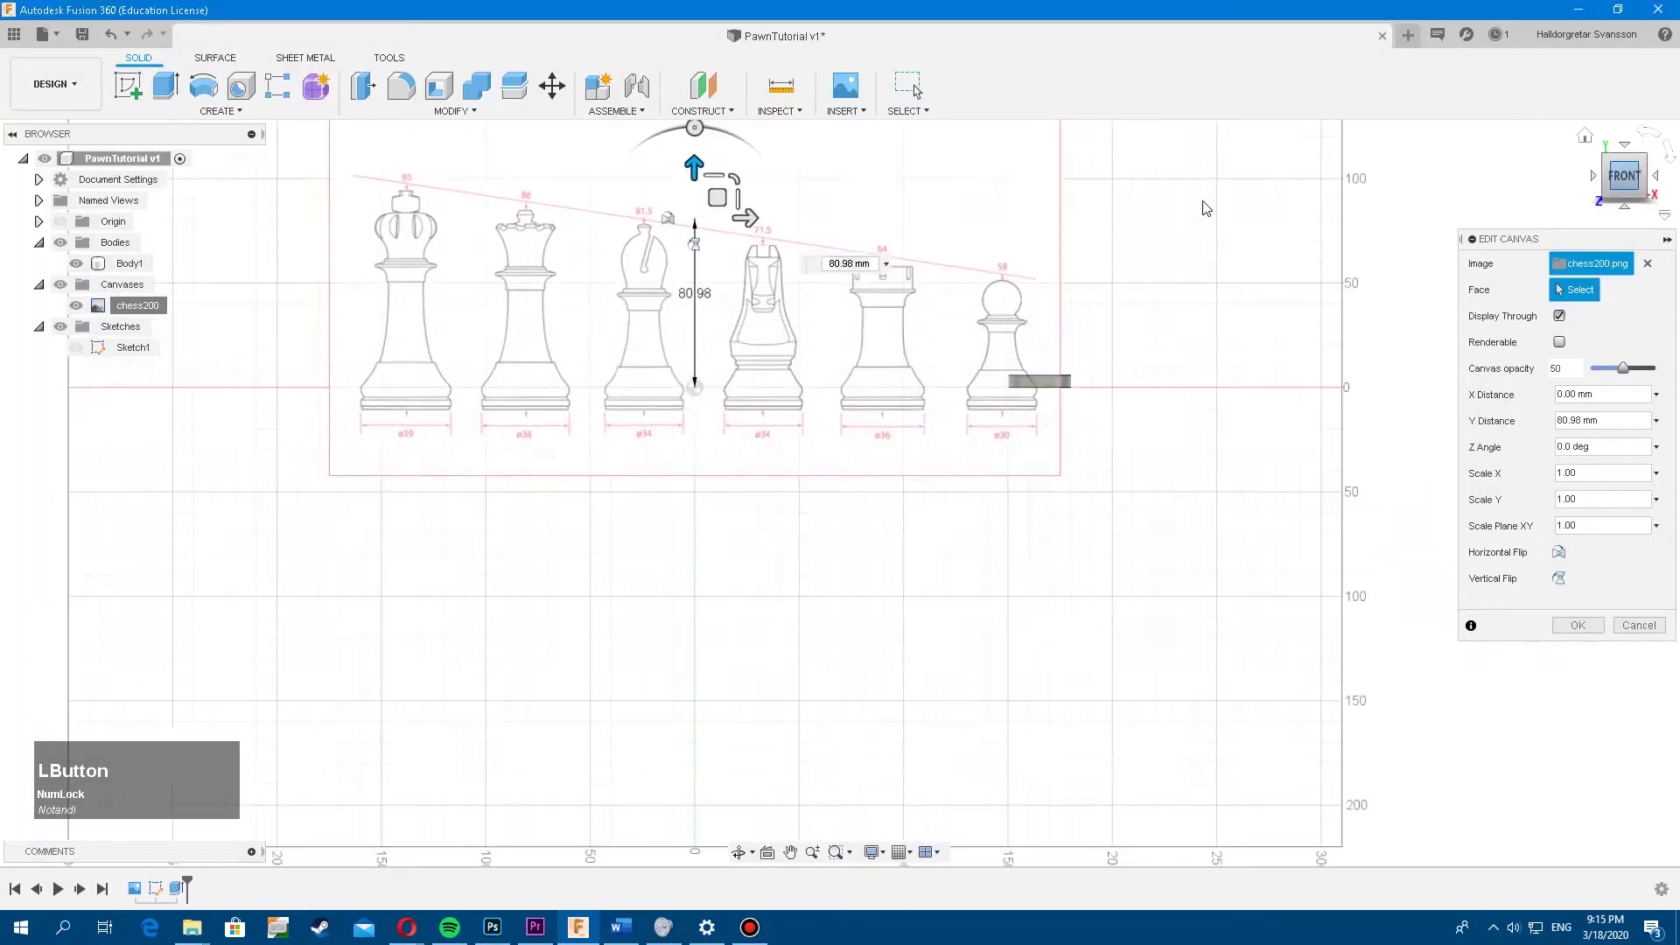
# Orbit and zoom around the empty PawnTutorial workspace to frame the origin
pyautogui.scroll(3)
pyautogui.middleClick(861, 483)
pyautogui.click(896, 490)
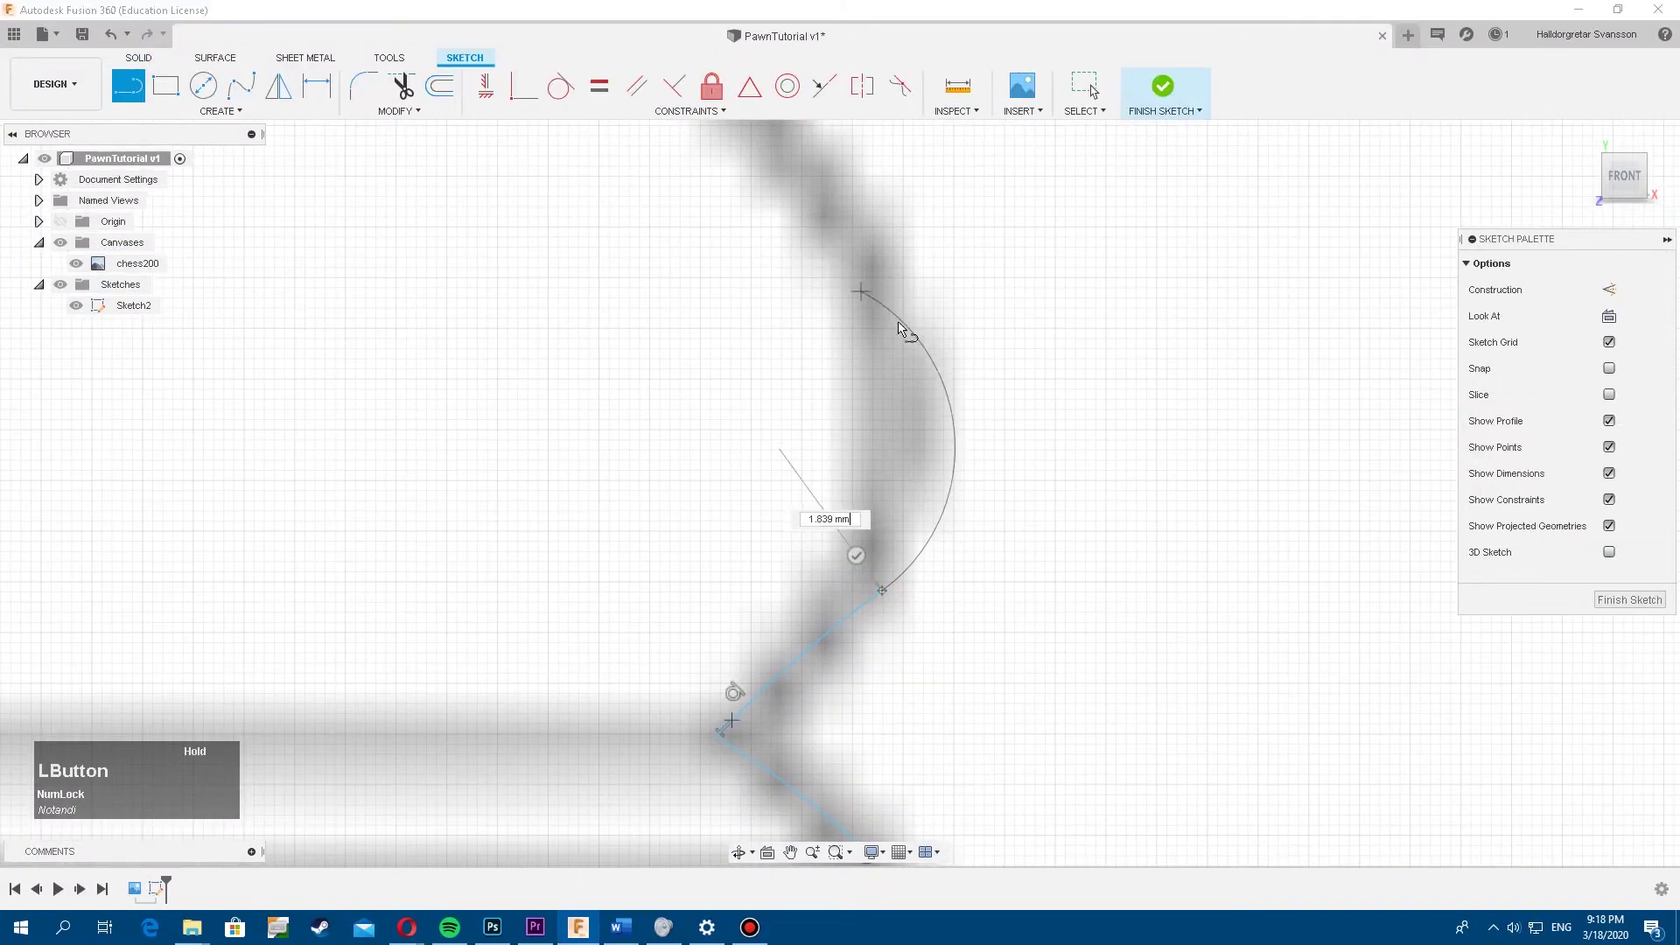
pyautogui.scroll(3)
pyautogui.middleClick(859, 298)
pyautogui.click(1059, 529)
pyautogui.click(1165, 401)
pyautogui.middleClick(1060, 377)
pyautogui.scroll(-3)
pyautogui.middleClick(948, 408)
pyautogui.middleClick(792, 368)
pyautogui.middleClick(811, 378)
pyautogui.press('KP_1')
pyautogui.press('KP_0')
pyautogui.middleClick(885, 361)
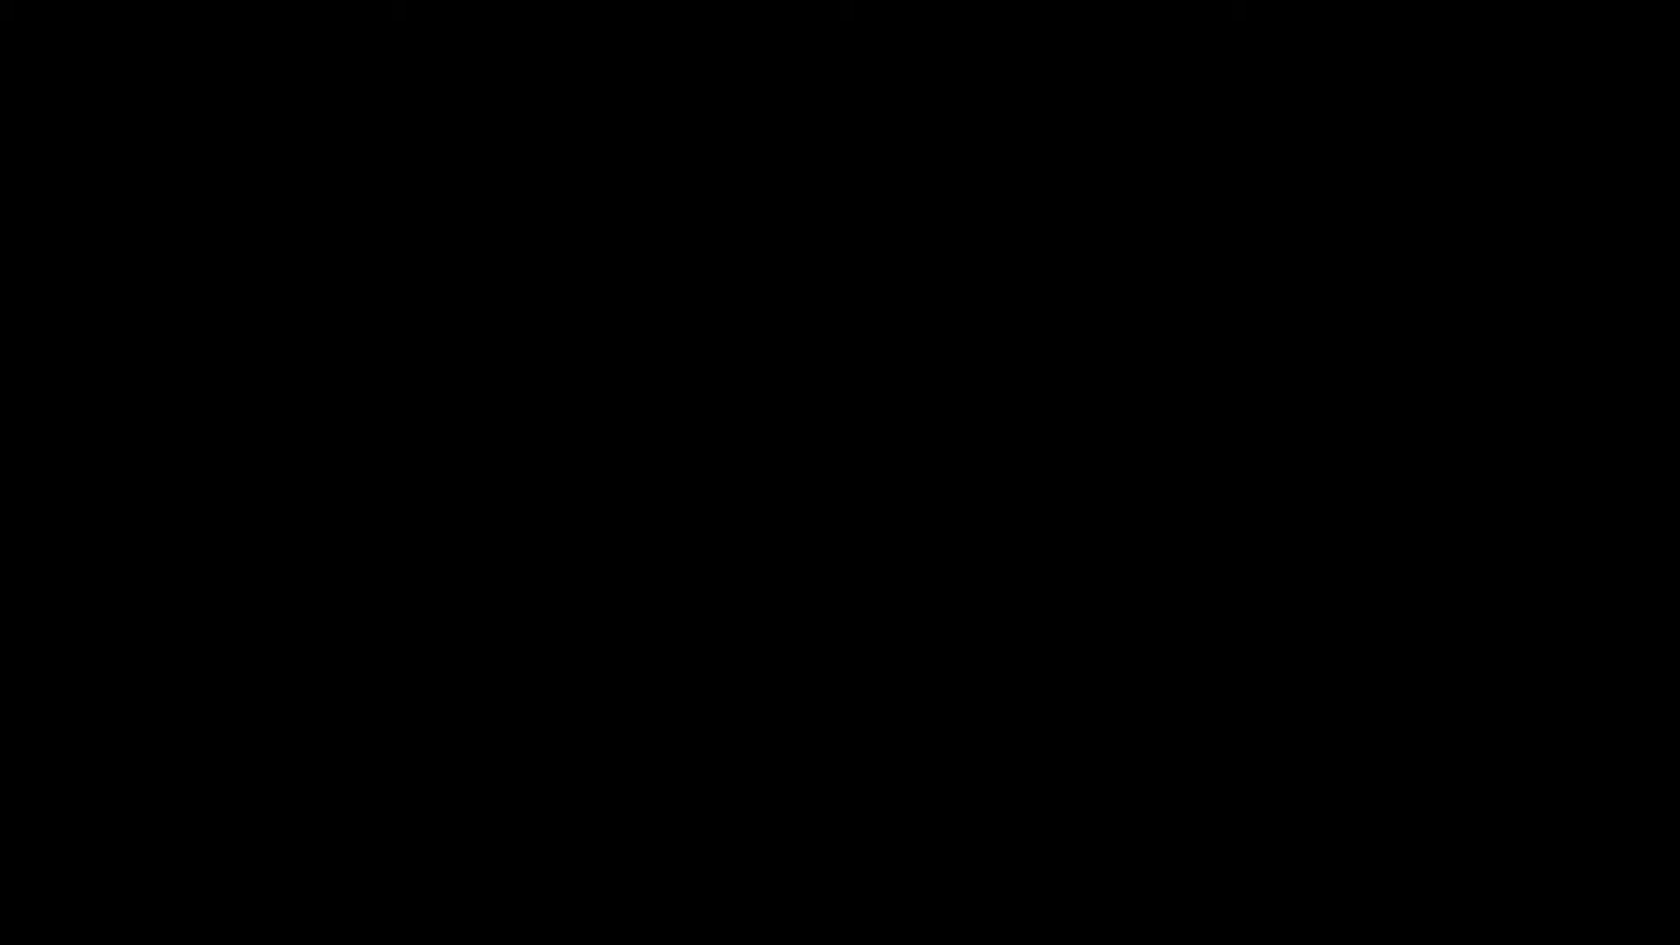
# Show the layout grid in the workspace from the grid display options
pyautogui.click(913, 862)
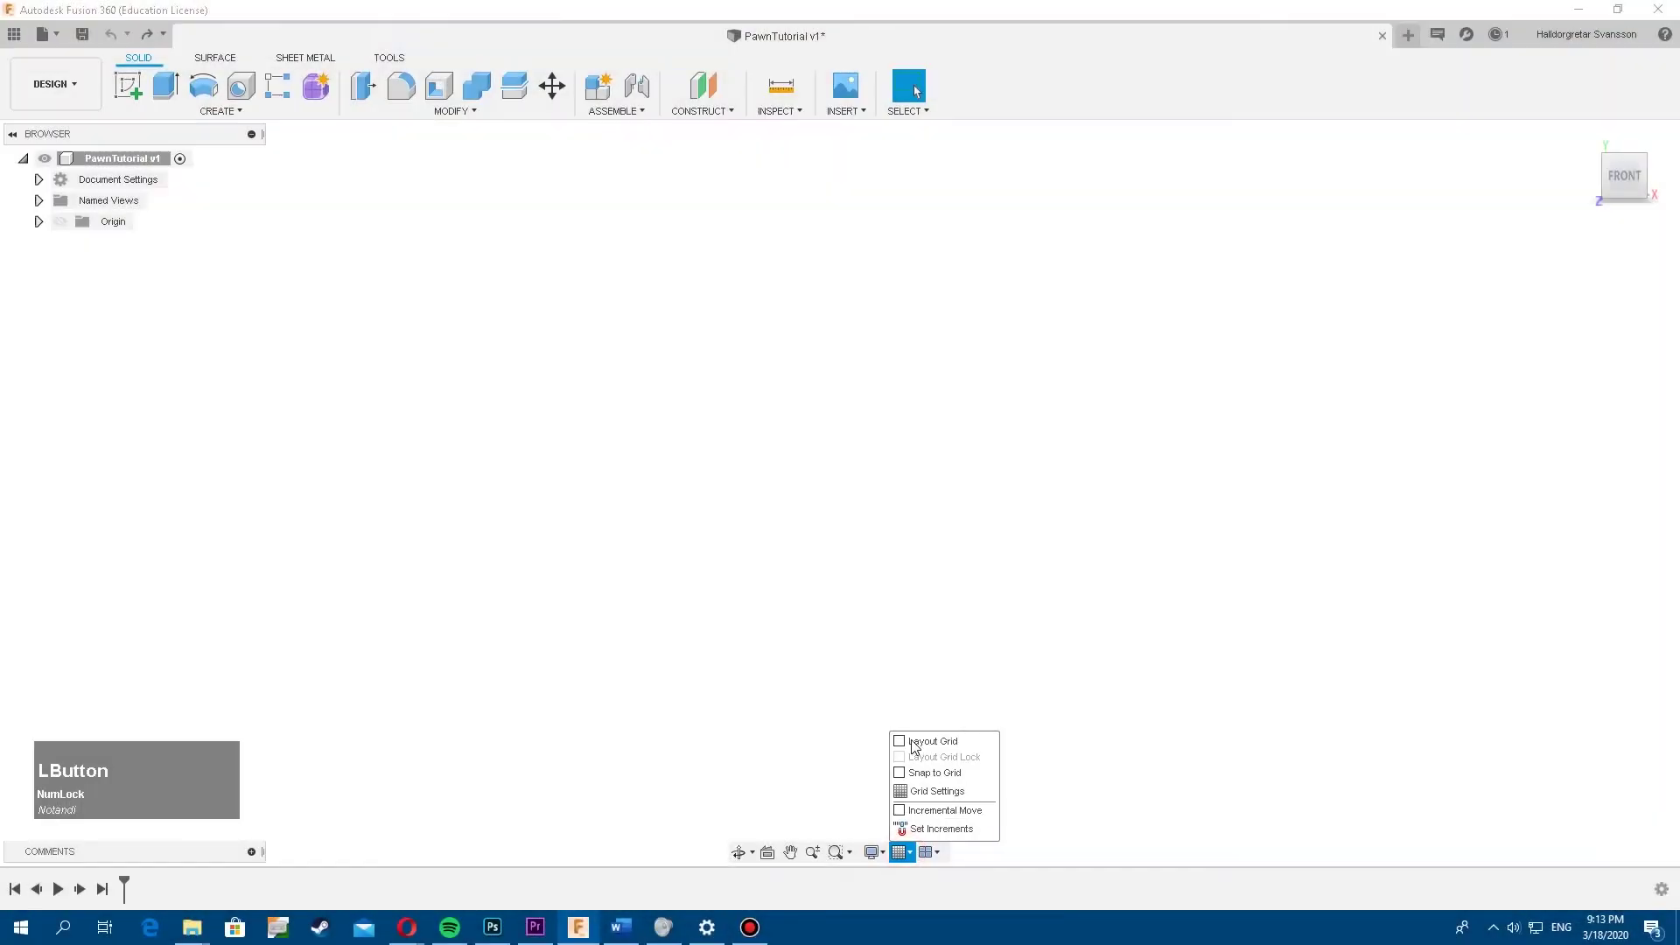
pyautogui.click(906, 746)
pyautogui.scroll(3)
pyautogui.middleClick(745, 509)
pyautogui.scroll(-3)
pyautogui.middleClick(828, 519)
# Load chess200.png into the Canvas command and orbit to see the origin planes
pyautogui.click(850, 112)
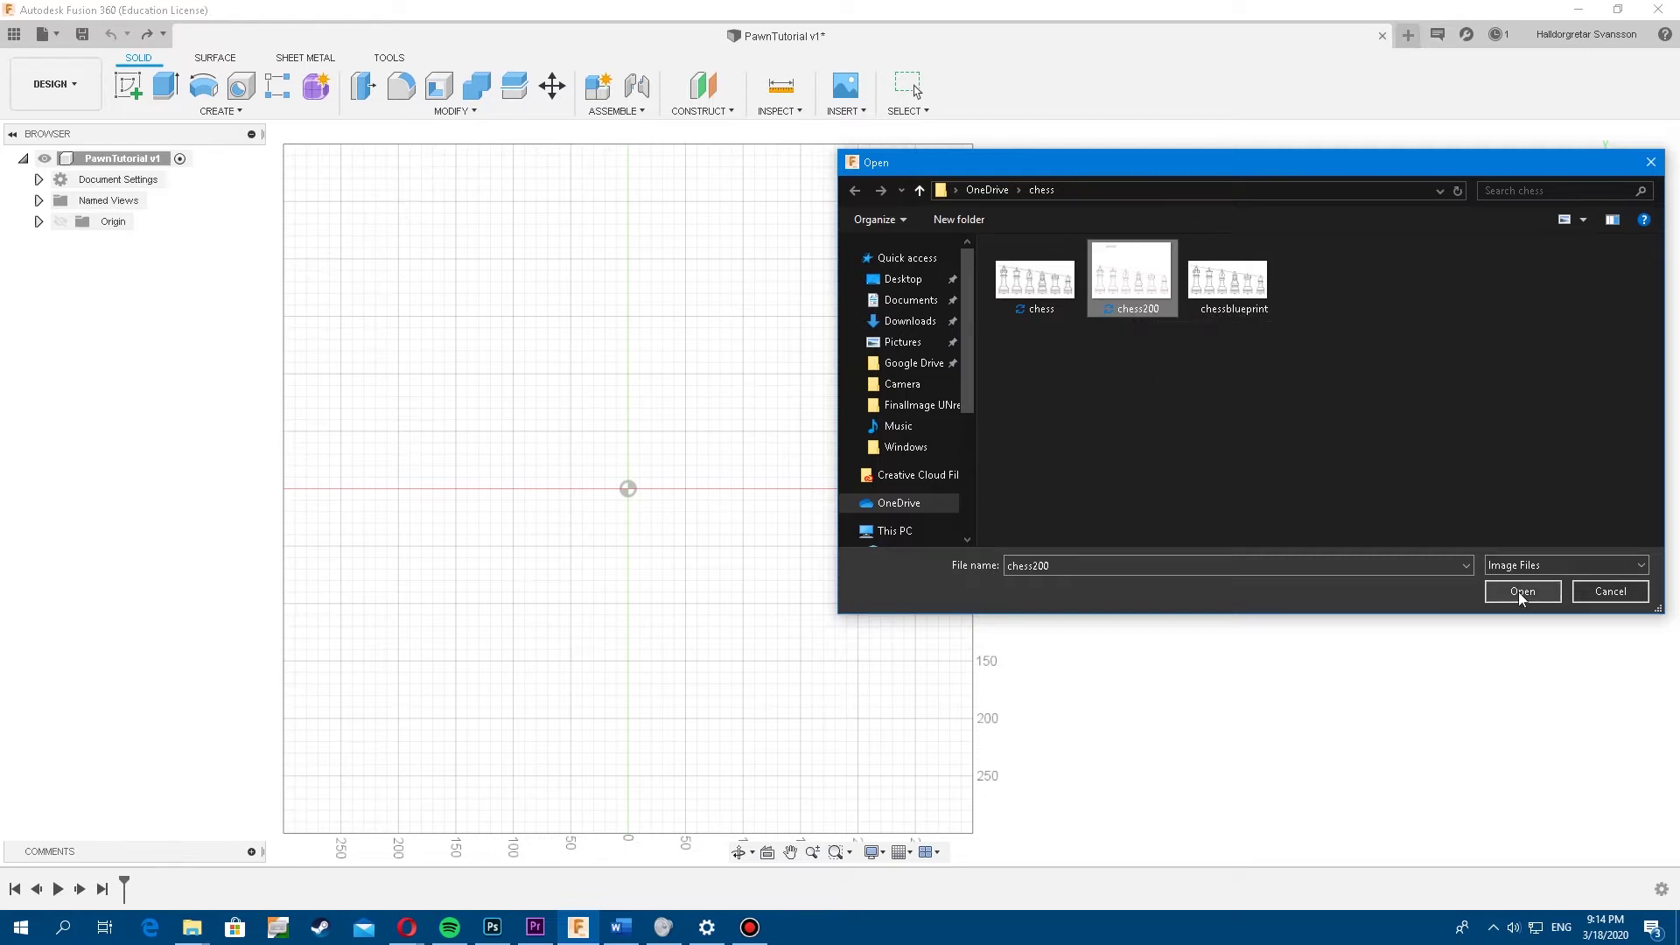
pyautogui.click(1515, 599)
pyautogui.middleClick(1040, 456)
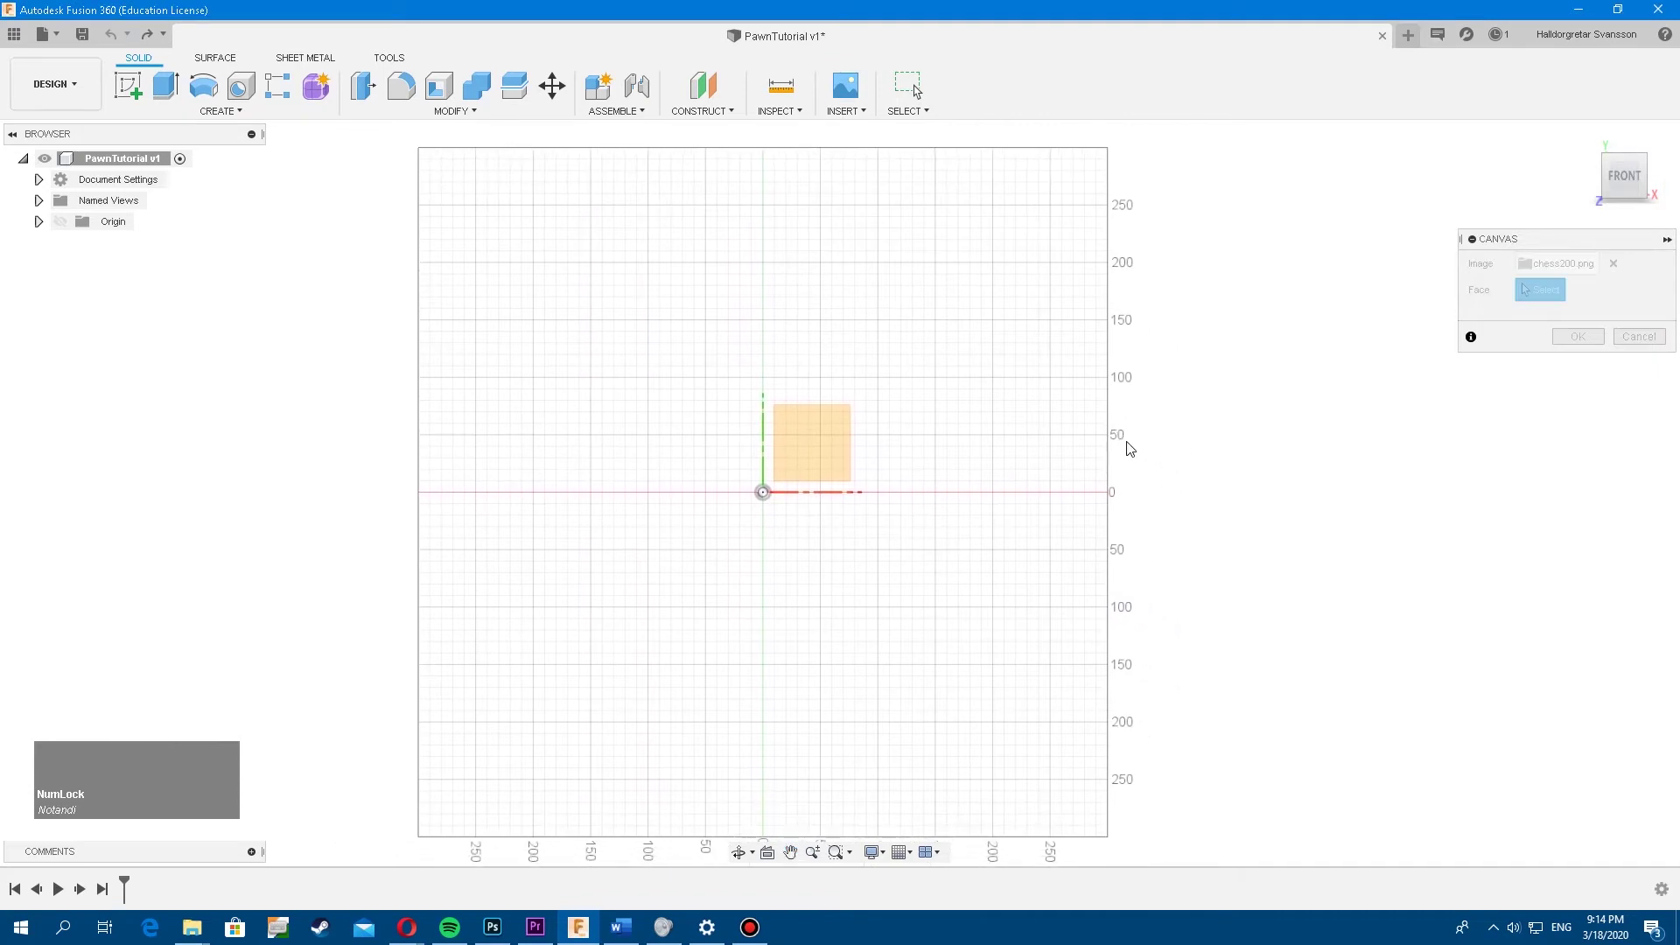
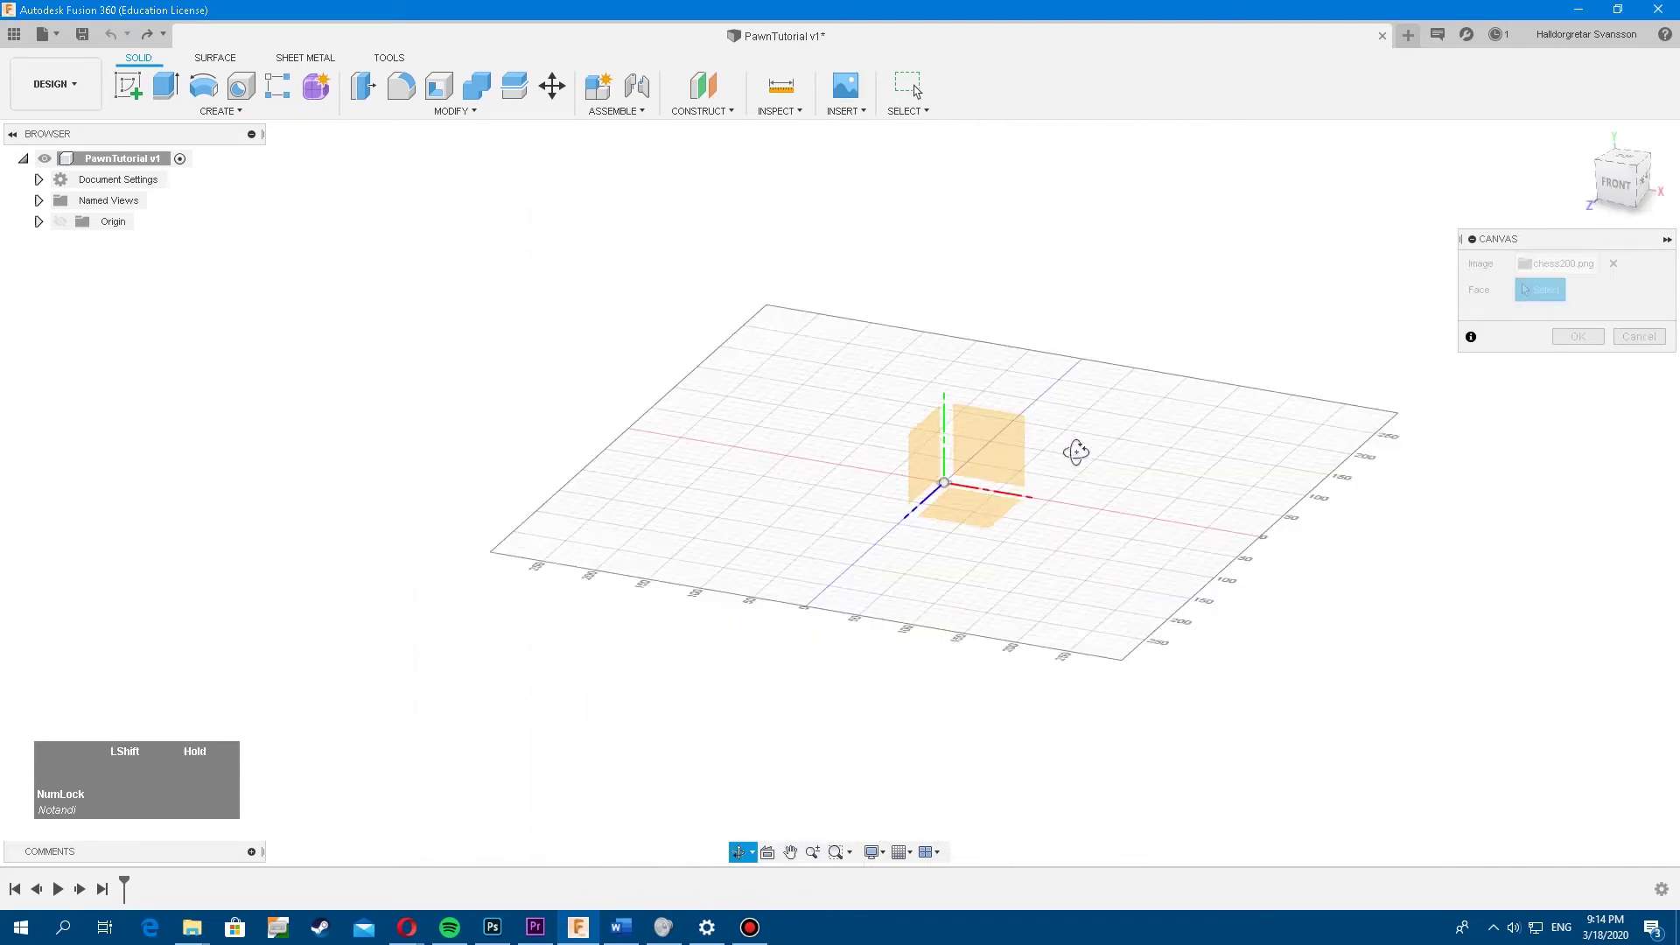
# Place the canvas on the XY plane with Scale X 20 and Scale Y 20
pyautogui.click(1006, 456)
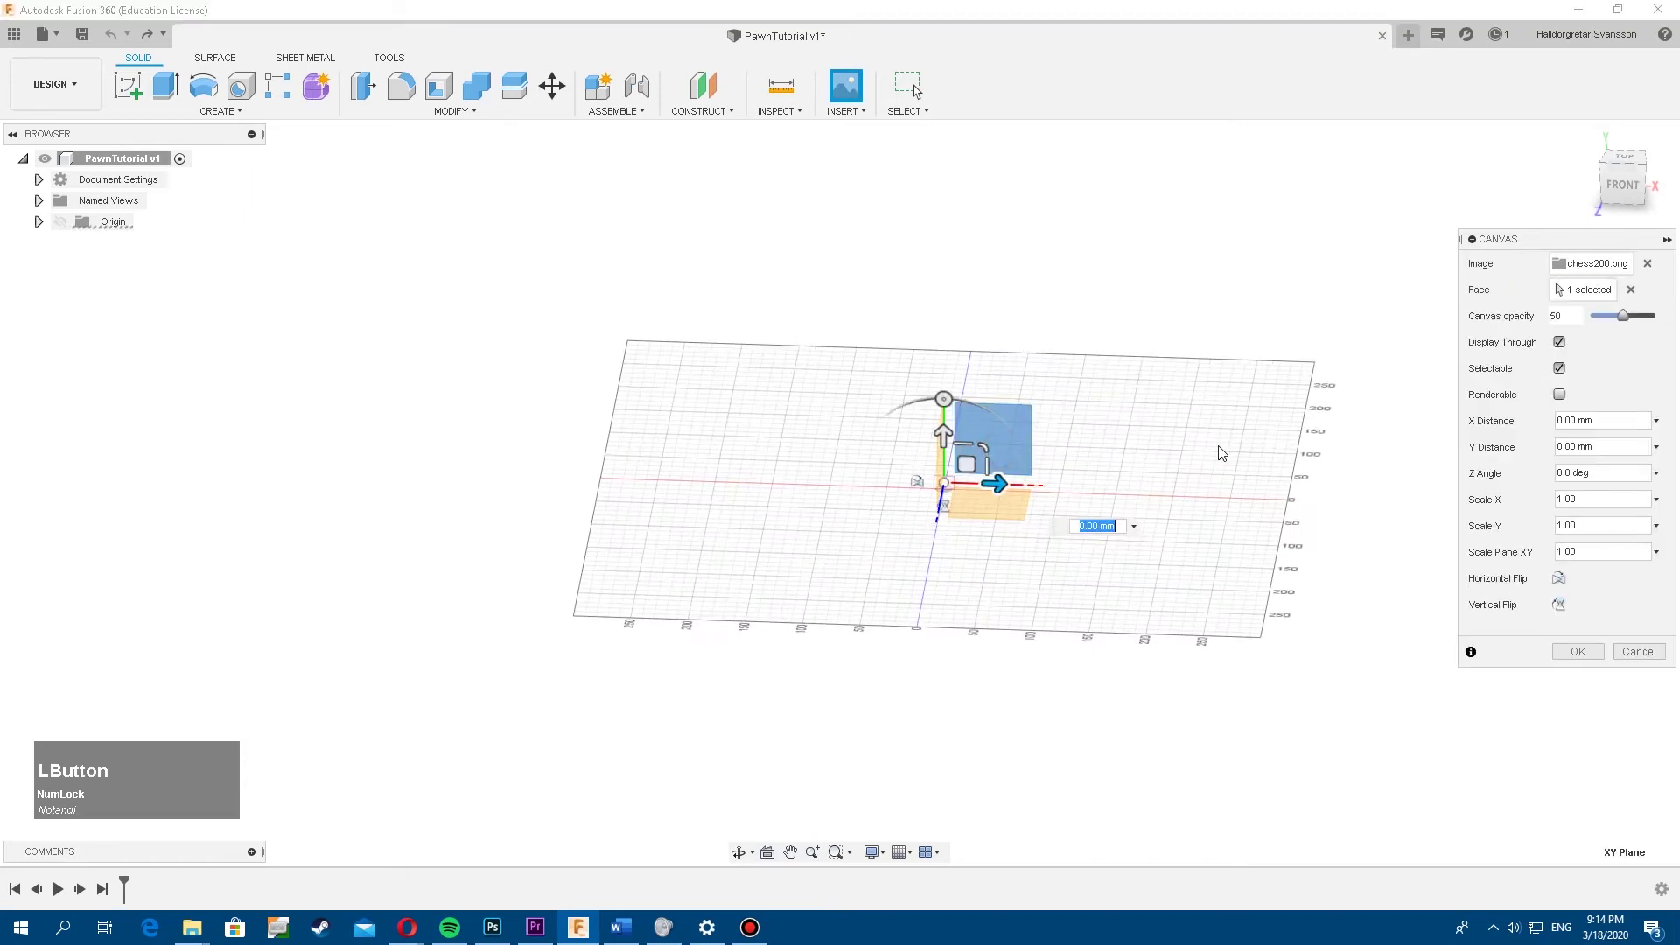
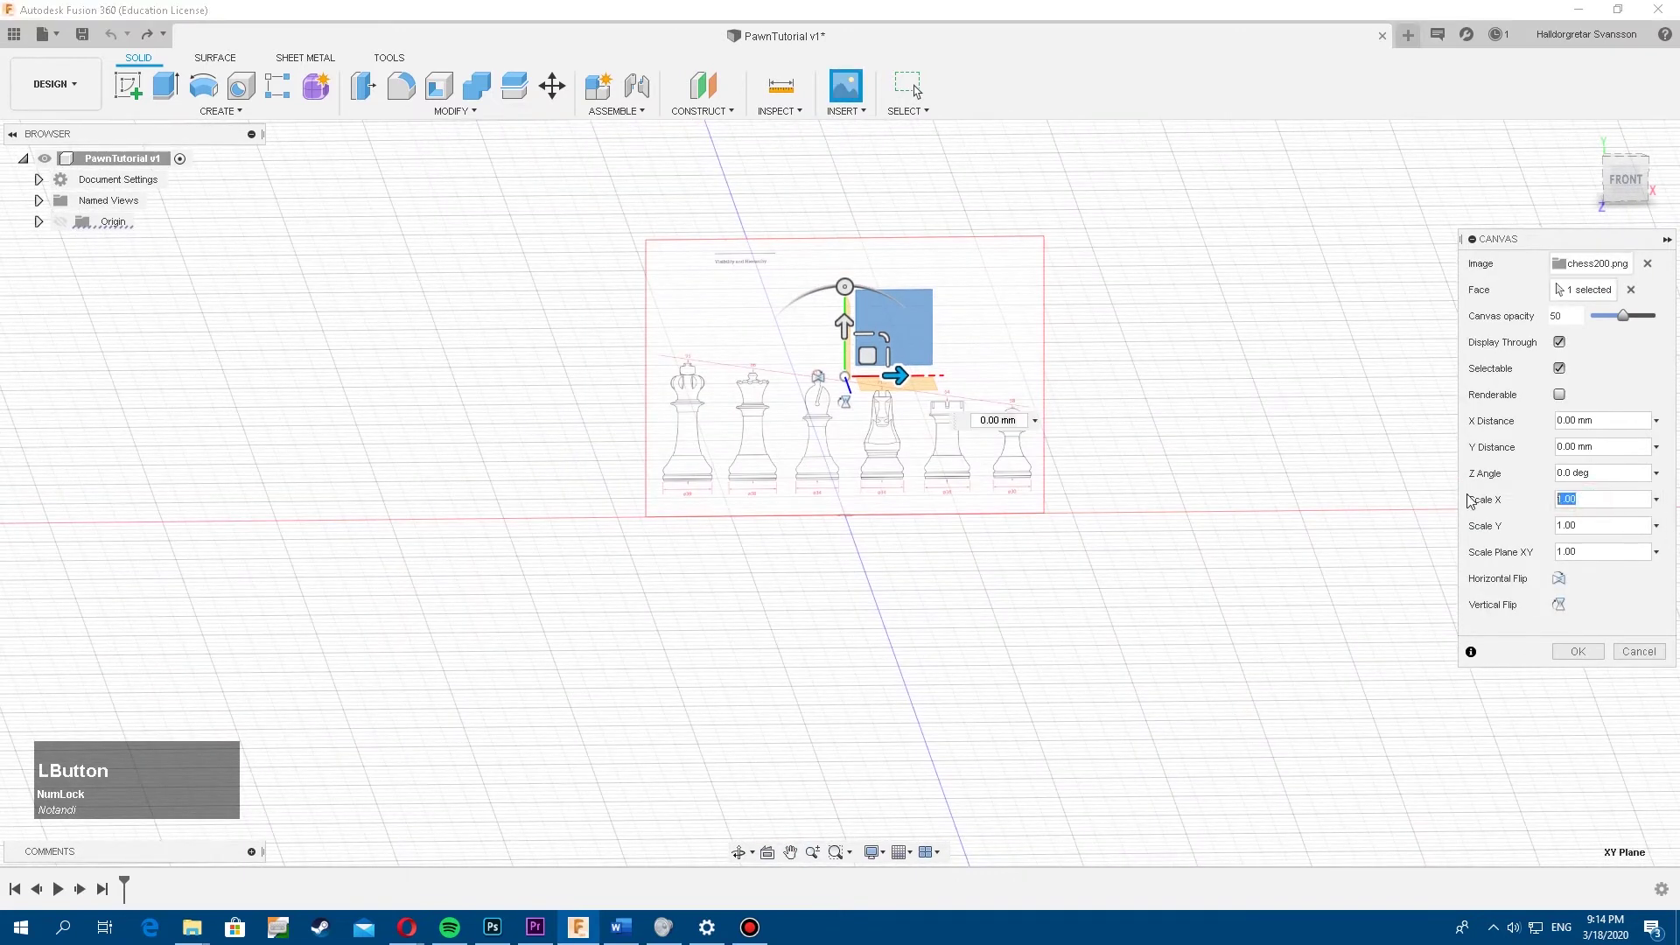
pyautogui.press('KP_2')
pyautogui.press('KP_0')
pyautogui.click(916, 90)
pyautogui.press('KP_2')
pyautogui.press('KP_0')
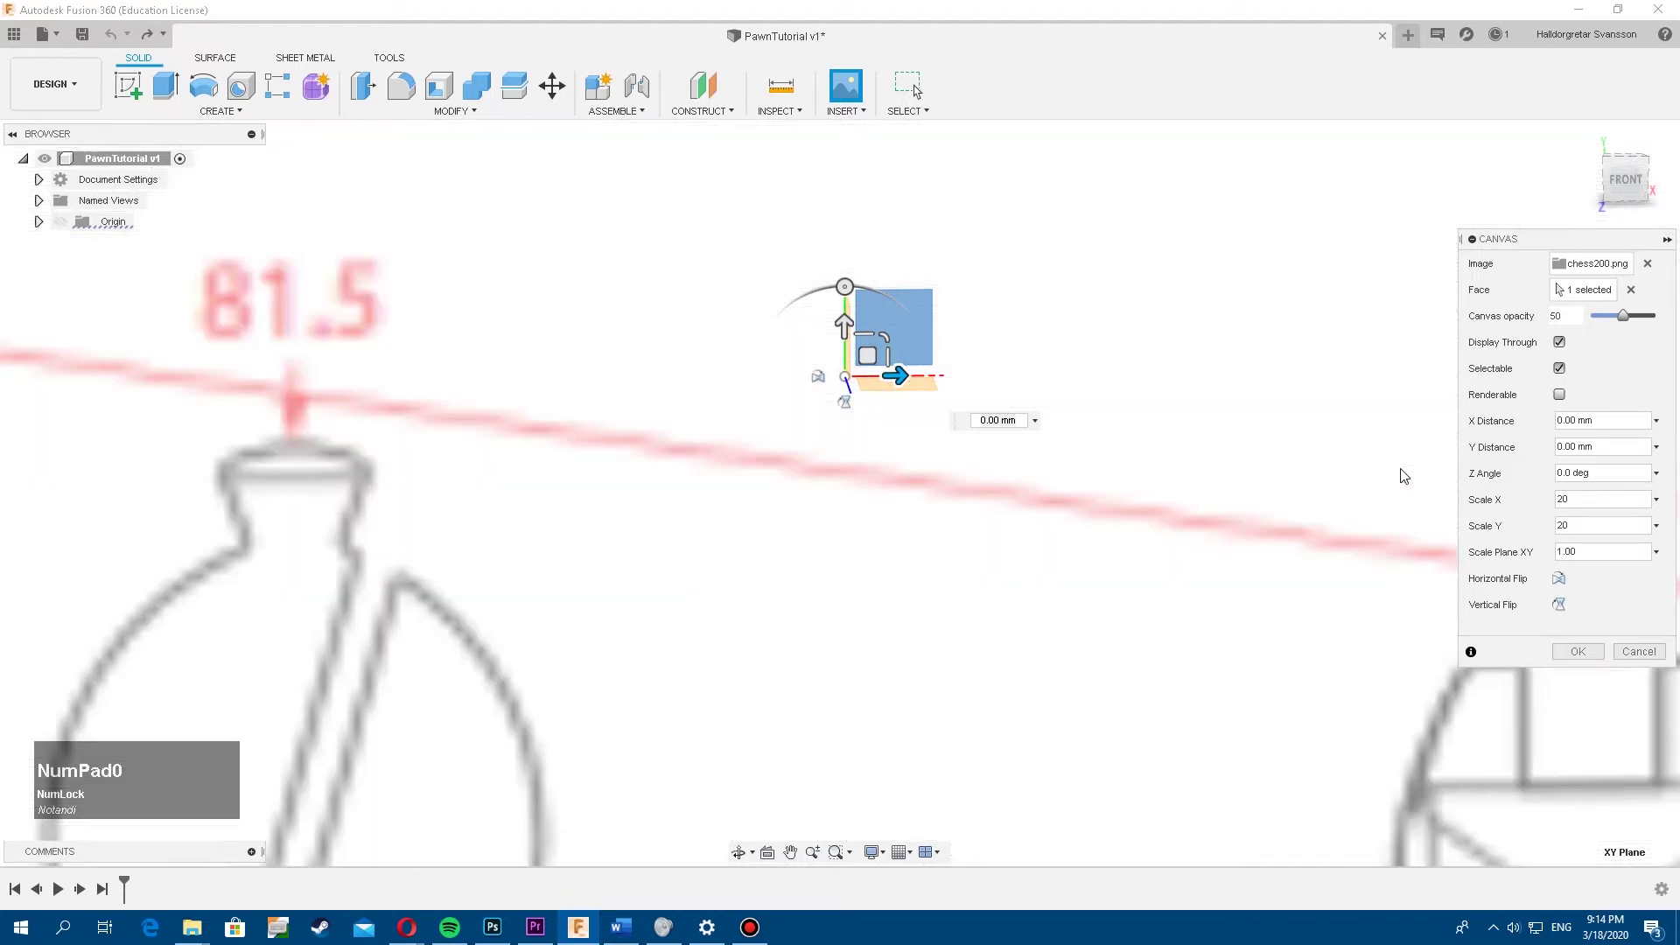
pyautogui.scroll(3)
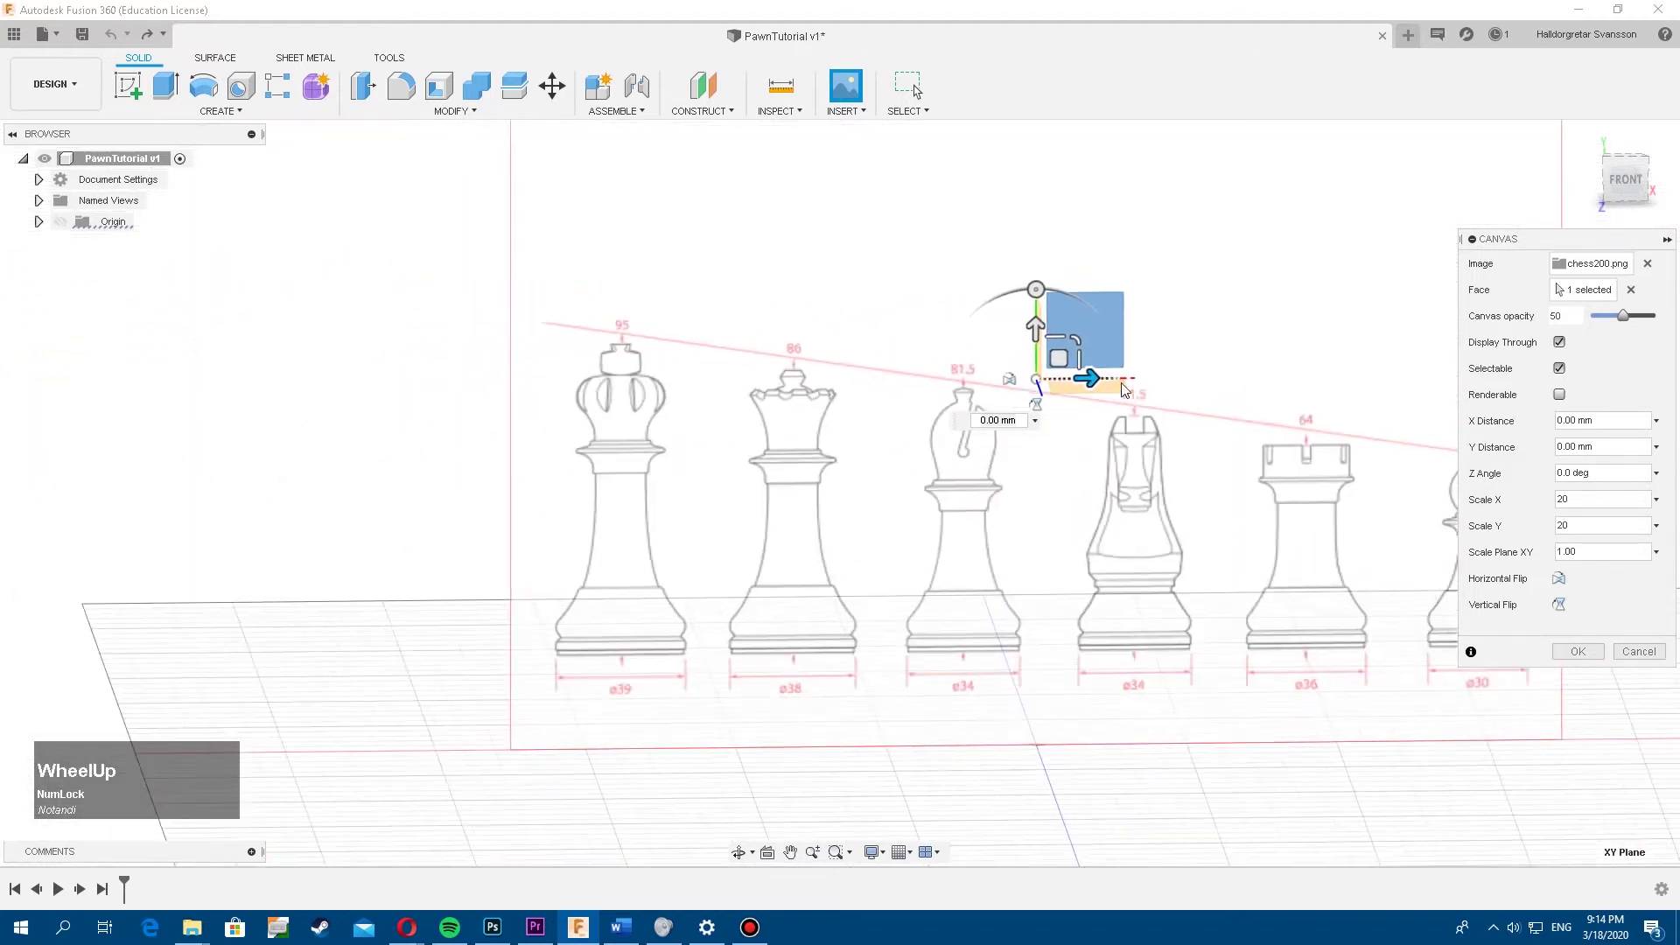
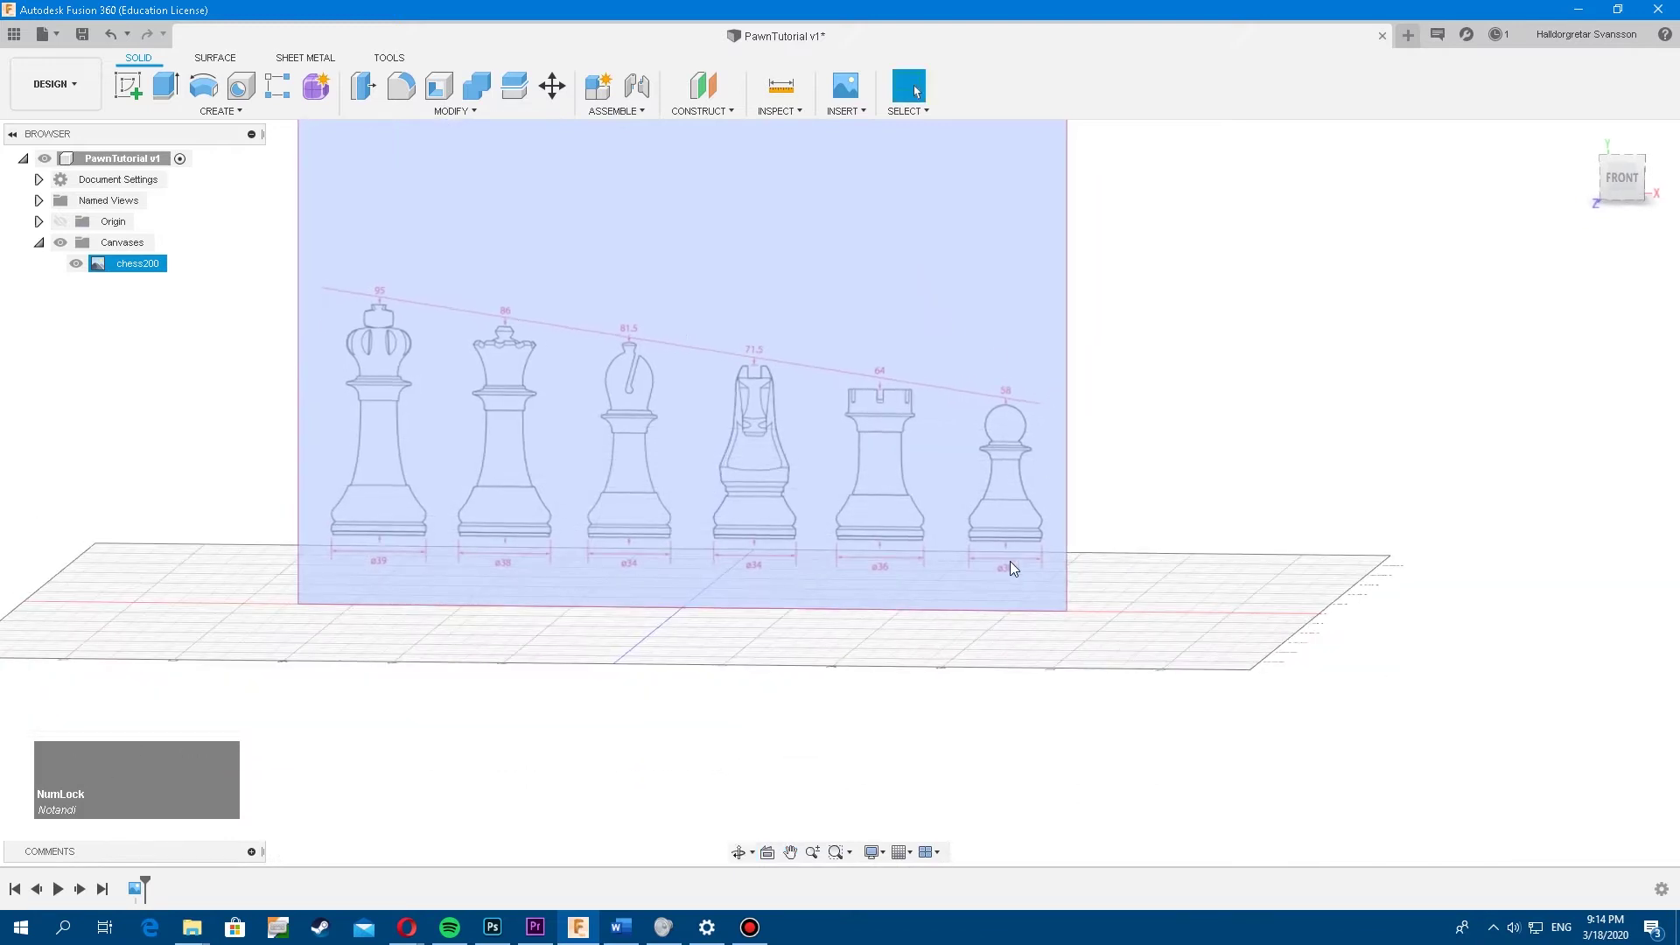
pyautogui.scroll(-3)
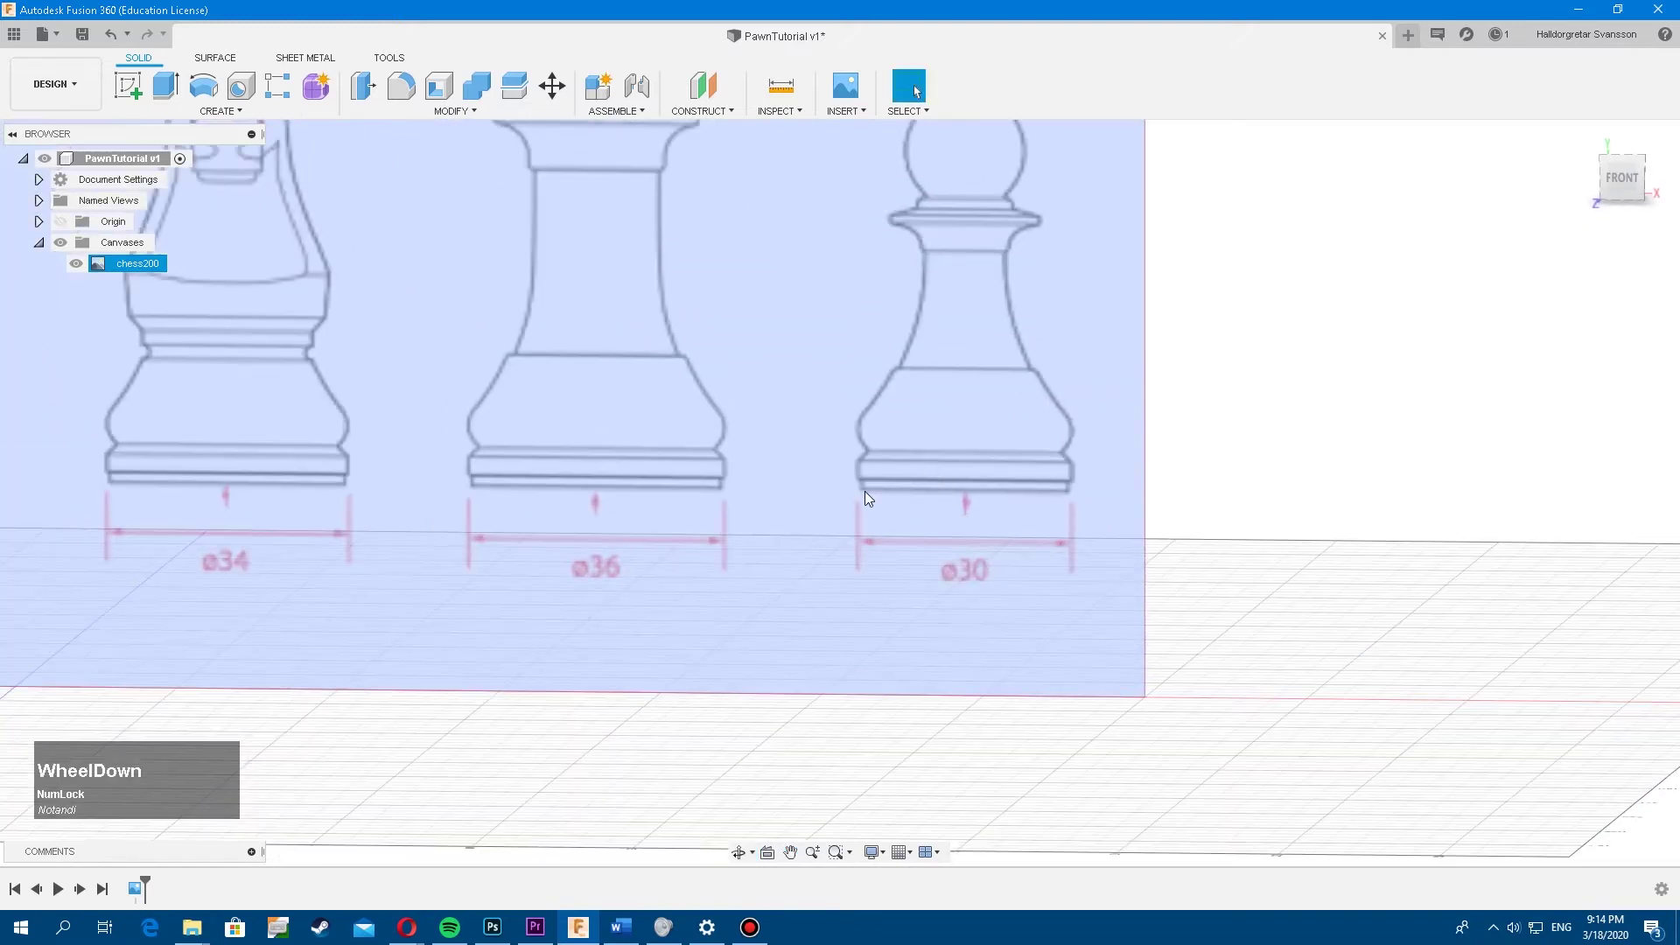
pyautogui.scroll(3)
pyautogui.middleClick(992, 481)
pyautogui.middleClick(933, 467)
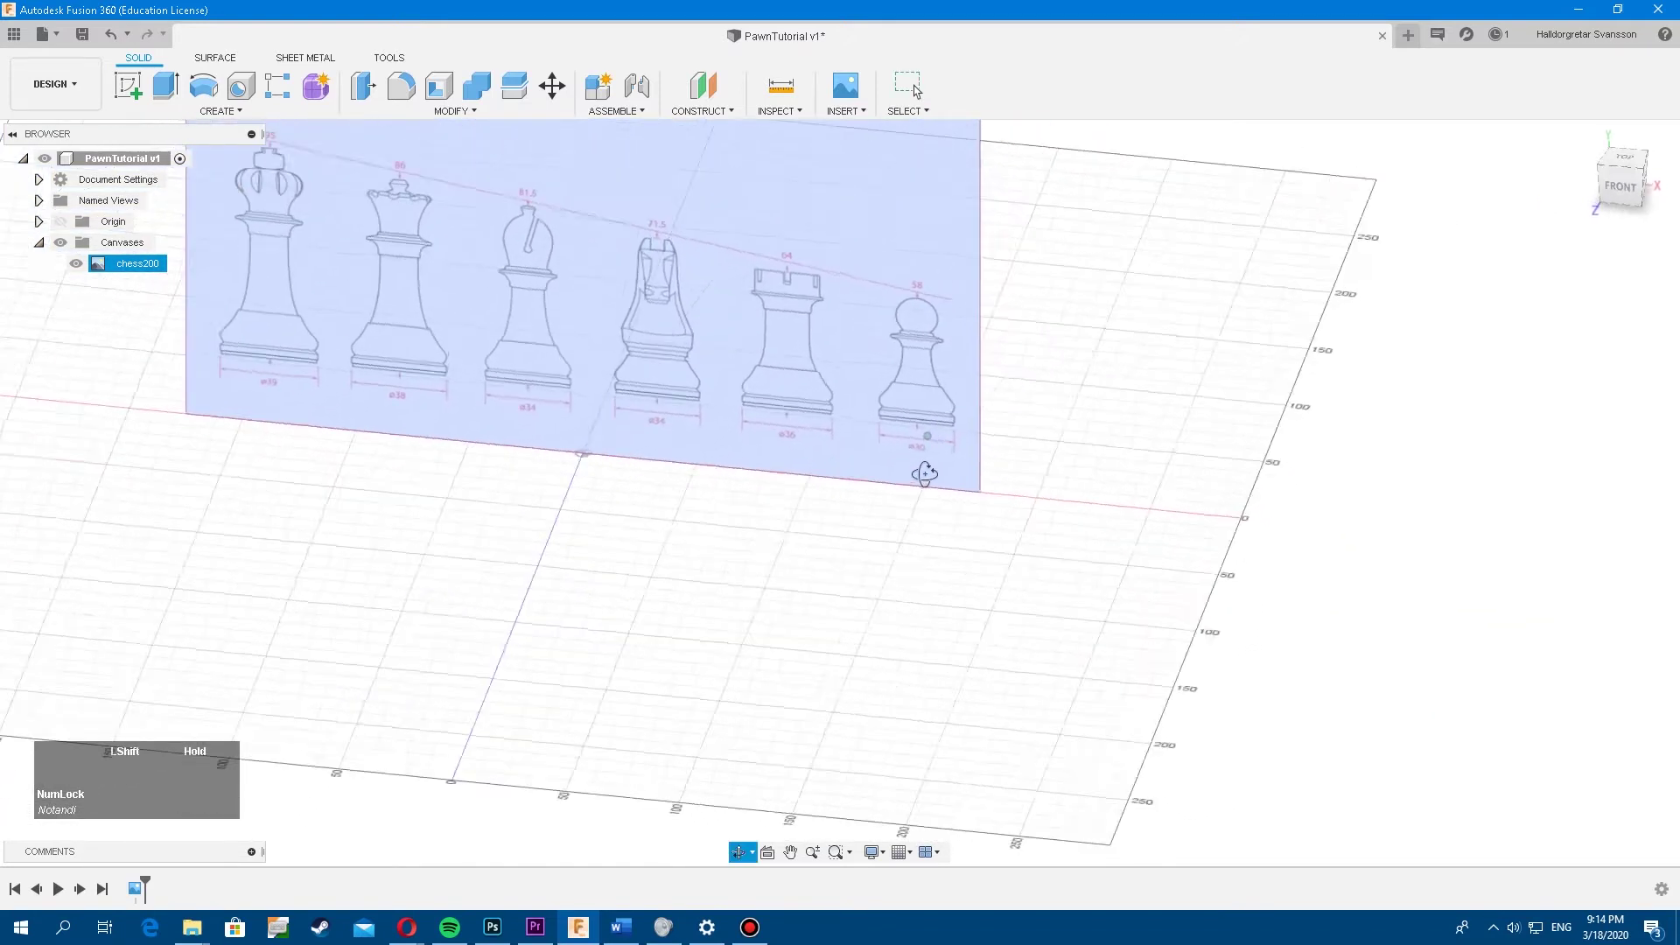
pyautogui.scroll(-3)
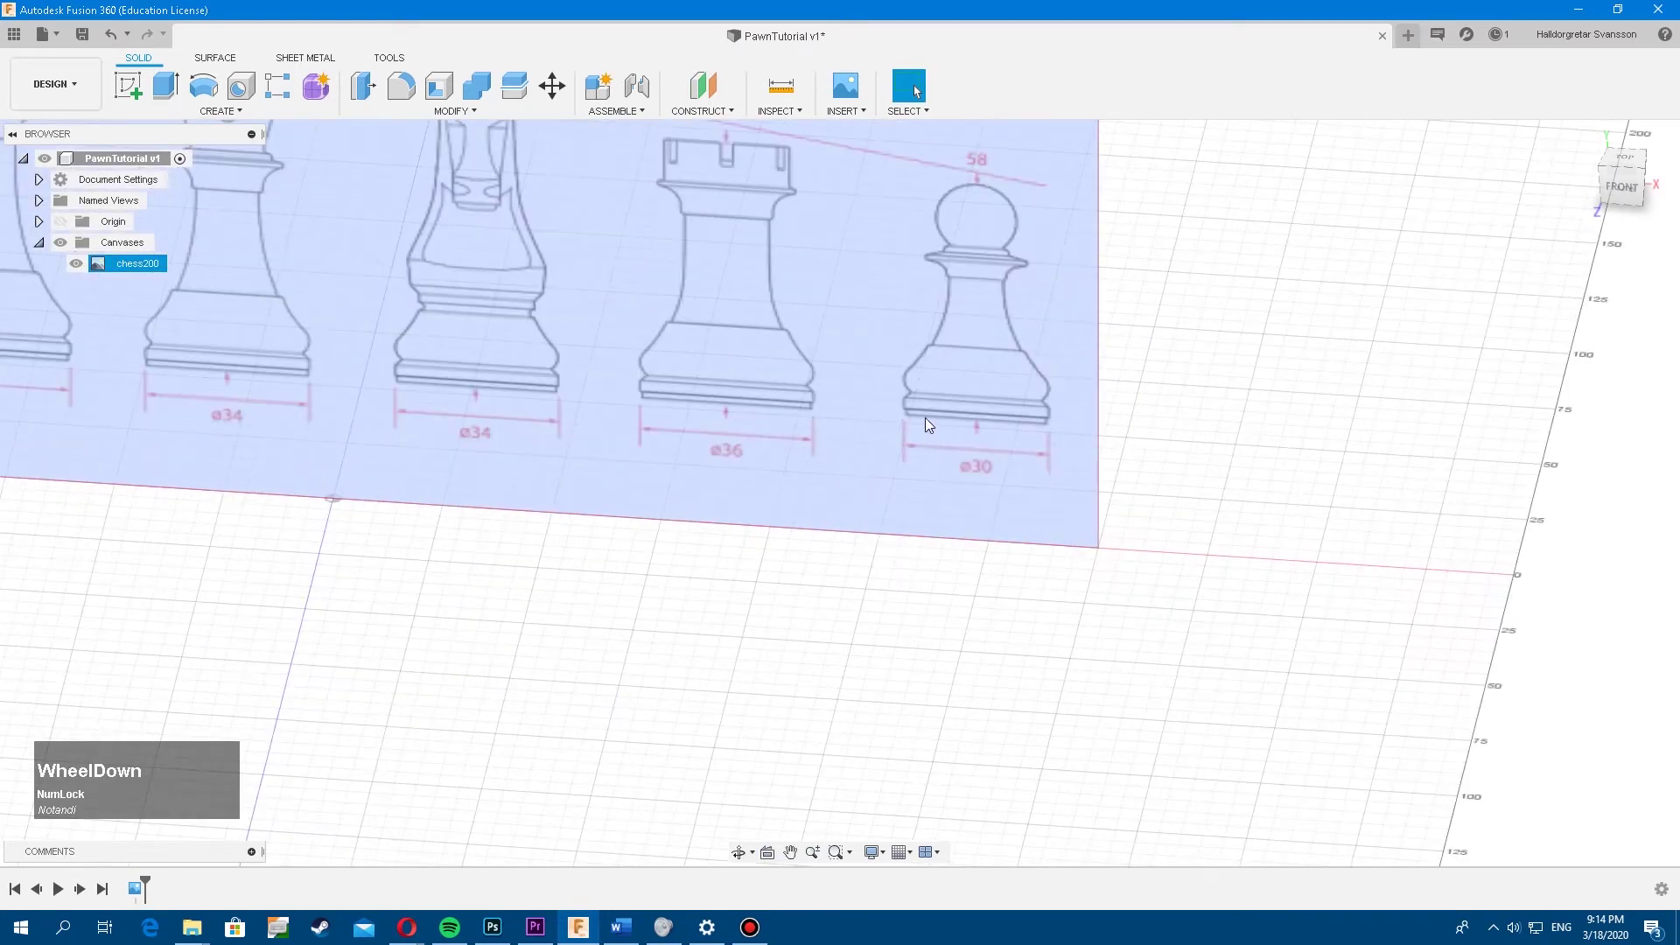
pyautogui.scroll(3)
pyautogui.middleClick(982, 445)
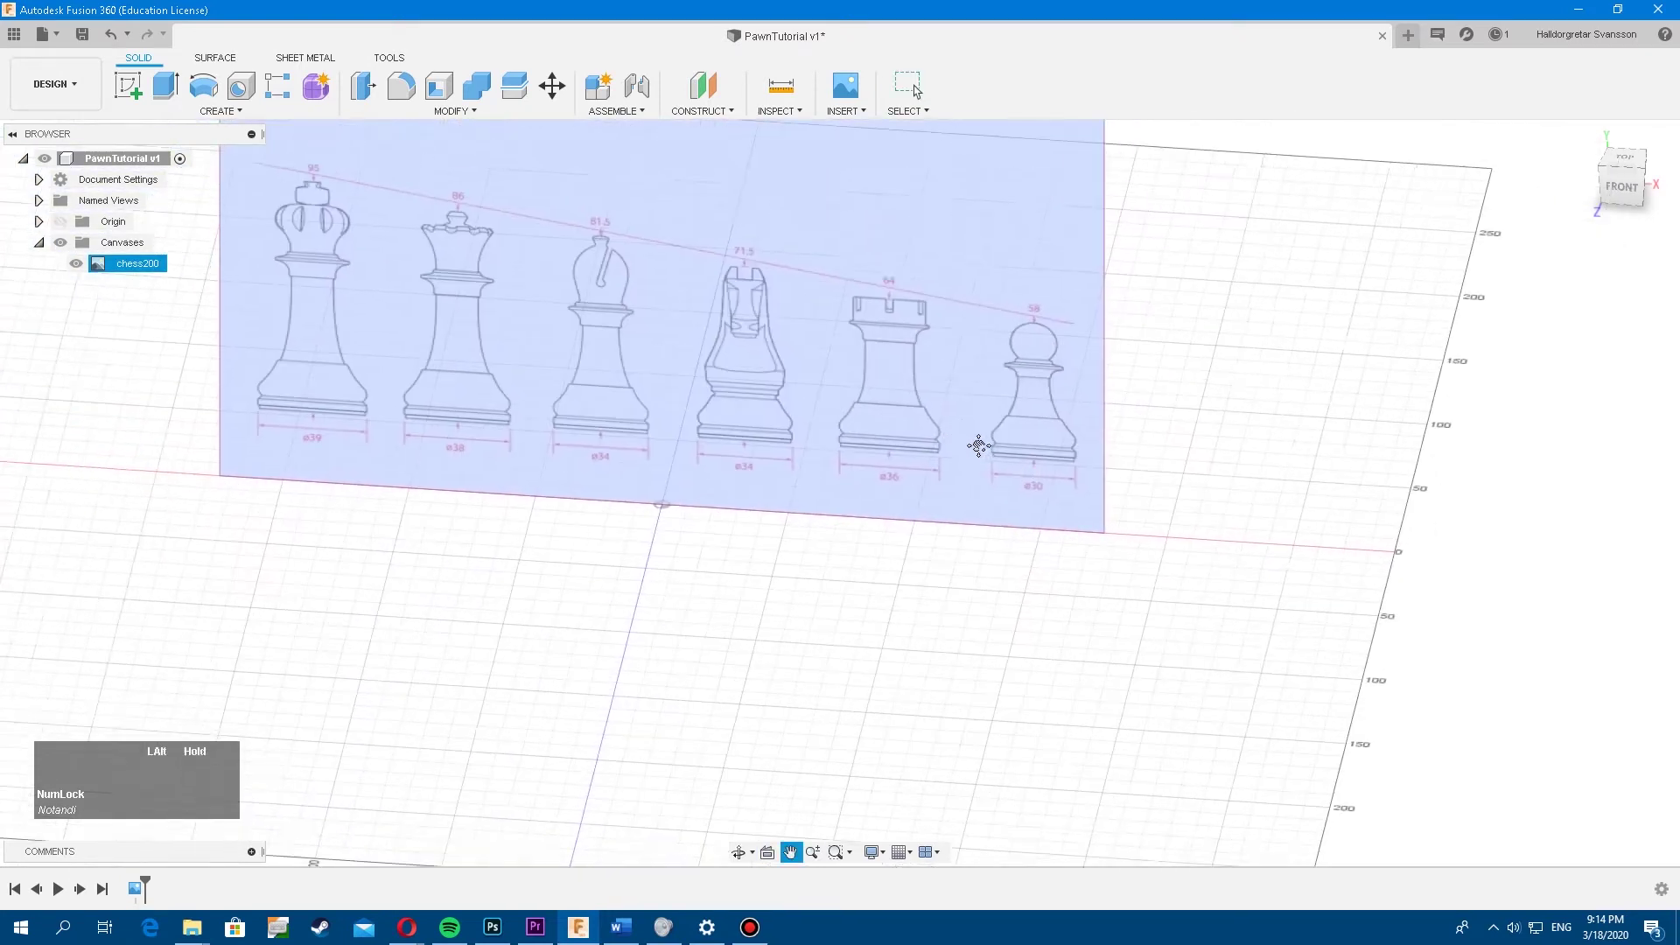
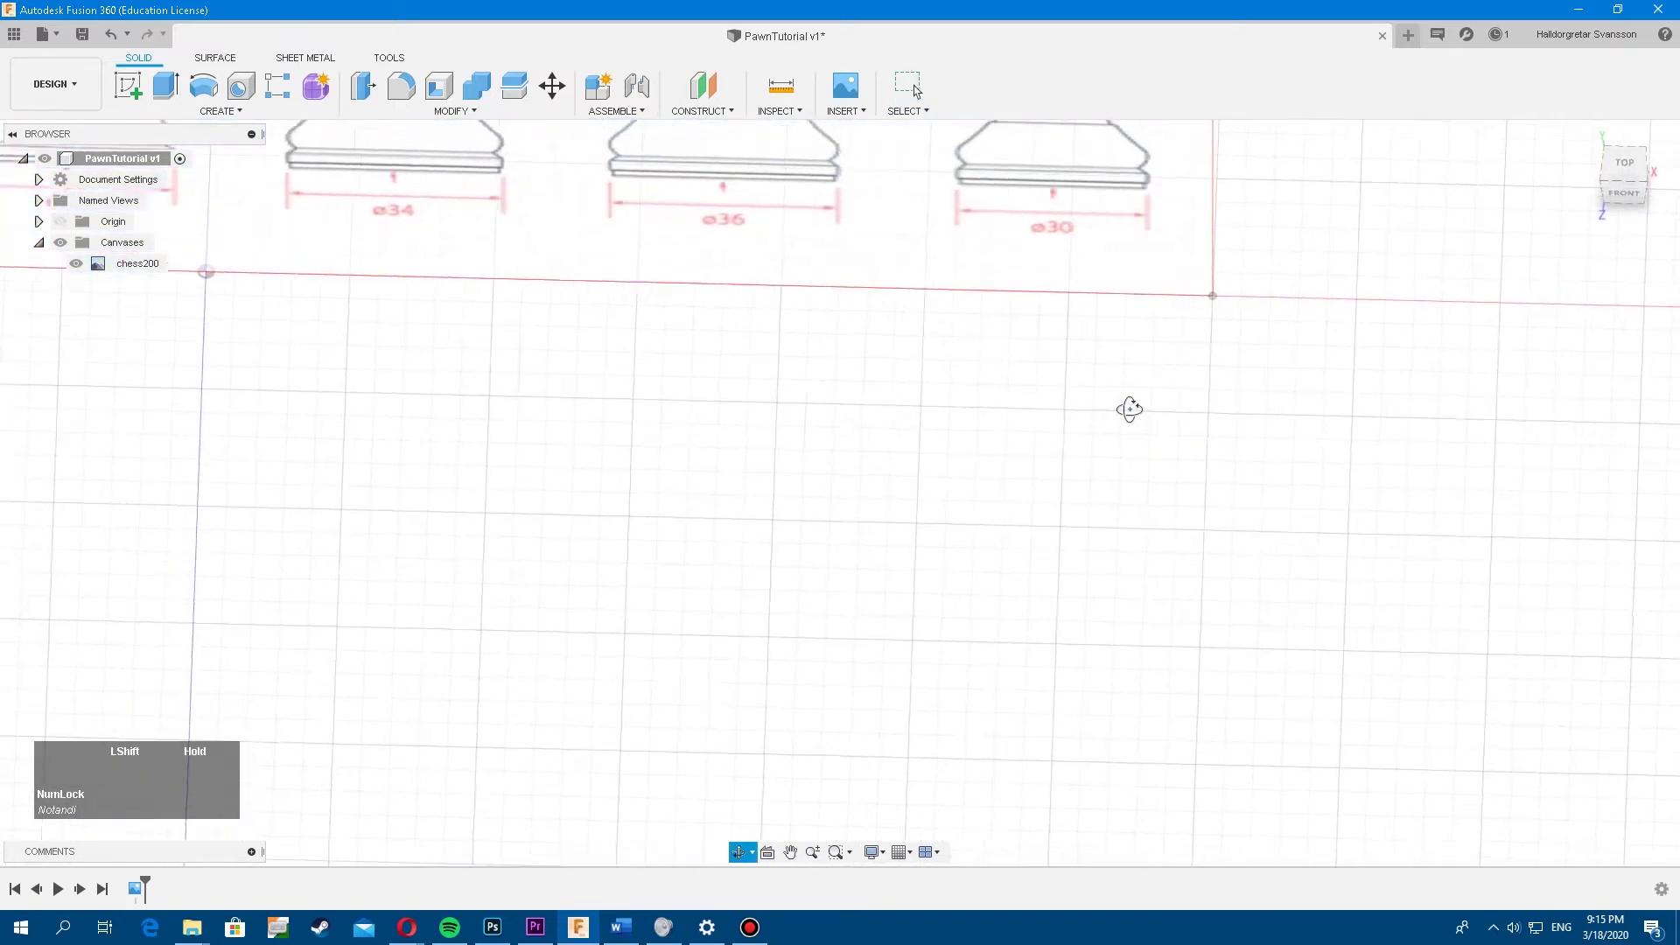
pyautogui.middleClick(1154, 415)
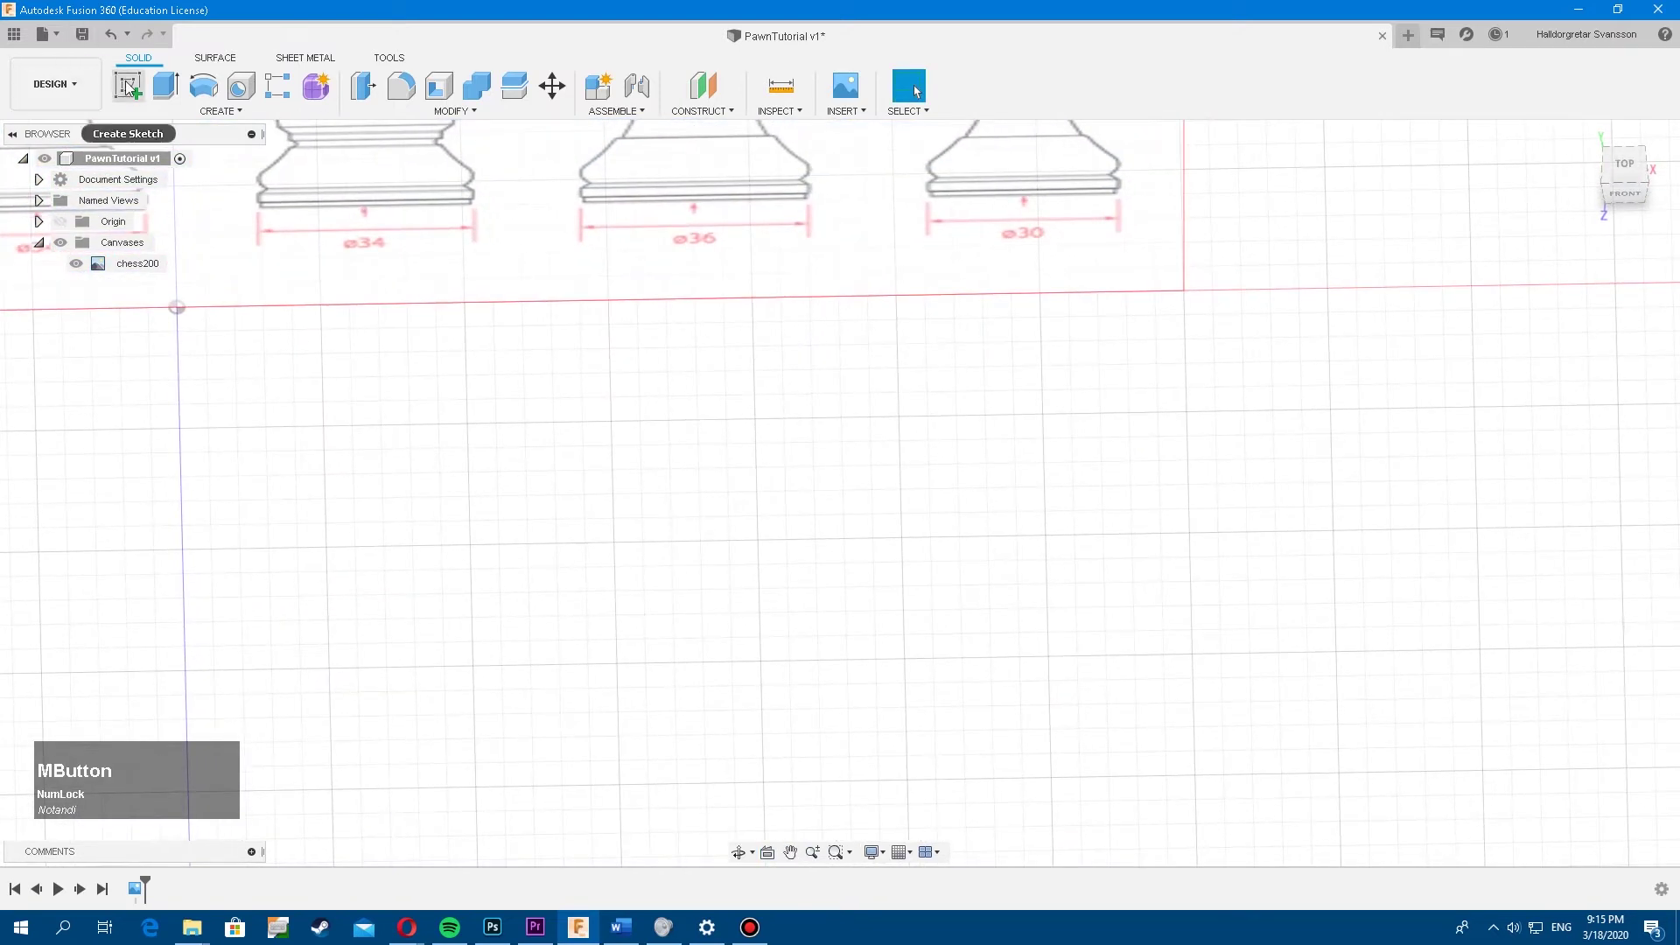
# Start Sketch1 on the blueprint's vertical XY plane
pyautogui.click(132, 87)
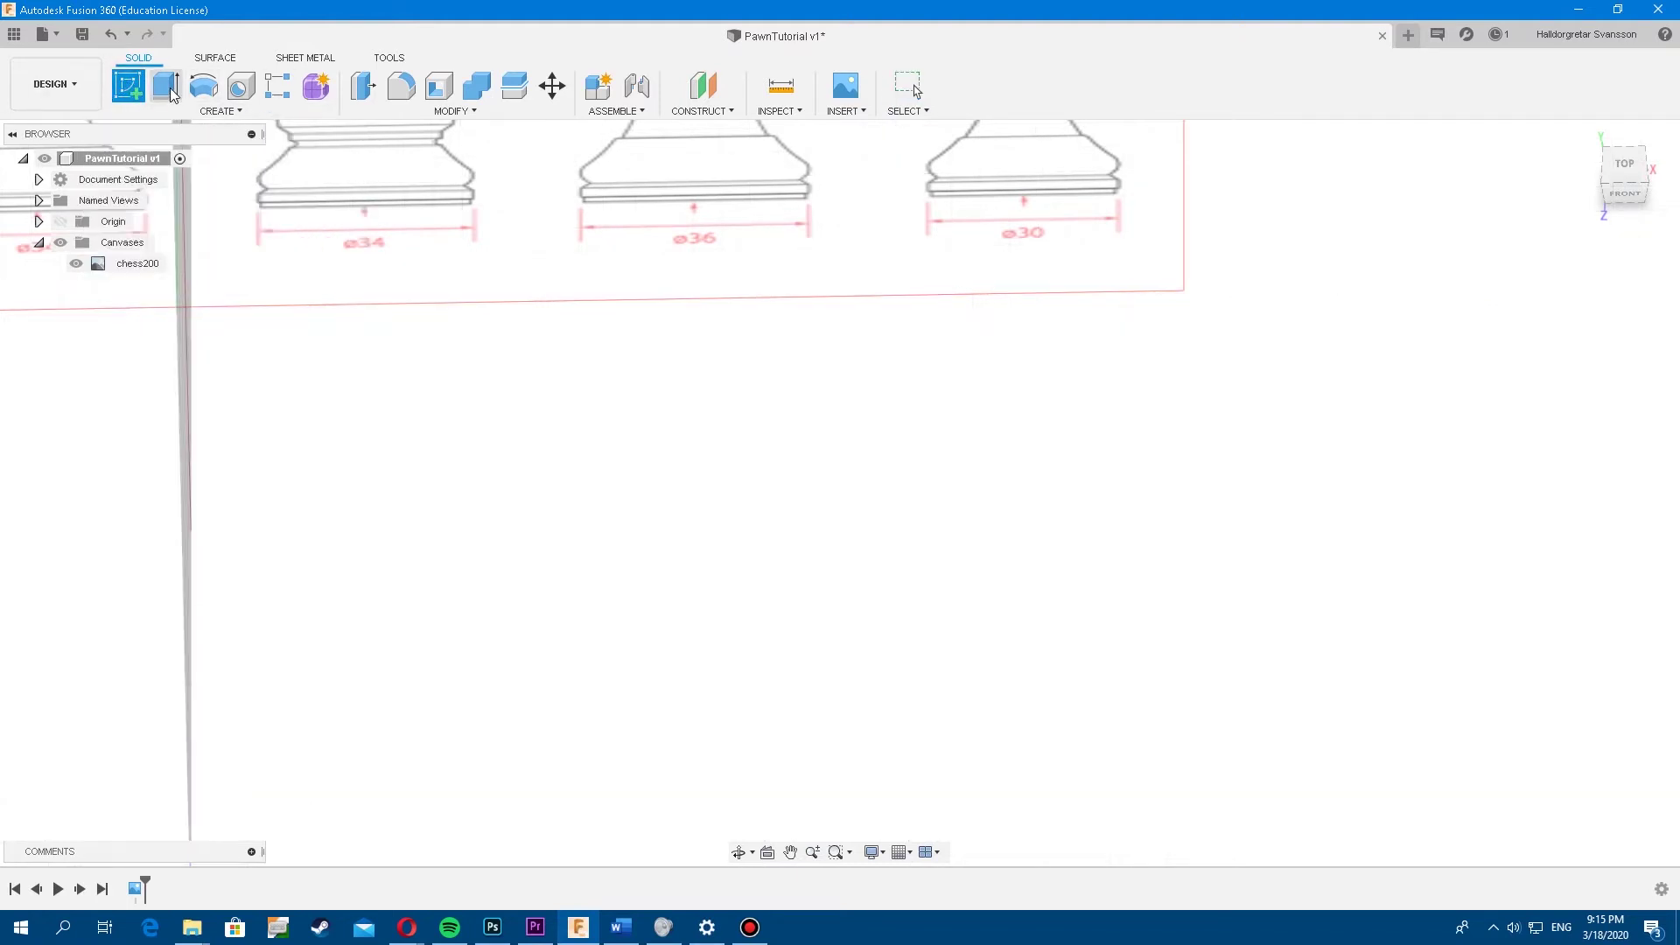
pyautogui.scroll(-3)
pyautogui.scroll(3)
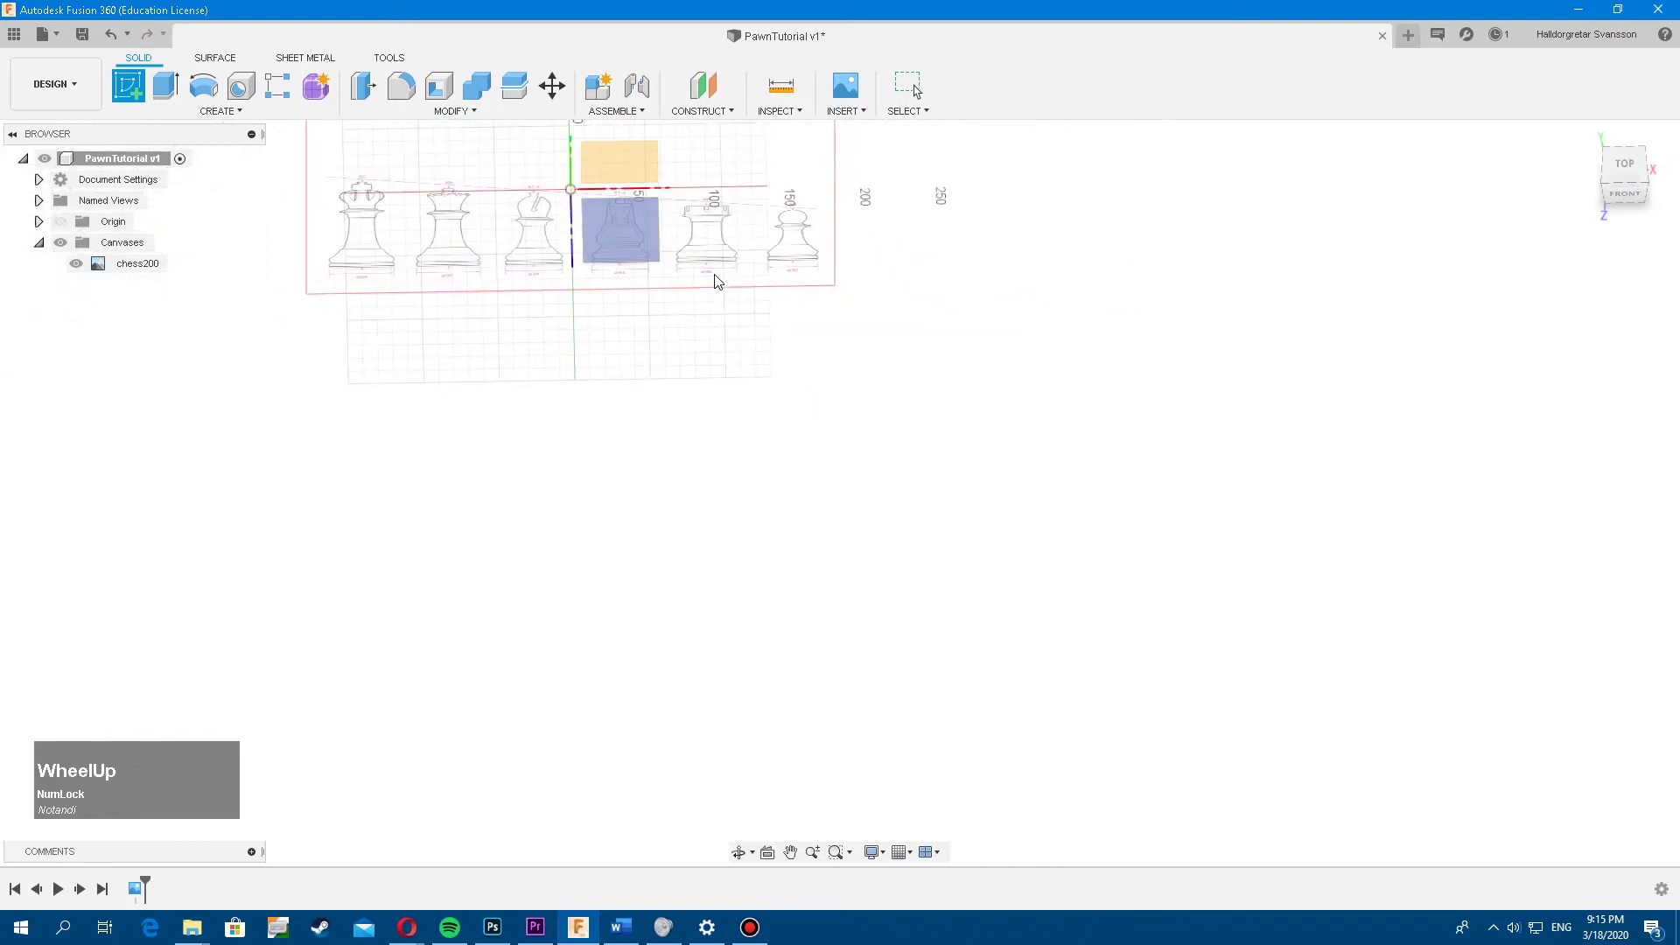
pyautogui.middleClick(724, 344)
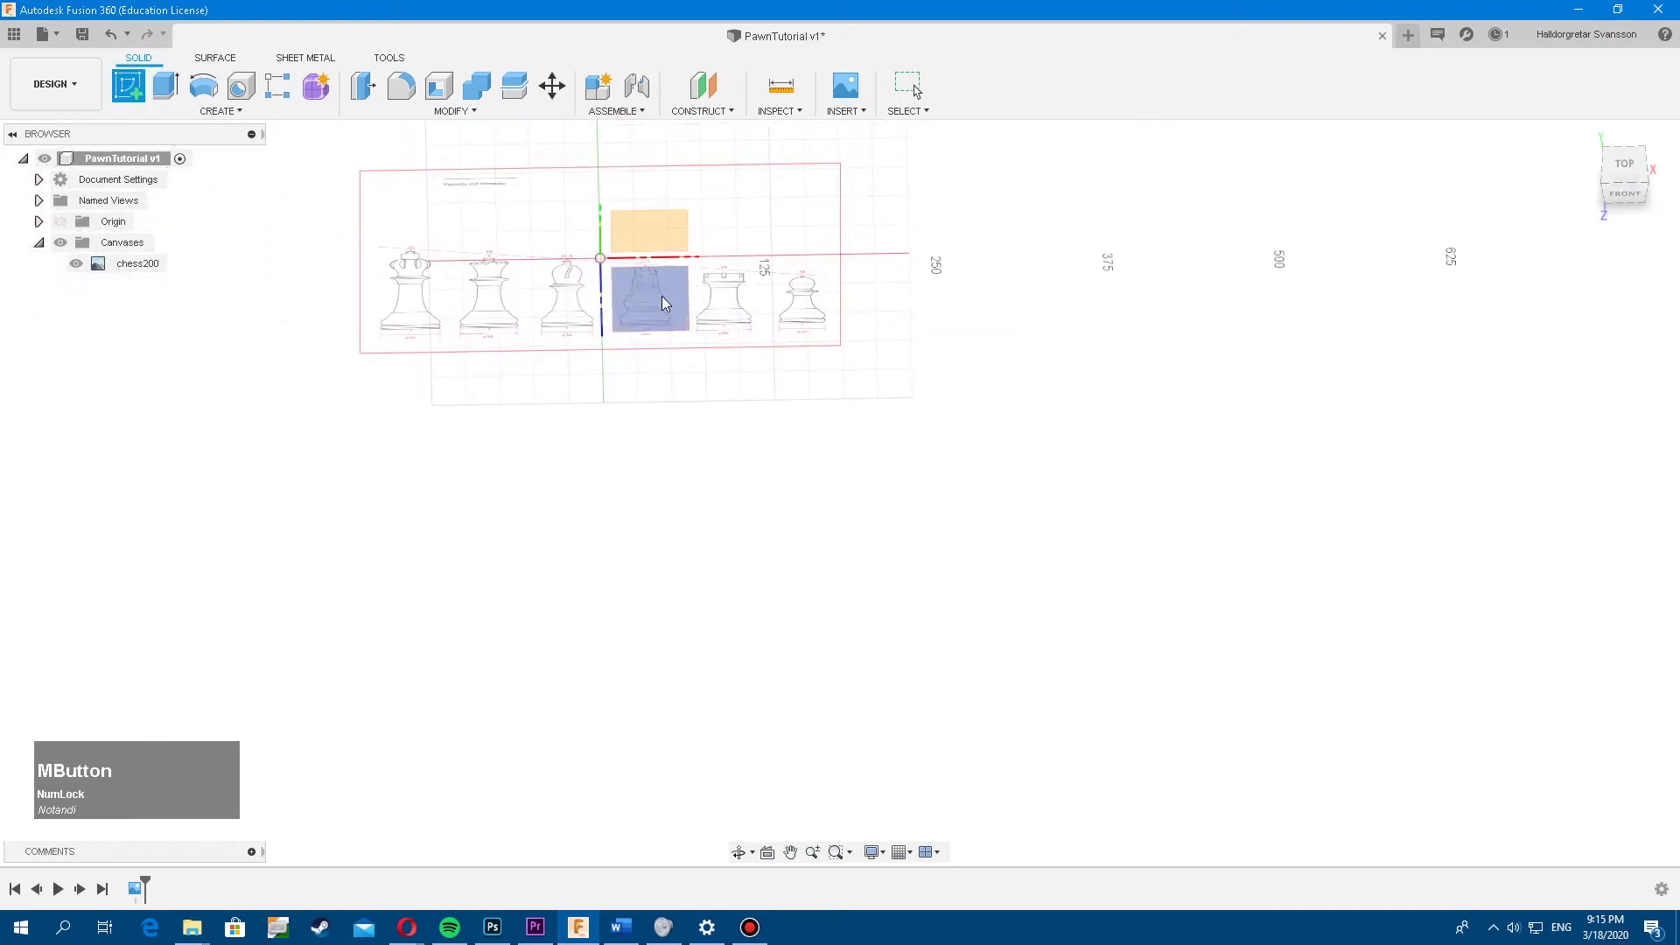
pyautogui.click(666, 302)
pyautogui.scroll(-3)
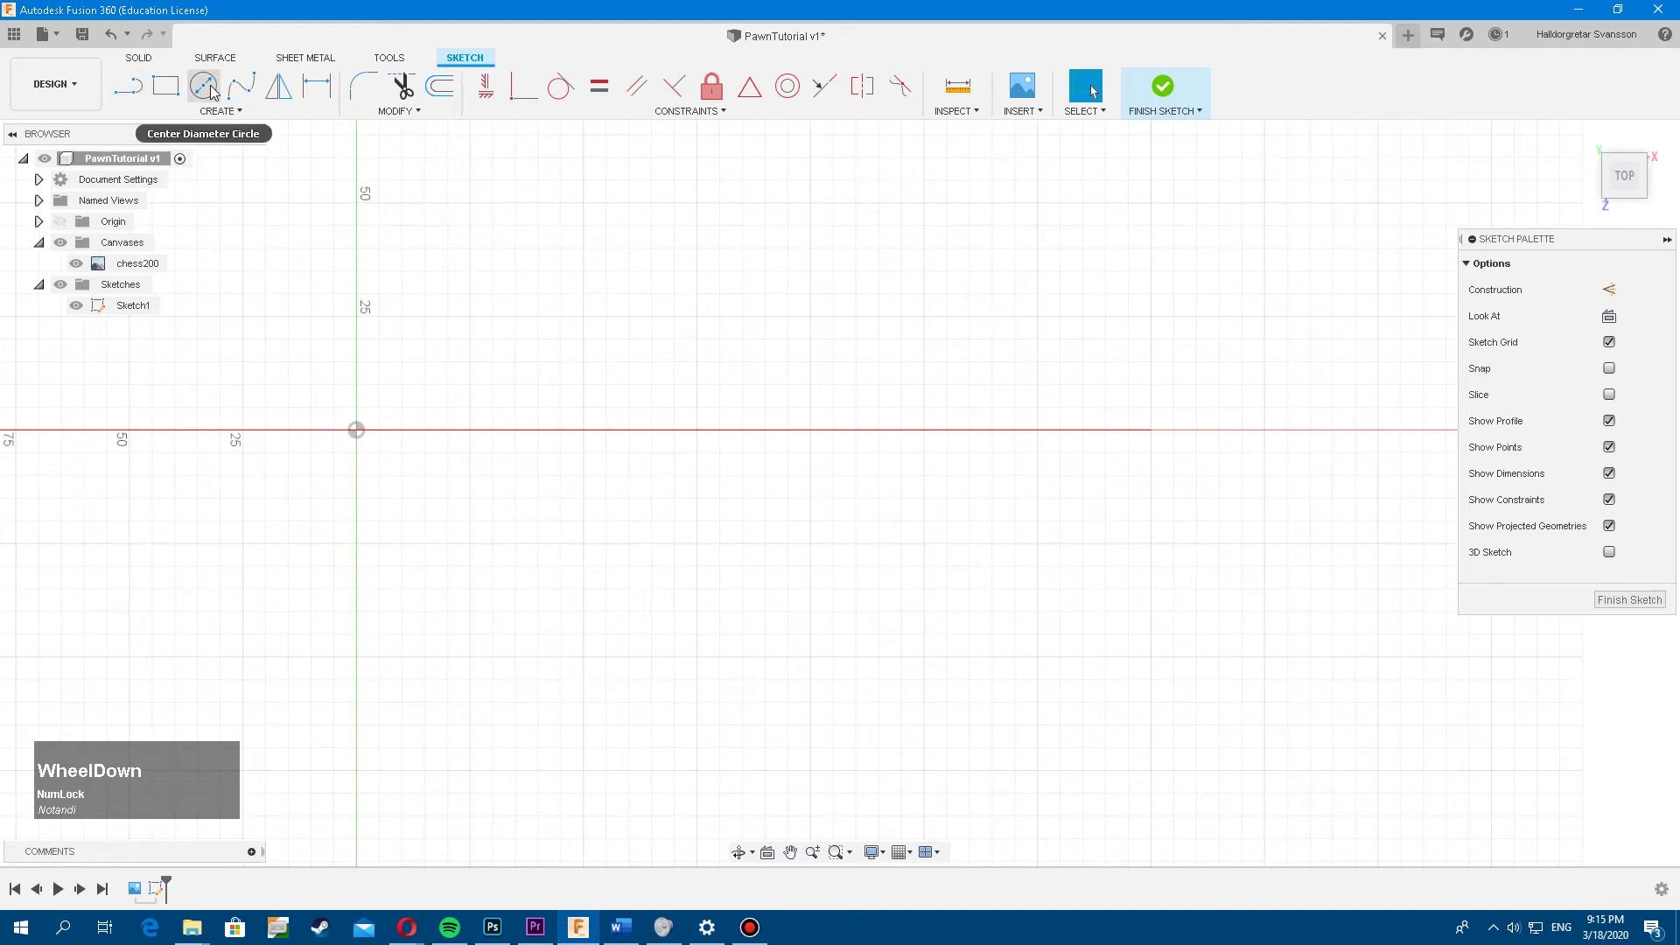
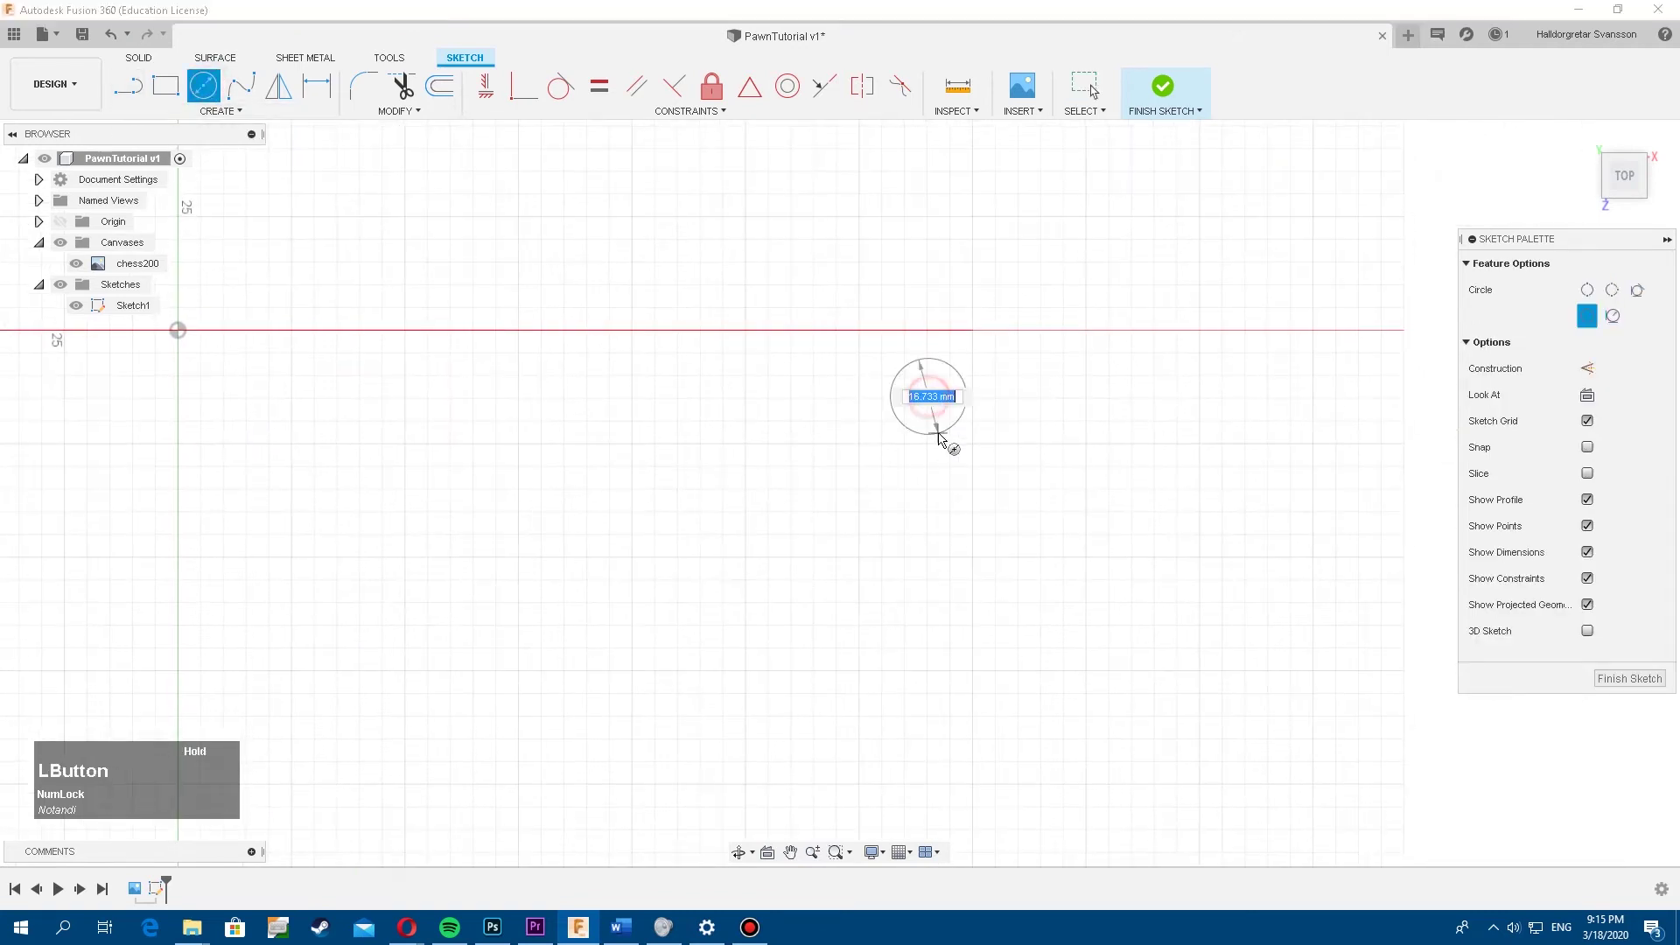
# Draw a 30 mm centre-diameter circle above the pawn and select its profile
pyautogui.press('KP_3')
pyautogui.press('KP_0')
pyautogui.press('Return')
pyautogui.middleClick(911, 411)
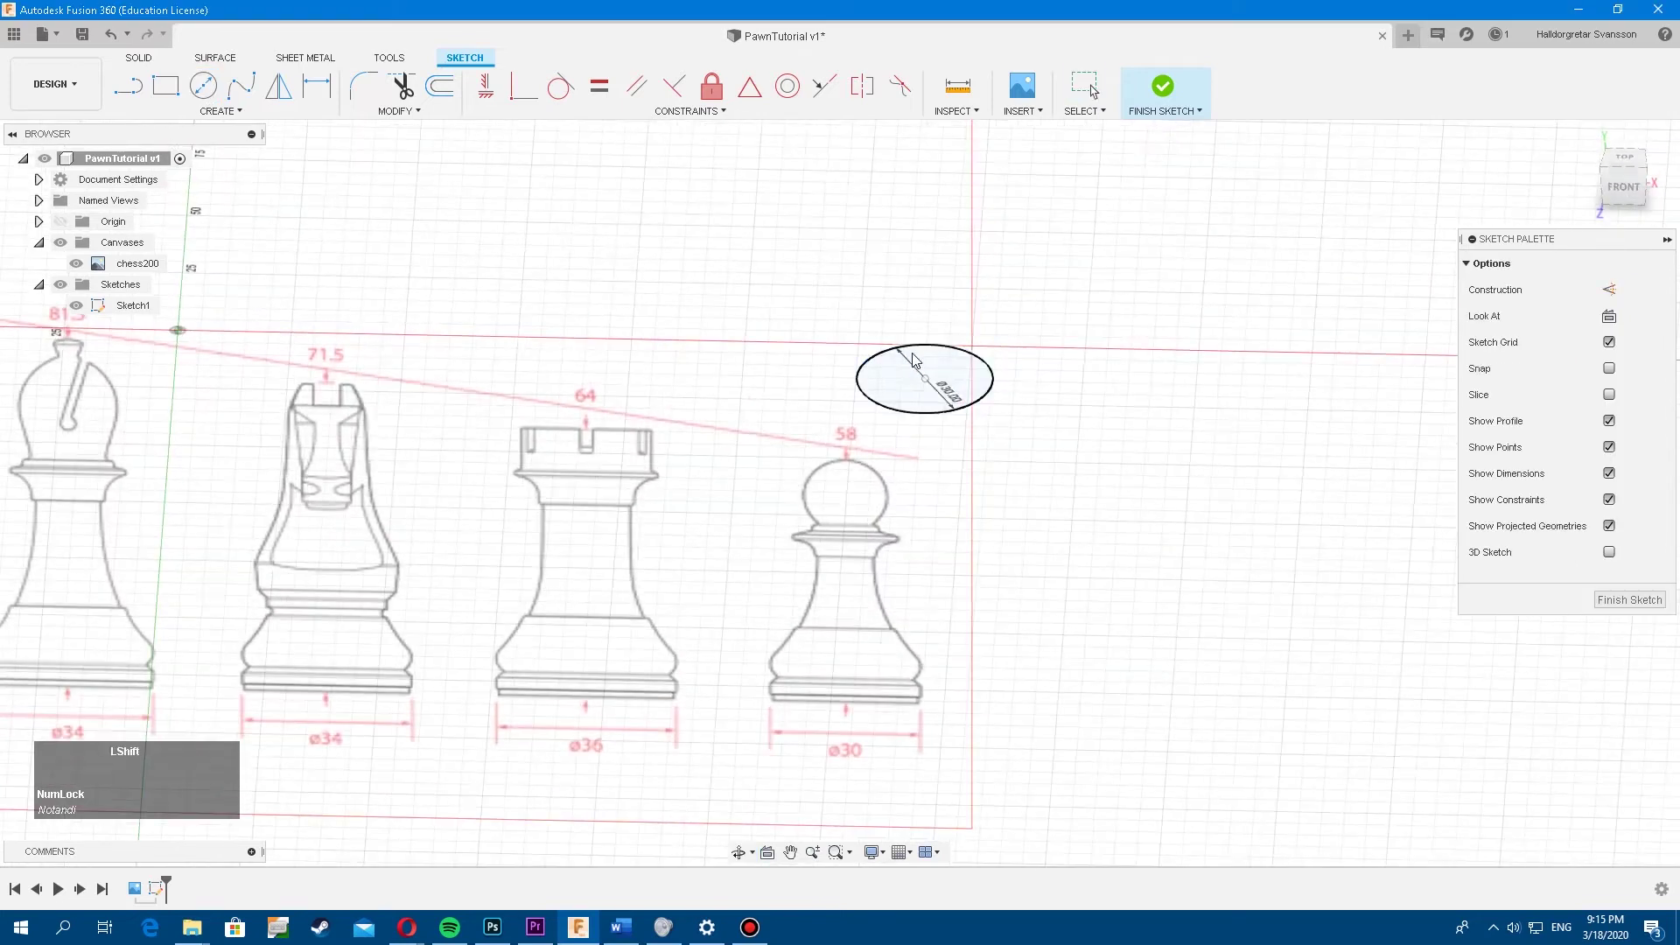
pyautogui.click(905, 386)
# Extrude the circle profile into Body1, then select the chess200 canvas in the Browser
pyautogui.rightClick(906, 386)
pyautogui.click(896, 461)
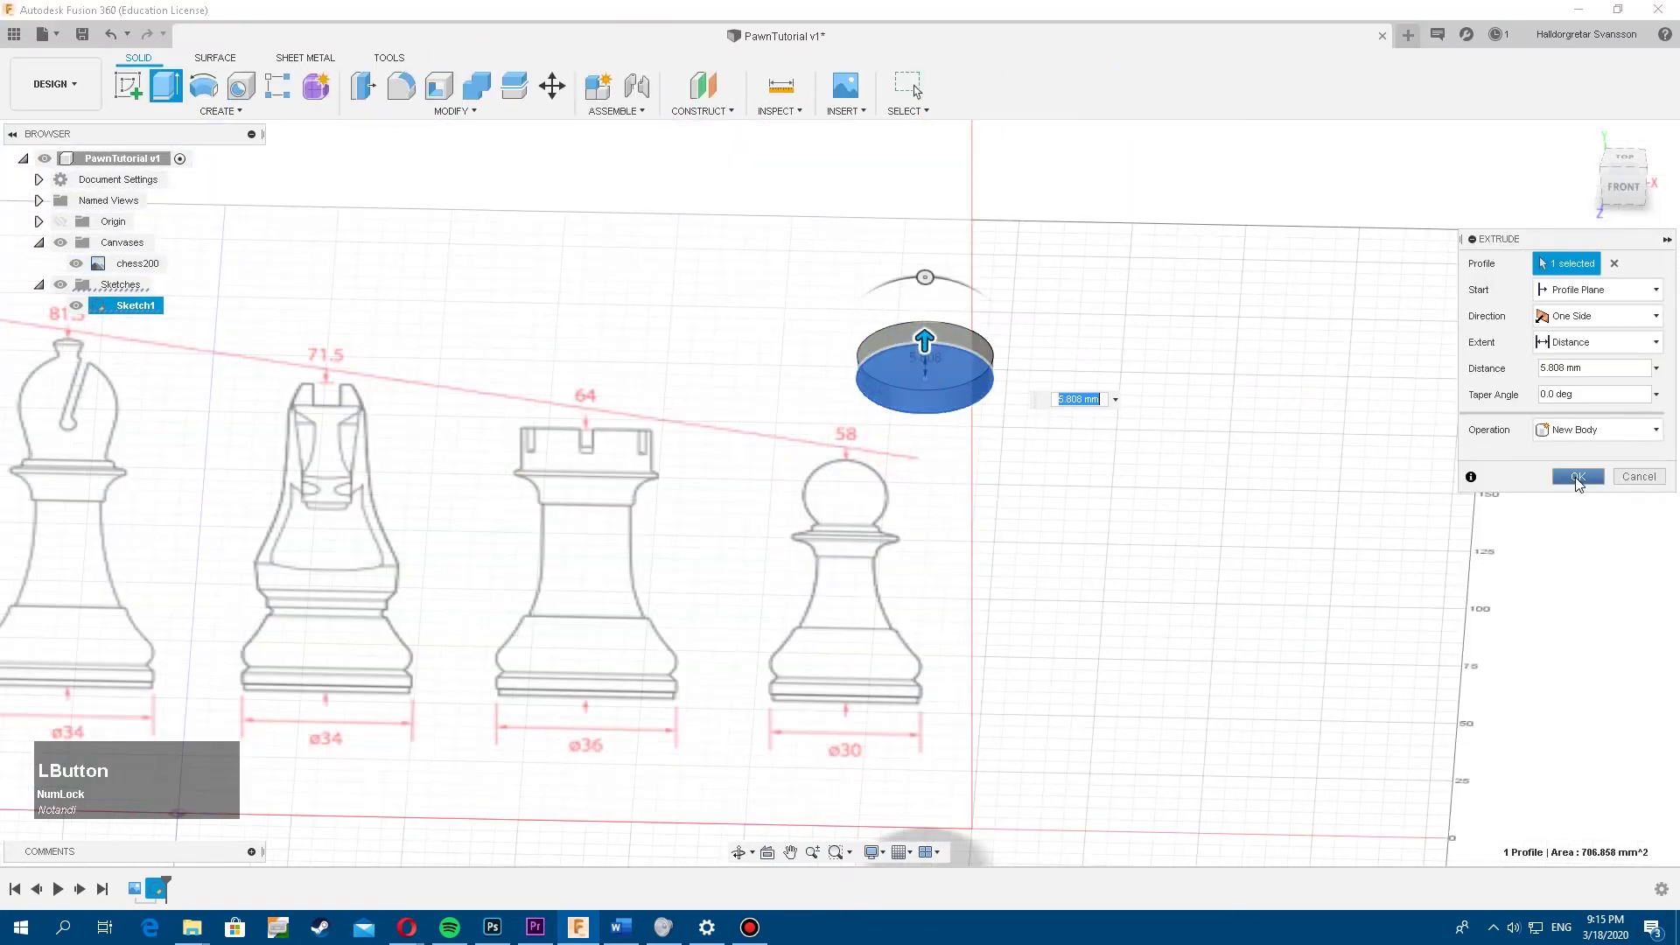
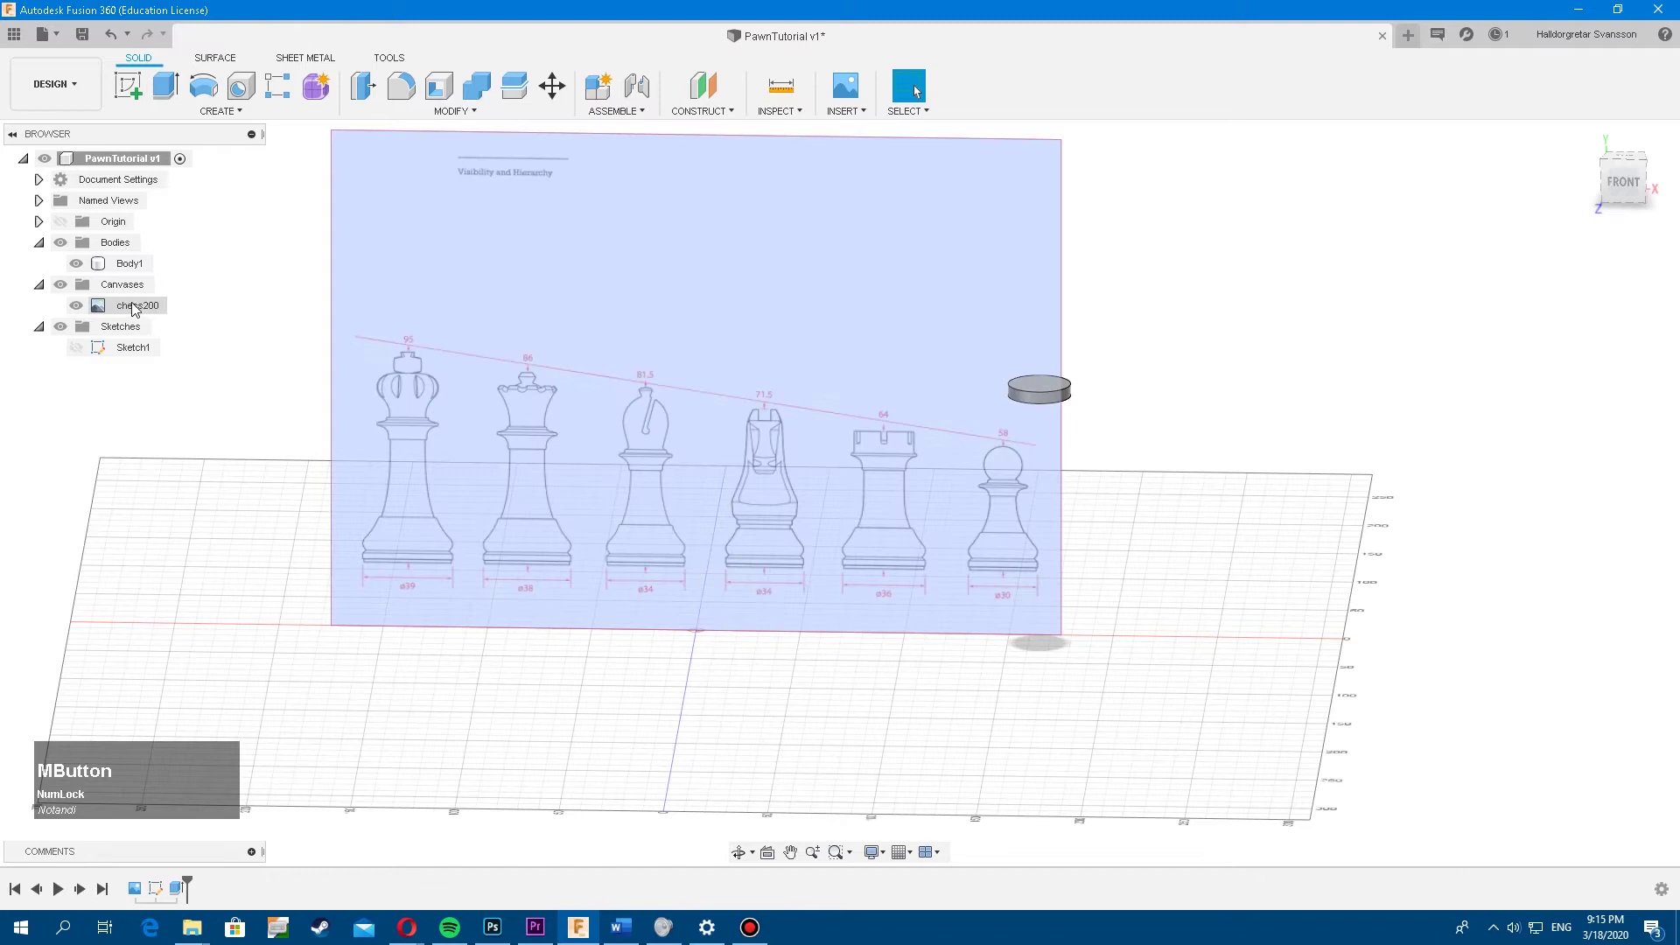
pyautogui.click(127, 310)
# Edit the chess200 canvas placement, keeping X and Y Distance at 0 mm
pyautogui.rightClick(127, 310)
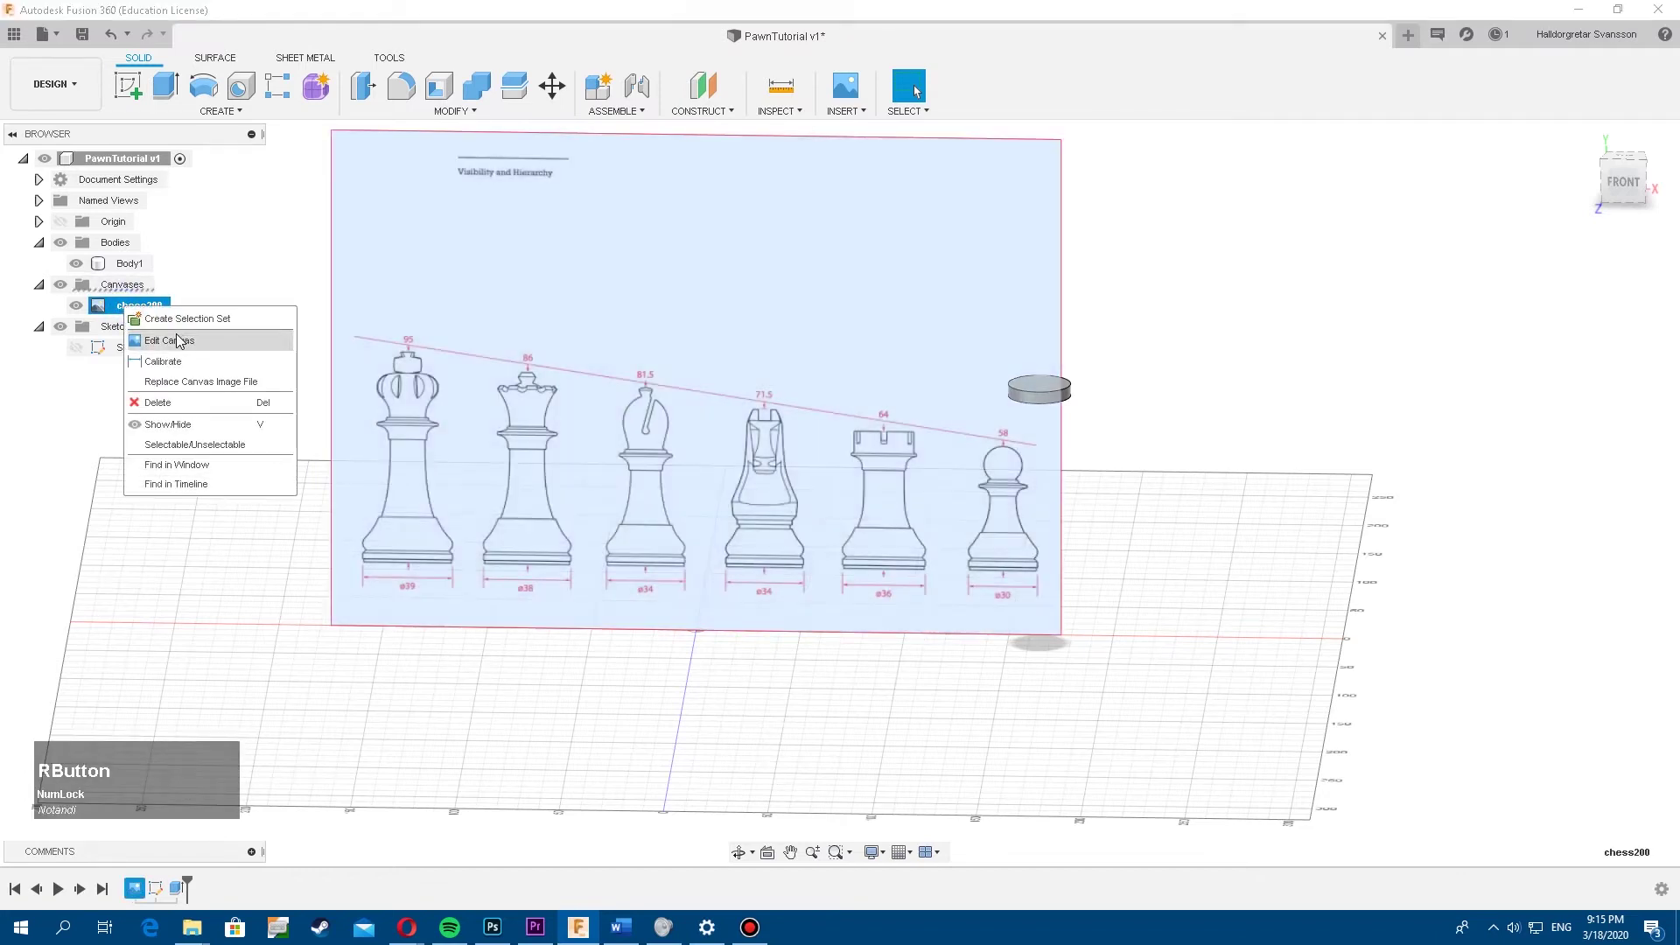
pyautogui.click(187, 345)
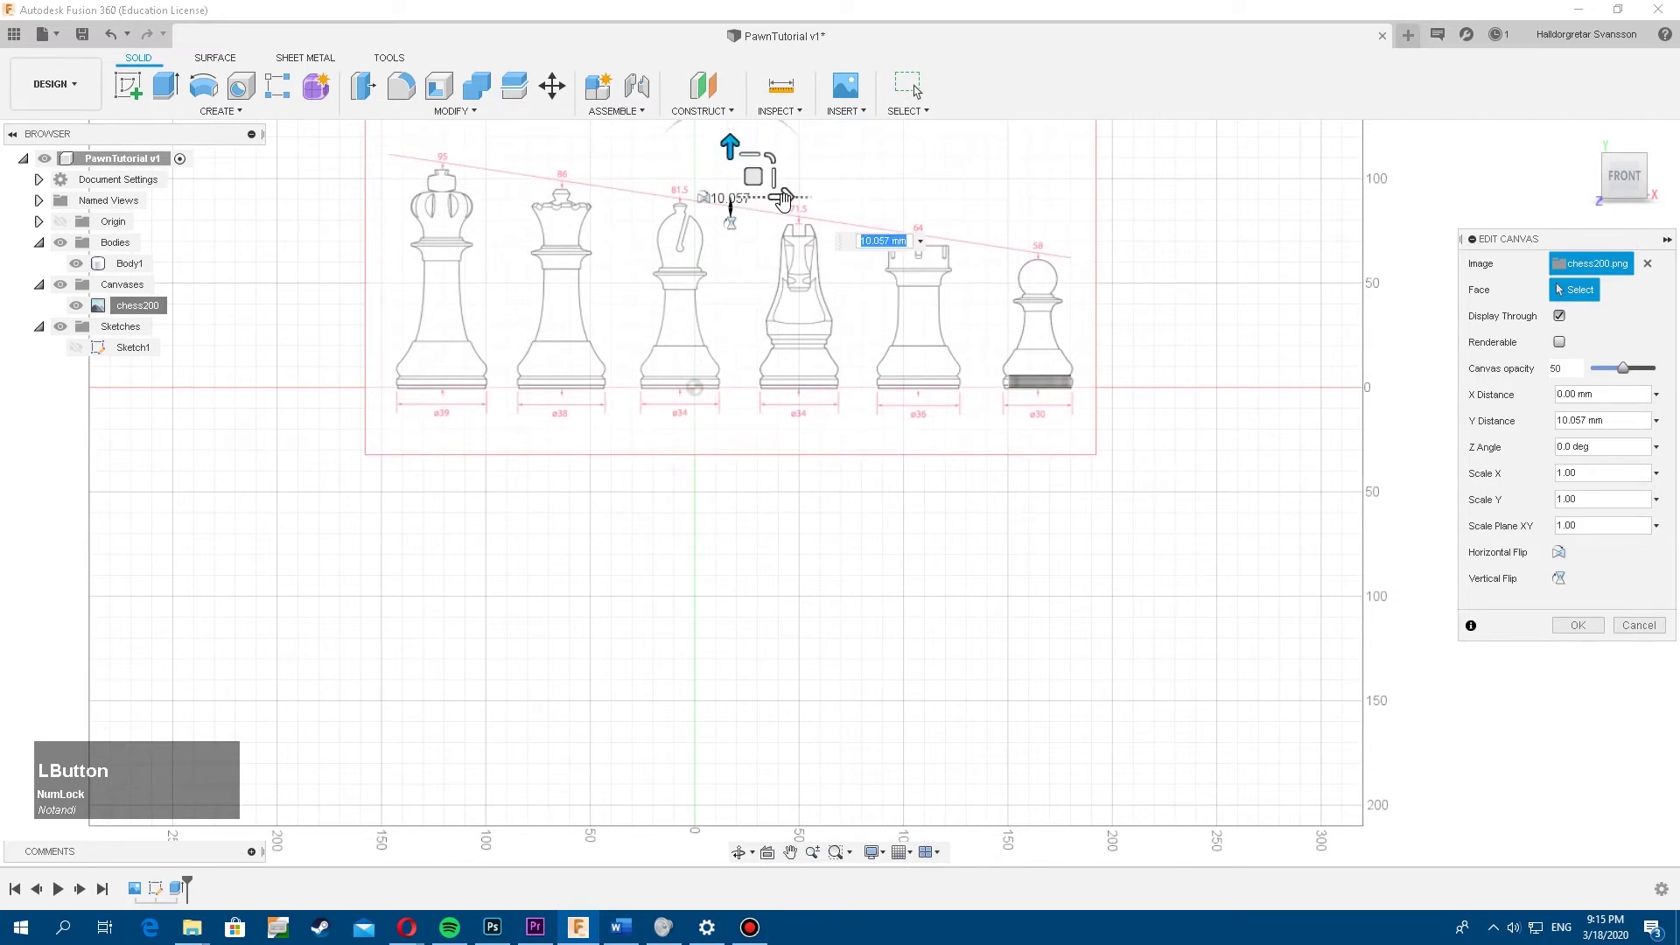
pyautogui.scroll(3)
pyautogui.scroll(-3)
pyautogui.middleClick(973, 343)
pyautogui.scroll(3)
pyautogui.scroll(-3)
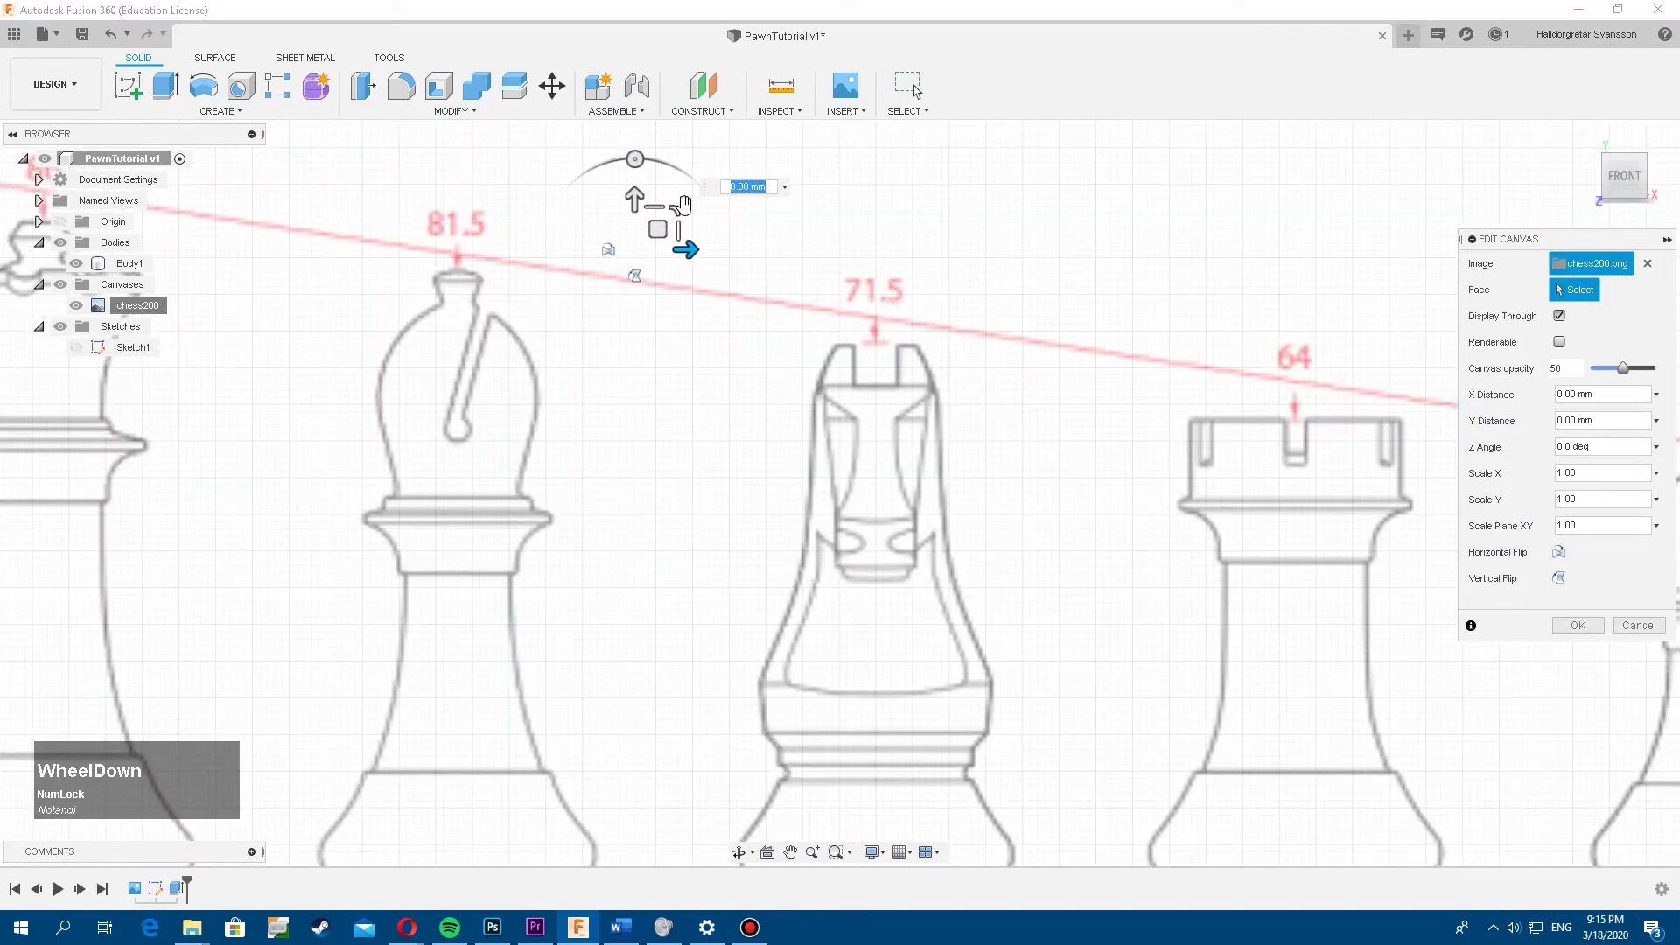
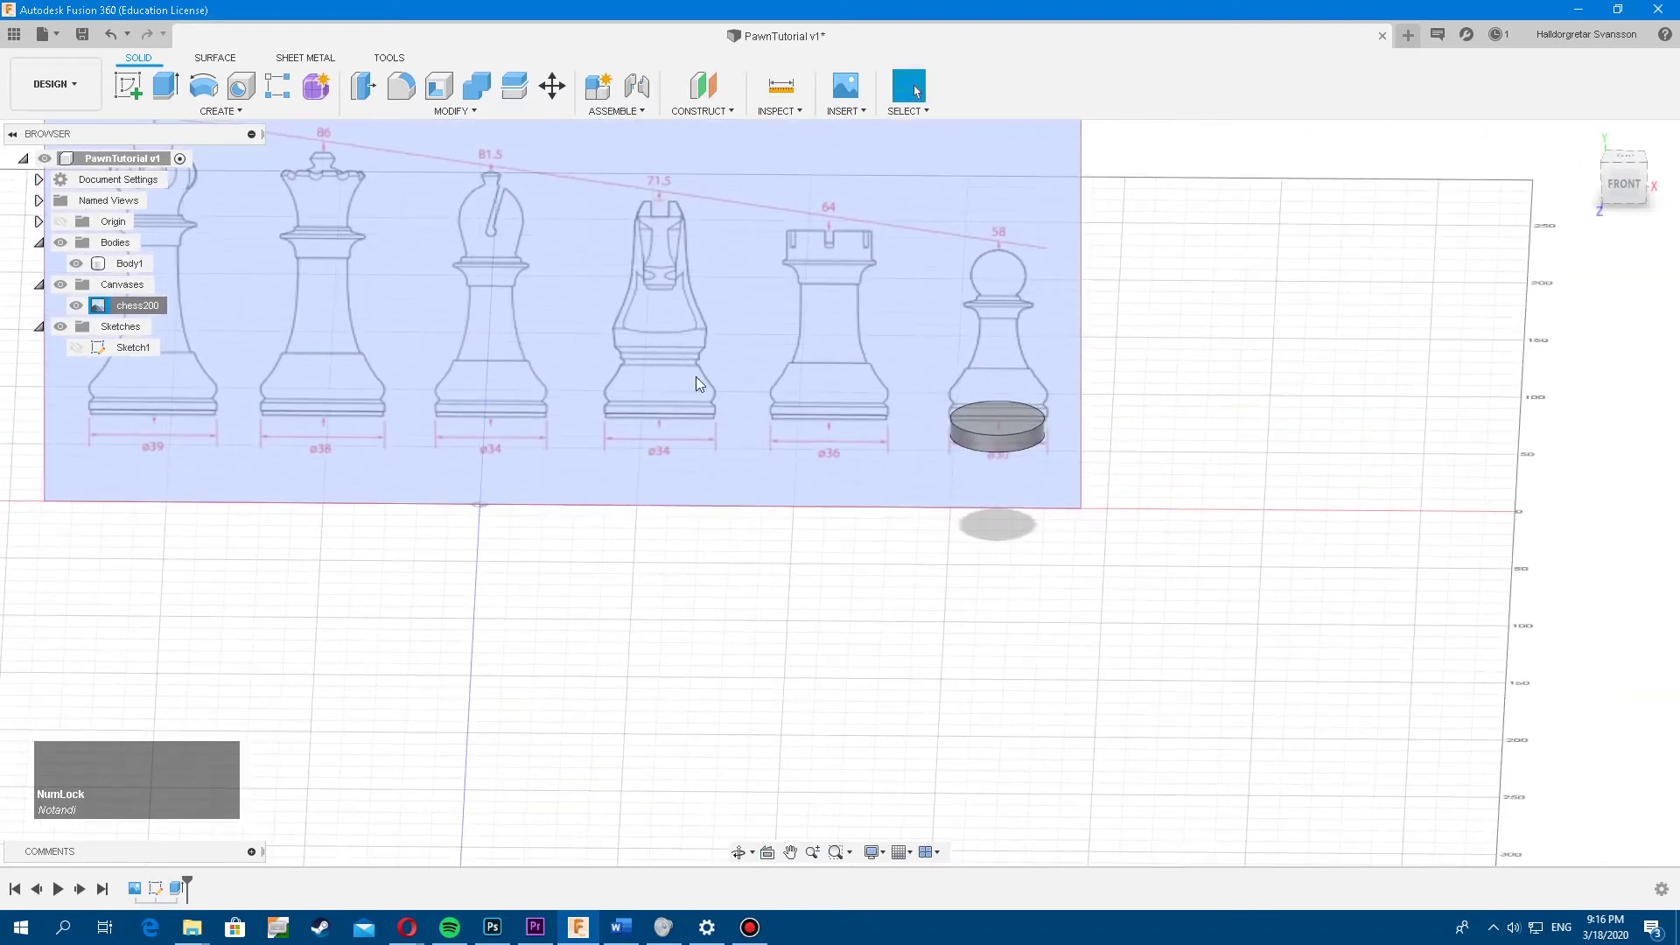
# Delete Body1 and Sketch1 from the Browser, leaving only the canvas
pyautogui.click(110, 271)
pyautogui.rightClick(110, 271)
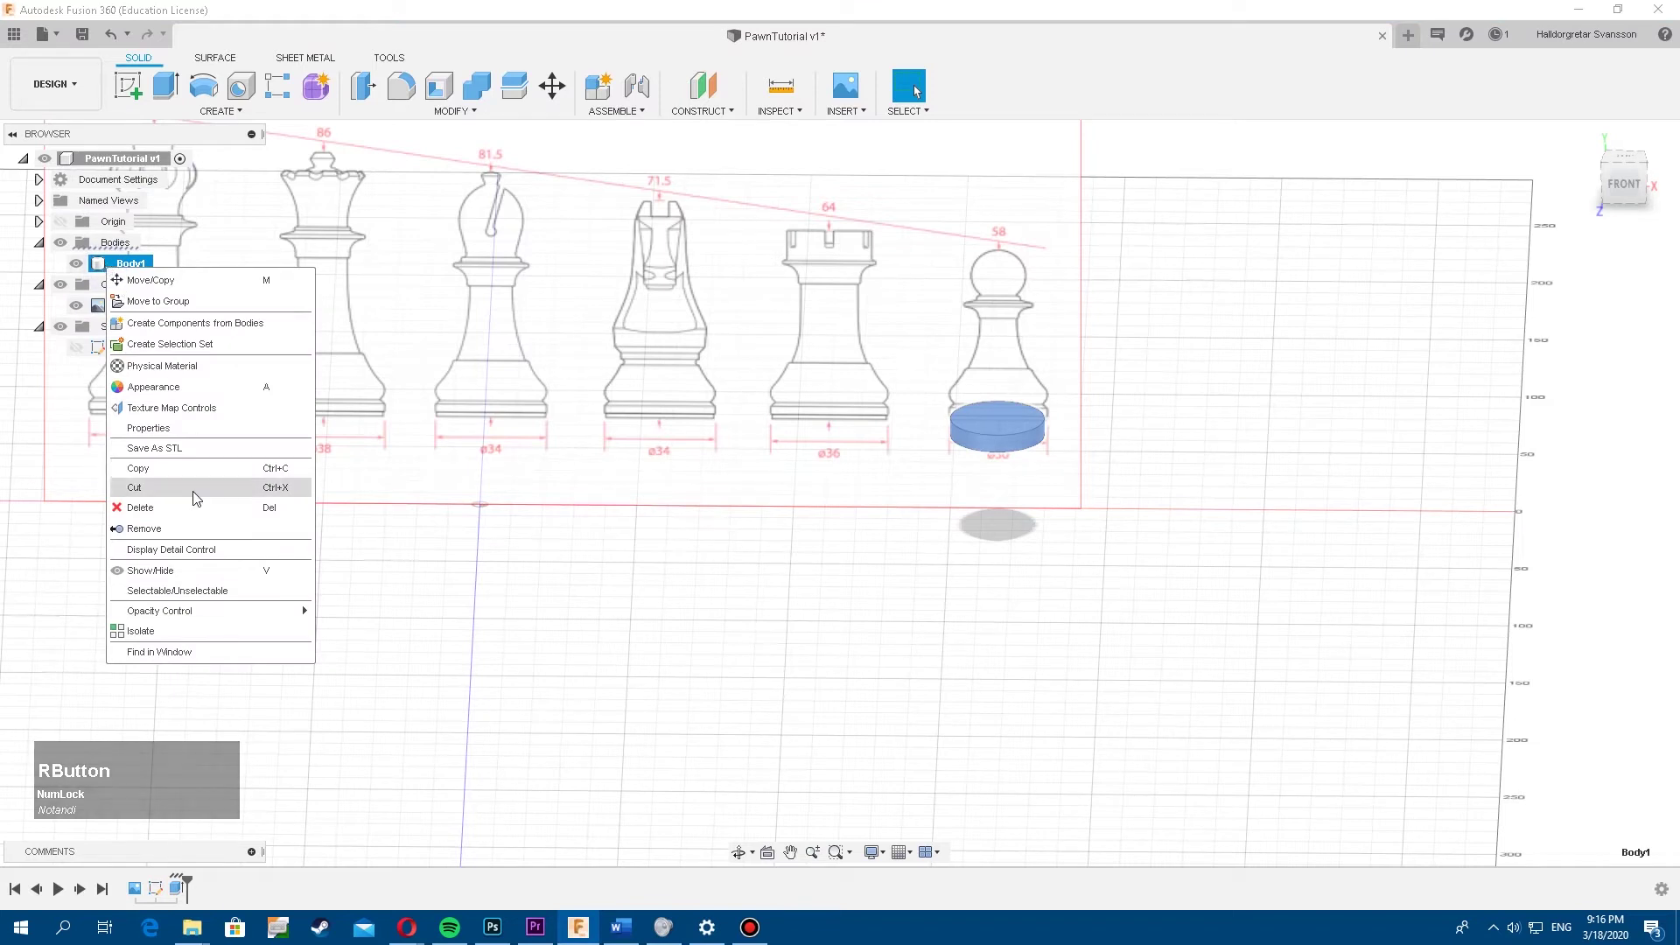
pyautogui.click(197, 511)
pyautogui.rightClick(139, 317)
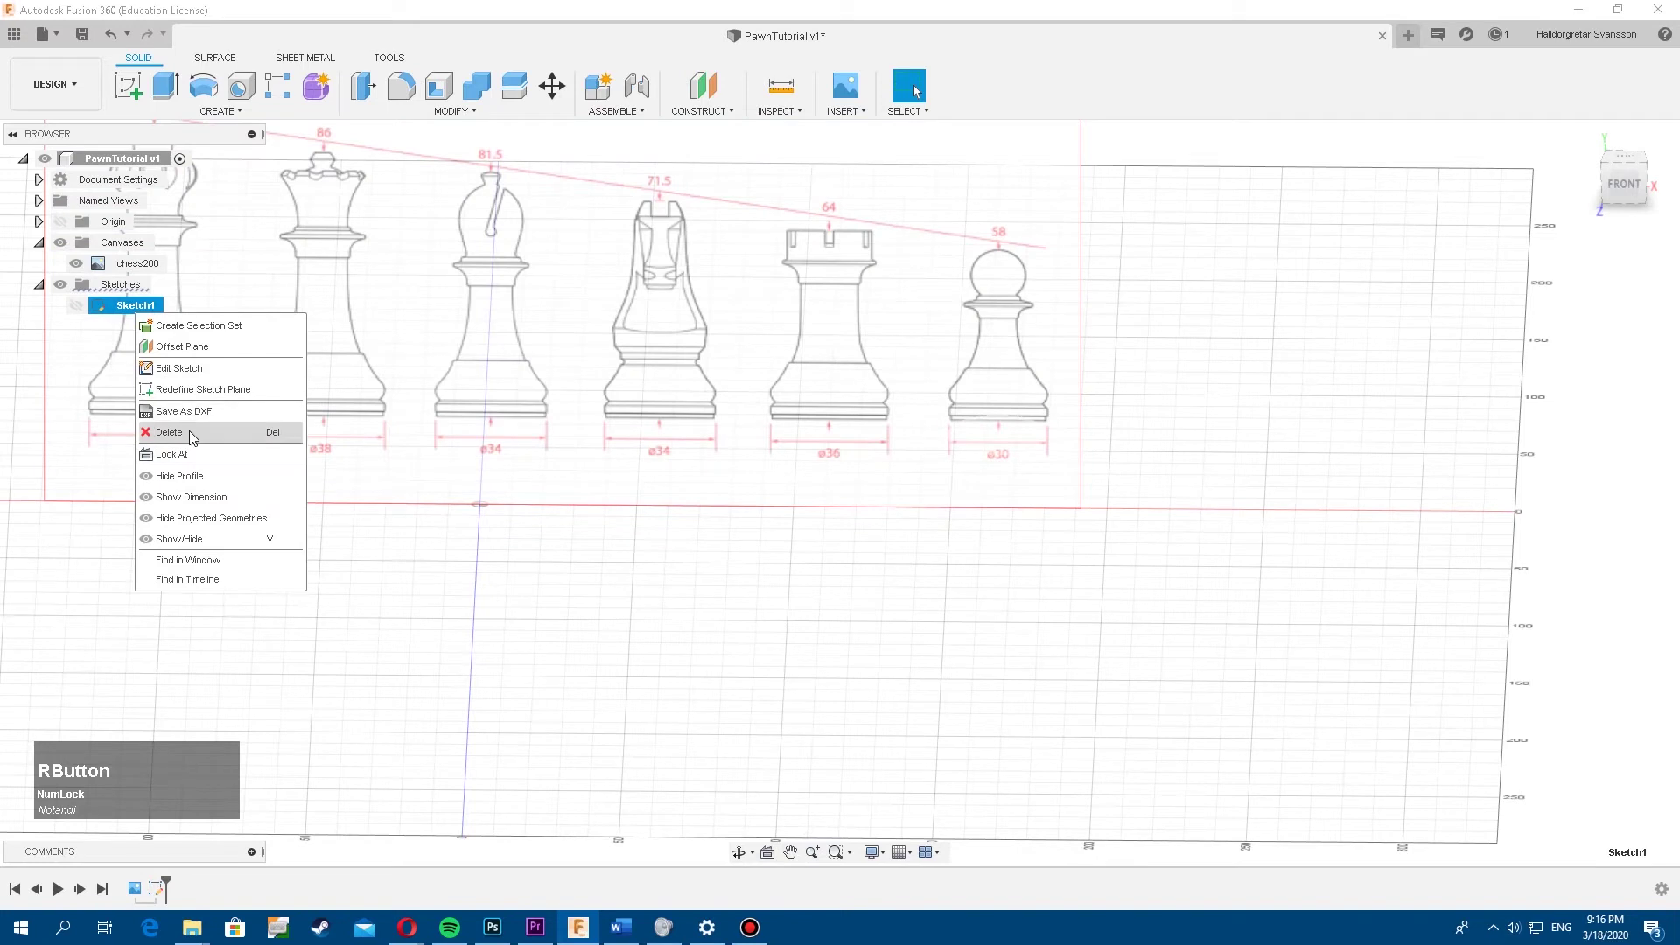
pyautogui.click(191, 434)
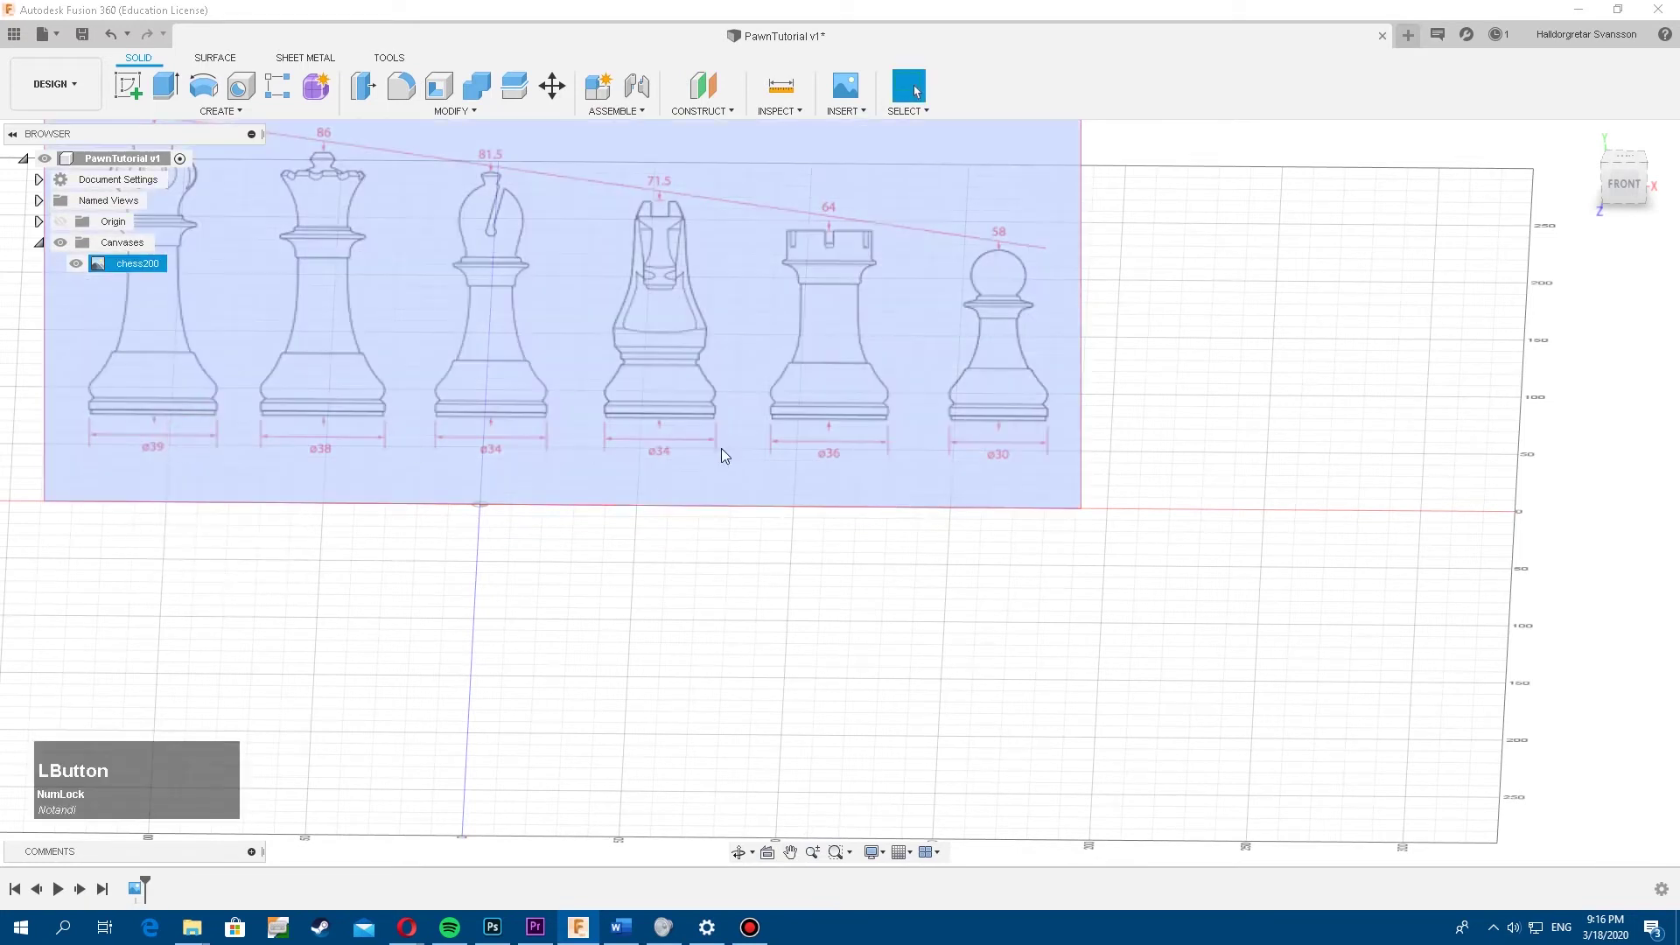
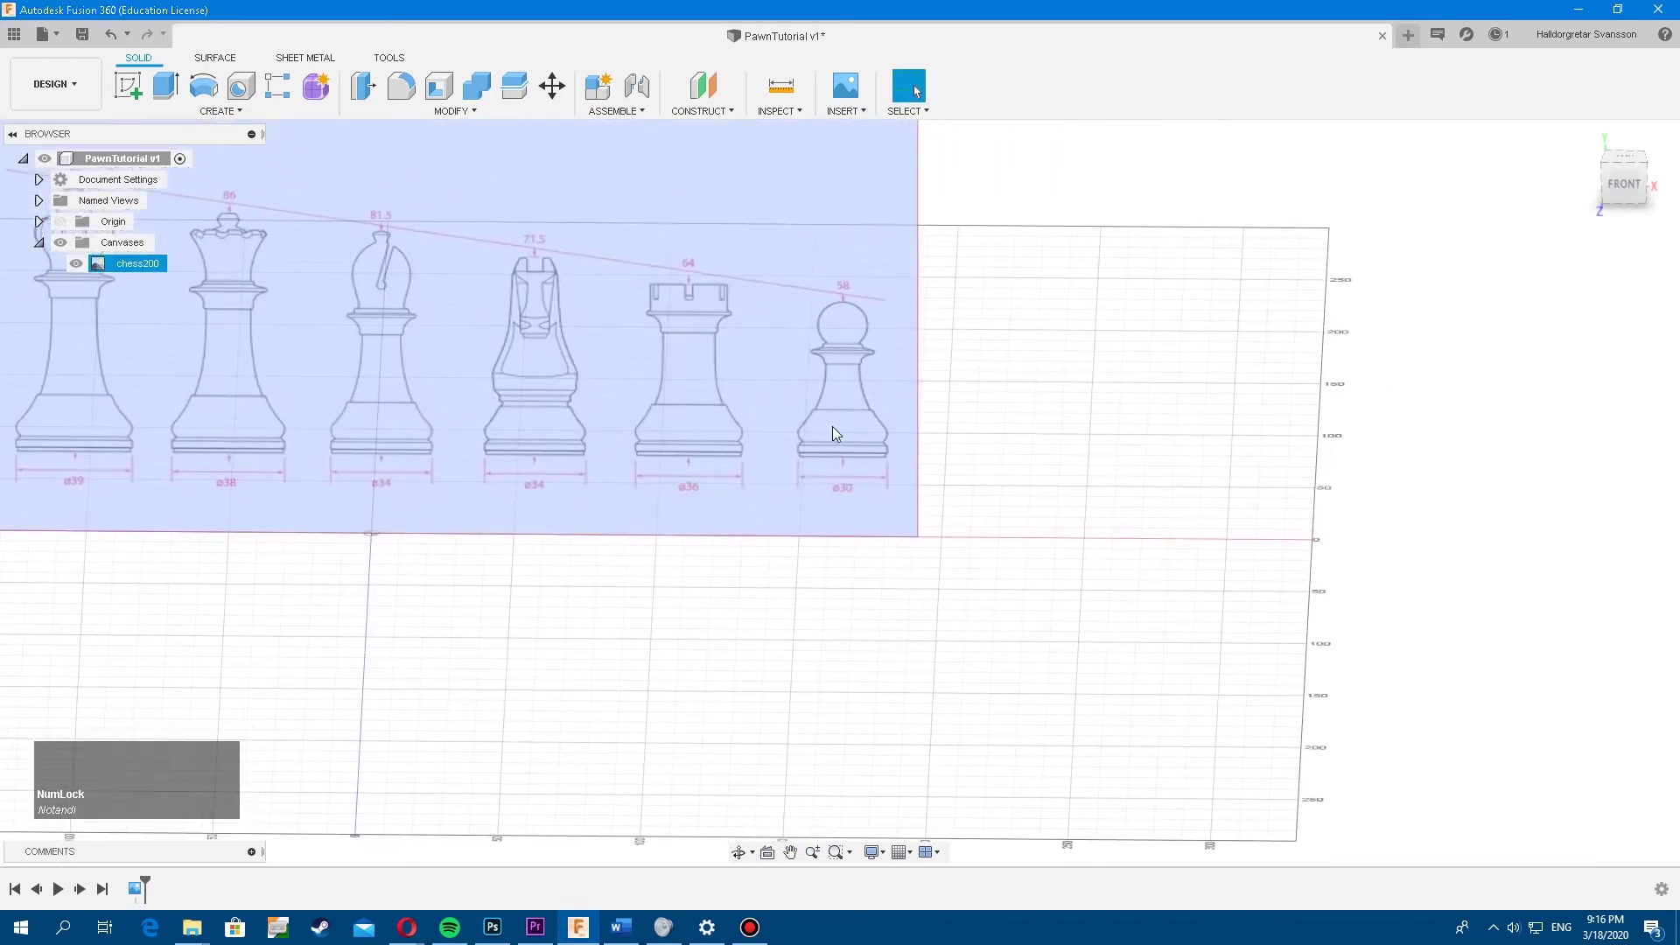
# Create Sketch2 on the front XY plane over the chess image
pyautogui.click(1634, 187)
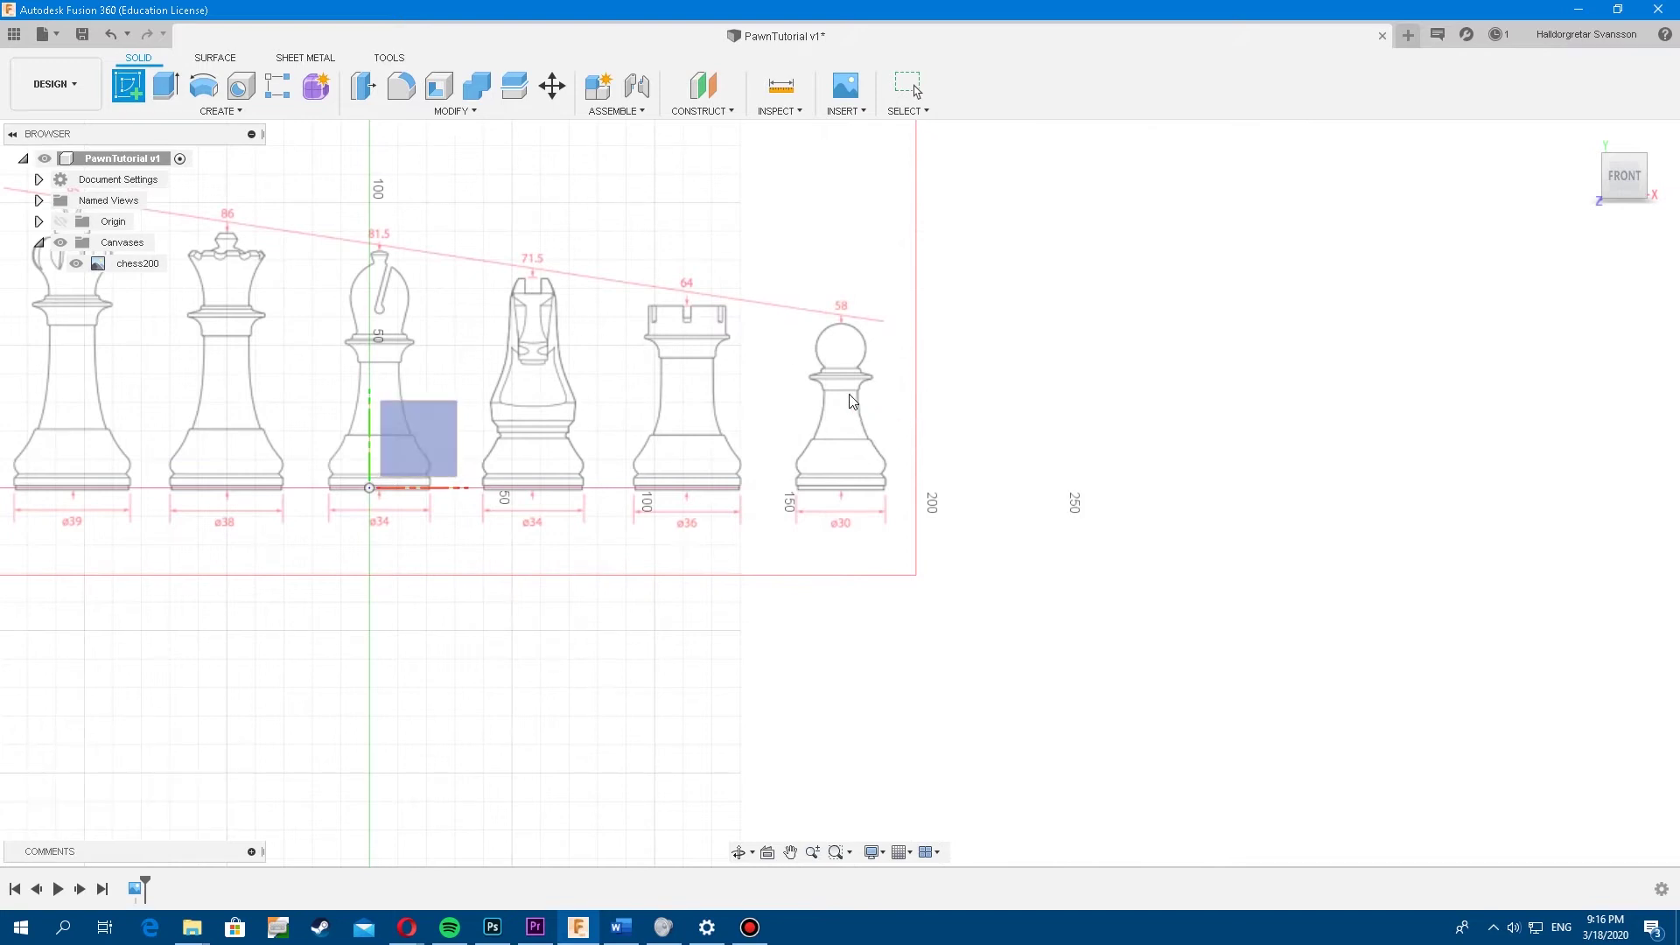
pyautogui.click(854, 399)
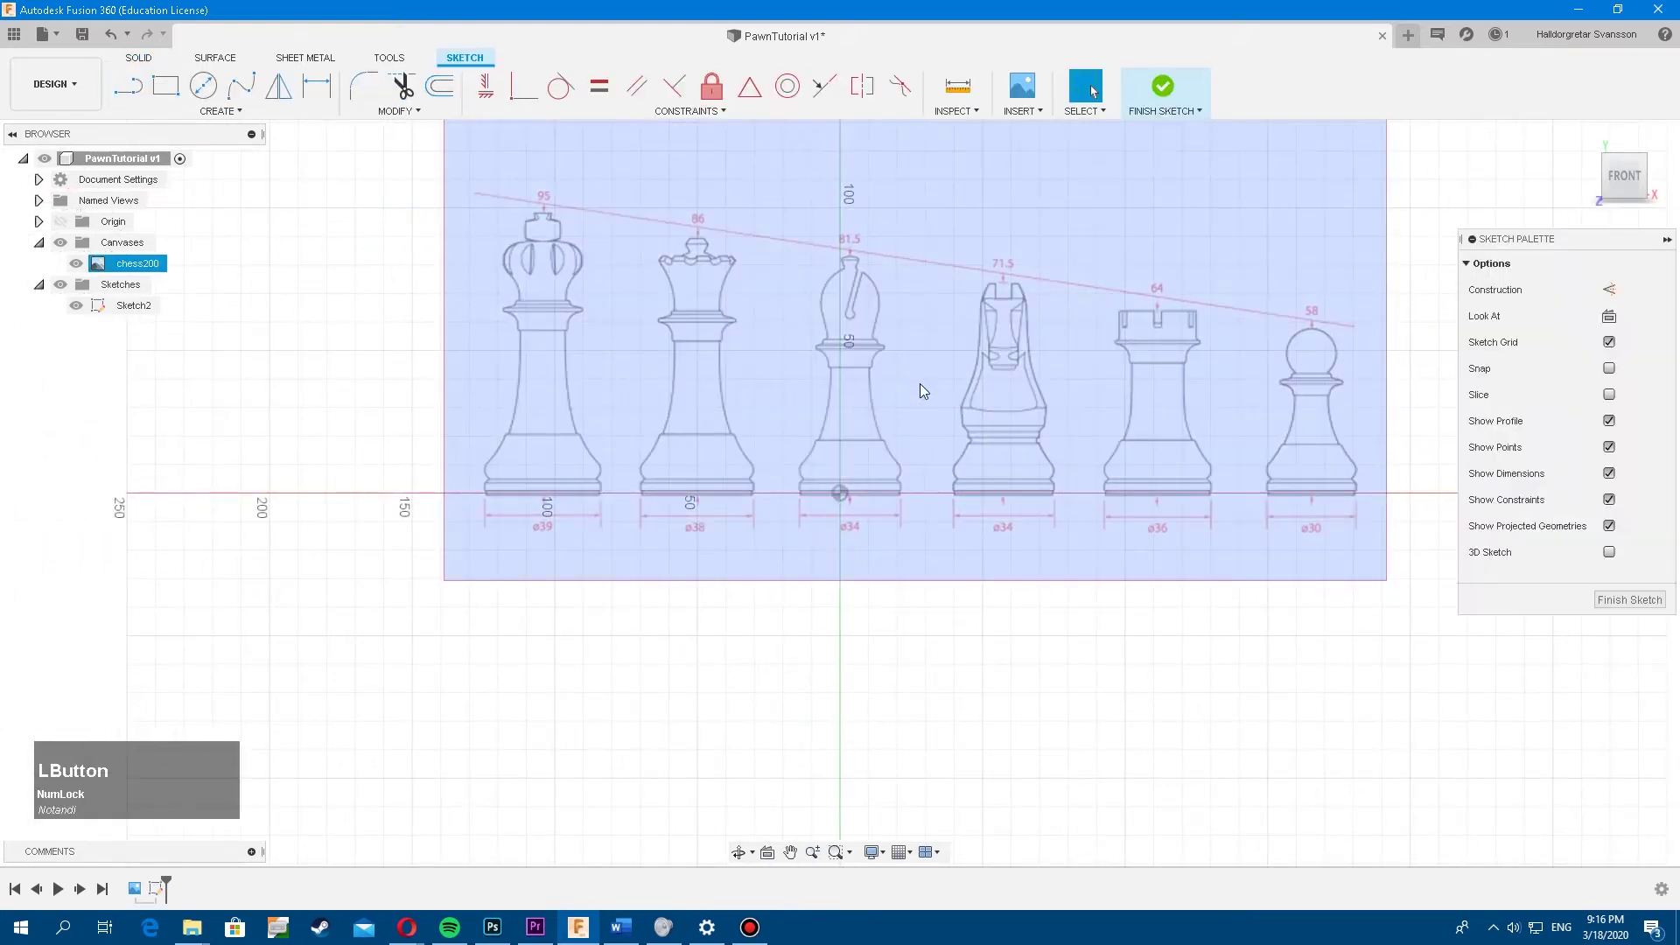
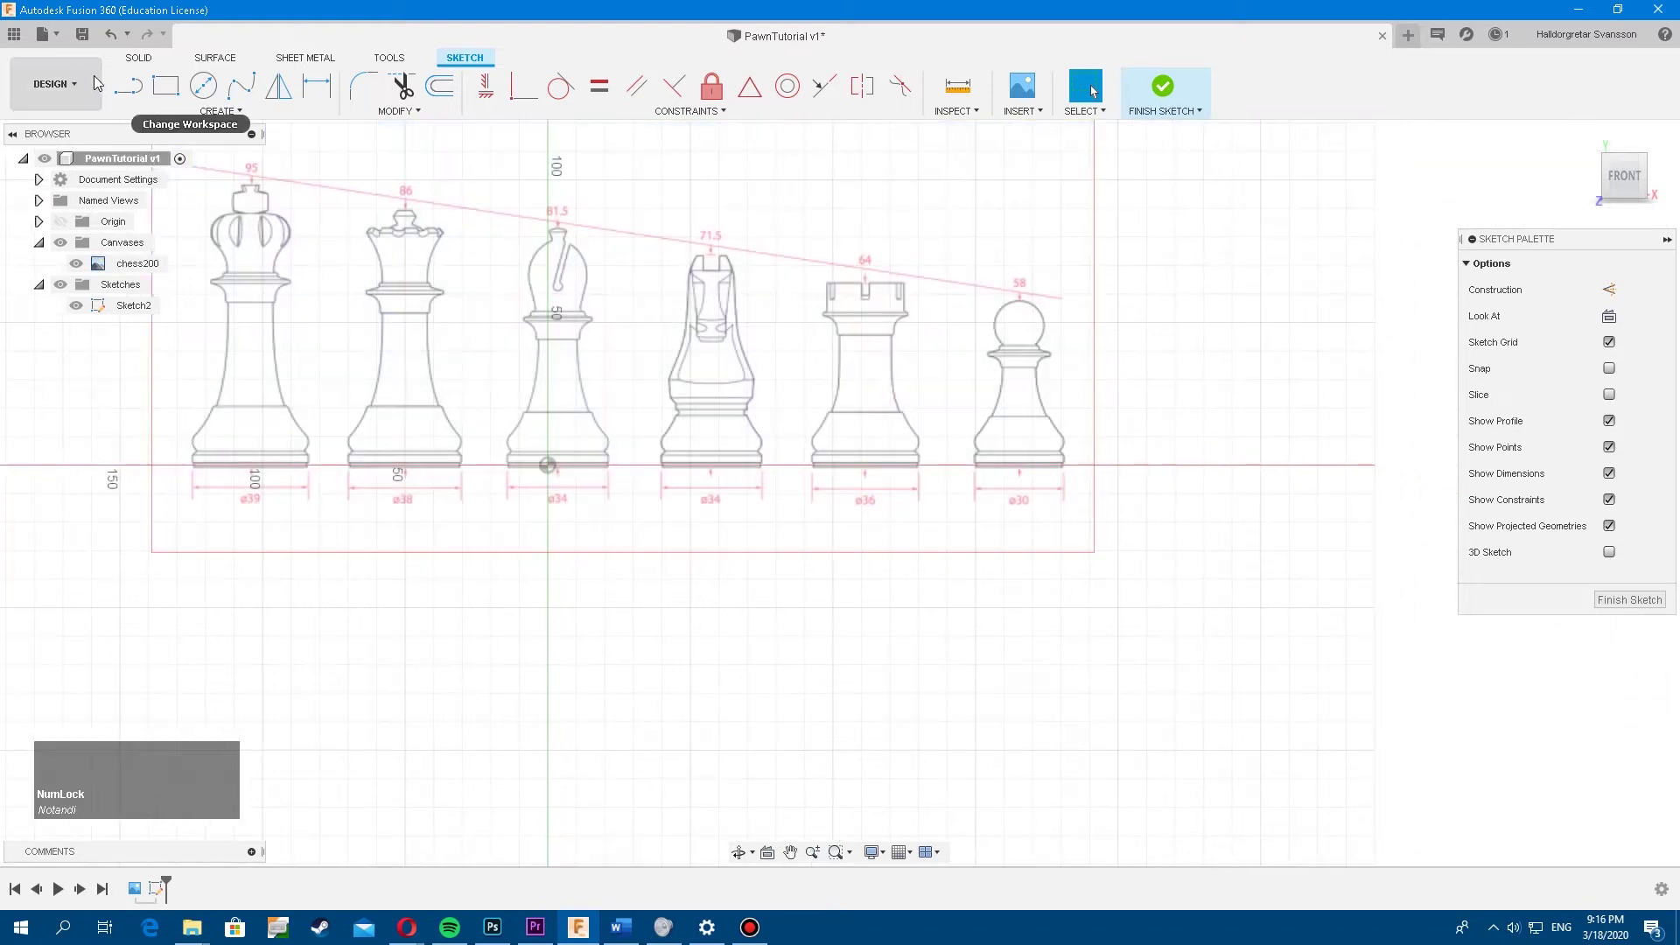
# Draw the pawn's base line from its centre to the outer edge plus a short vertical rise
pyautogui.click(126, 93)
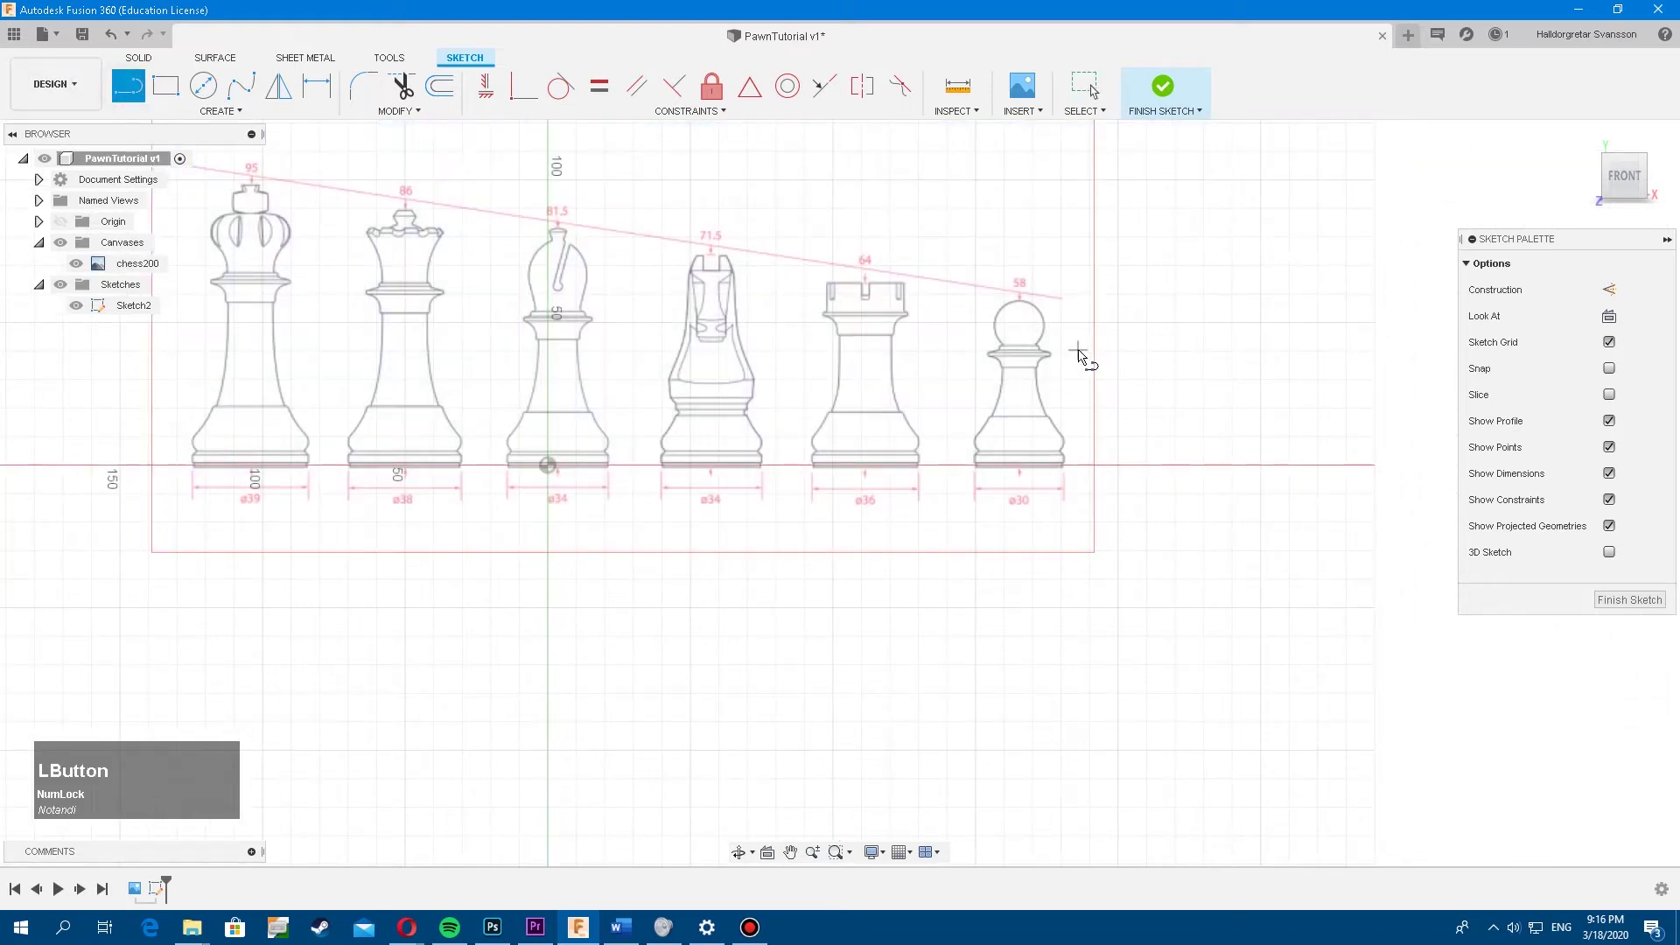
pyautogui.scroll(-3)
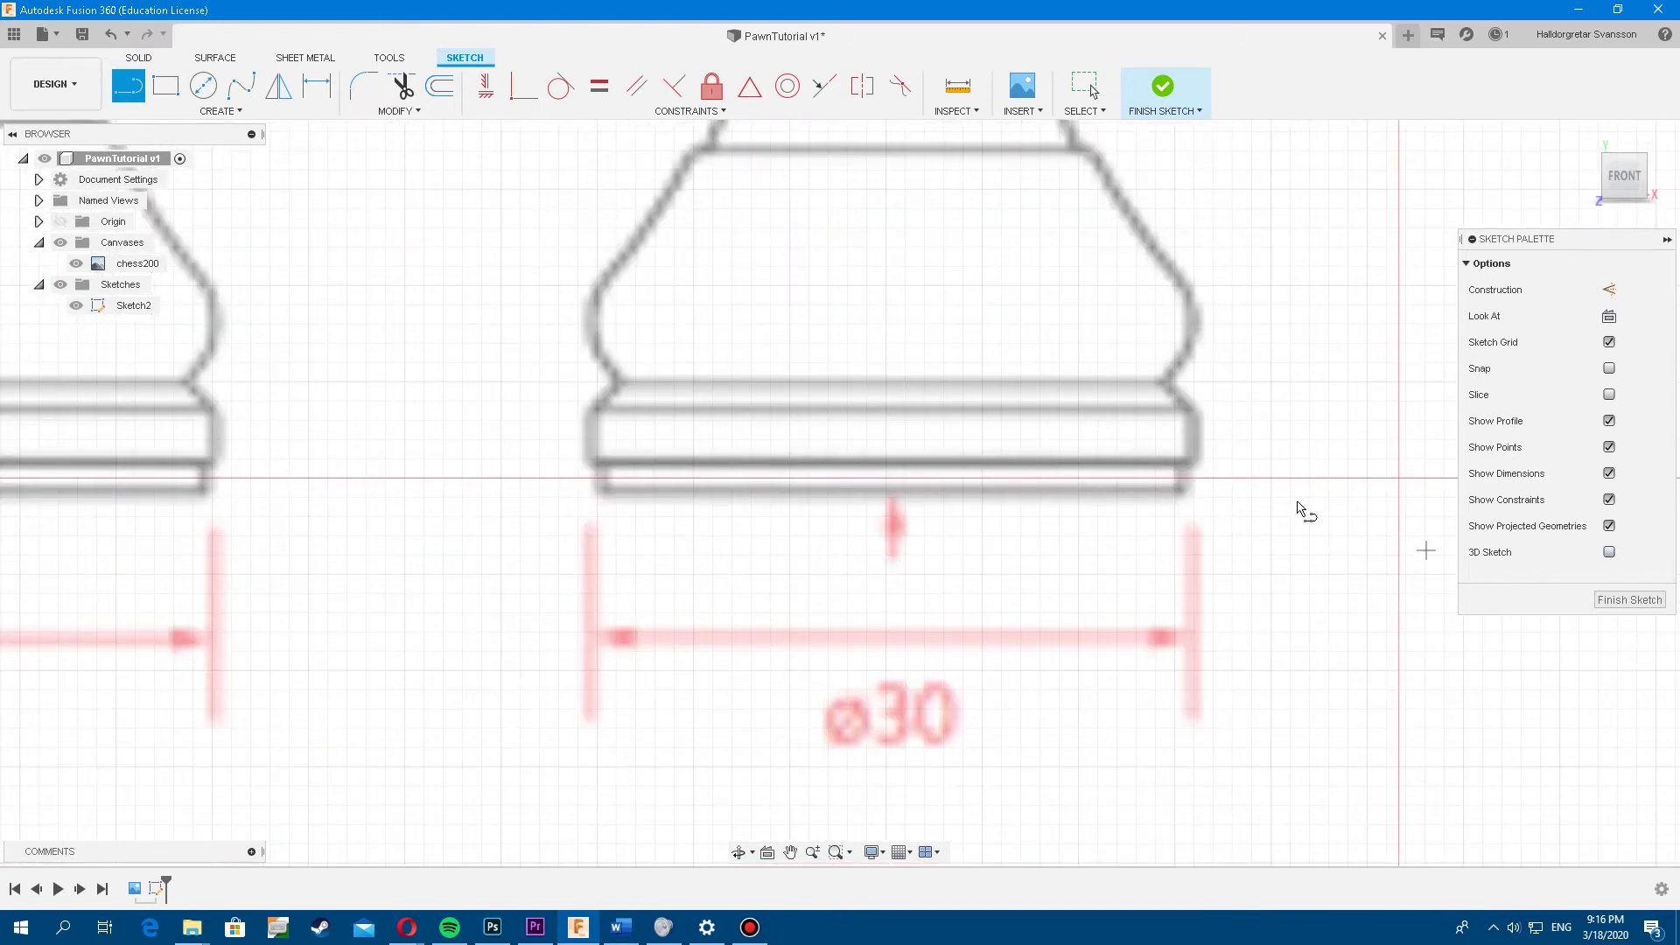
pyautogui.press('alt+Num_Lock')
pyautogui.middleClick(1044, 479)
pyautogui.press('l')
pyautogui.click(694, 488)
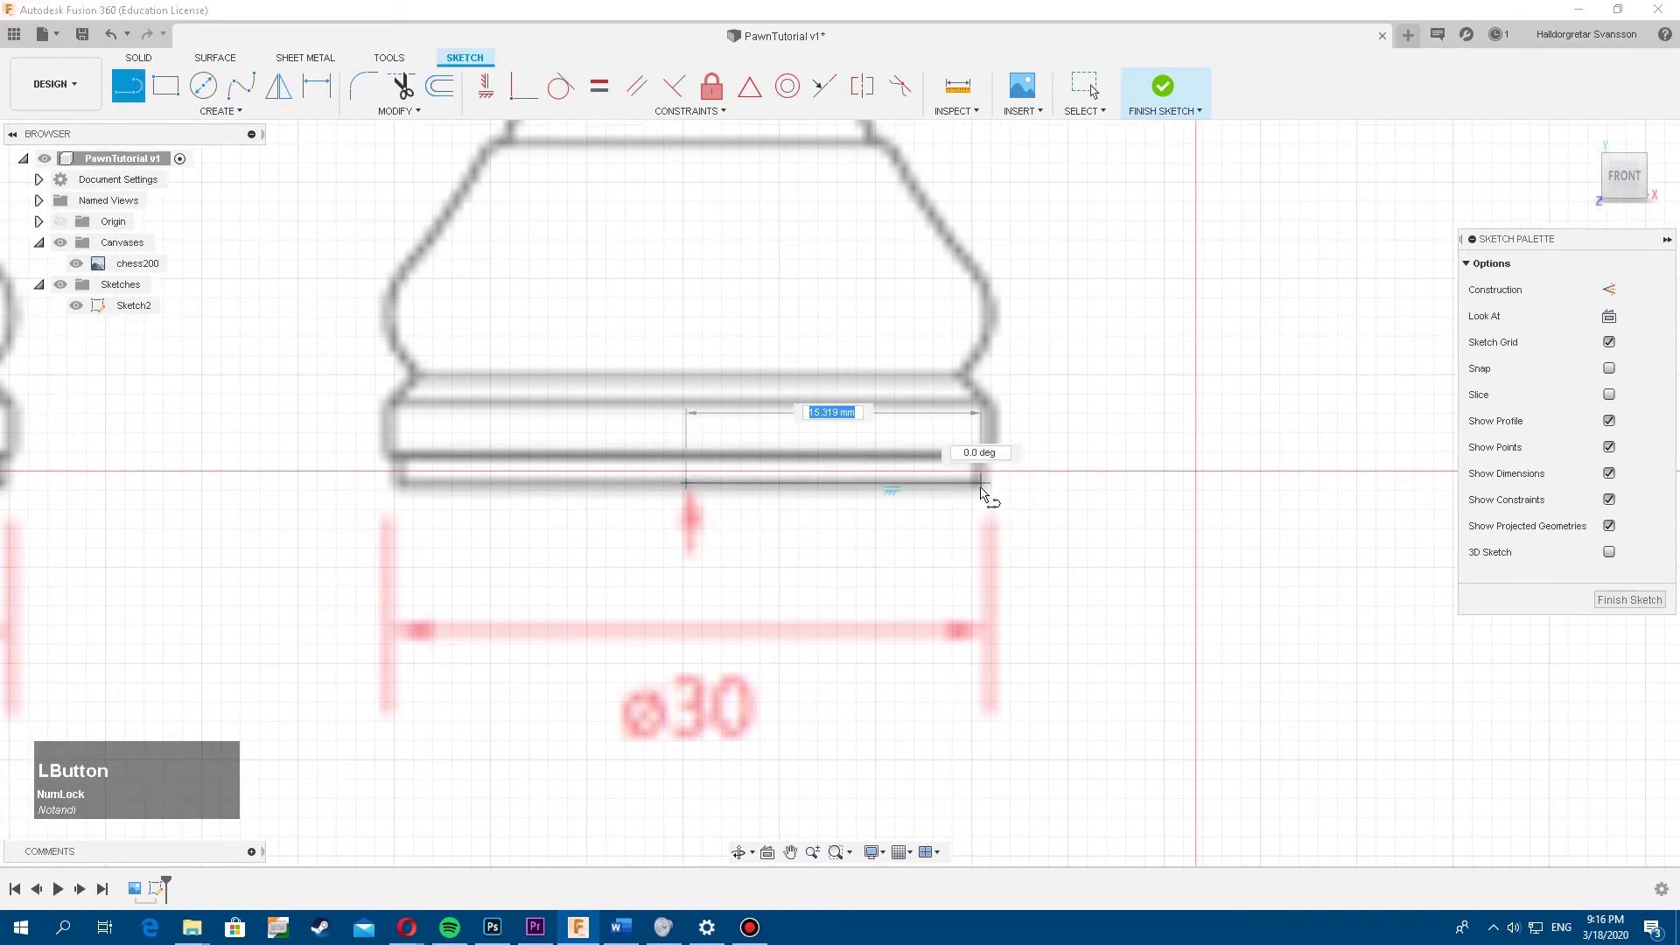
pyautogui.scroll(-3)
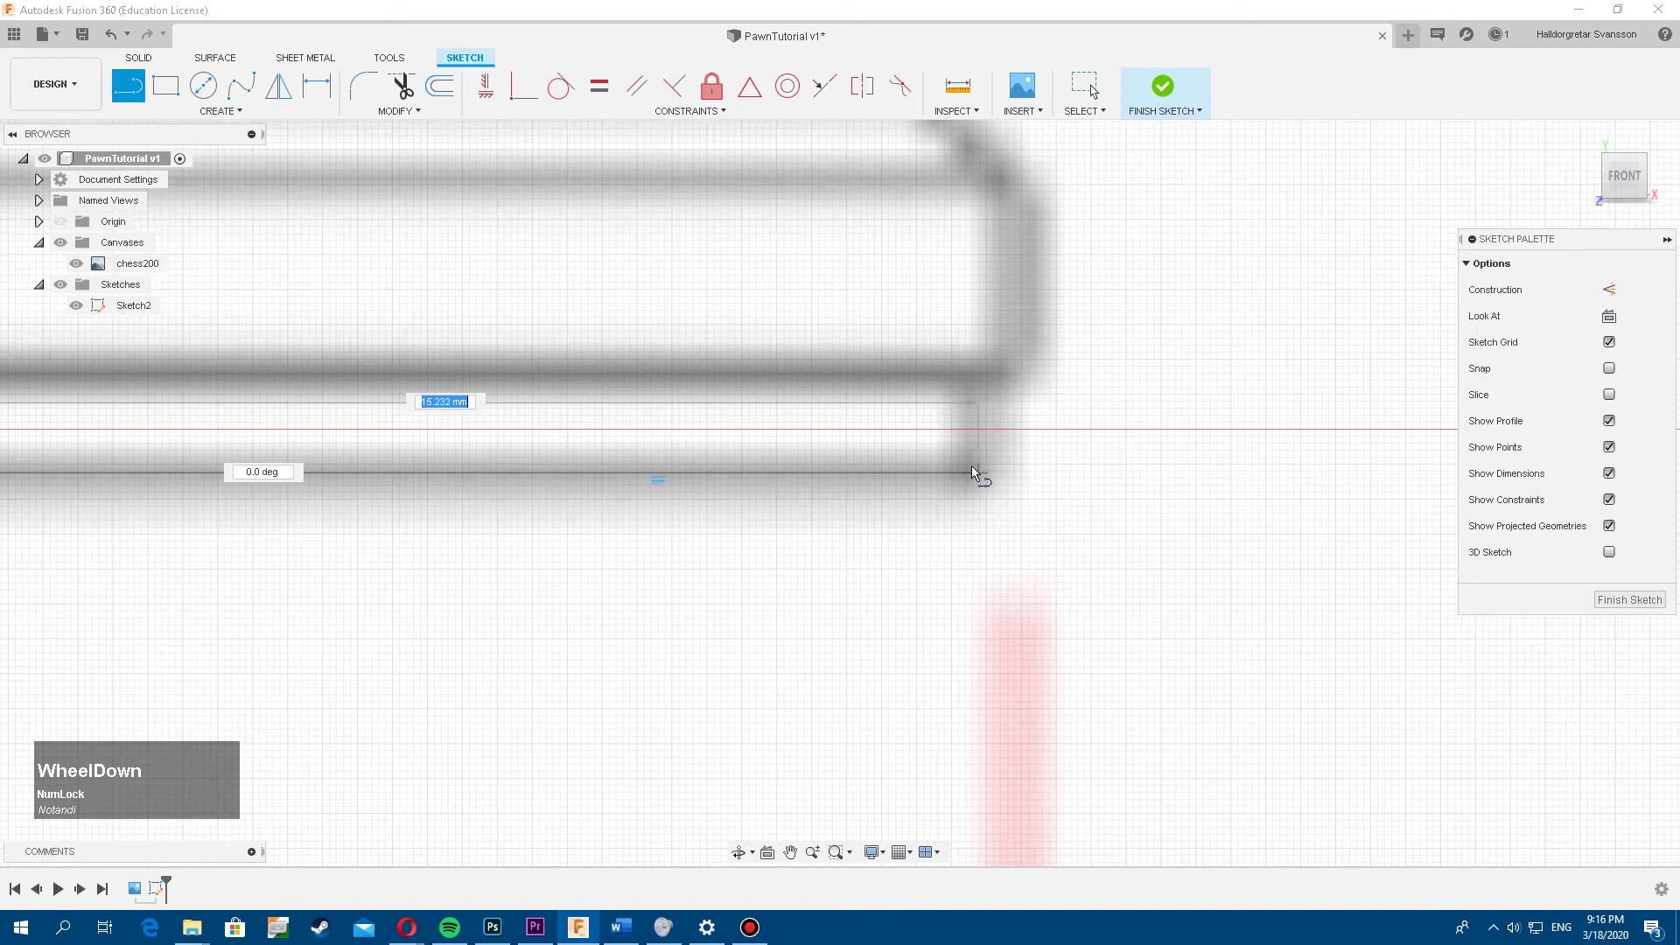
pyautogui.click(979, 470)
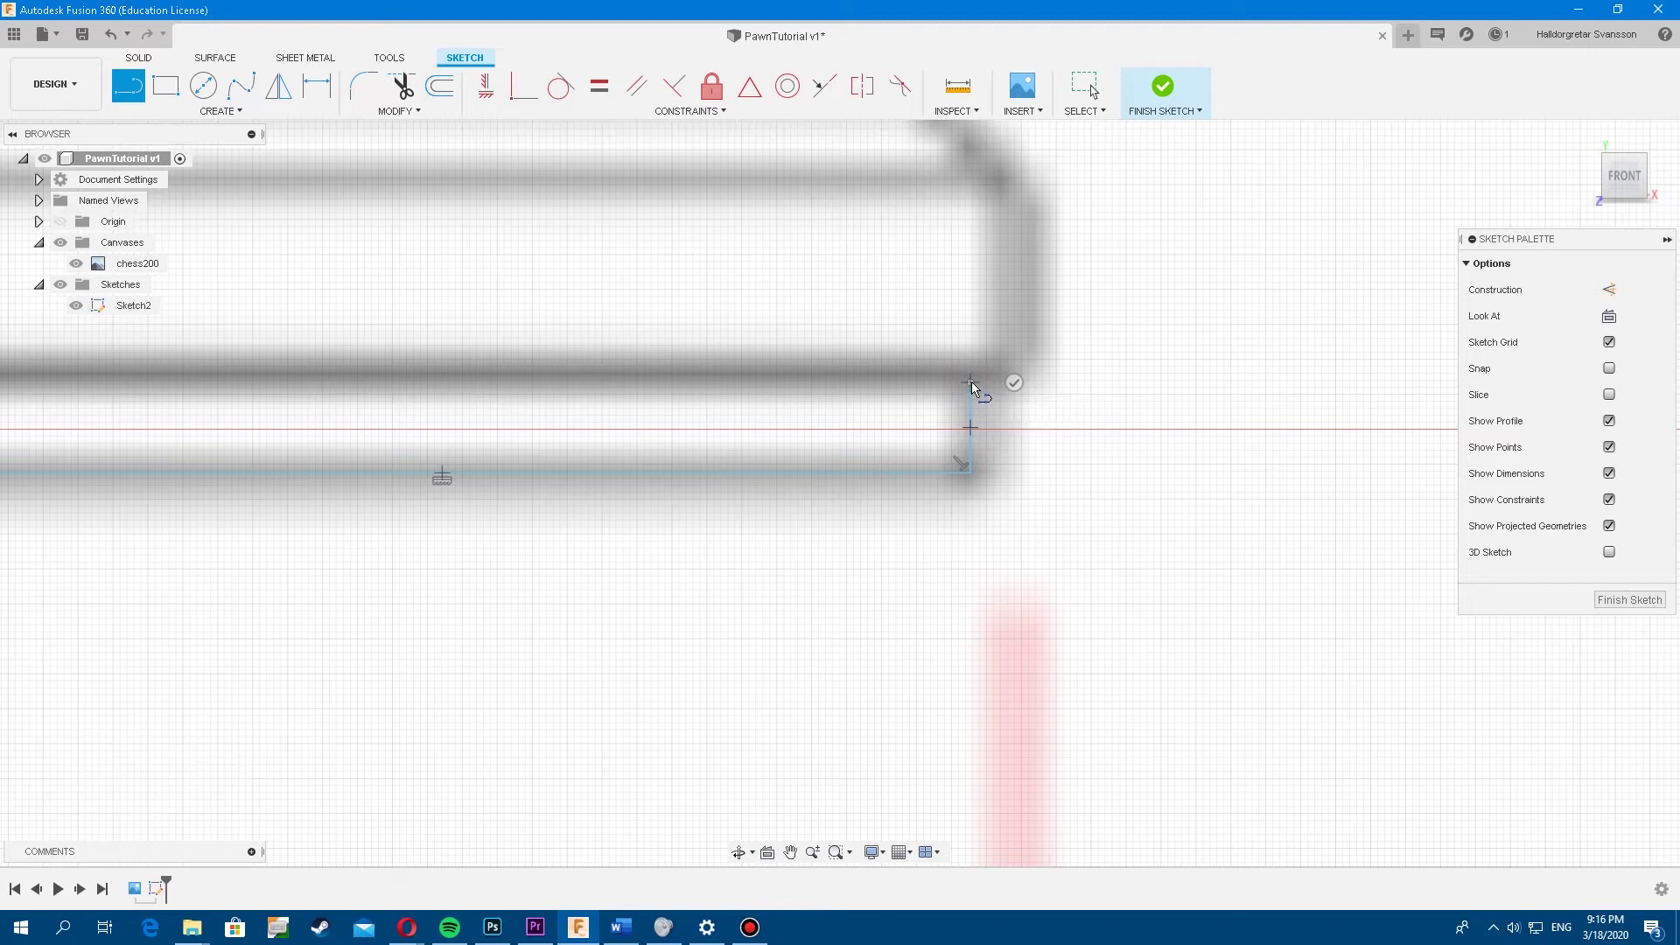
pyautogui.press('Escape')
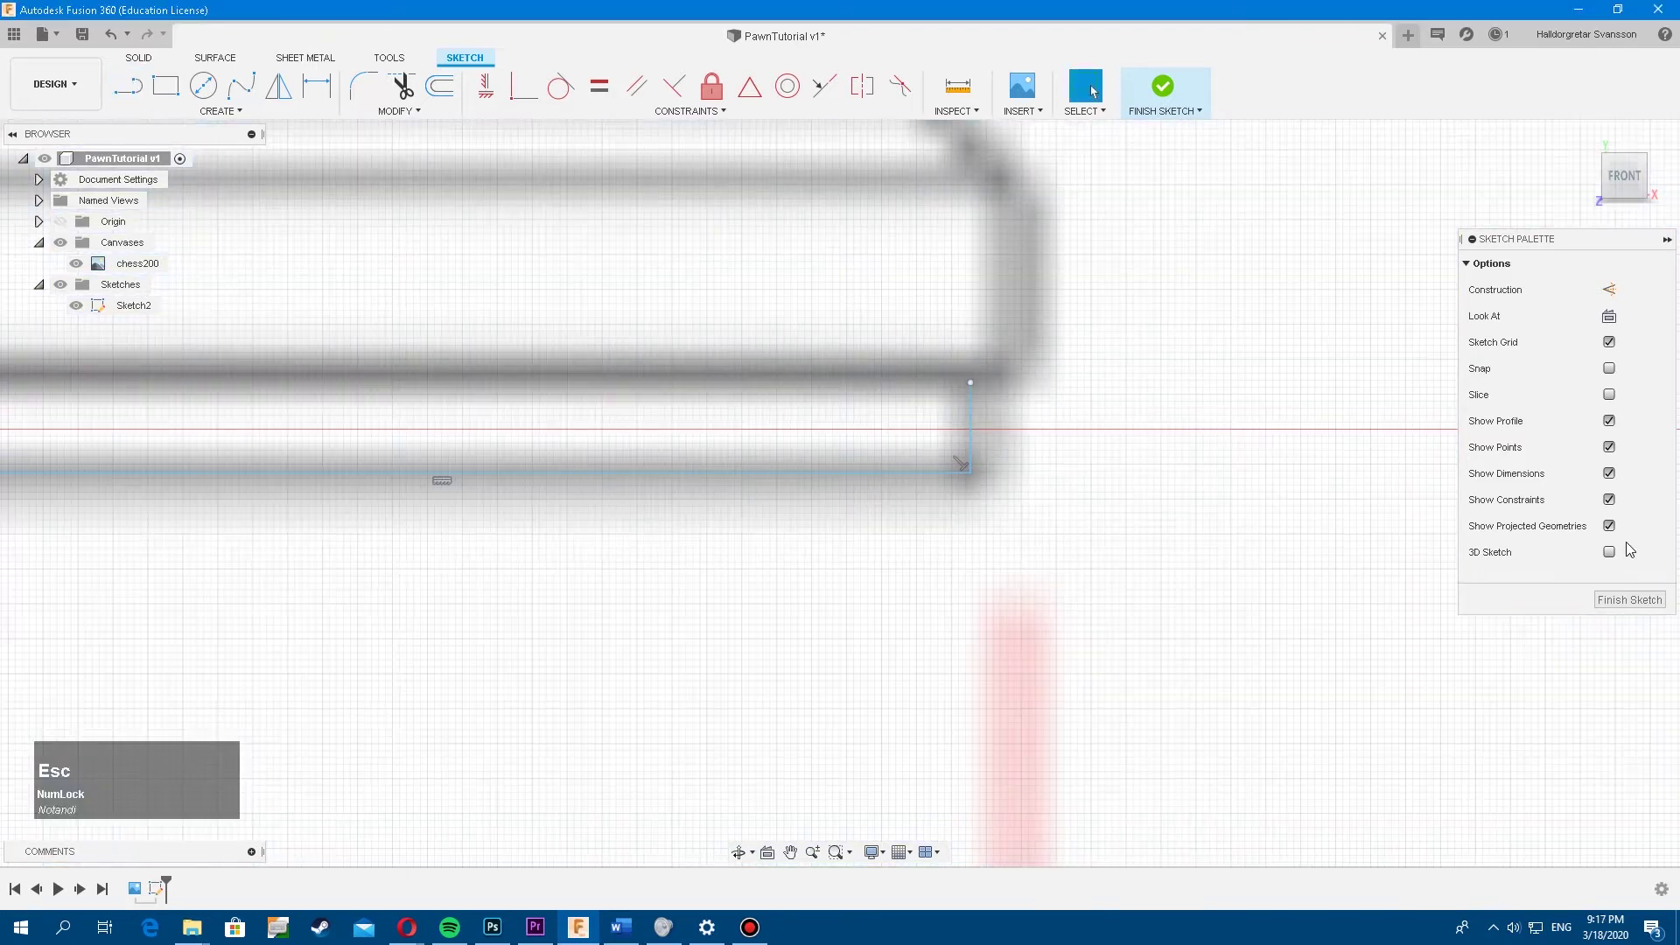
# Attempt a line from the top of the step, undo it, and uncheck 3D Sketch in the Sketch Palette
pyautogui.click(1613, 557)
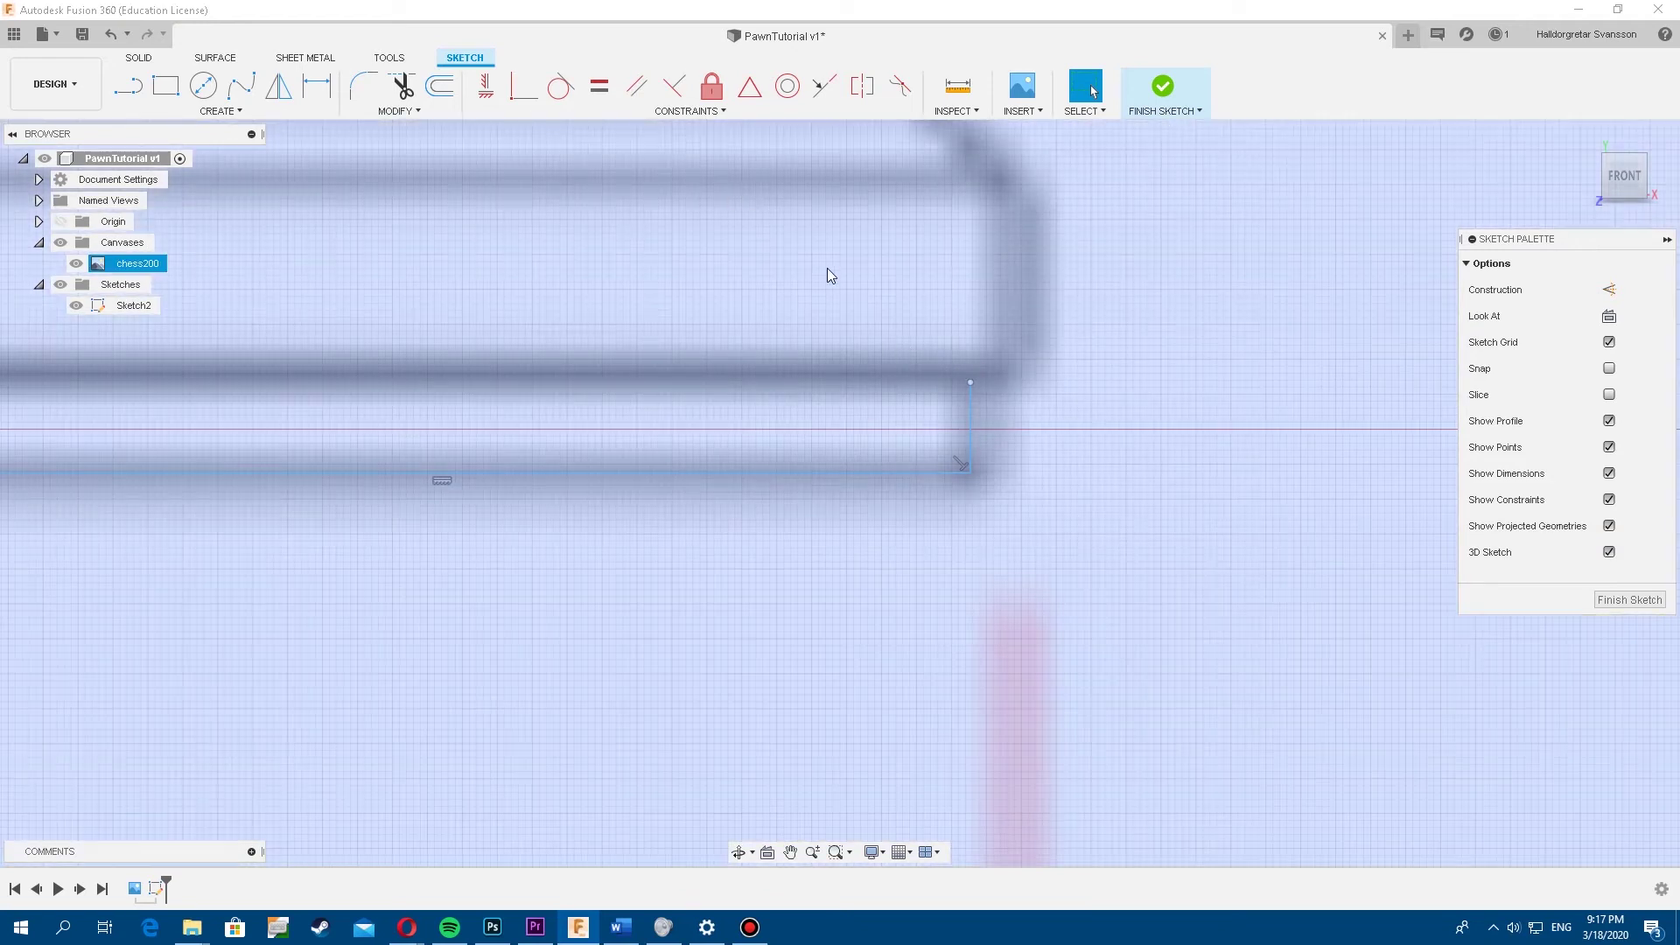
pyautogui.scroll(3)
pyautogui.scroll(-3)
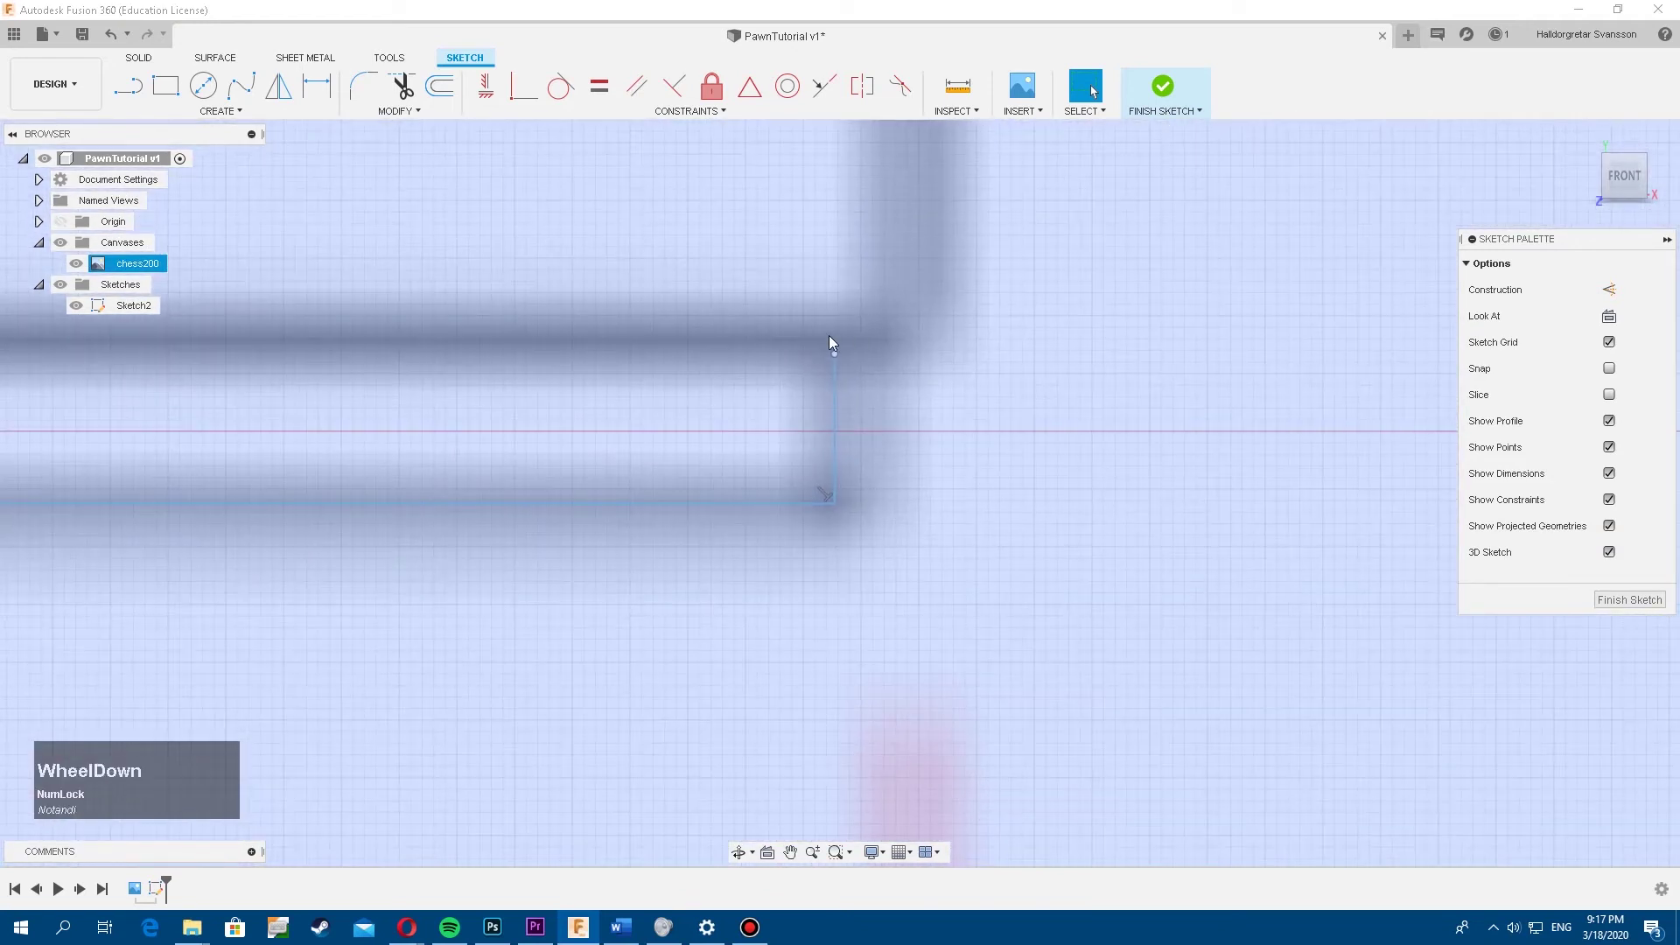
pyautogui.press('l')
pyautogui.scroll(3)
pyautogui.scroll(-3)
pyautogui.click(858, 355)
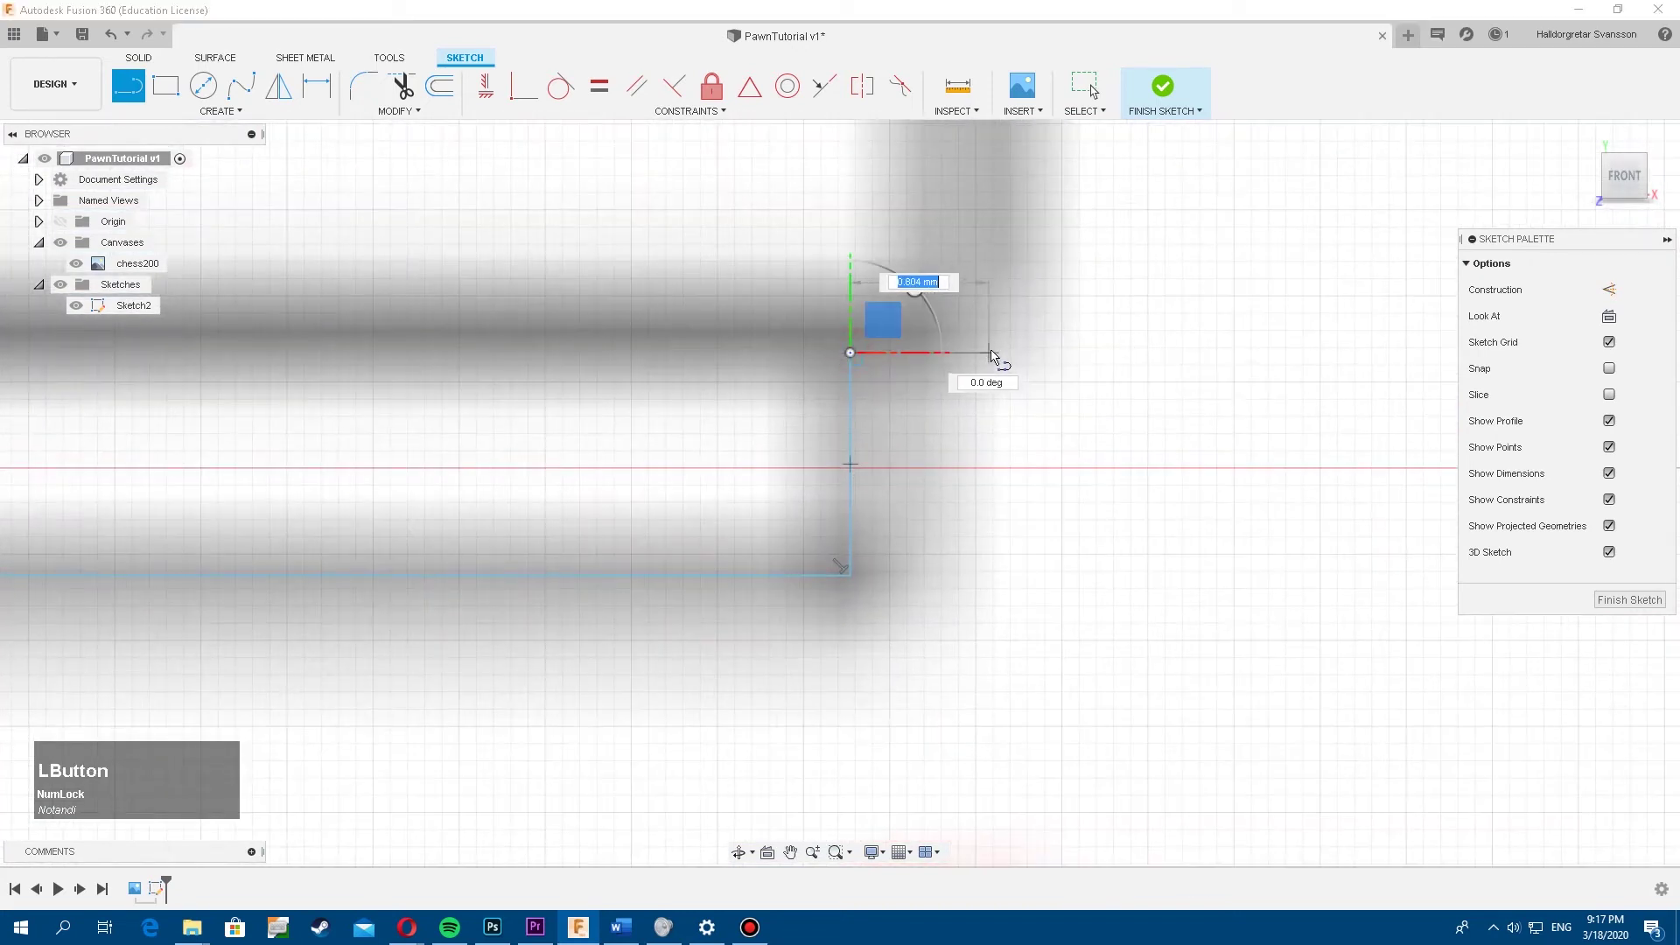
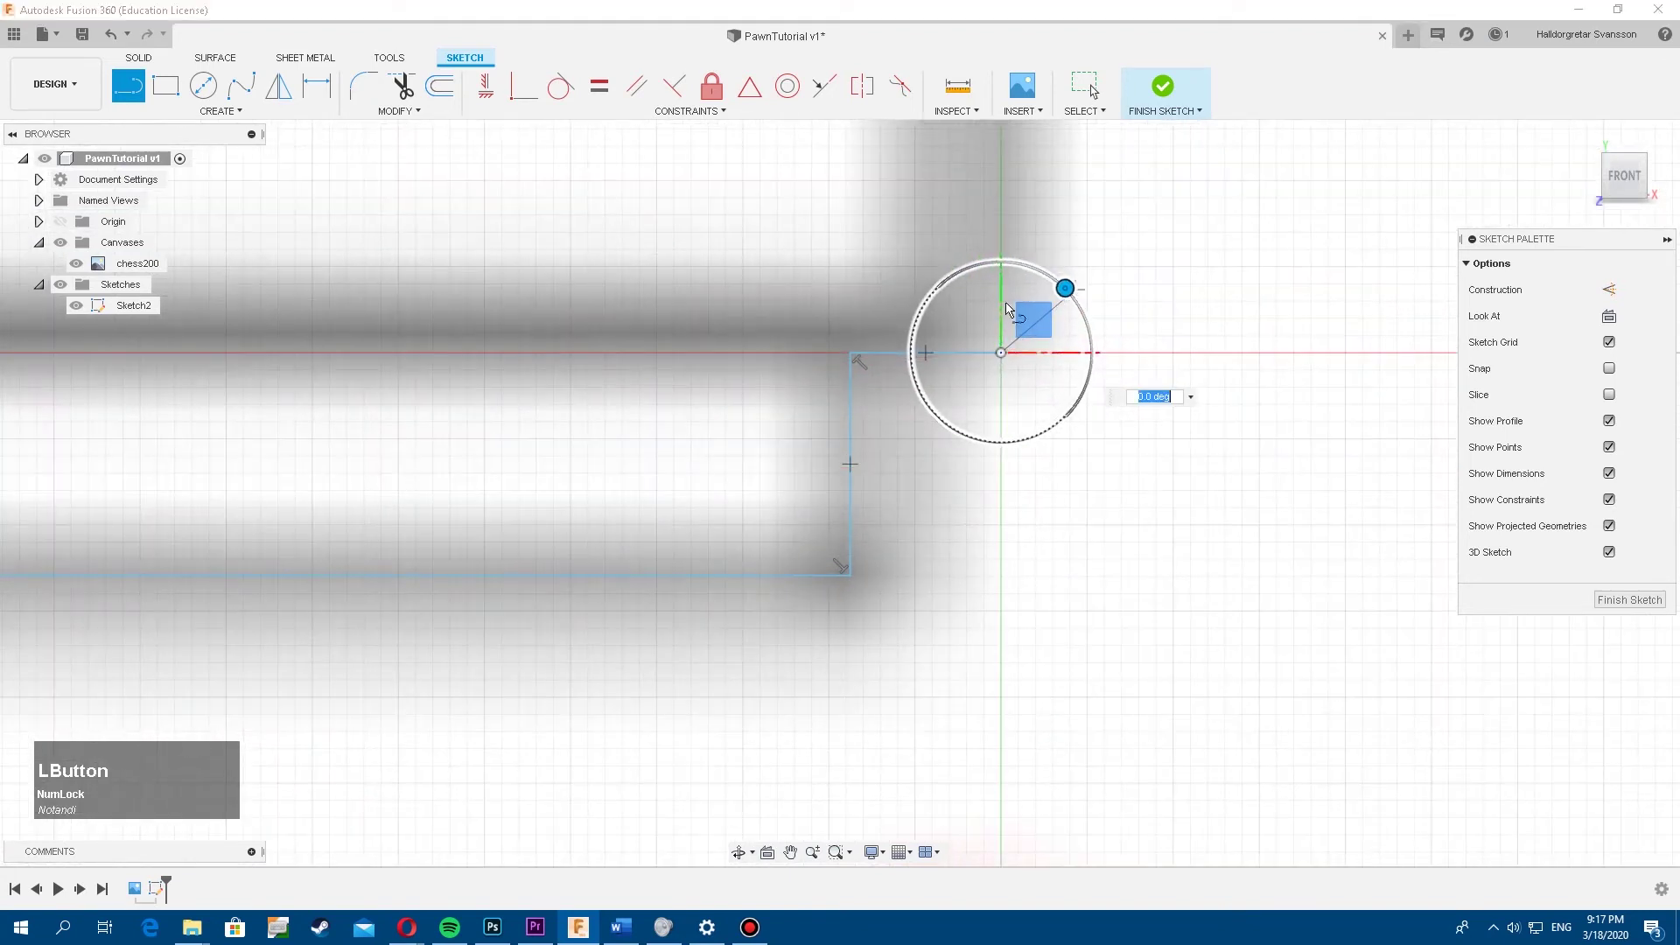
pyautogui.press('ctrl+z')
pyautogui.press('z')
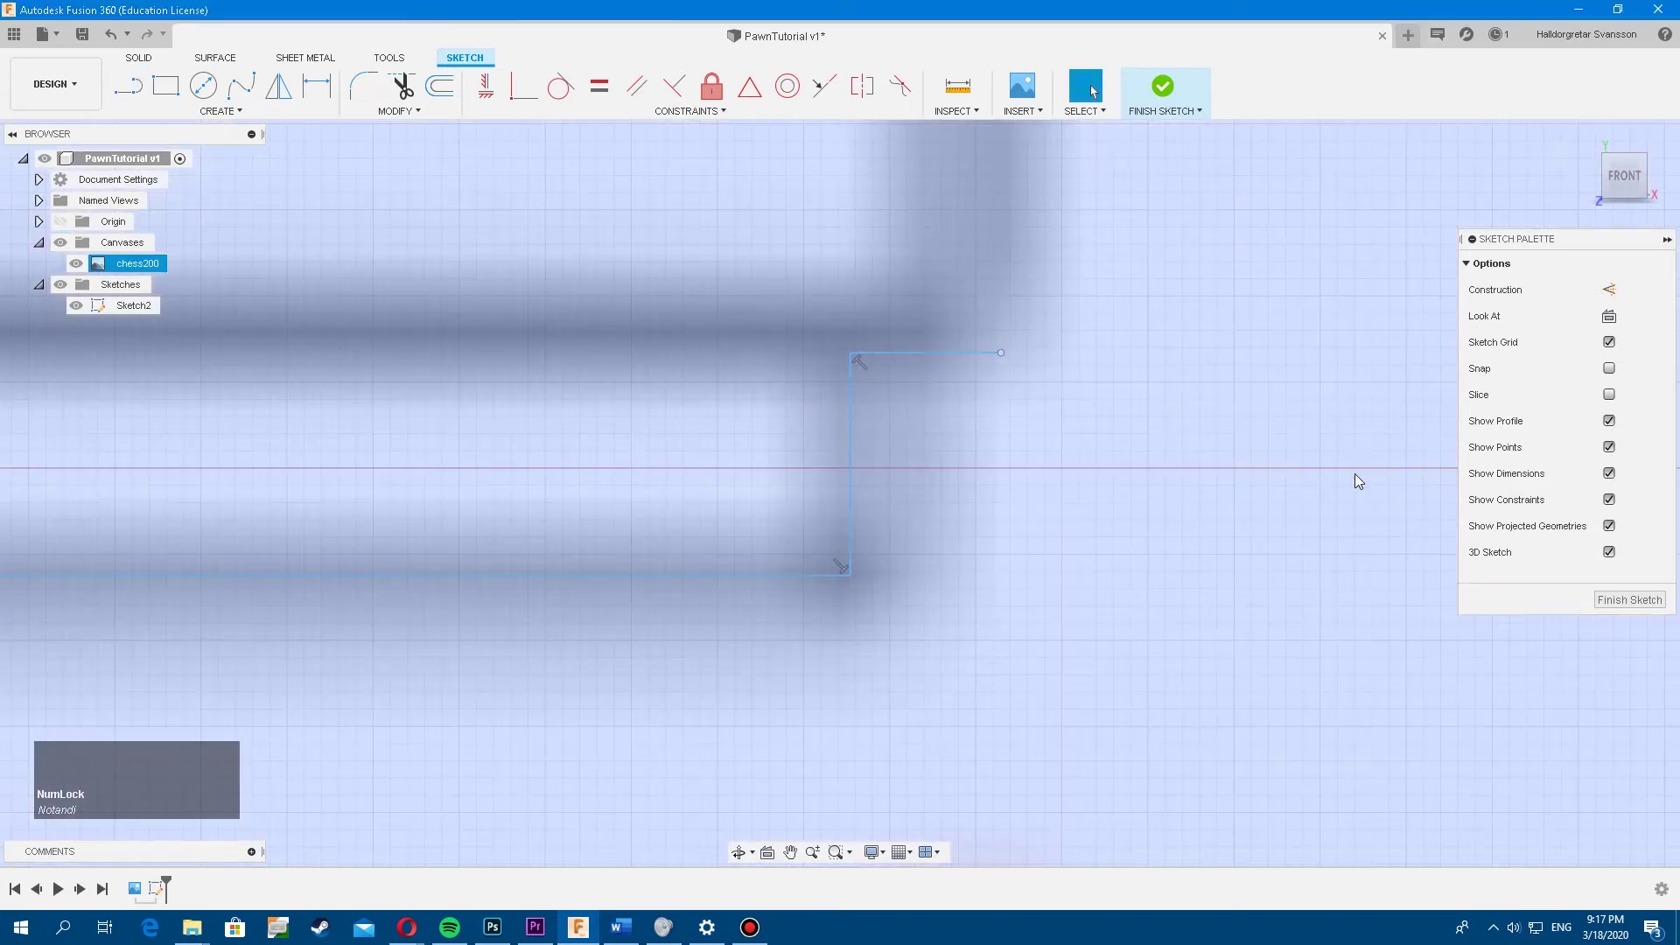
pyautogui.click(1617, 560)
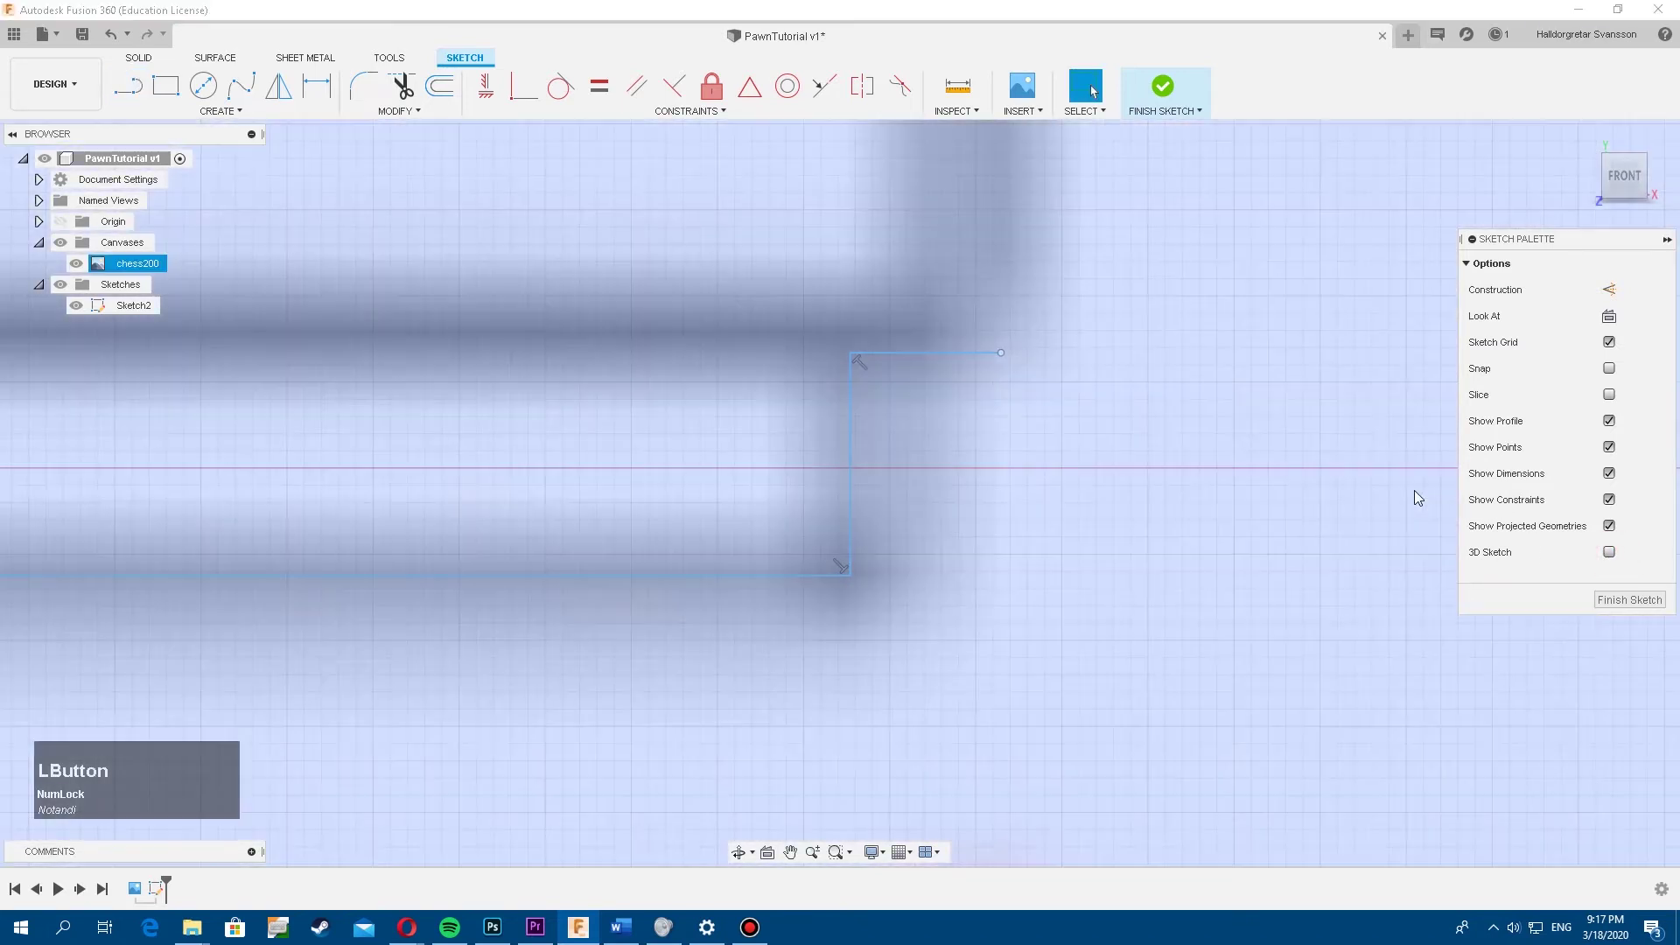
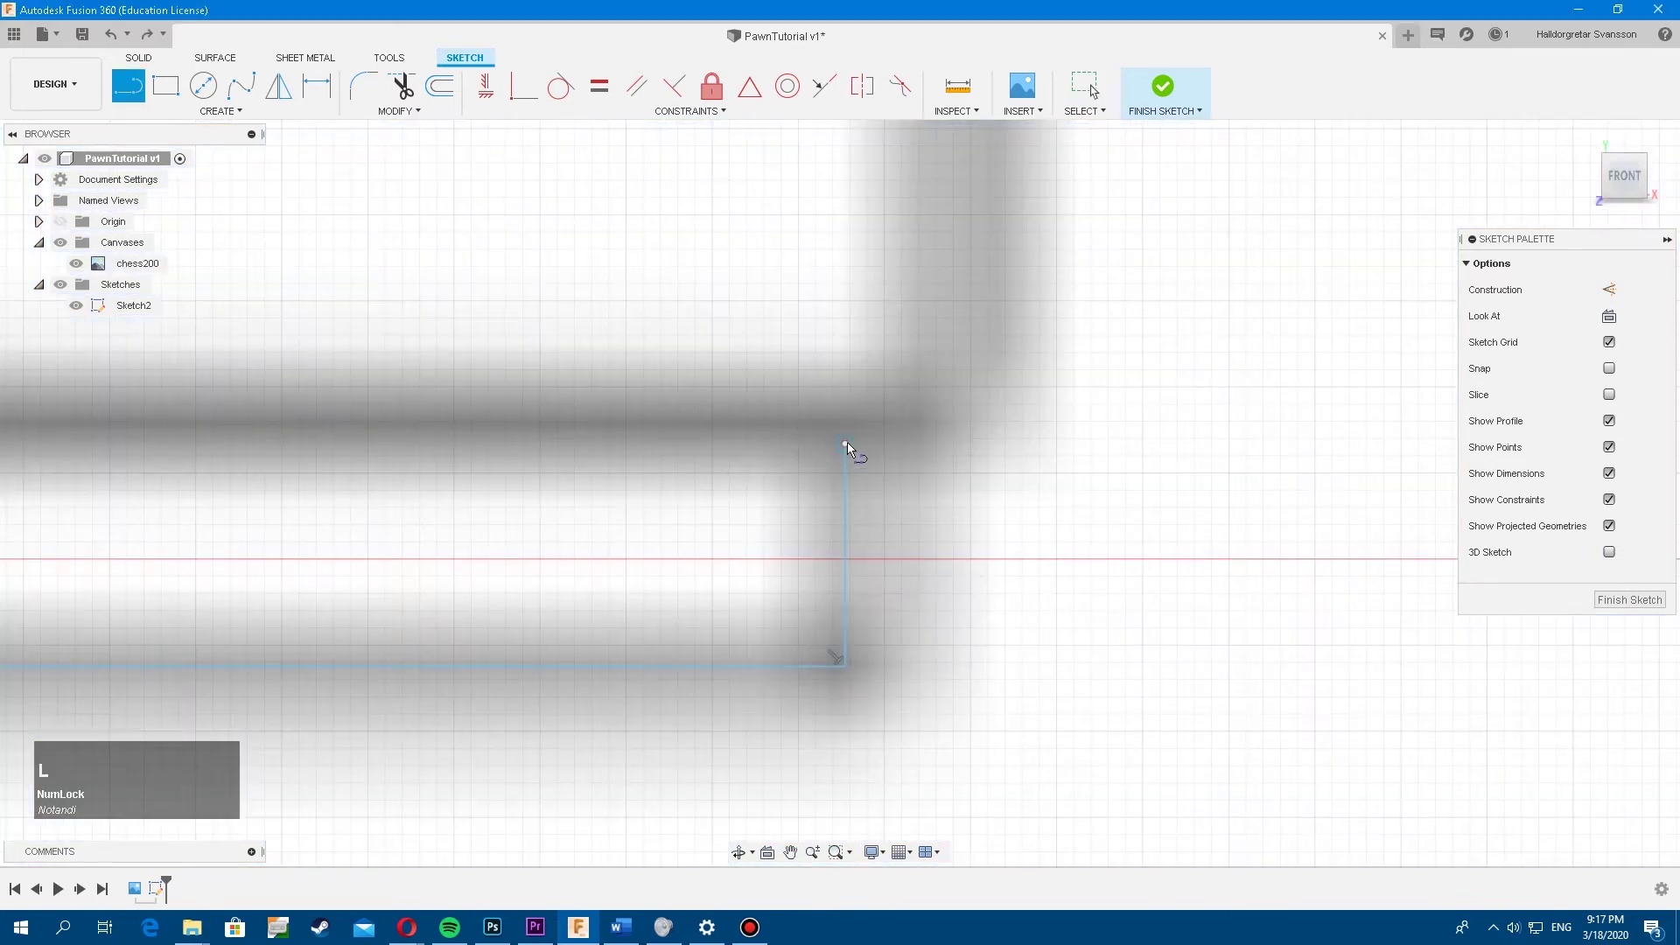
# Trace the short horizontal step edge and the tall upright base edge over the reference pawn
pyautogui.click(855, 449)
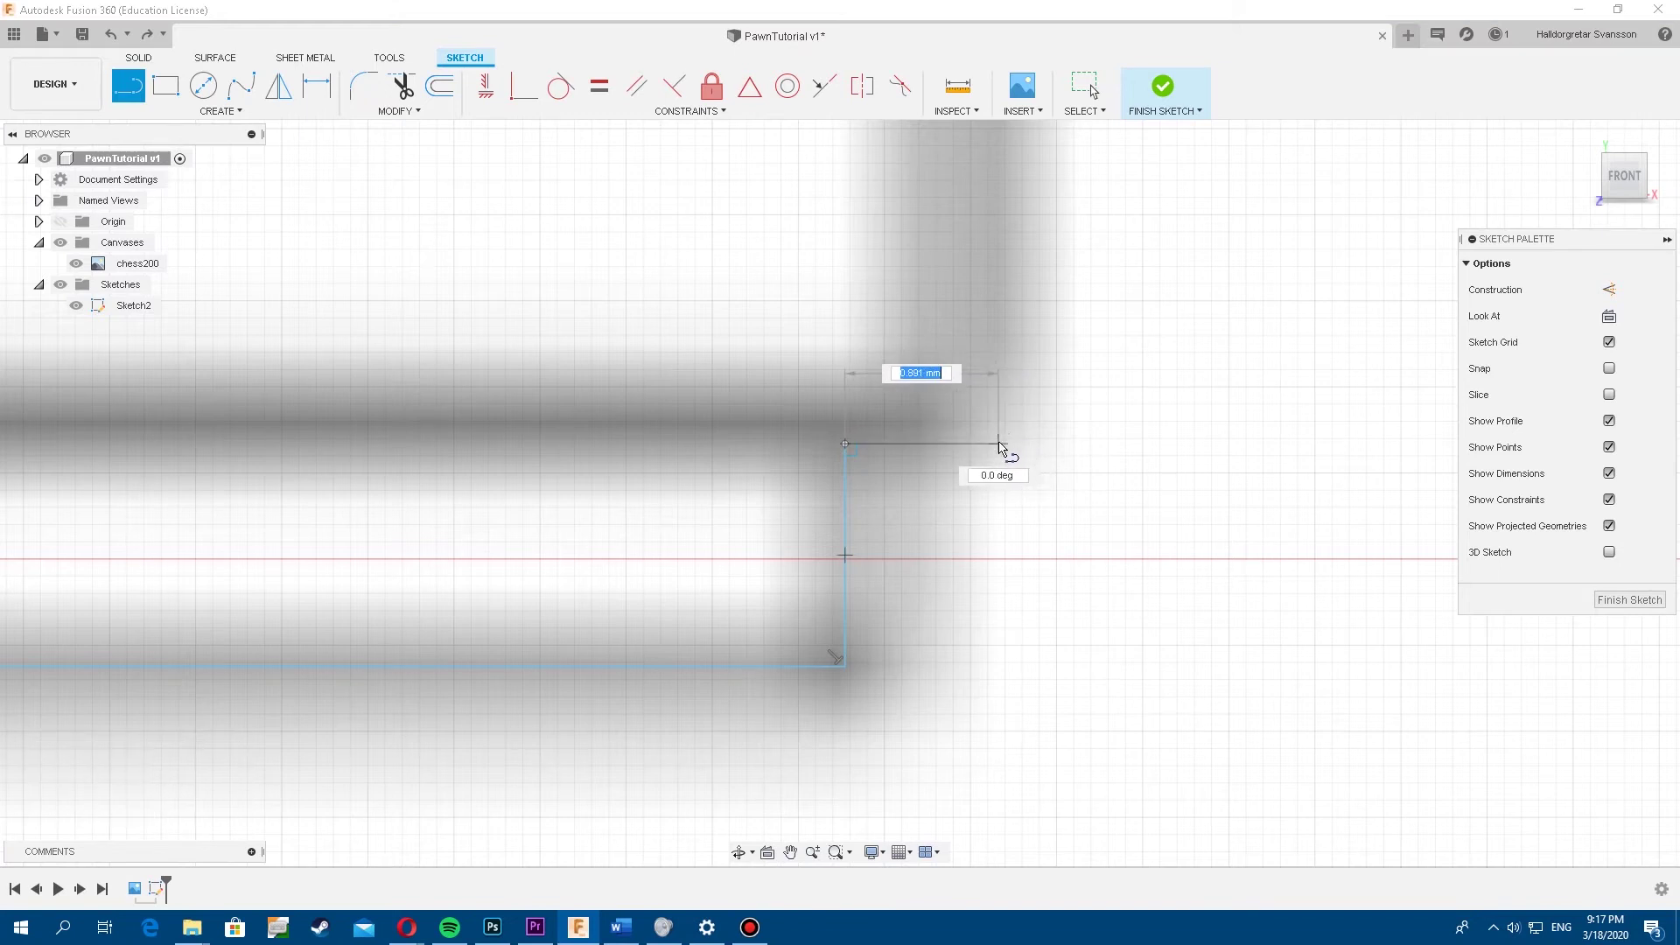
pyautogui.click(1006, 448)
pyautogui.scroll(3)
pyautogui.middleClick(1051, 489)
pyautogui.scroll(3)
pyautogui.scroll(-3)
pyautogui.middleClick(1119, 509)
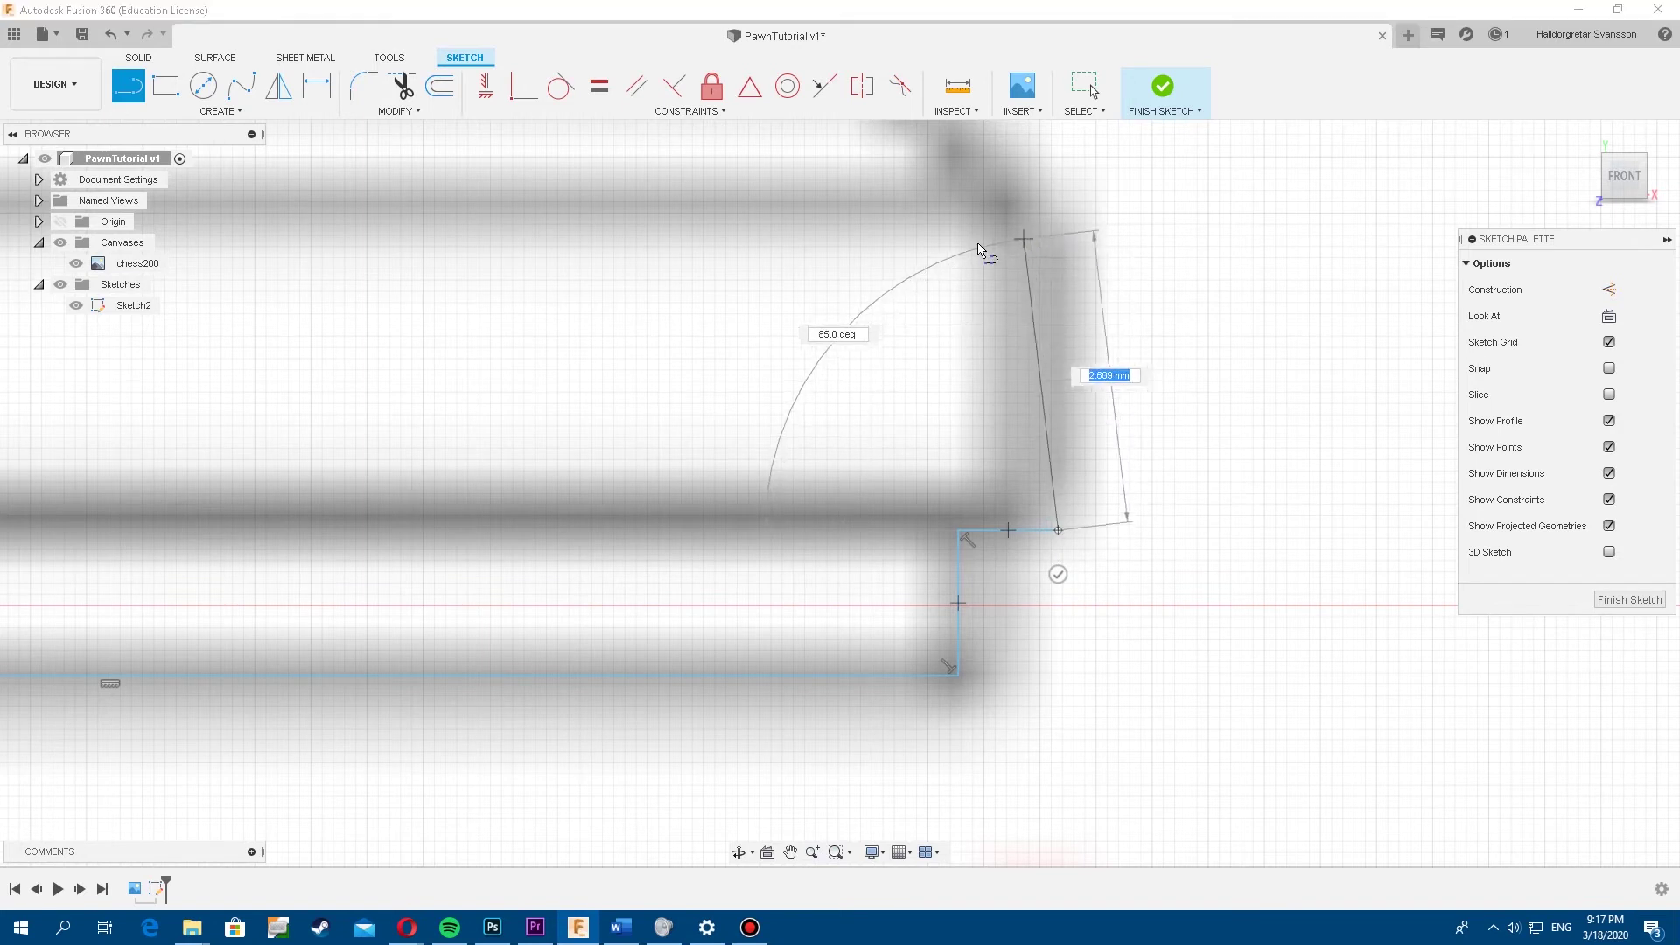
pyautogui.click(1065, 239)
# Set the corner above the upright edge where the slanted inward edge begins
pyautogui.middleClick(1065, 269)
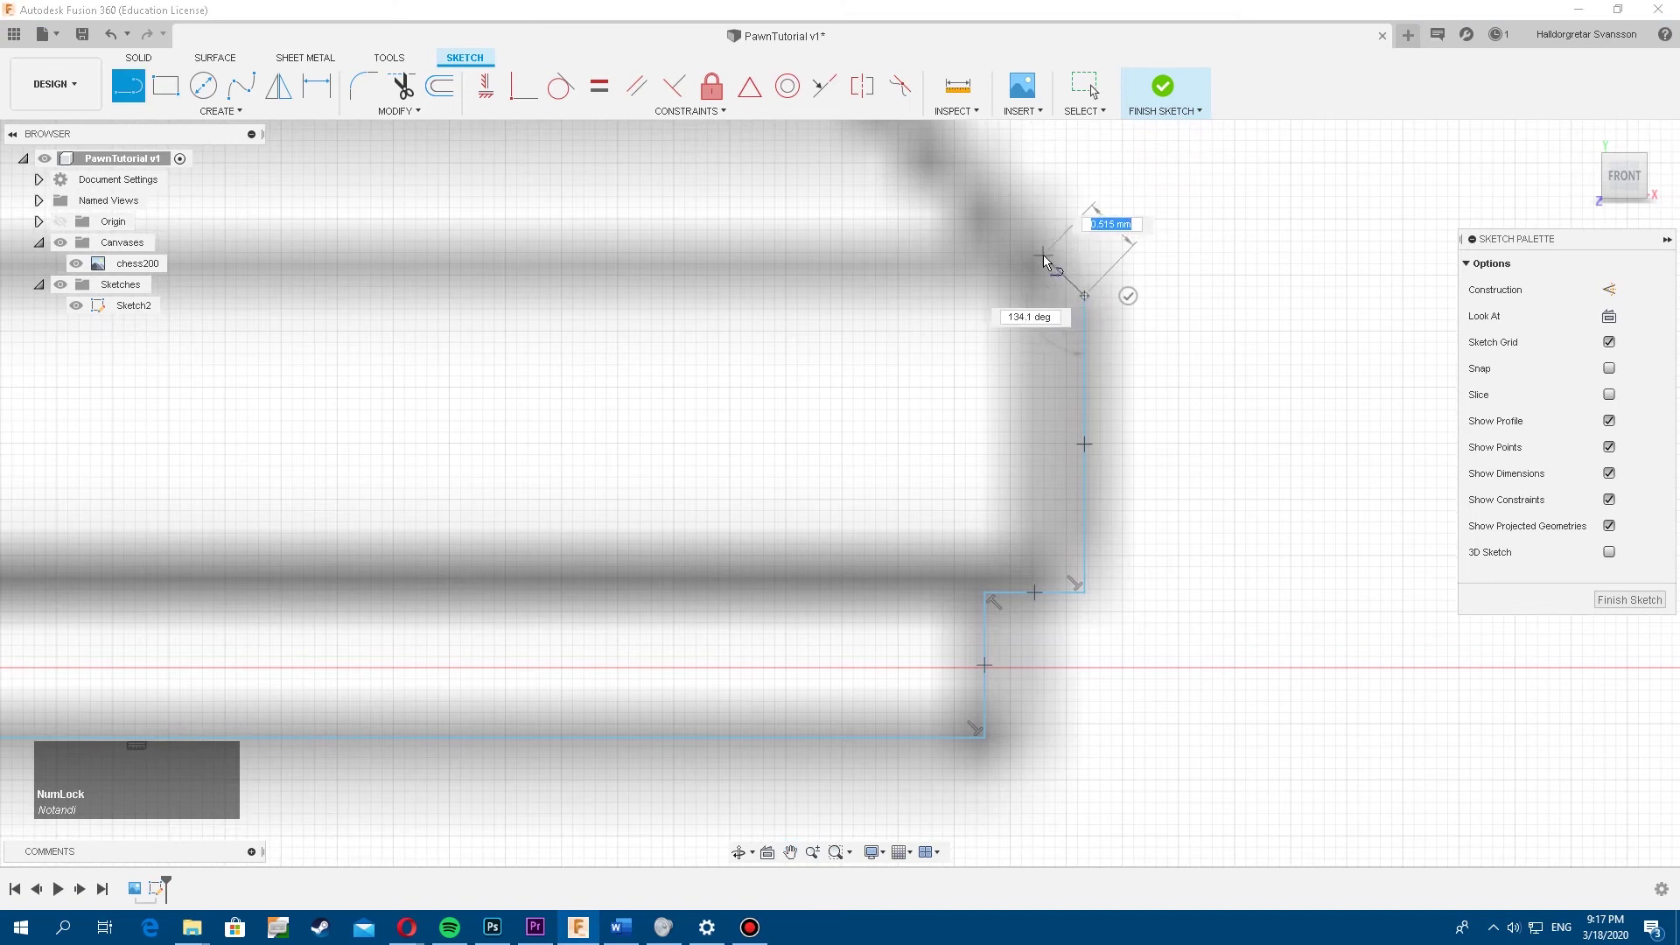
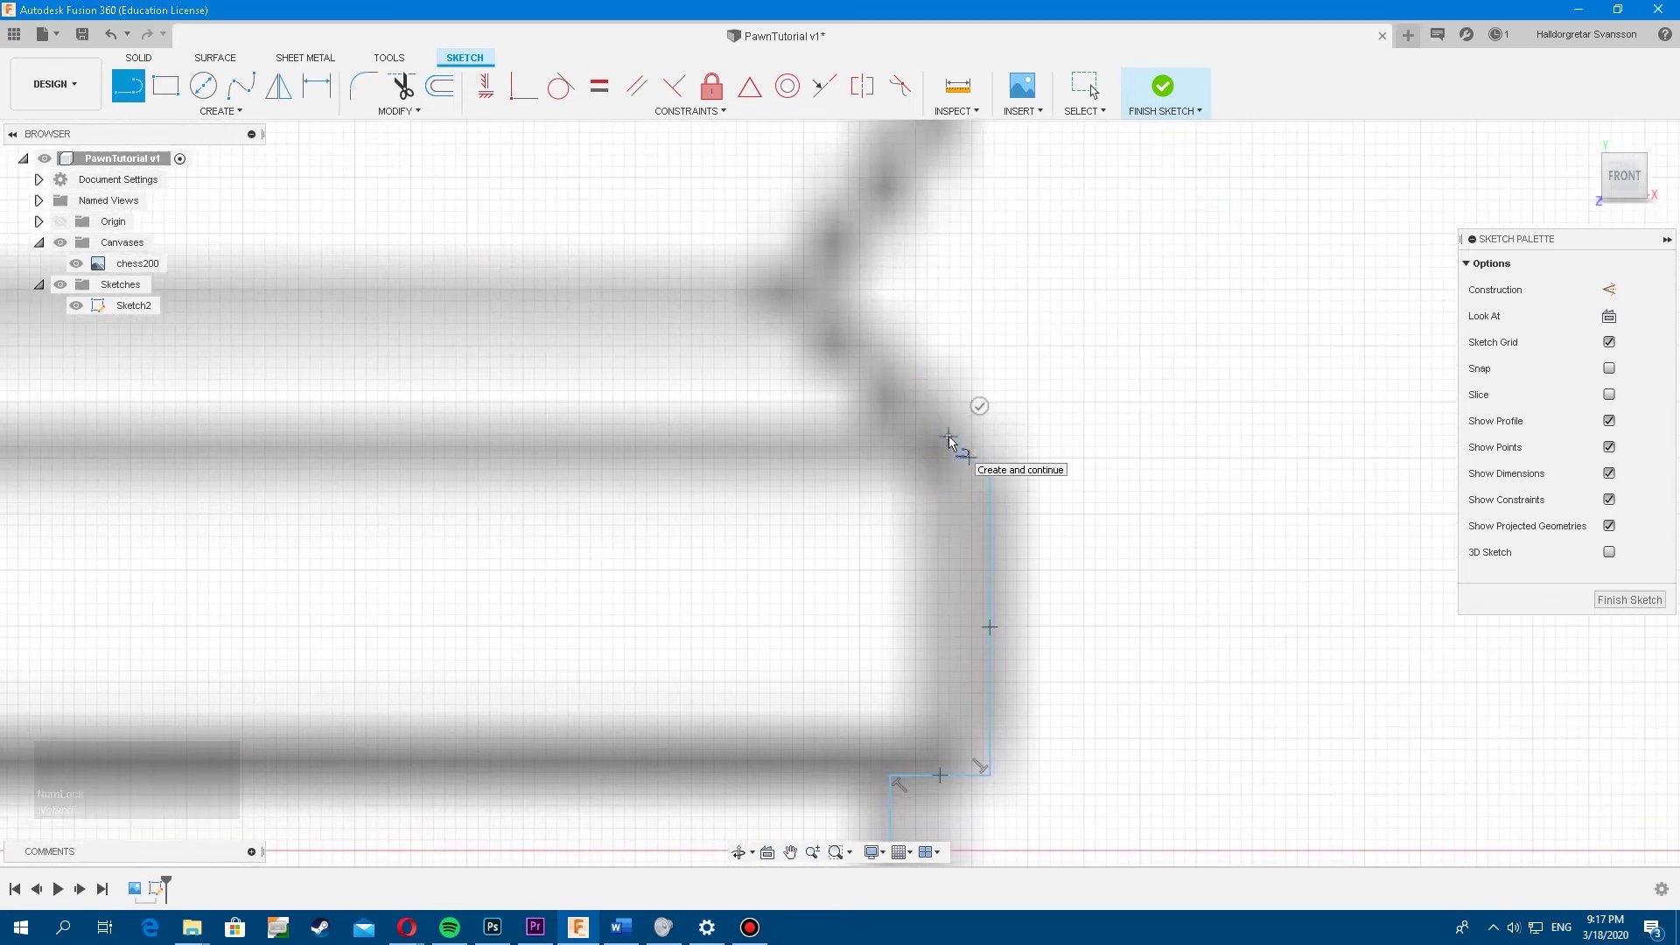
pyautogui.scroll(-3)
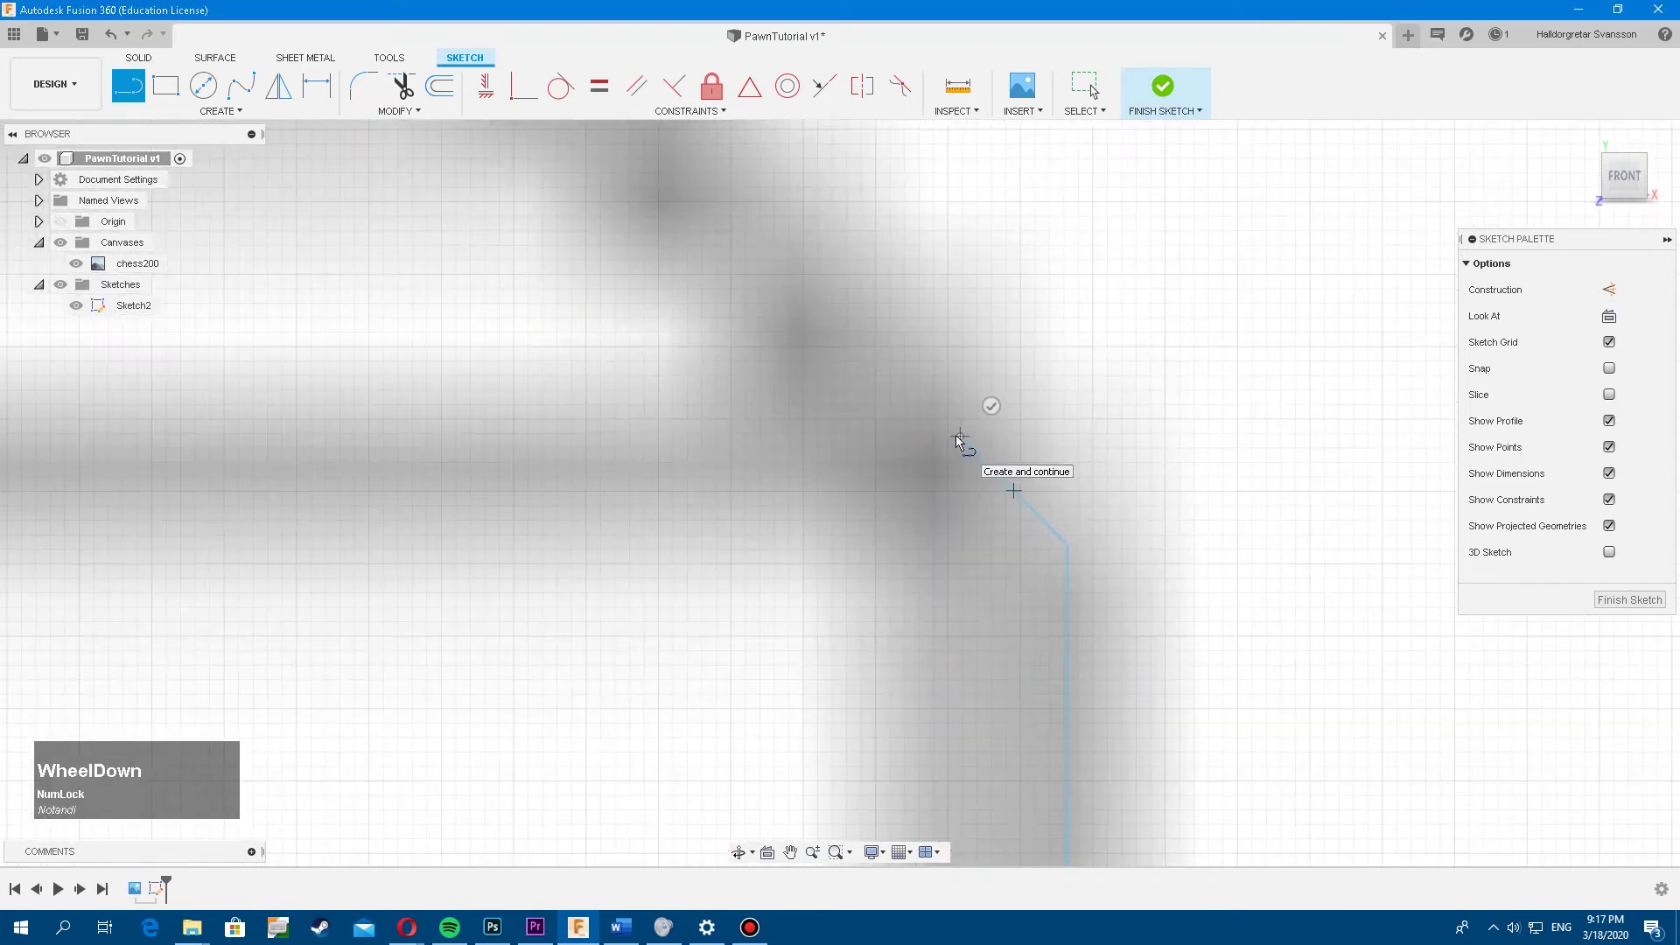
pyautogui.click(964, 441)
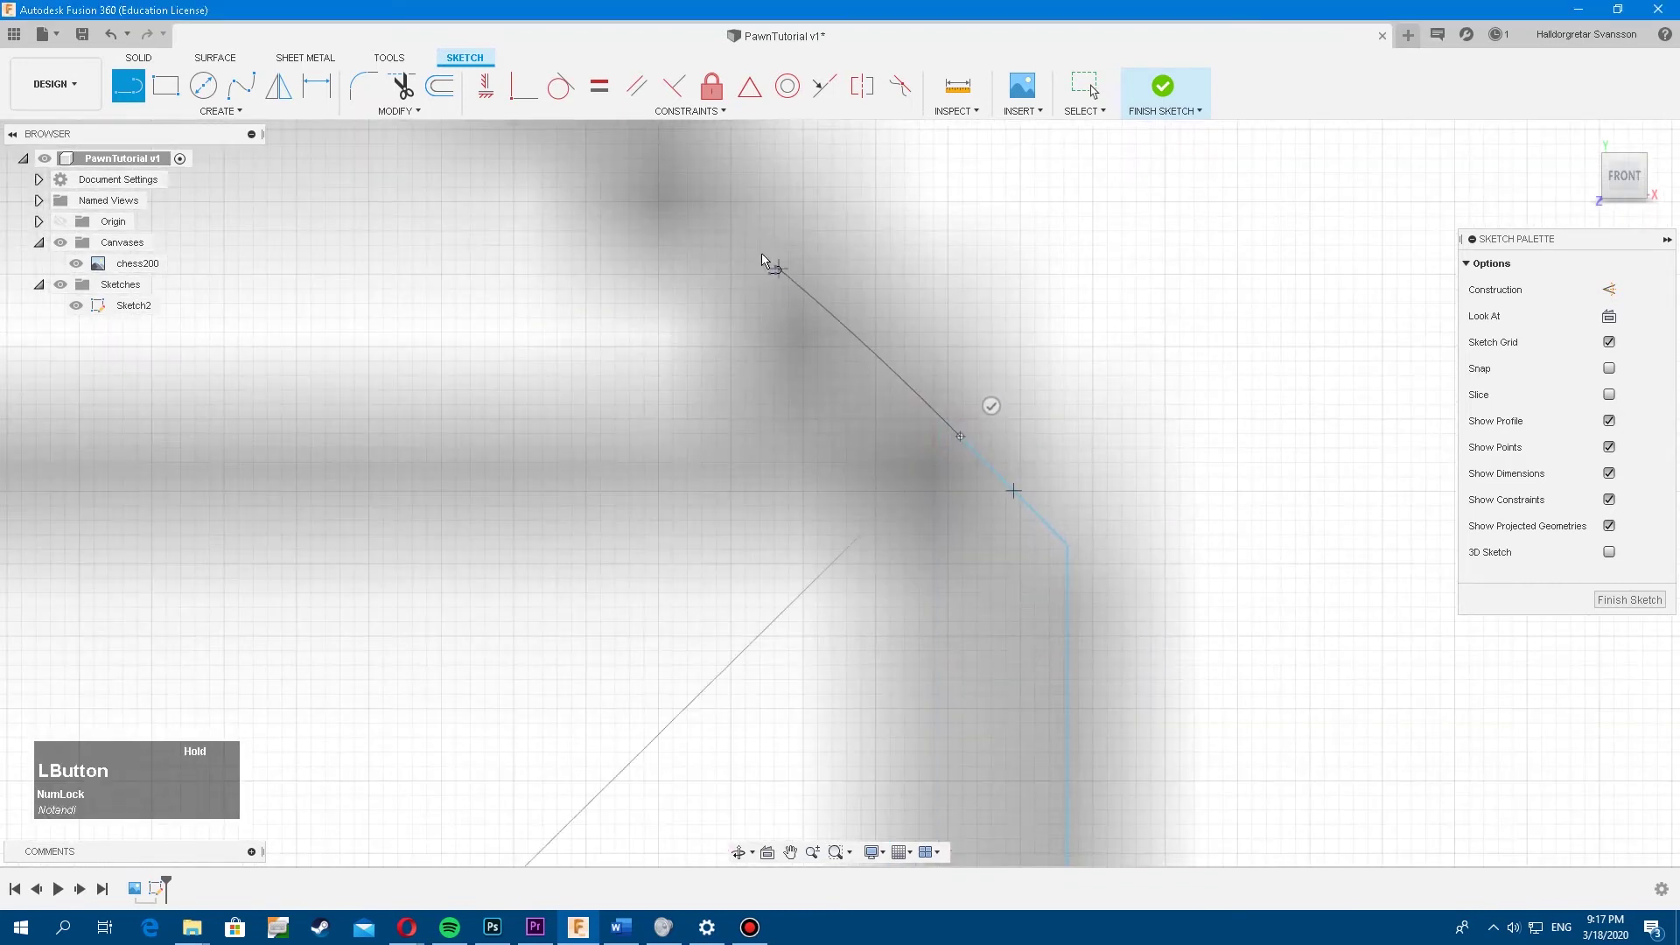
pyautogui.scroll(3)
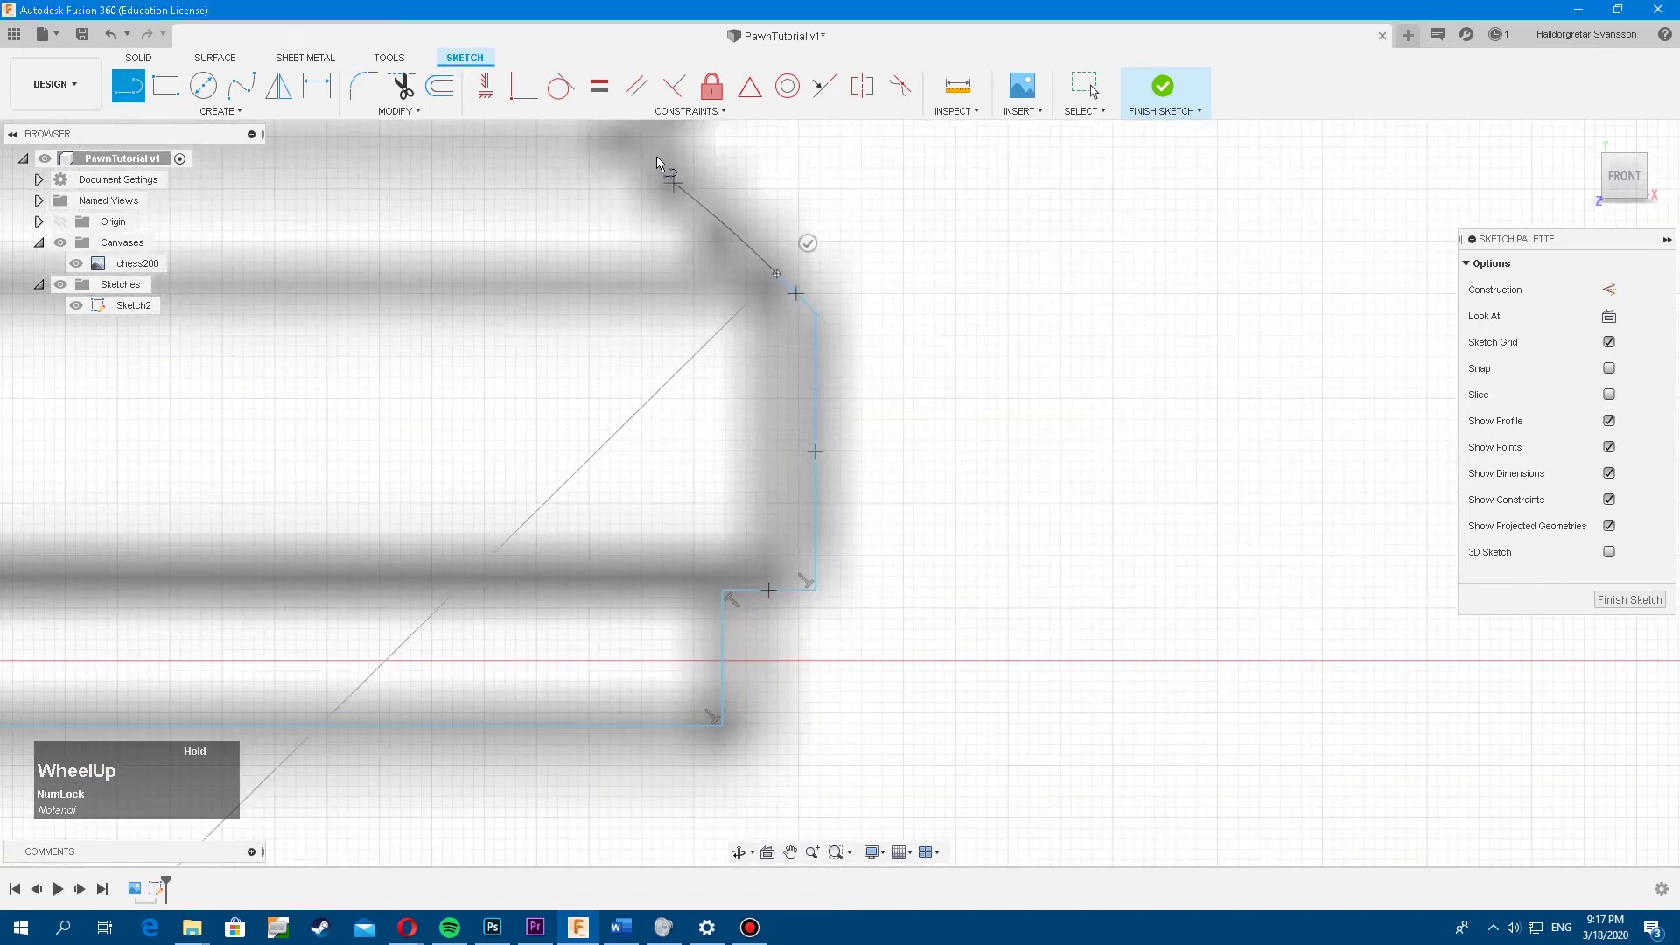
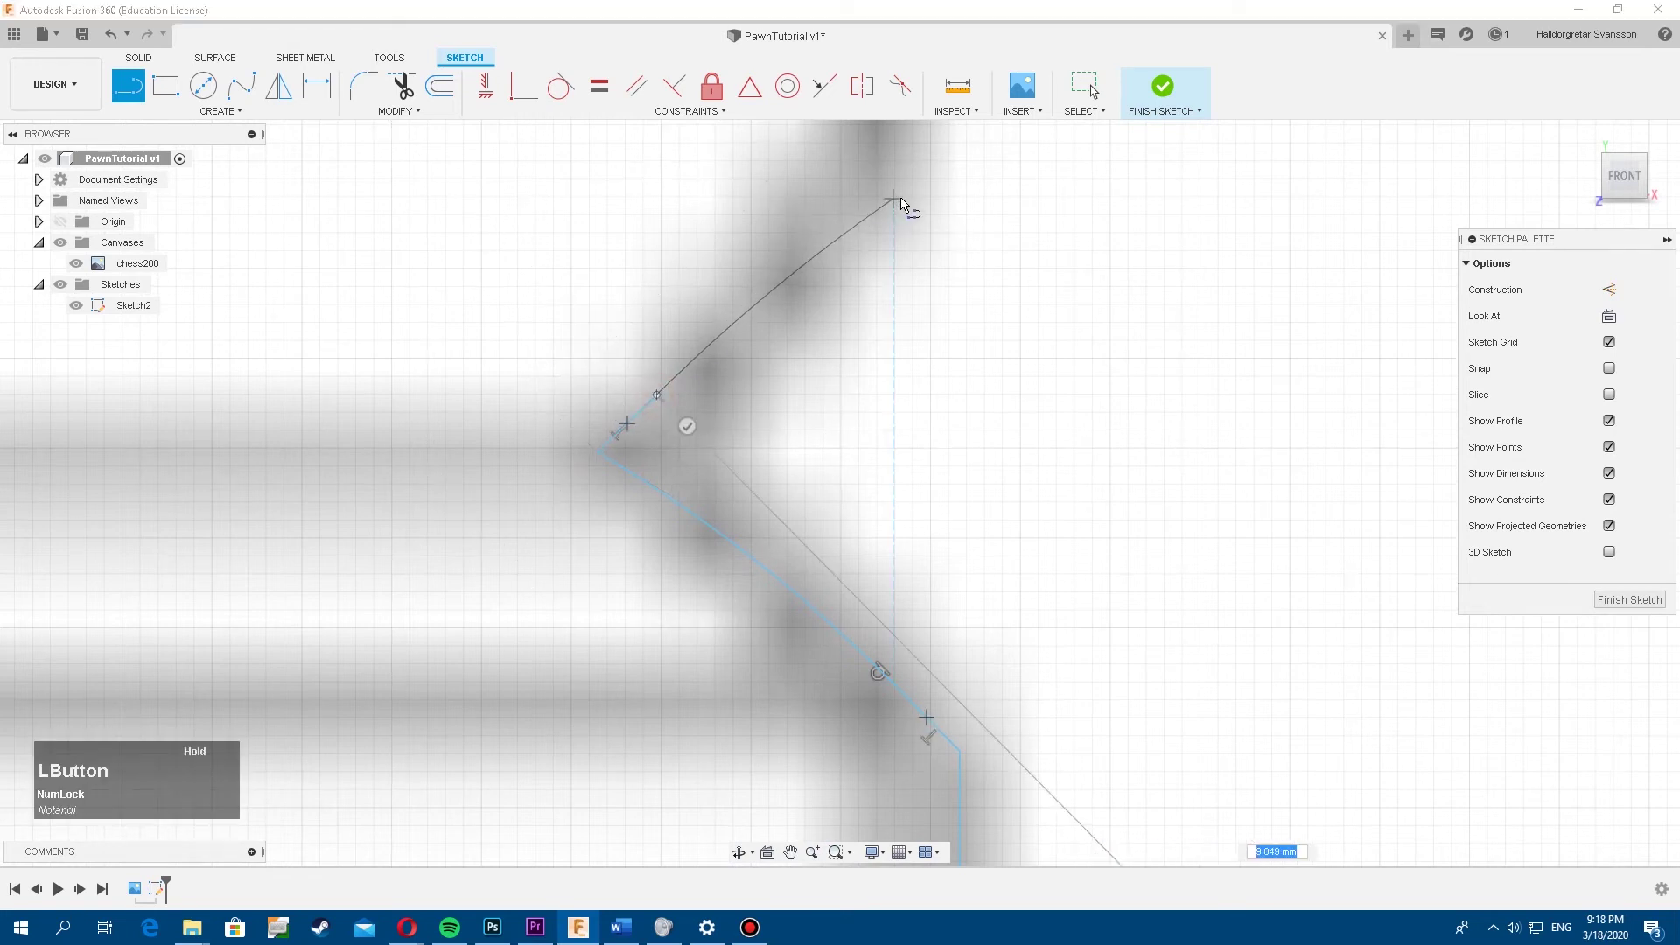
# Draw two tangent arcs following the base's rounded bulge
pyautogui.scroll(3)
pyautogui.middleClick(897, 207)
pyautogui.click(888, 596)
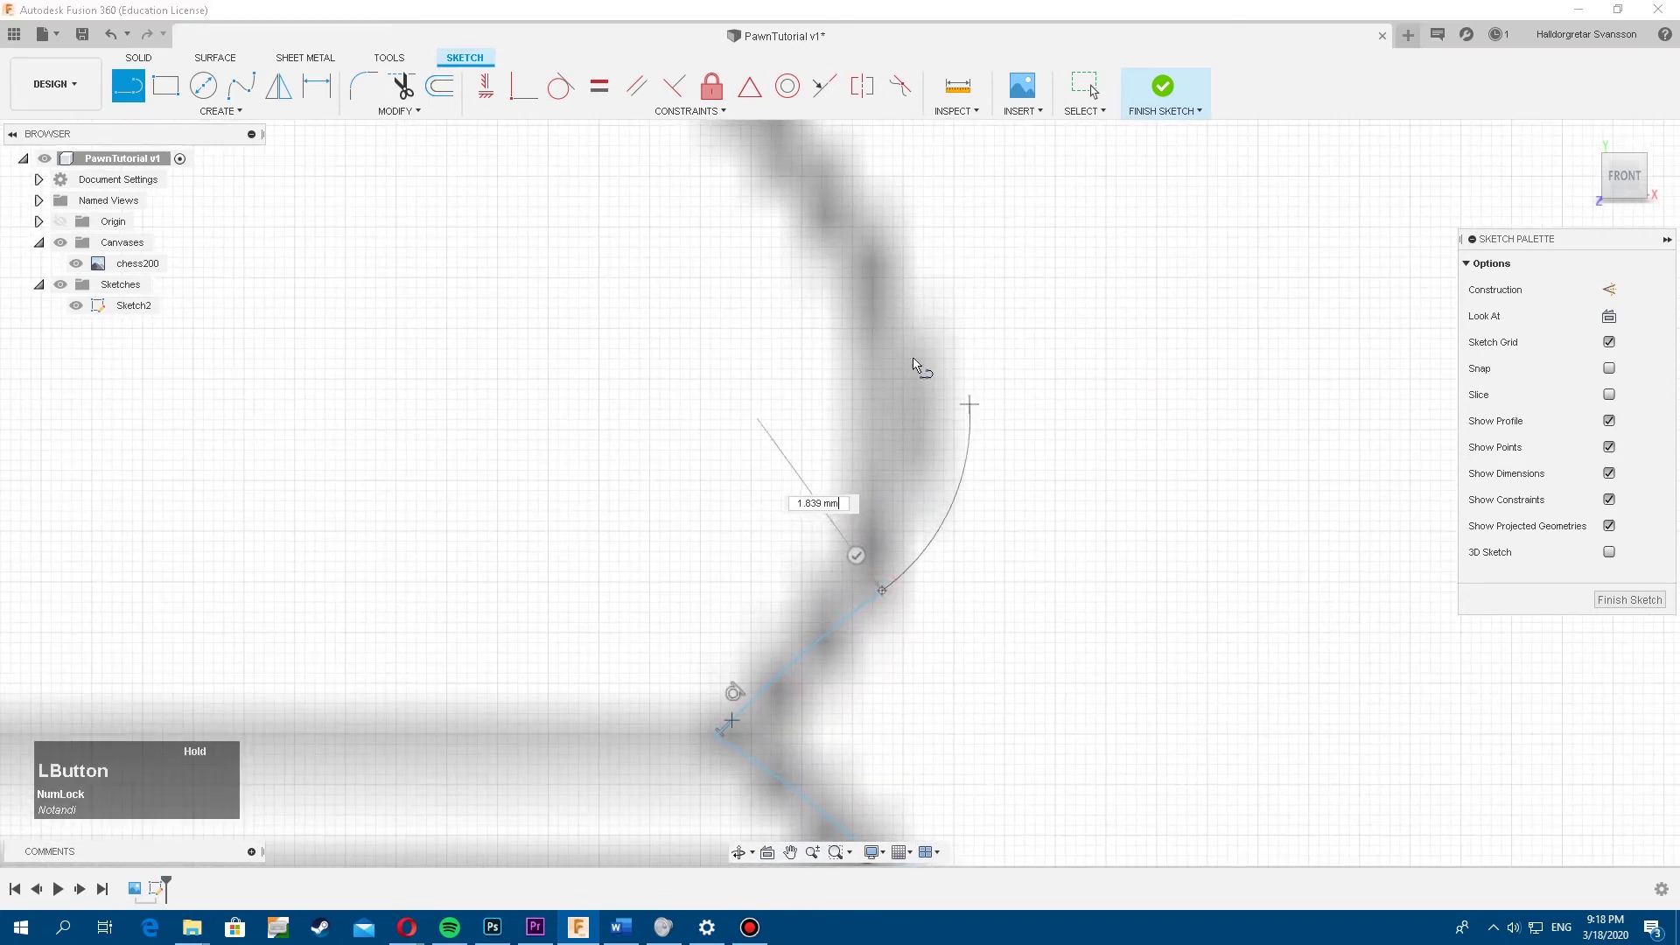
pyautogui.scroll(3)
pyautogui.middleClick(859, 298)
pyautogui.click(1094, 574)
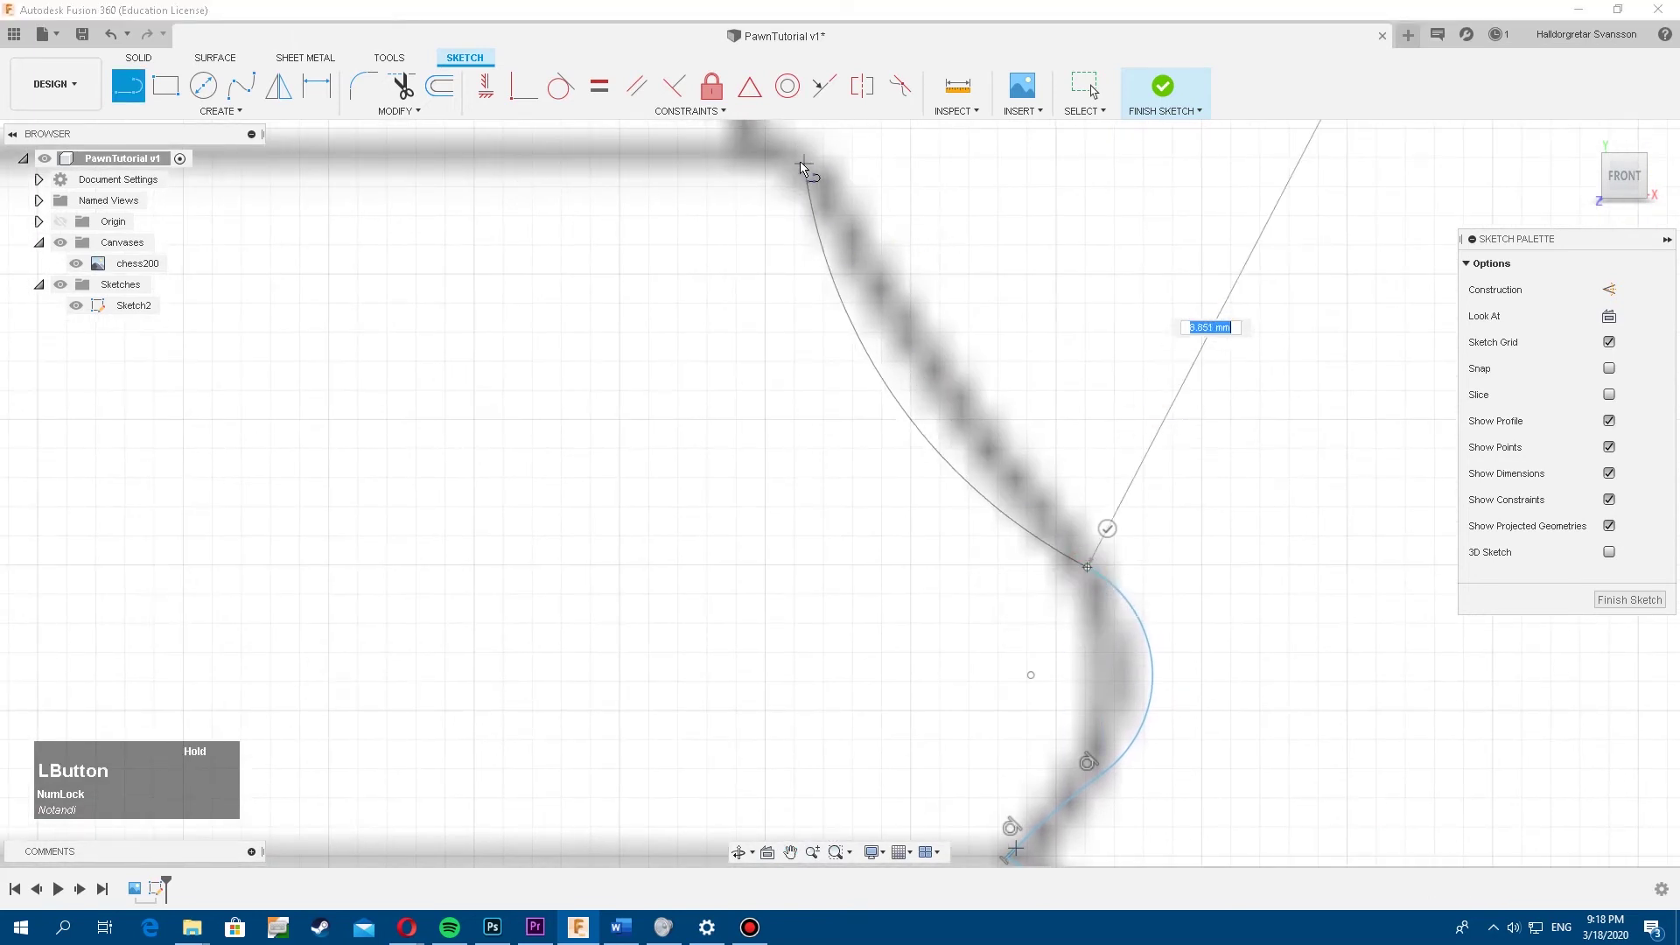
# End the bulge arc at the top of the base and start the next segment from its corner
pyautogui.scroll(3)
pyautogui.middleClick(888, 427)
pyautogui.scroll(-3)
pyautogui.click(894, 518)
pyautogui.middleClick(858, 393)
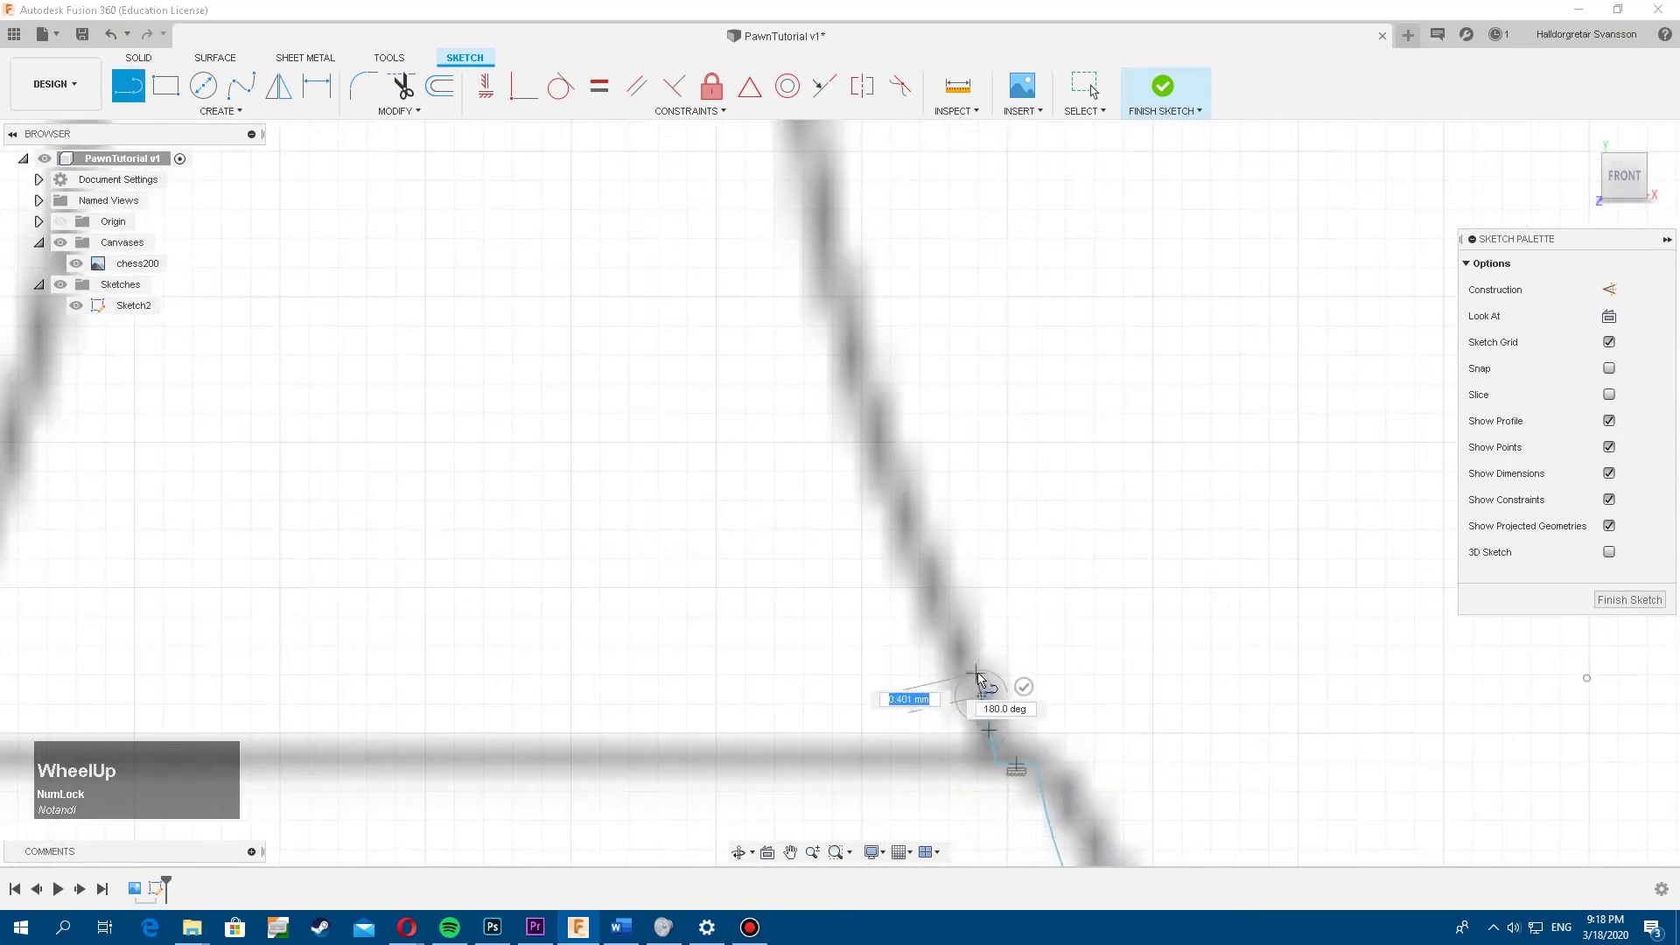
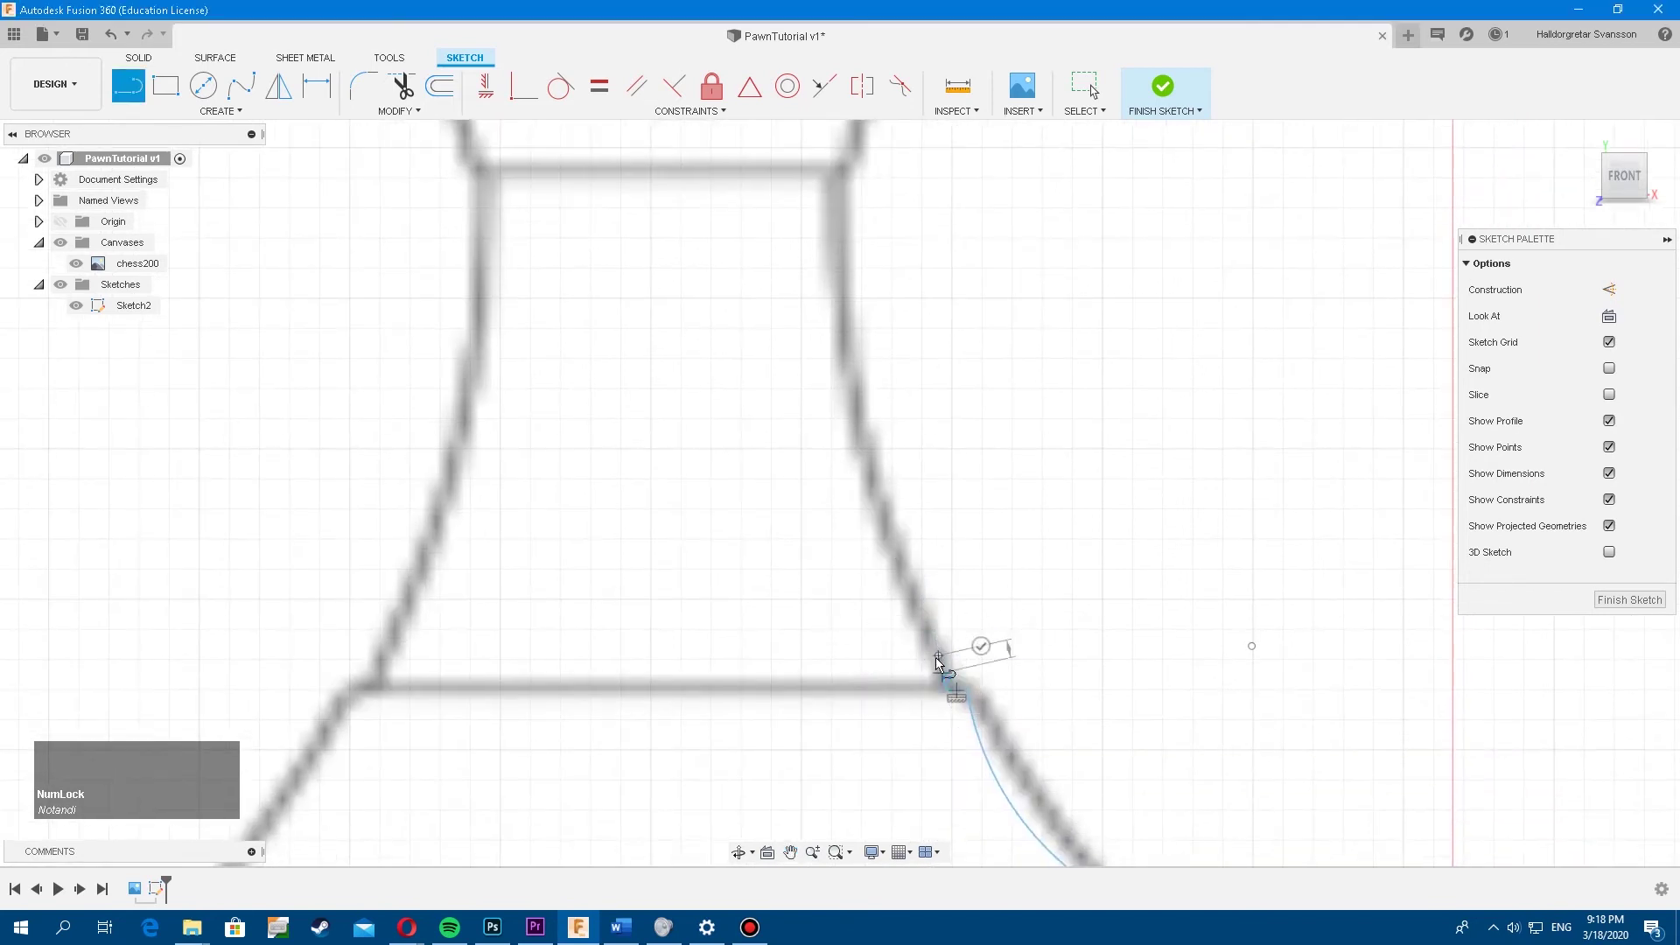
pyautogui.click(939, 633)
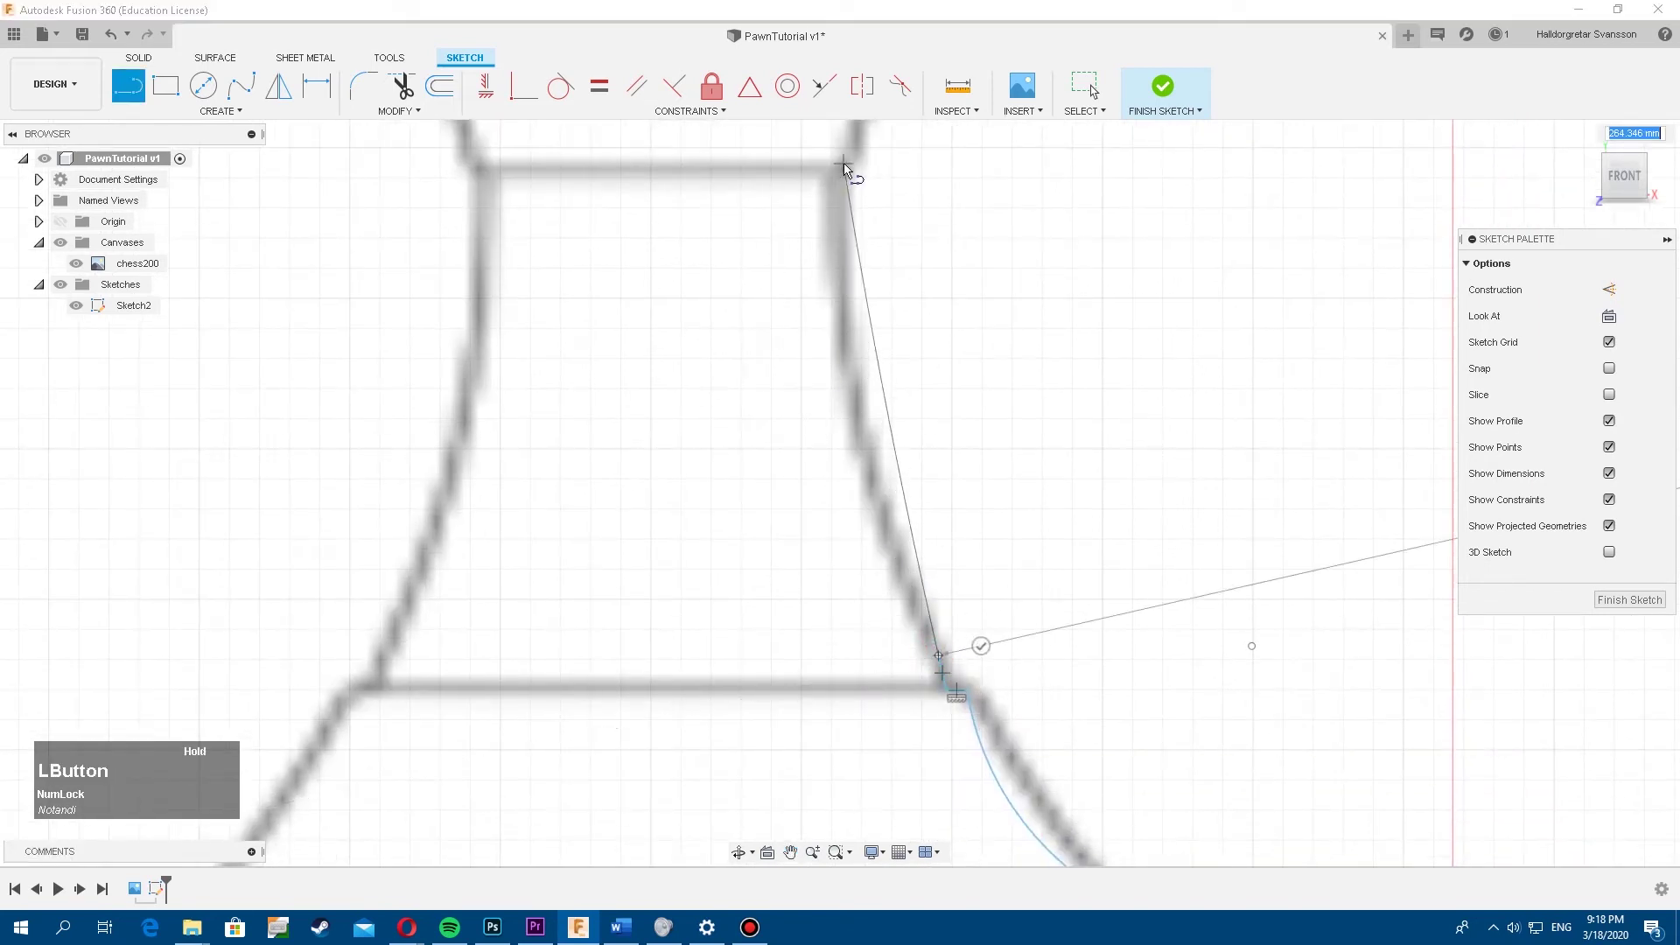
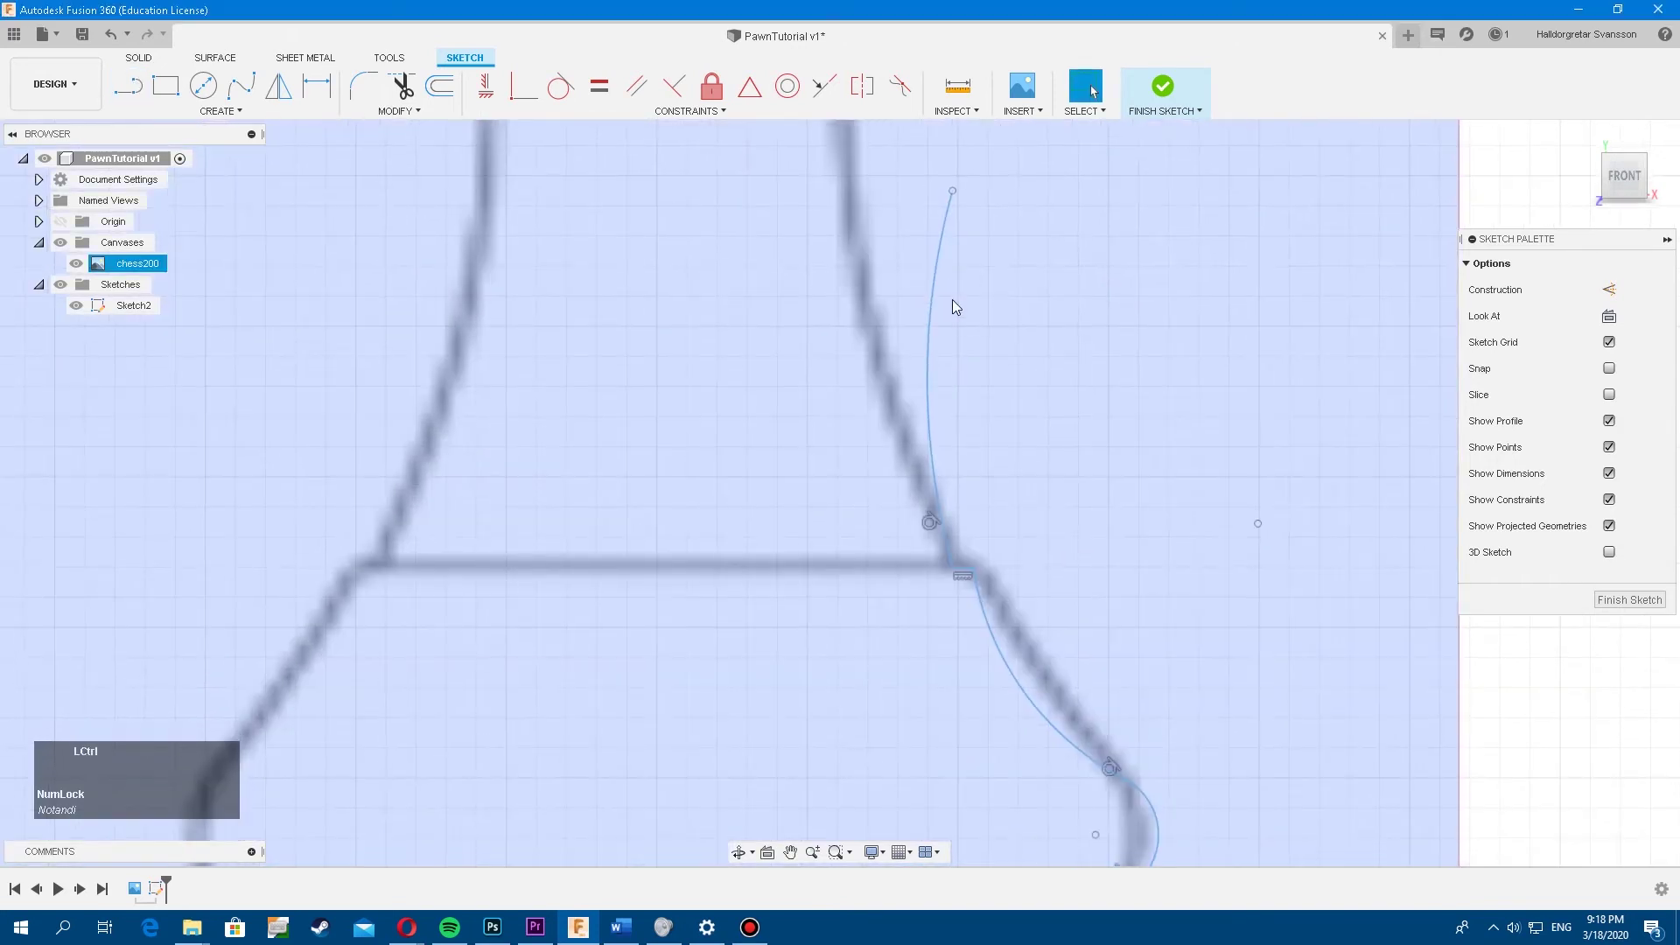
# Undo the stray segment and redraw a gentle curve from the base's top corner up the body side
pyautogui.press('ctrl+z')
pyautogui.write('zz')
pyautogui.scroll(3)
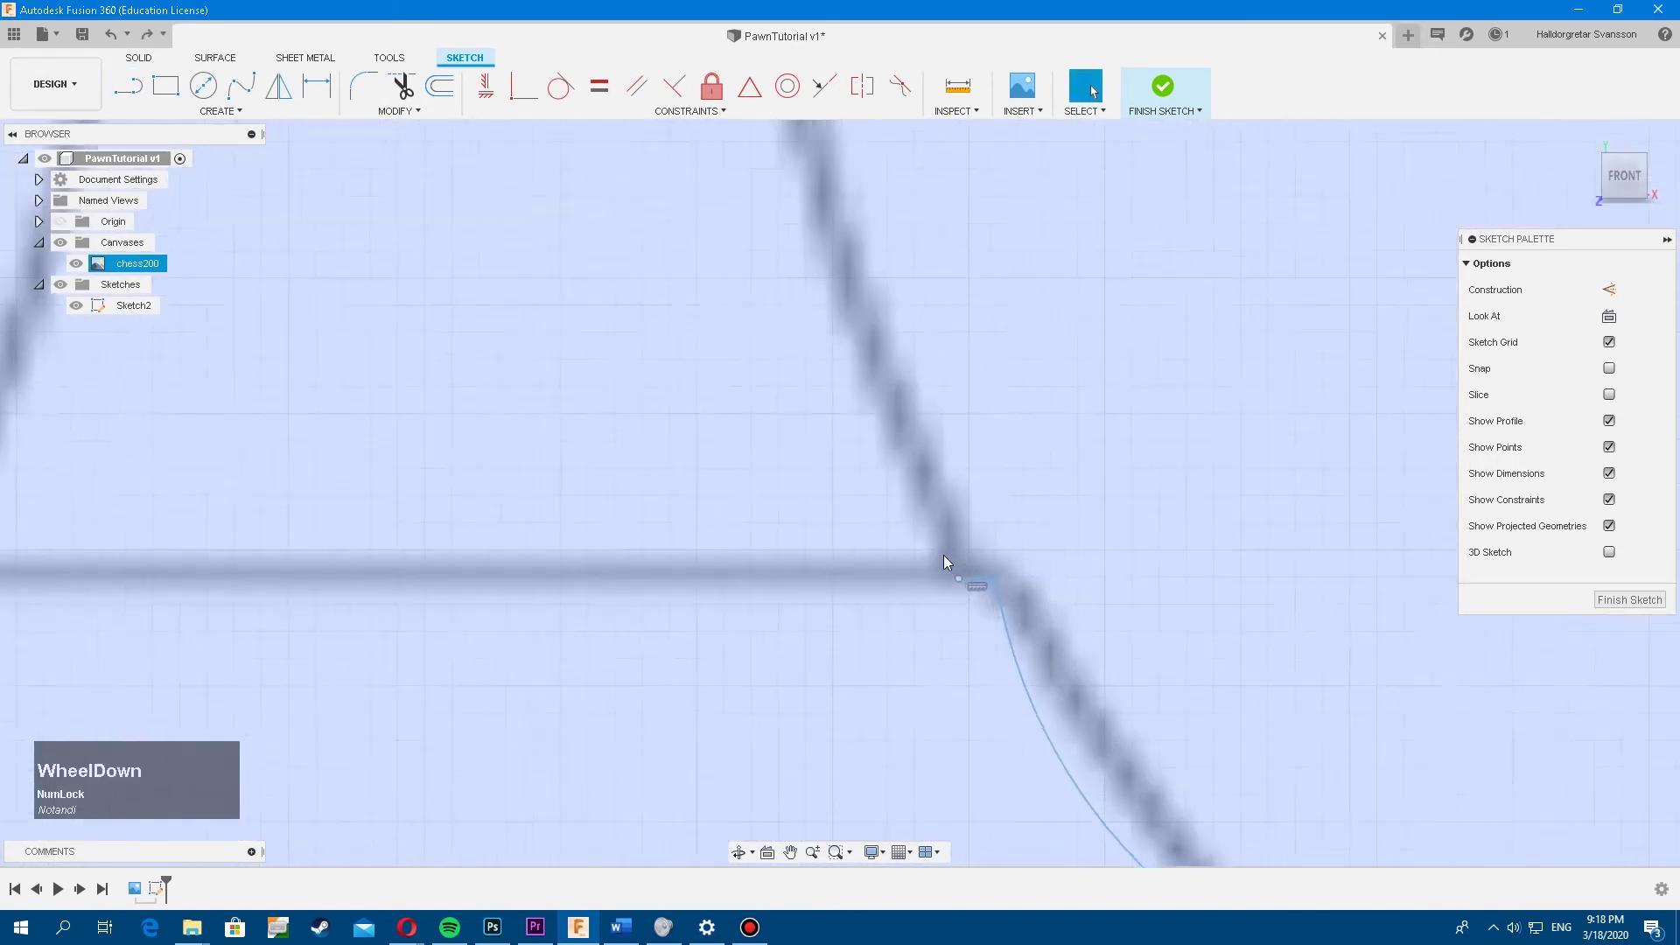
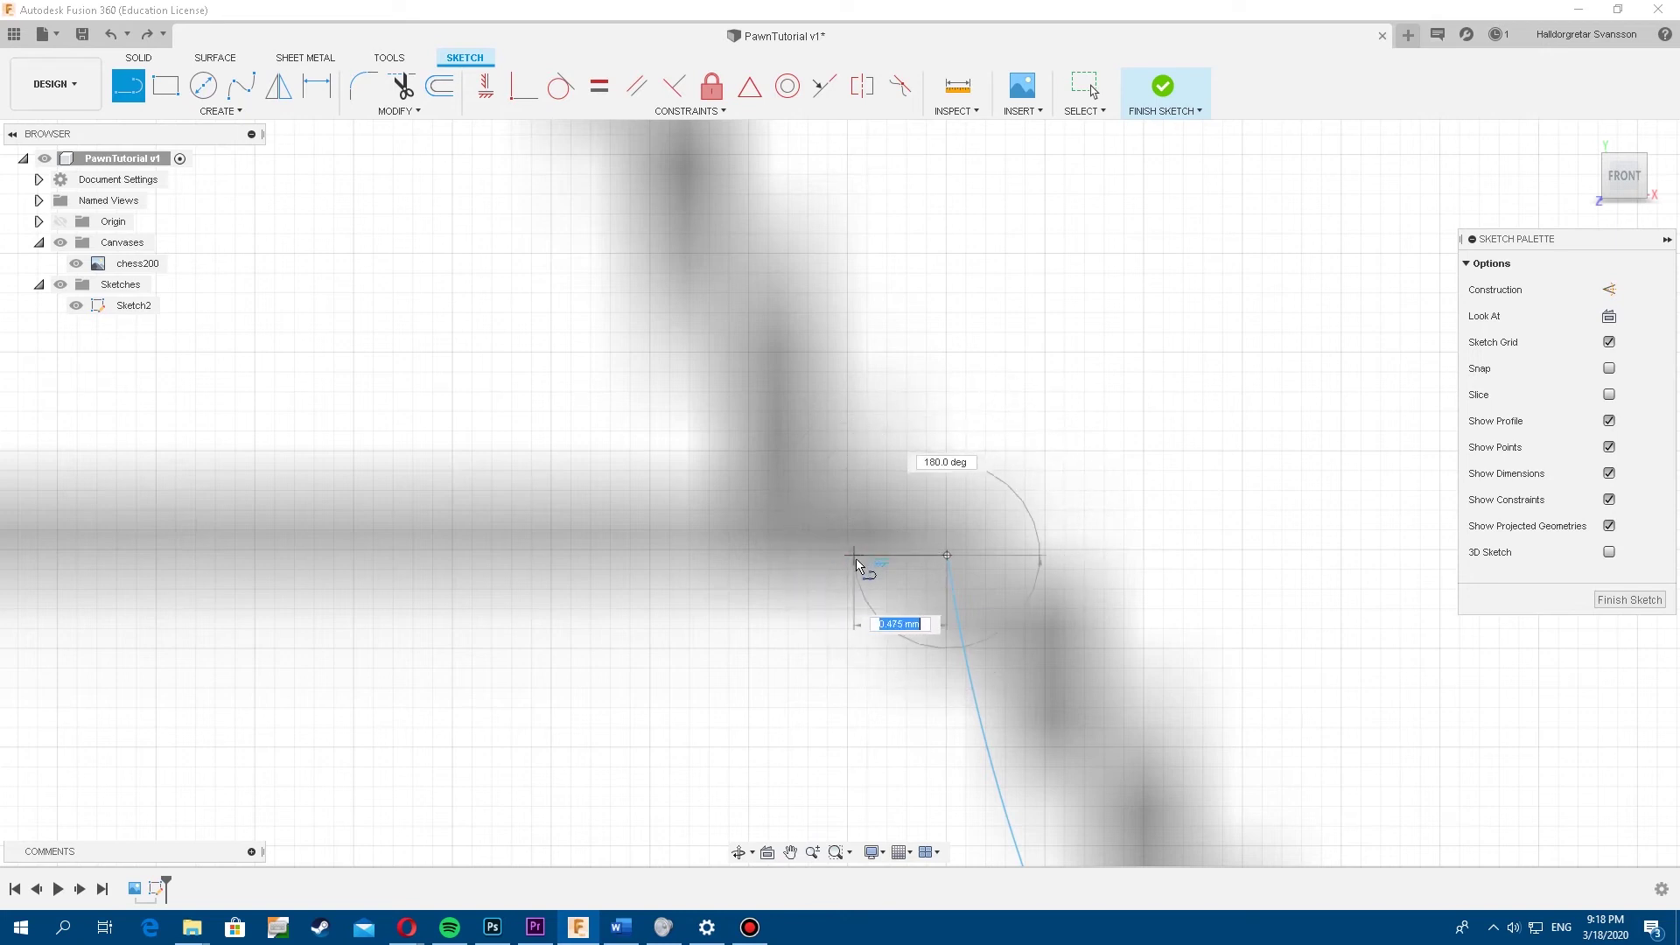
pyautogui.click(855, 560)
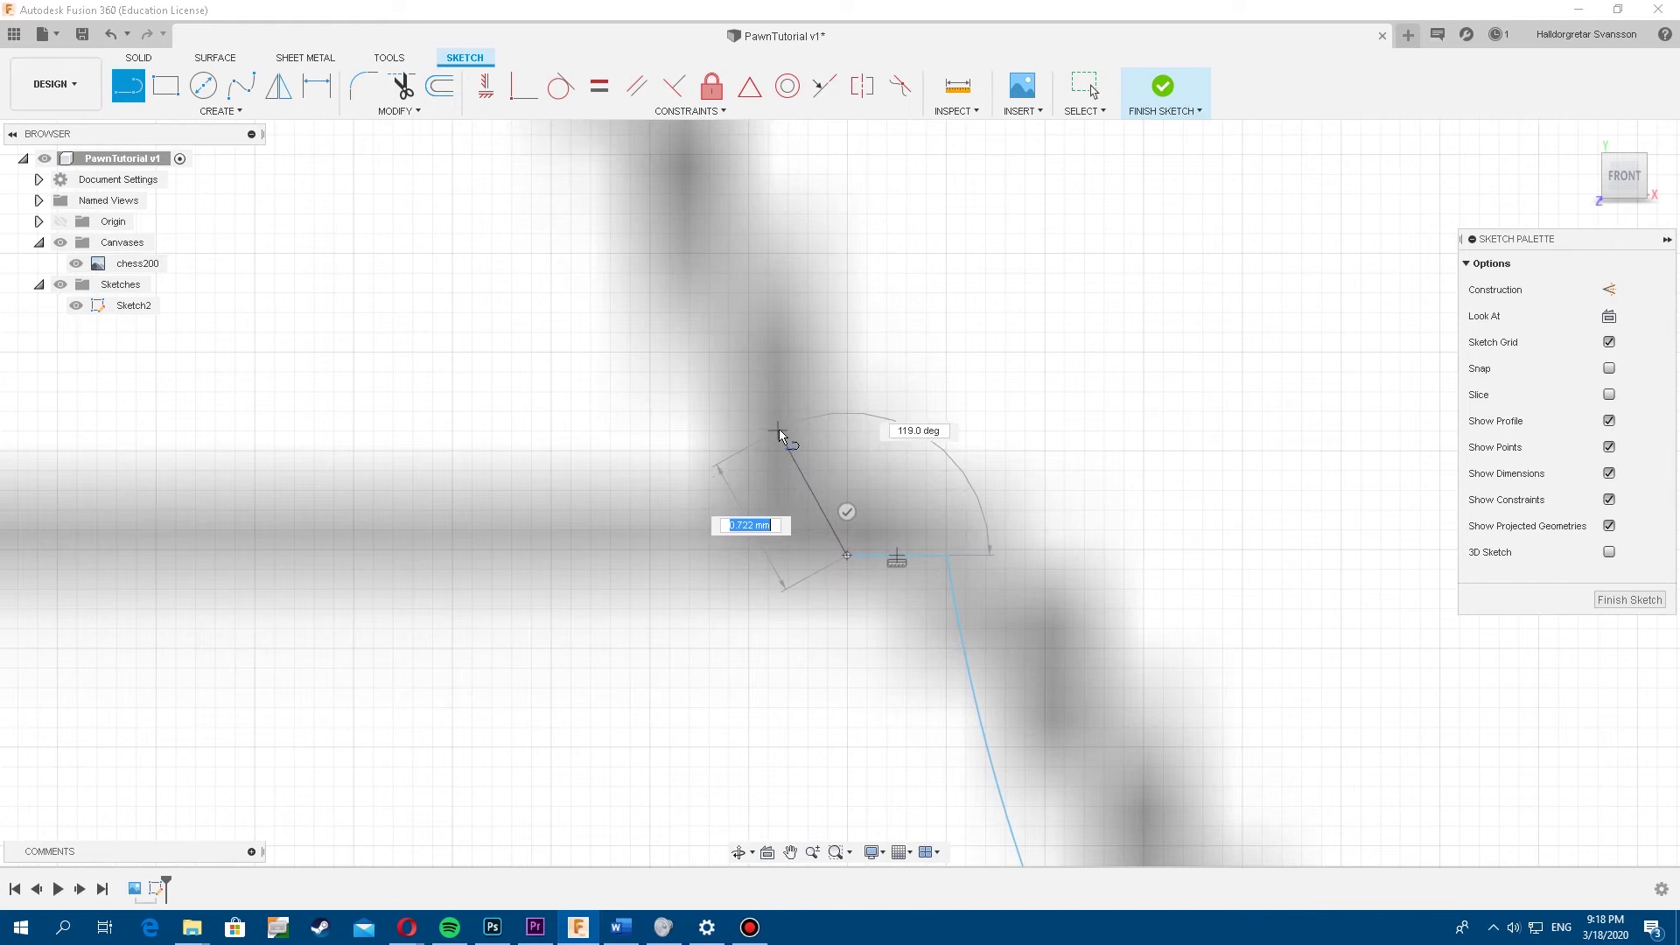
pyautogui.scroll(3)
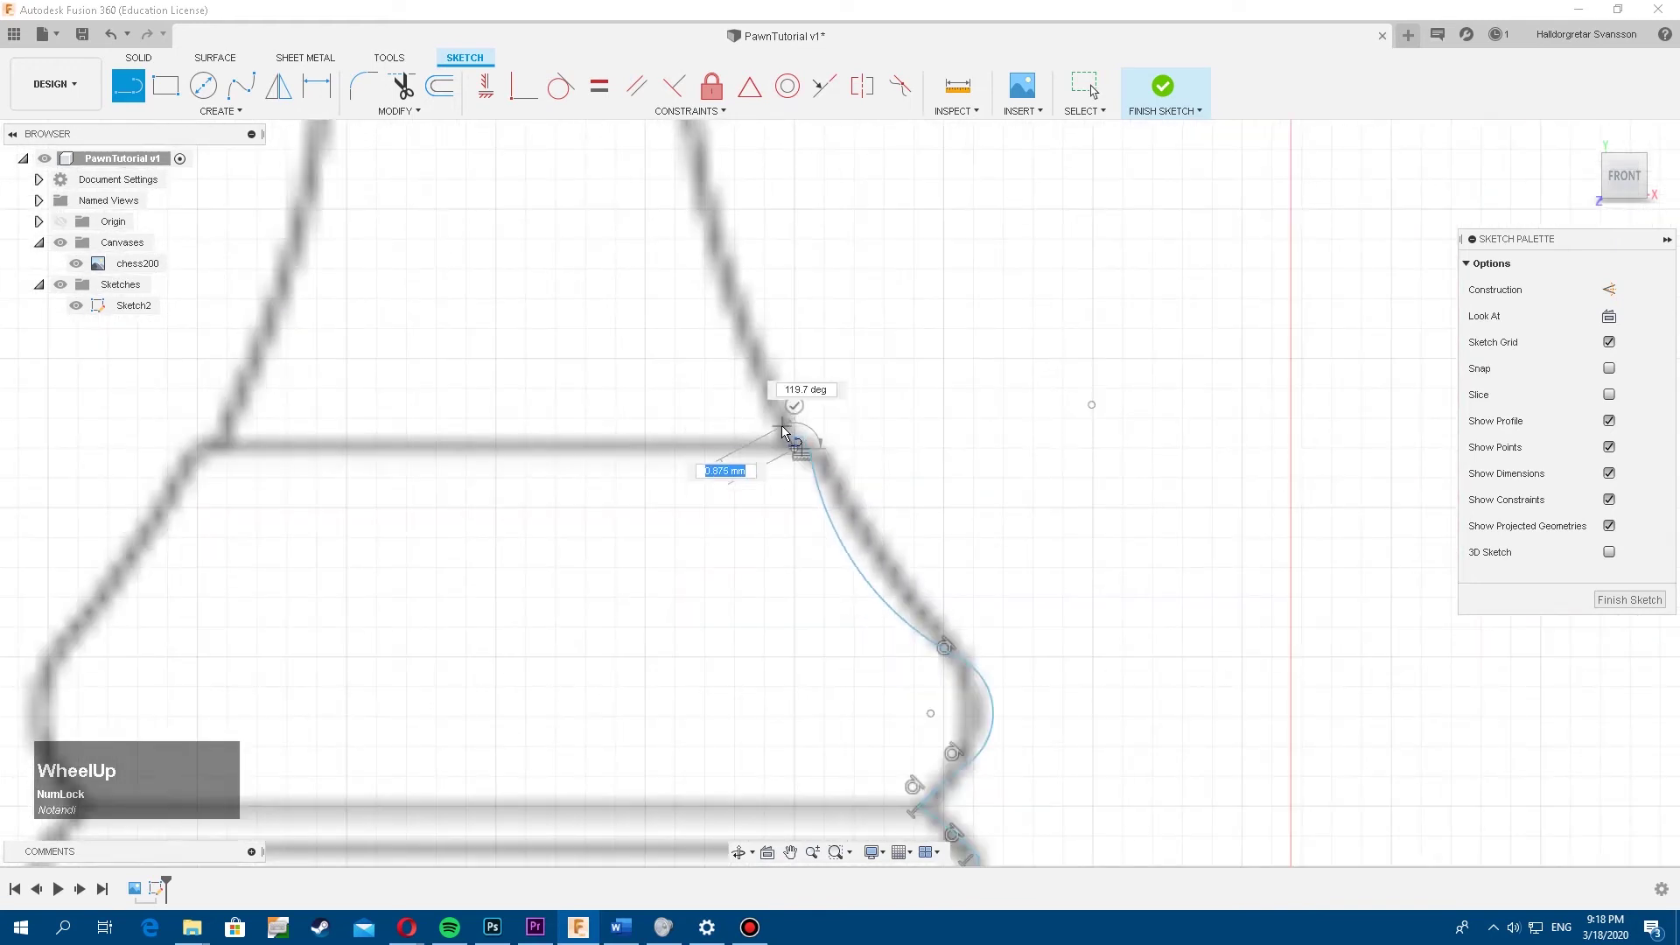
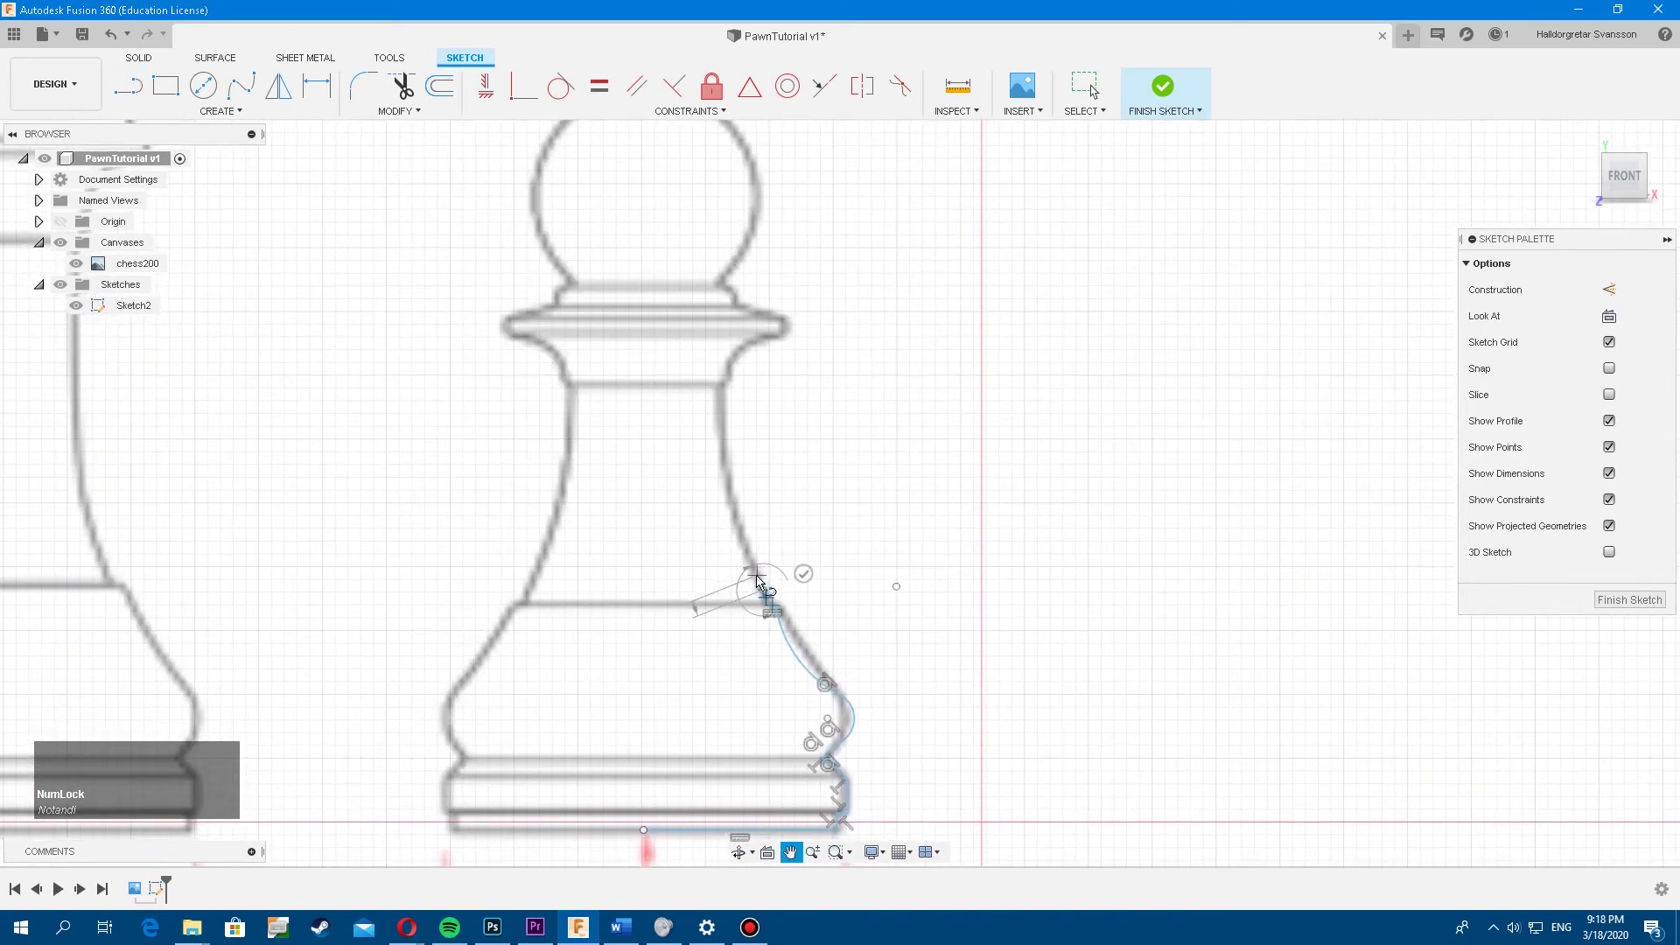
pyautogui.click(691, 478)
pyautogui.scroll(3)
pyautogui.middleClick(628, 167)
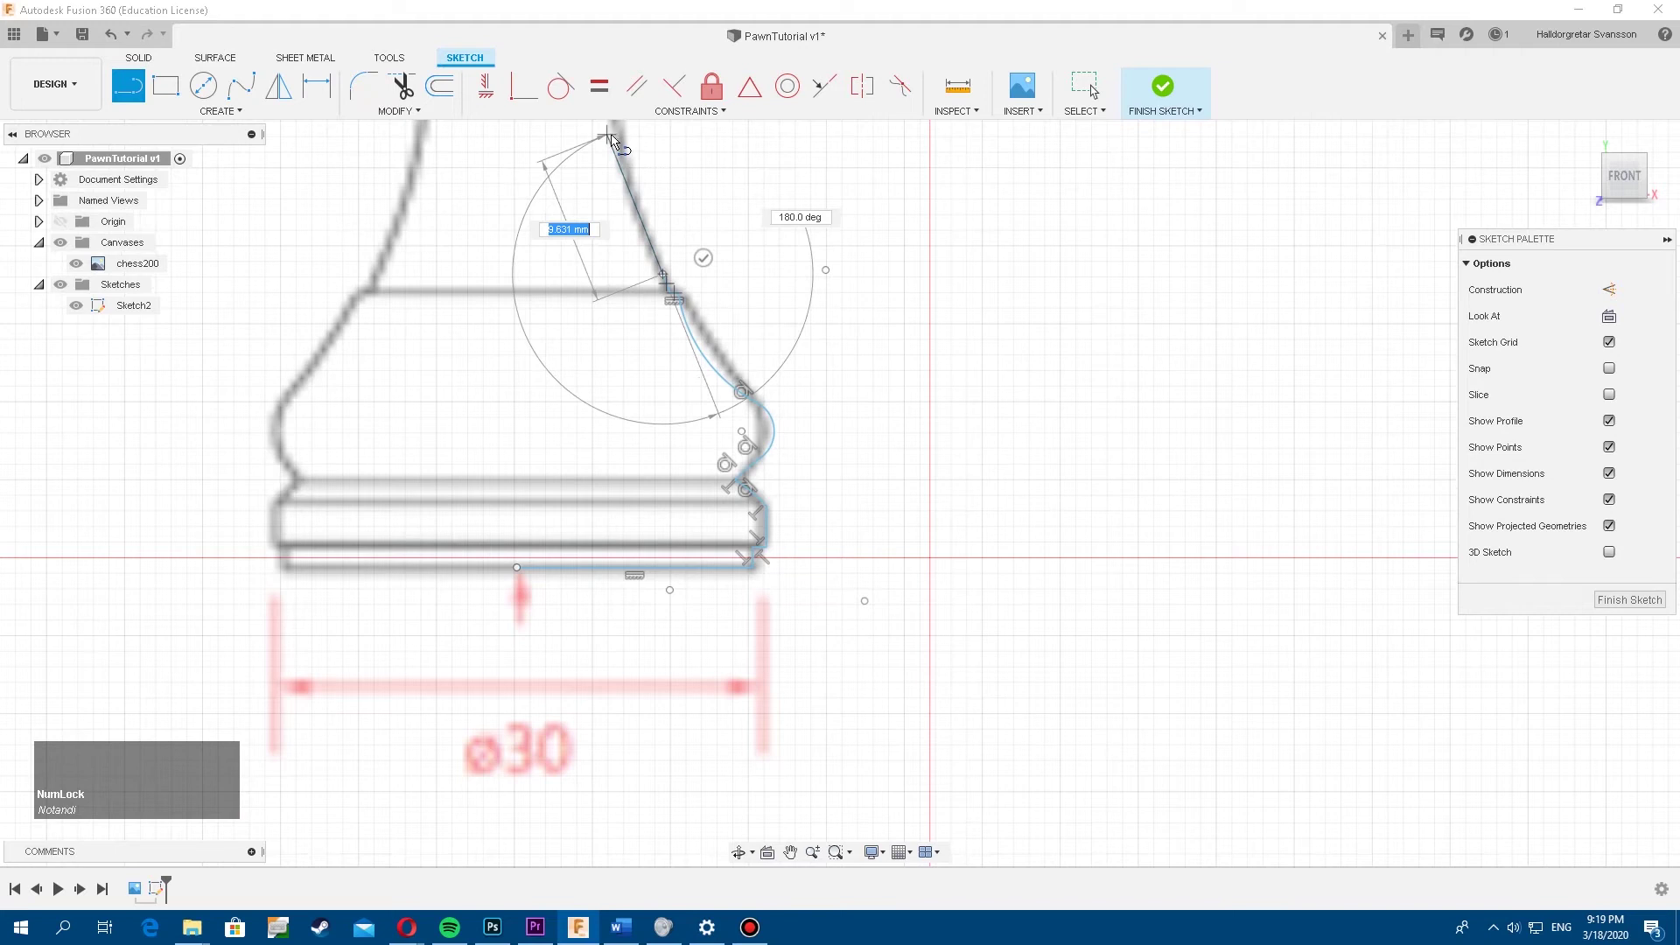
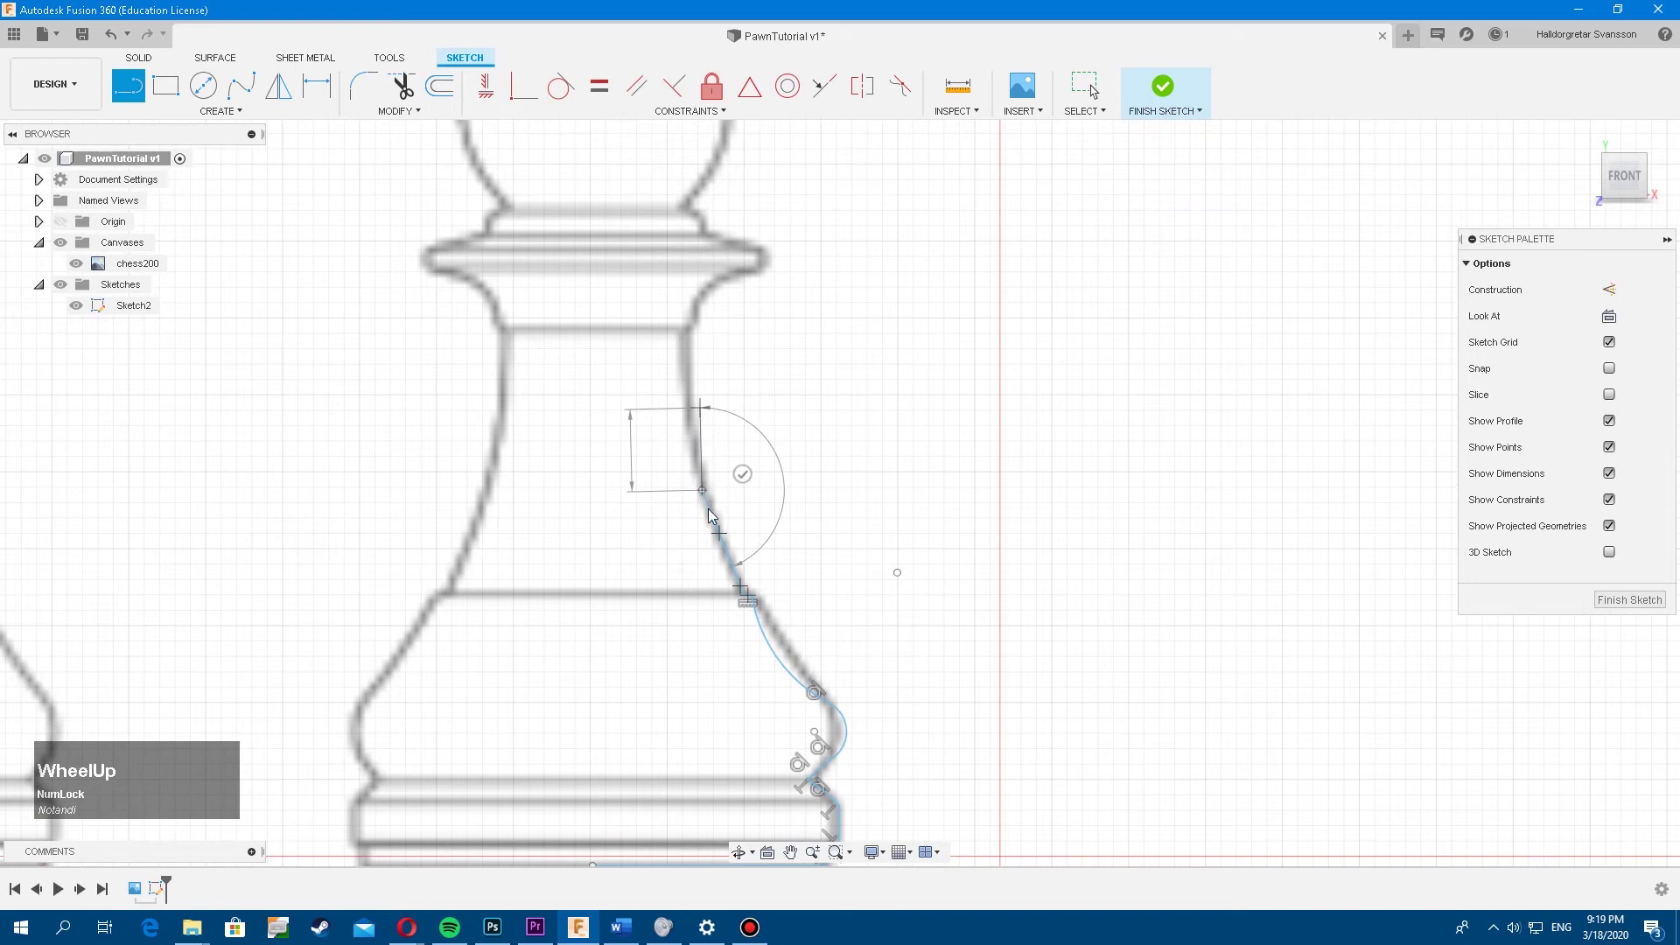
pyautogui.press('ctrl+z')
pyautogui.scroll(3)
pyautogui.scroll(-3)
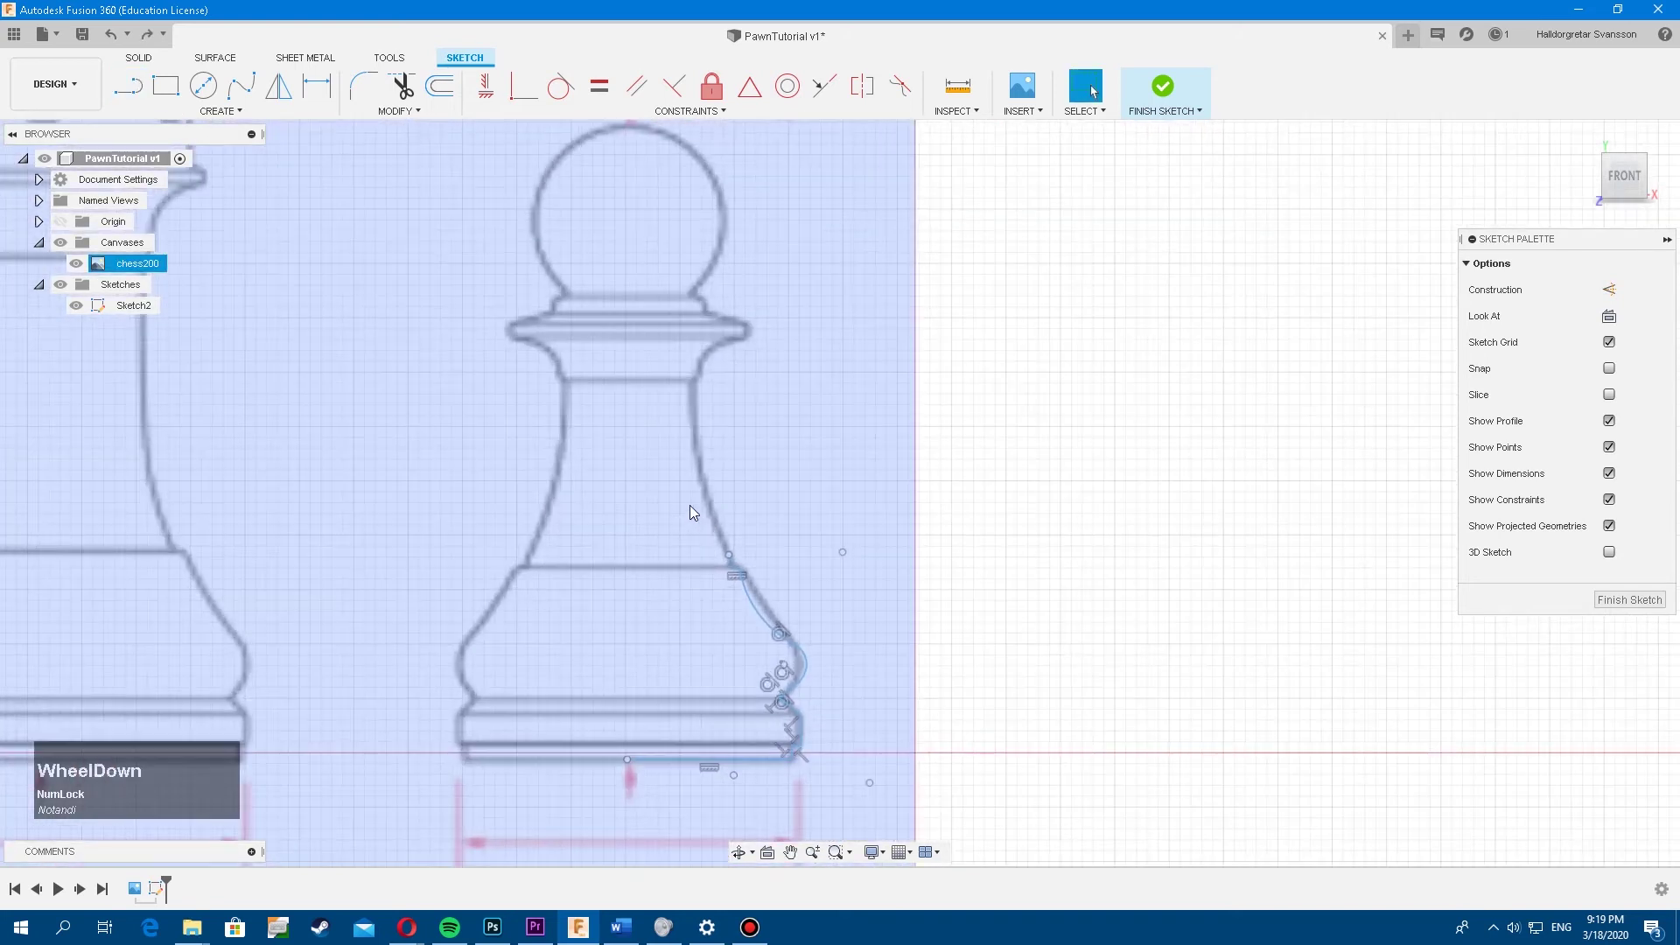
# Trace the edge below the collar and the arc wrapping the collar lip to its underside
pyautogui.press('l')
pyautogui.scroll(3)
pyautogui.scroll(-3)
pyautogui.click(753, 559)
pyautogui.scroll(3)
pyautogui.scroll(-3)
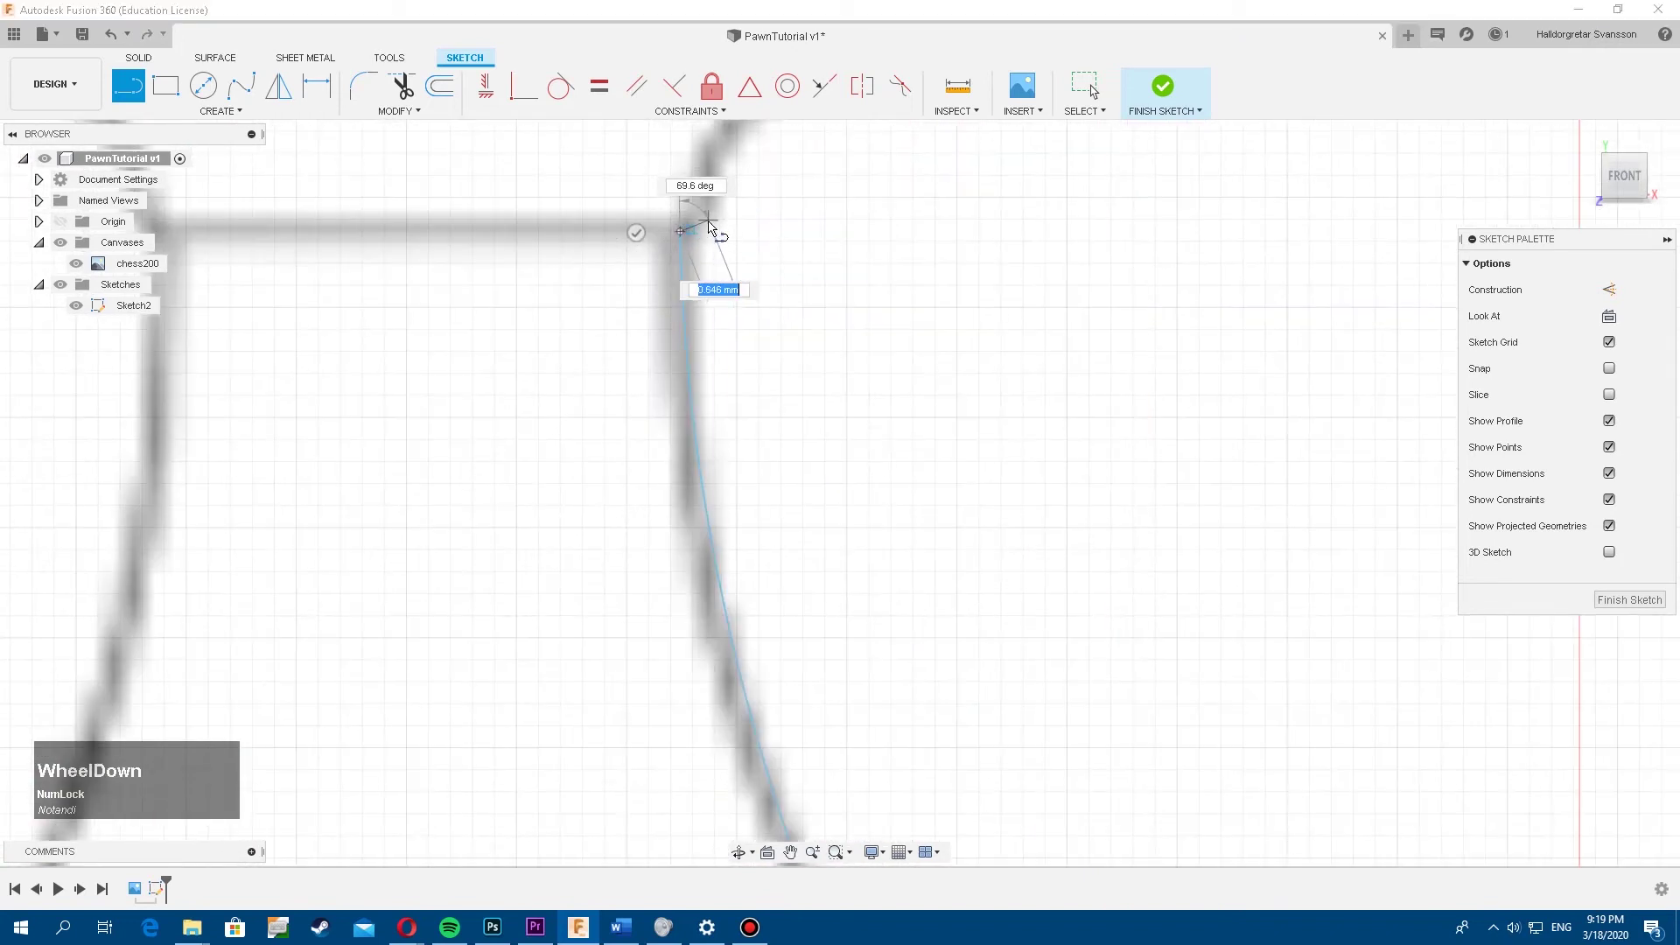
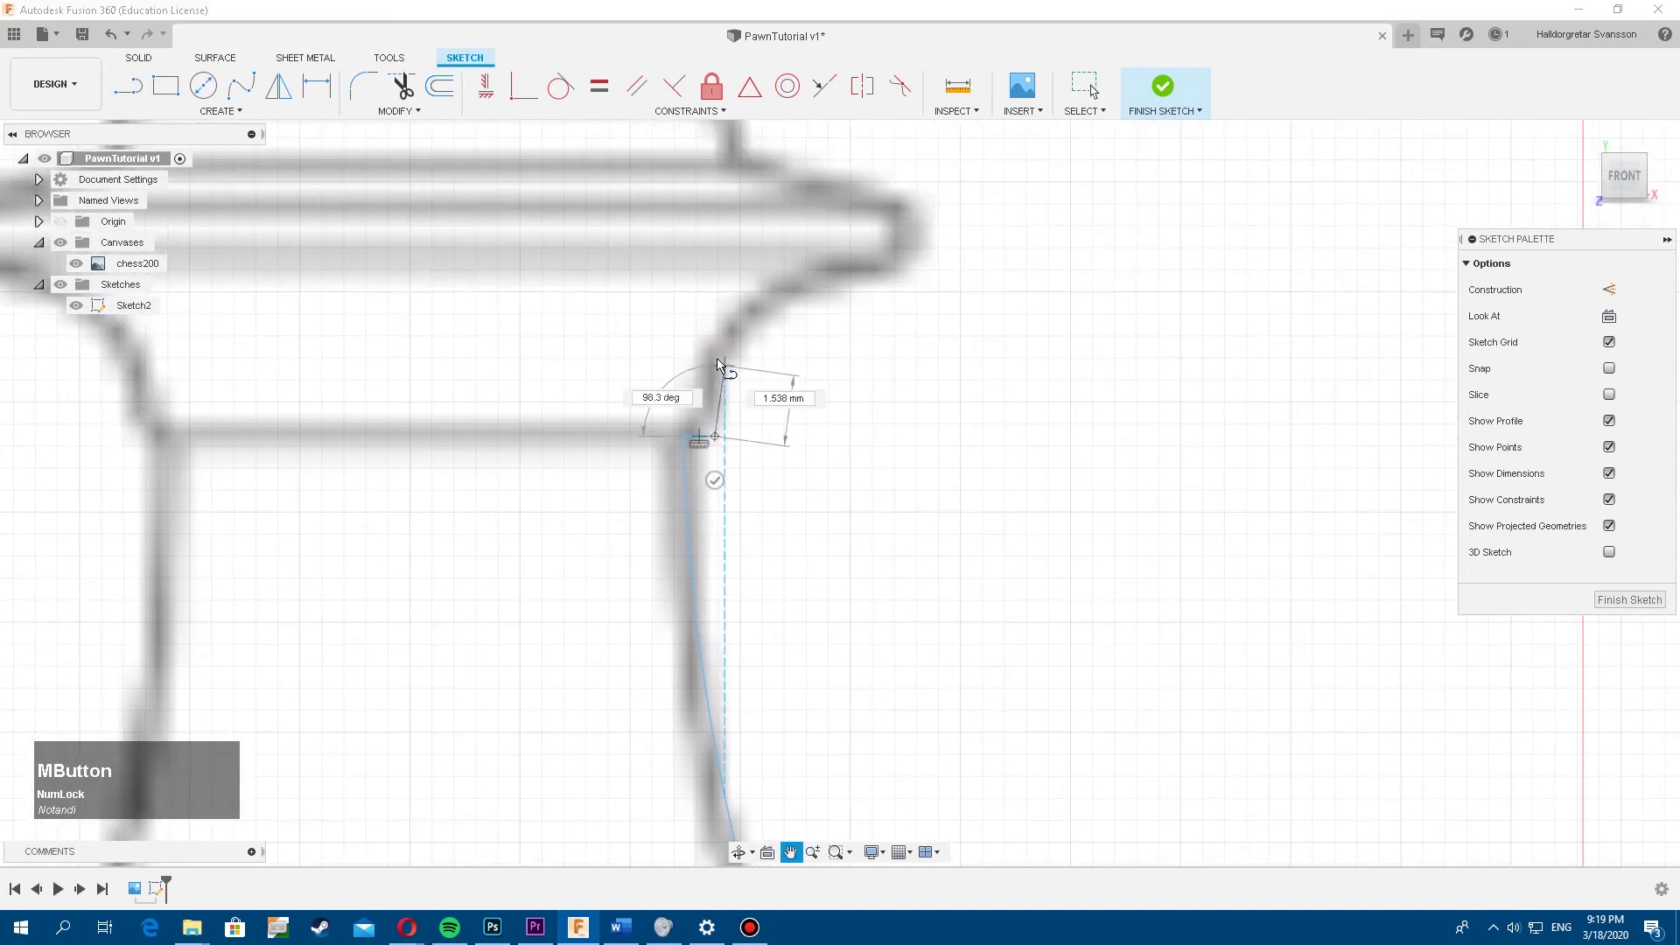
pyautogui.click(722, 360)
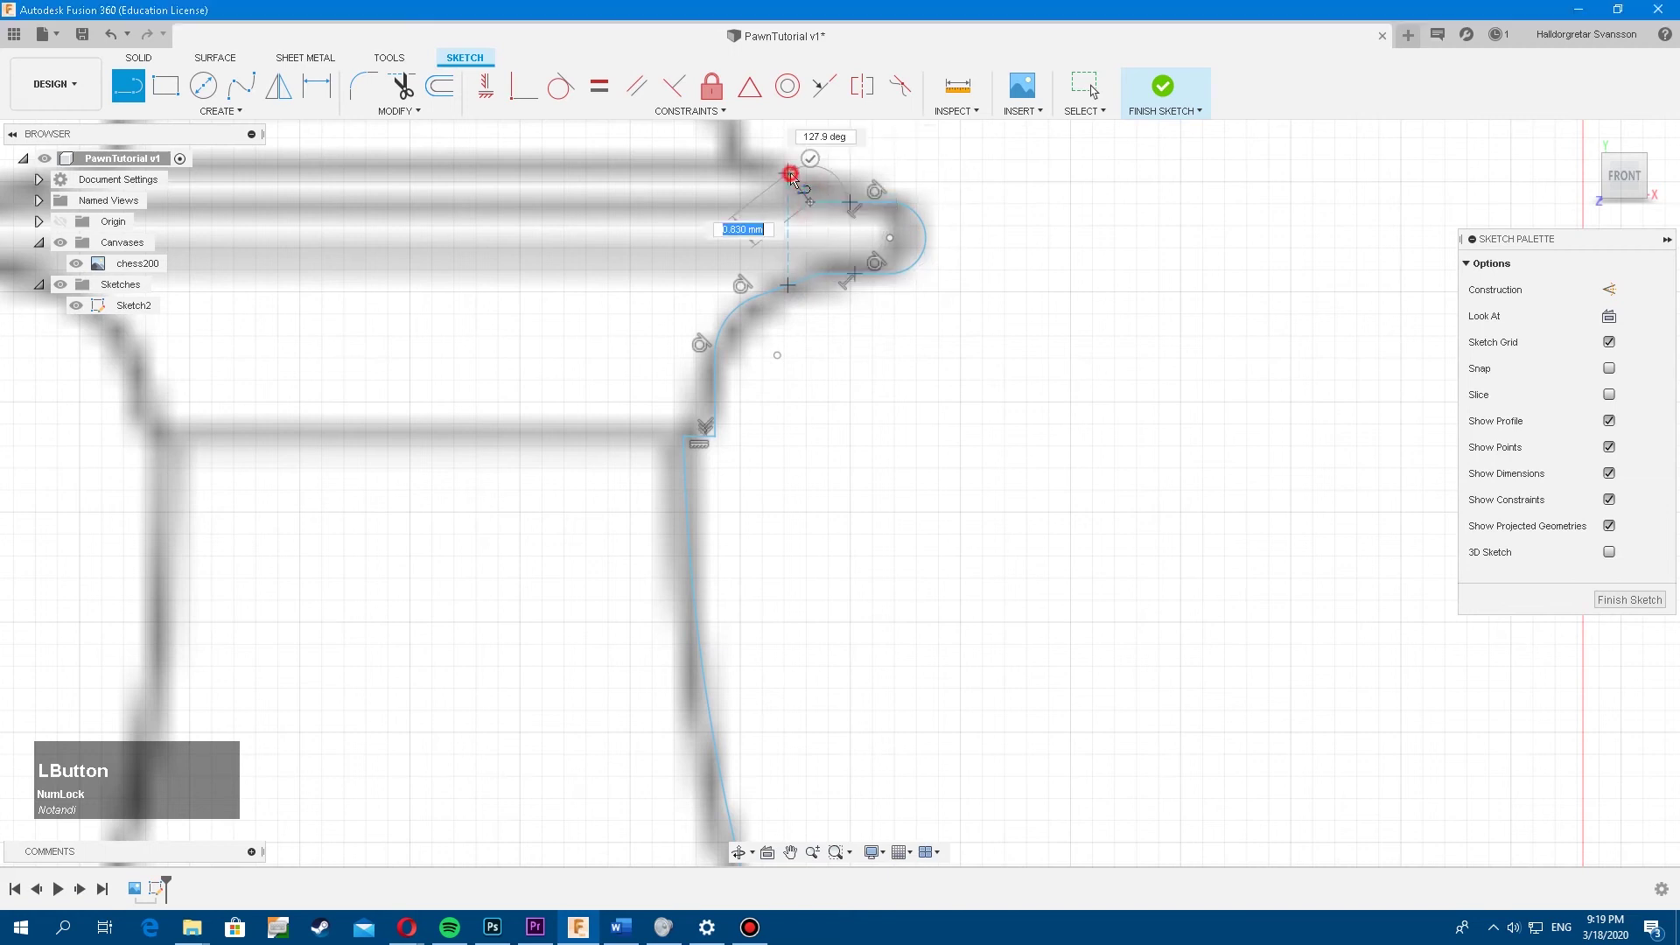
pyautogui.middleClick(763, 230)
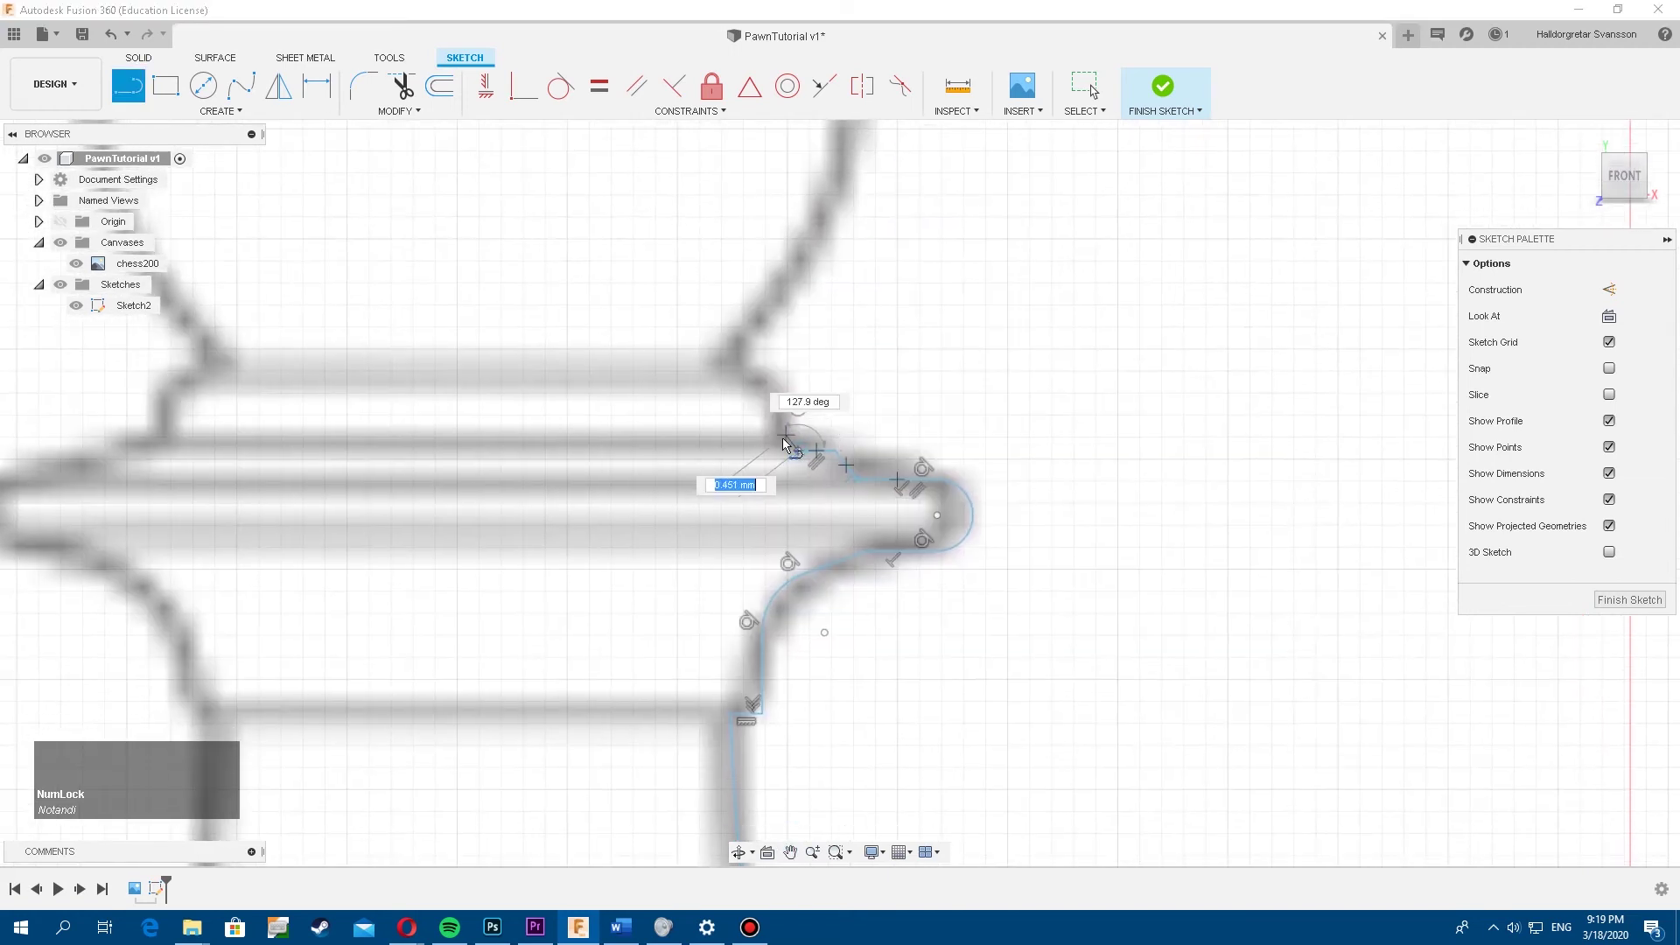
pyautogui.click(787, 449)
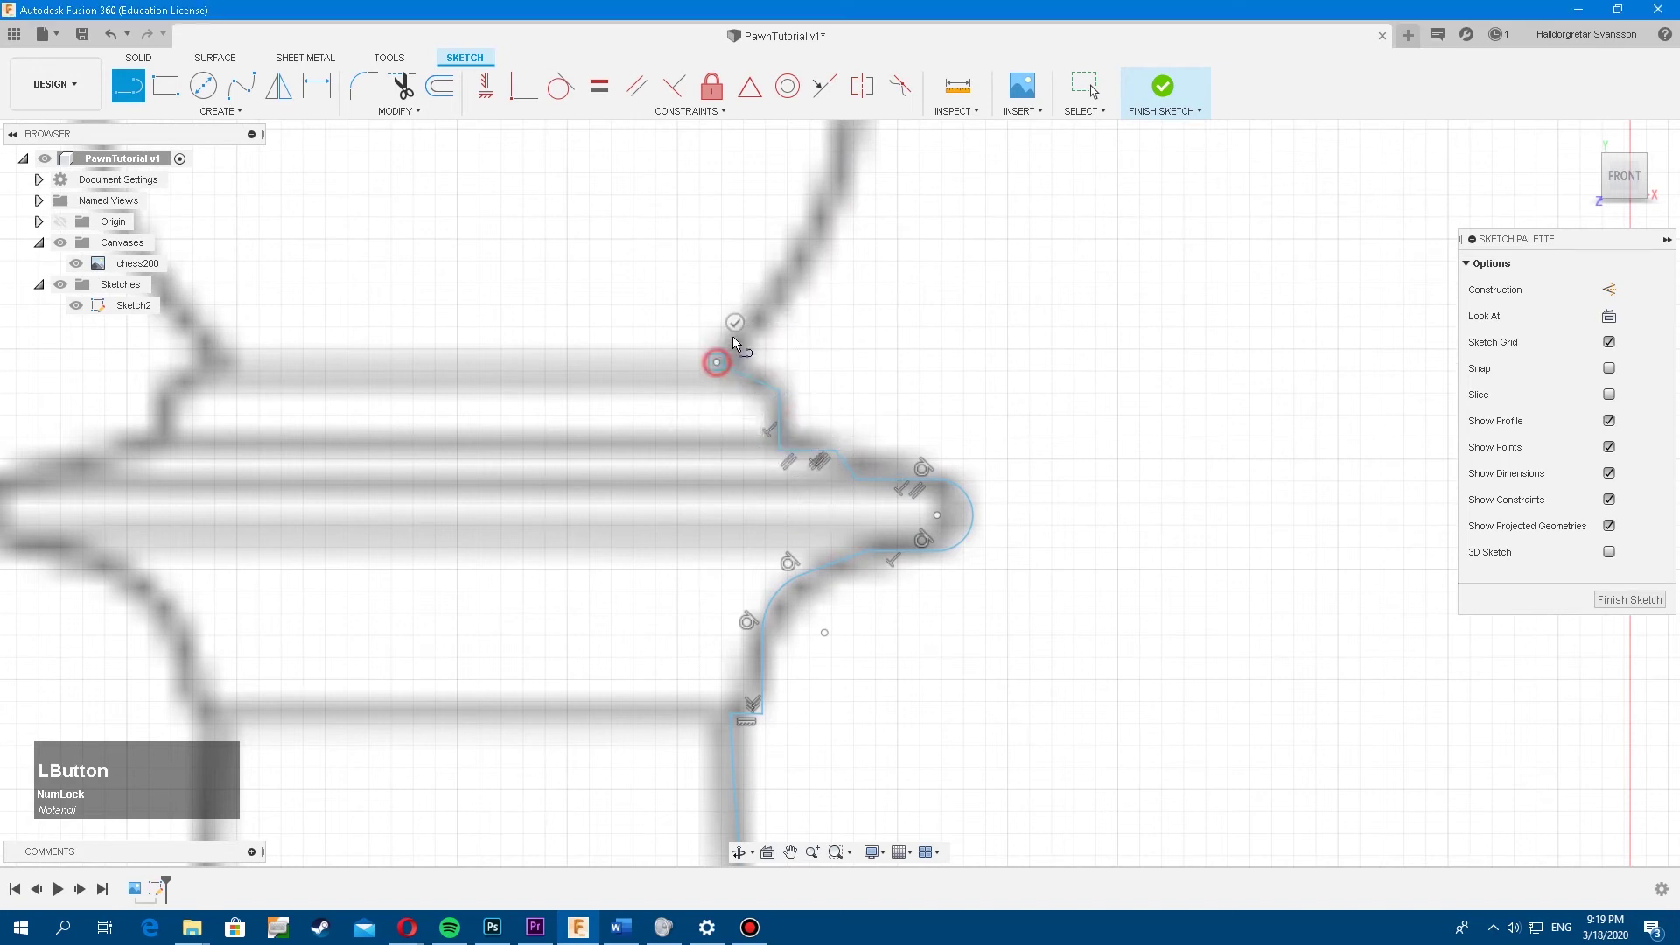
# Carry the outline up the neck and around the side of the pawn's round head
pyautogui.middleClick(763, 327)
pyautogui.click(757, 574)
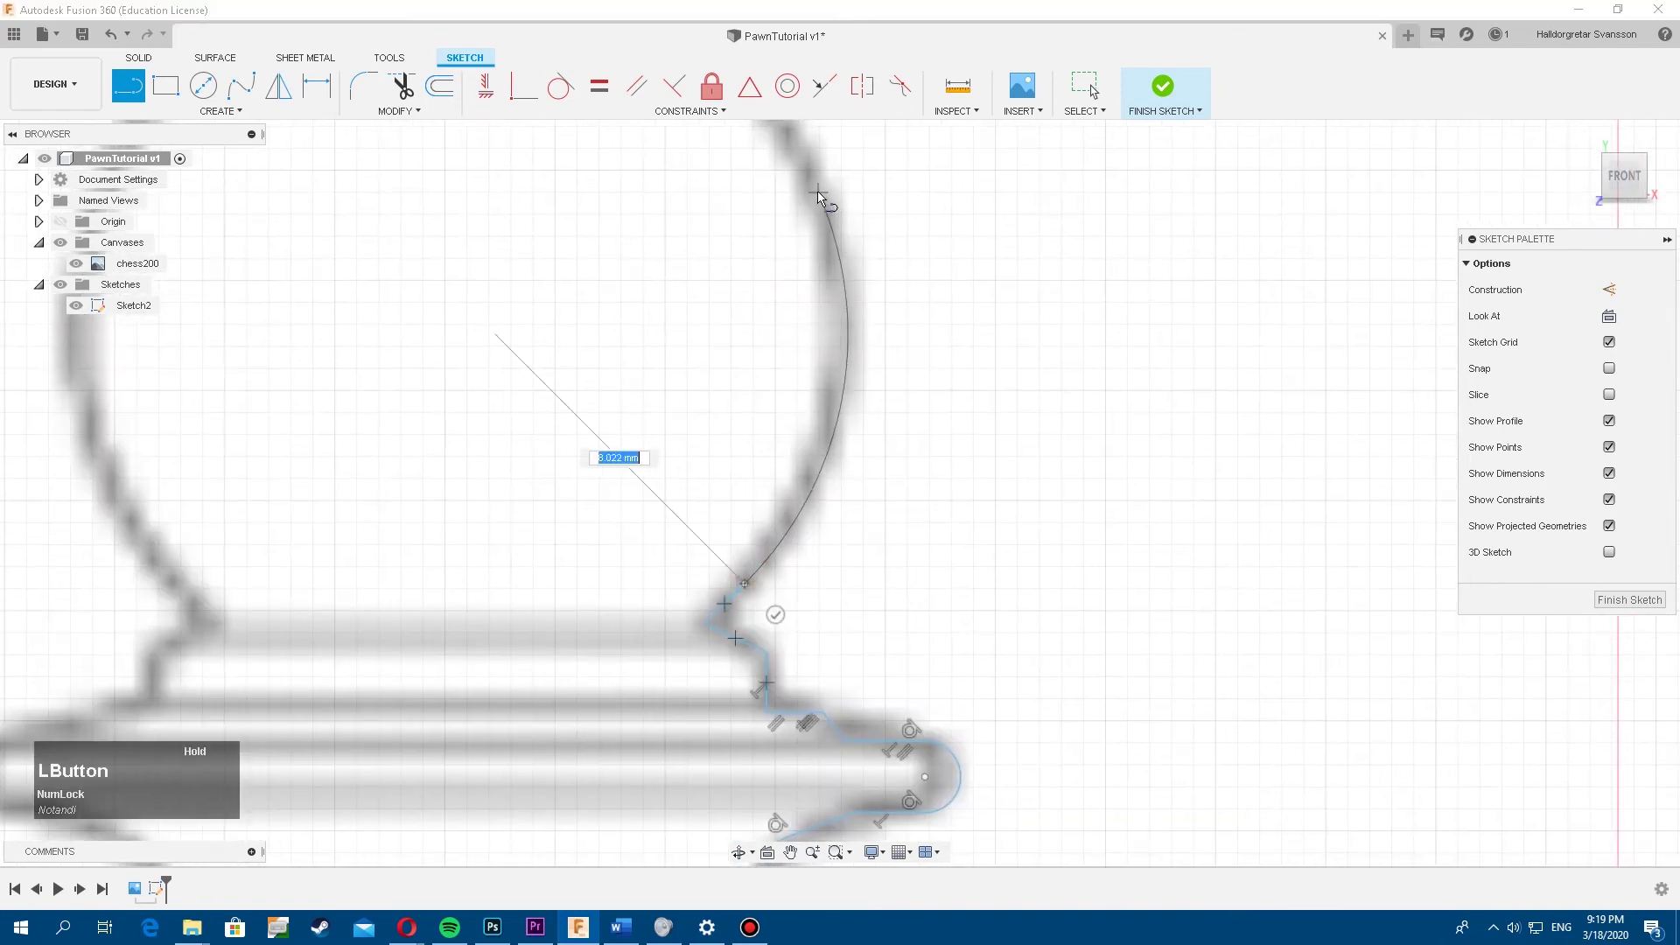
pyautogui.middleClick(917, 525)
pyautogui.click(921, 531)
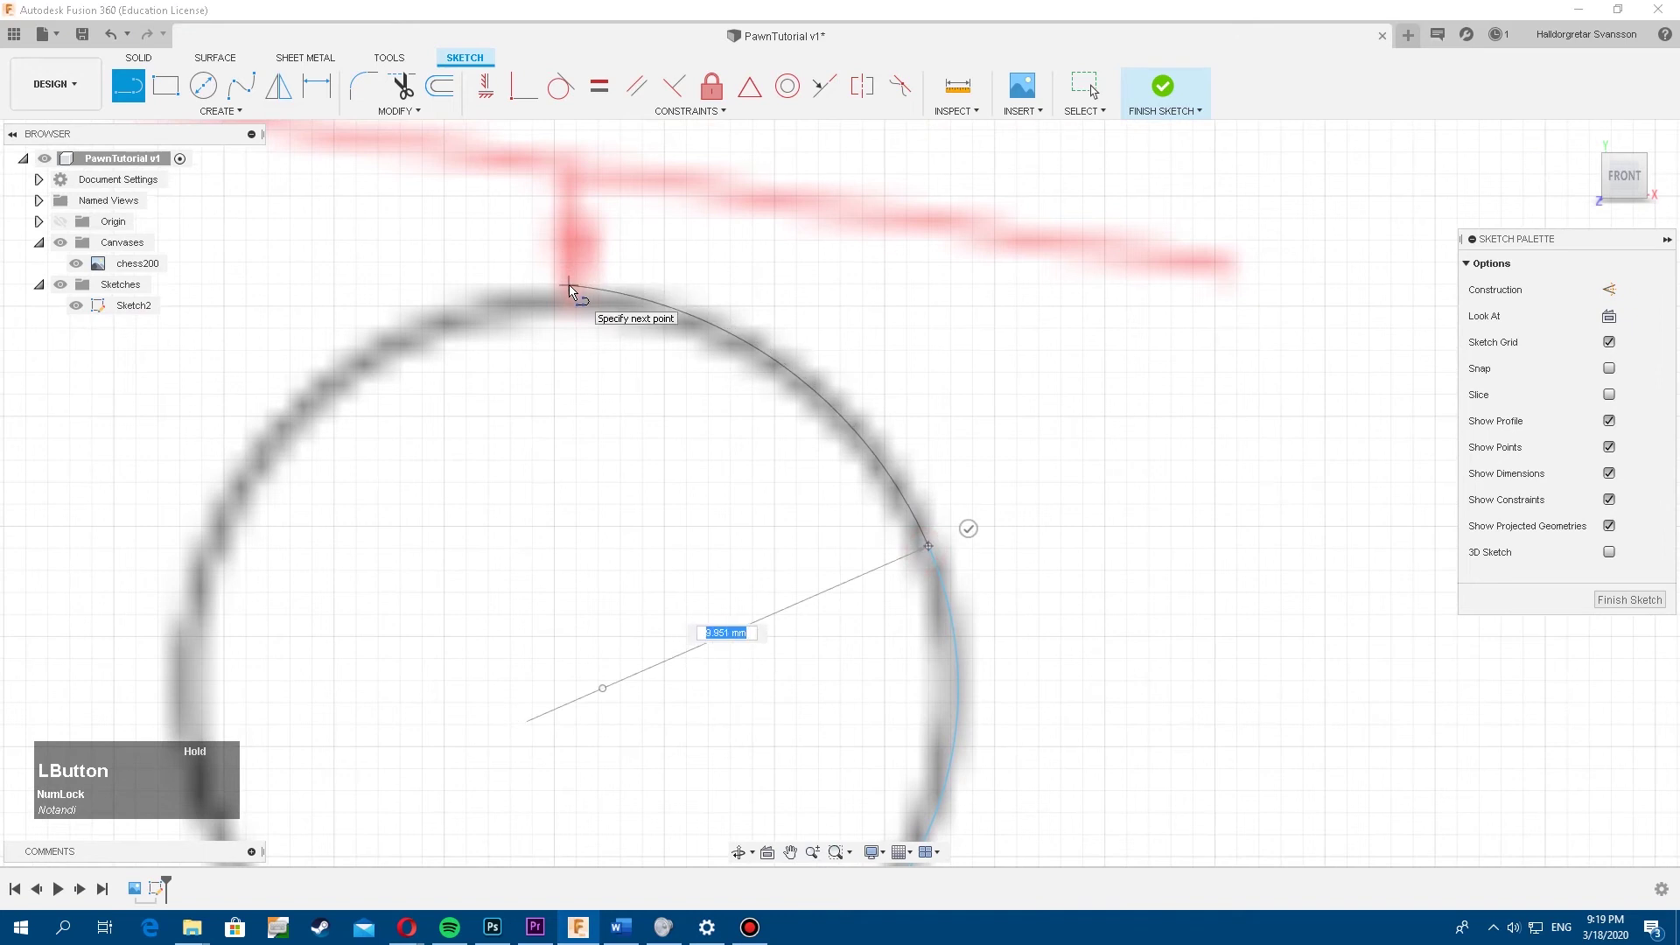
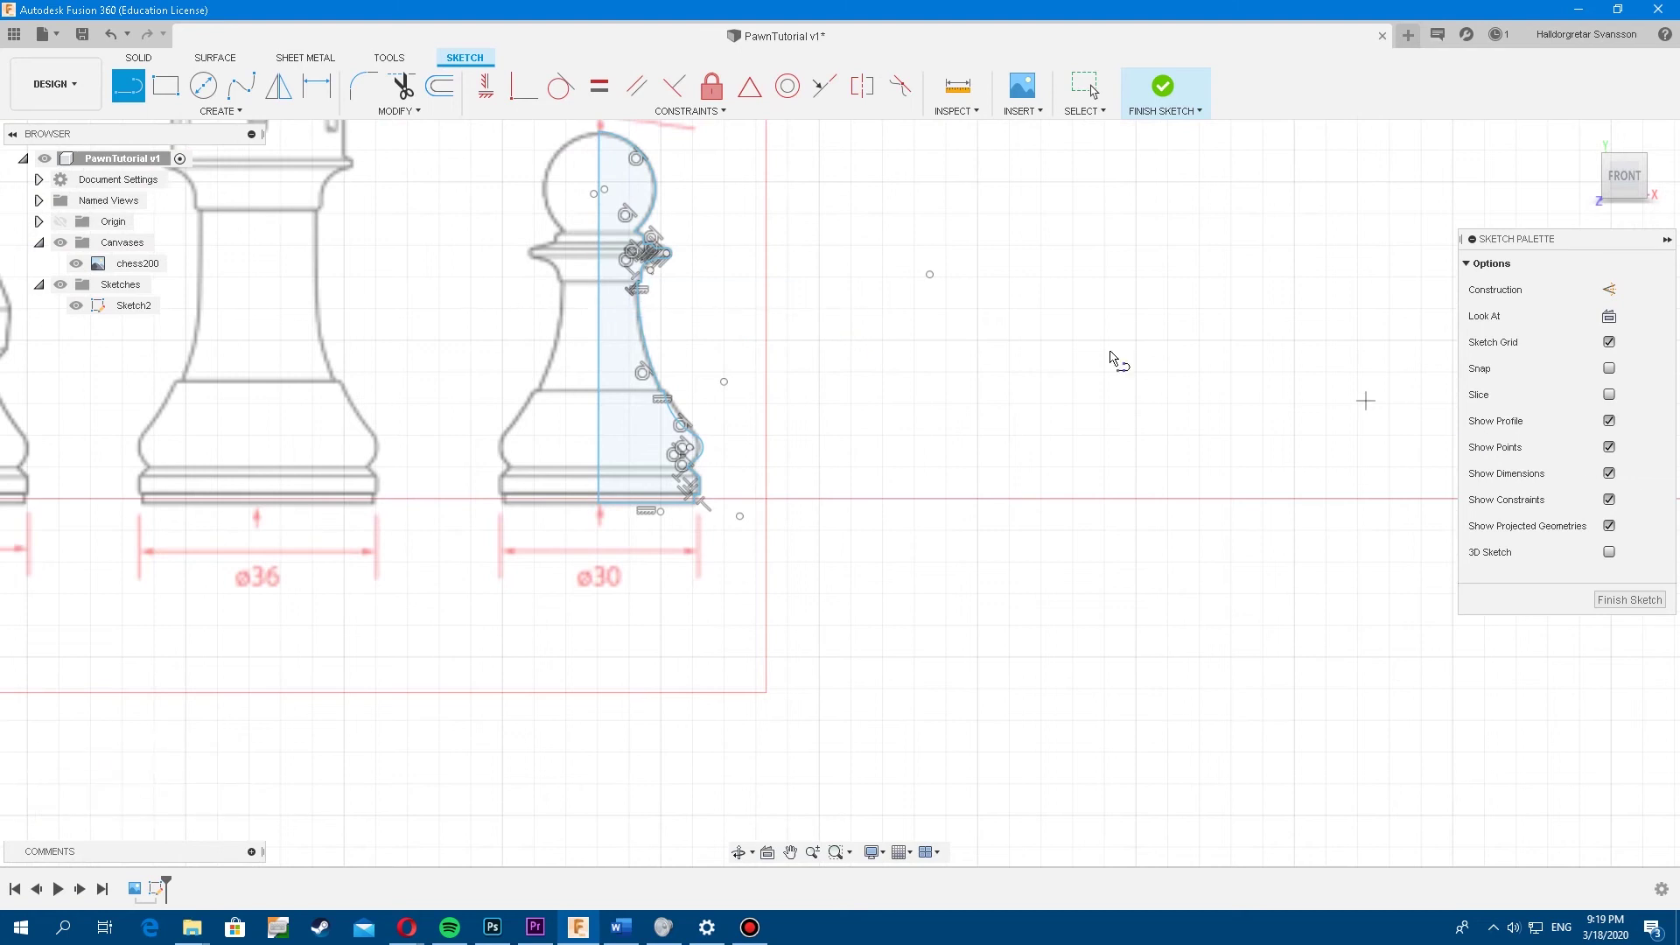
pyautogui.scroll(-3)
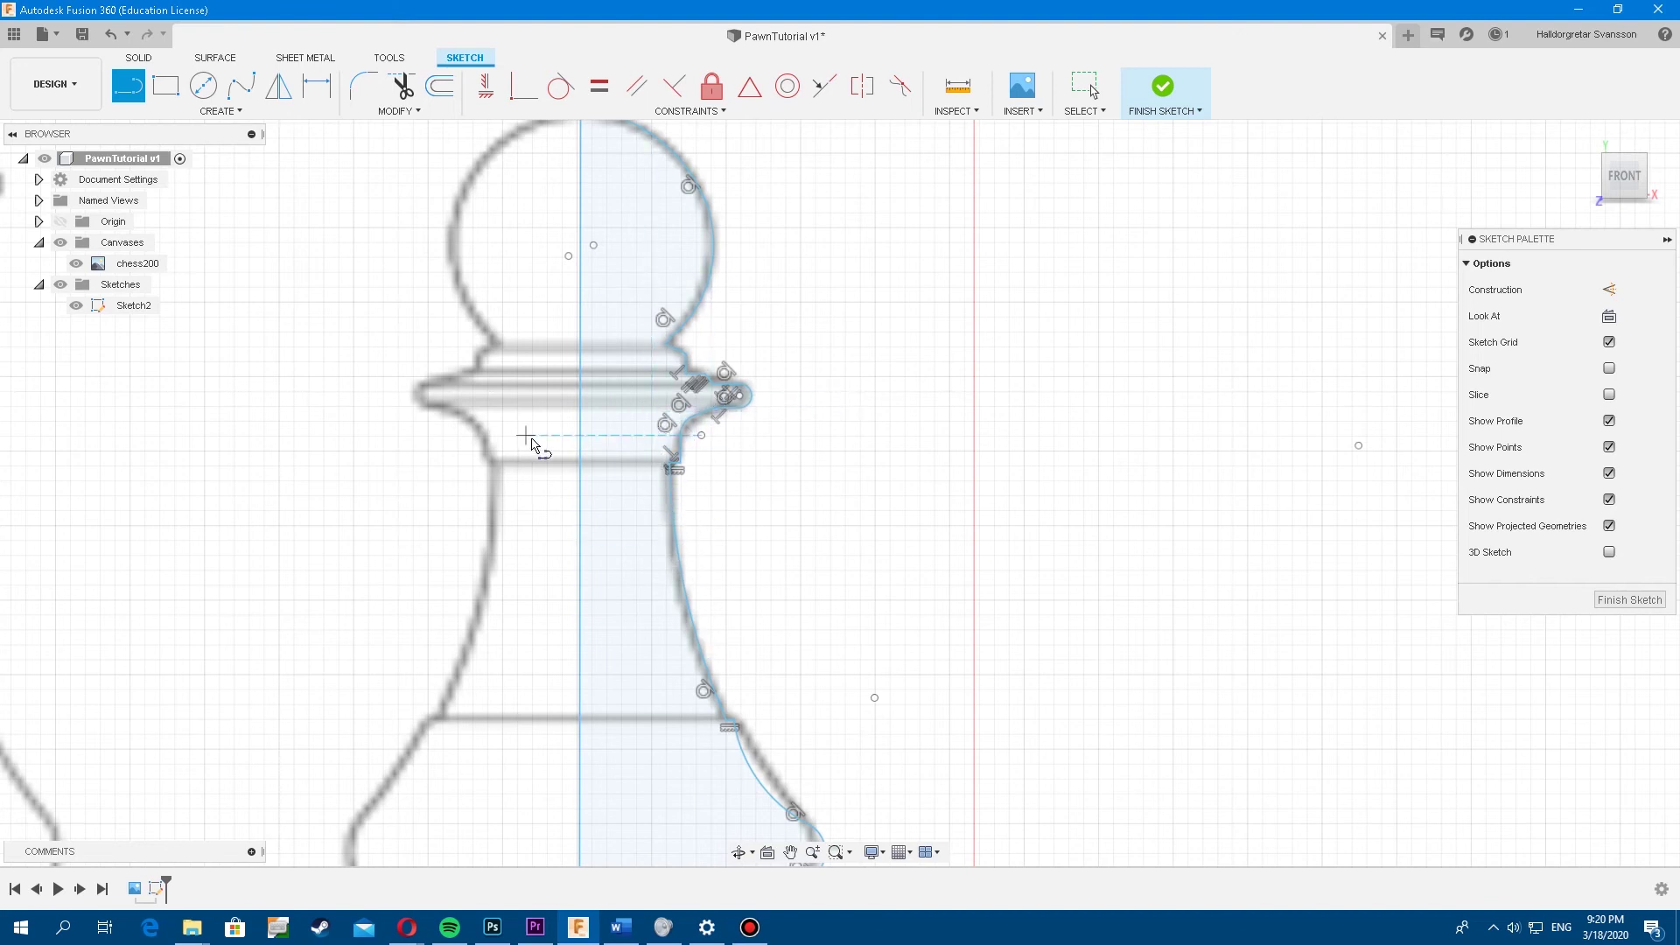
pyautogui.scroll(3)
pyautogui.middleClick(598, 520)
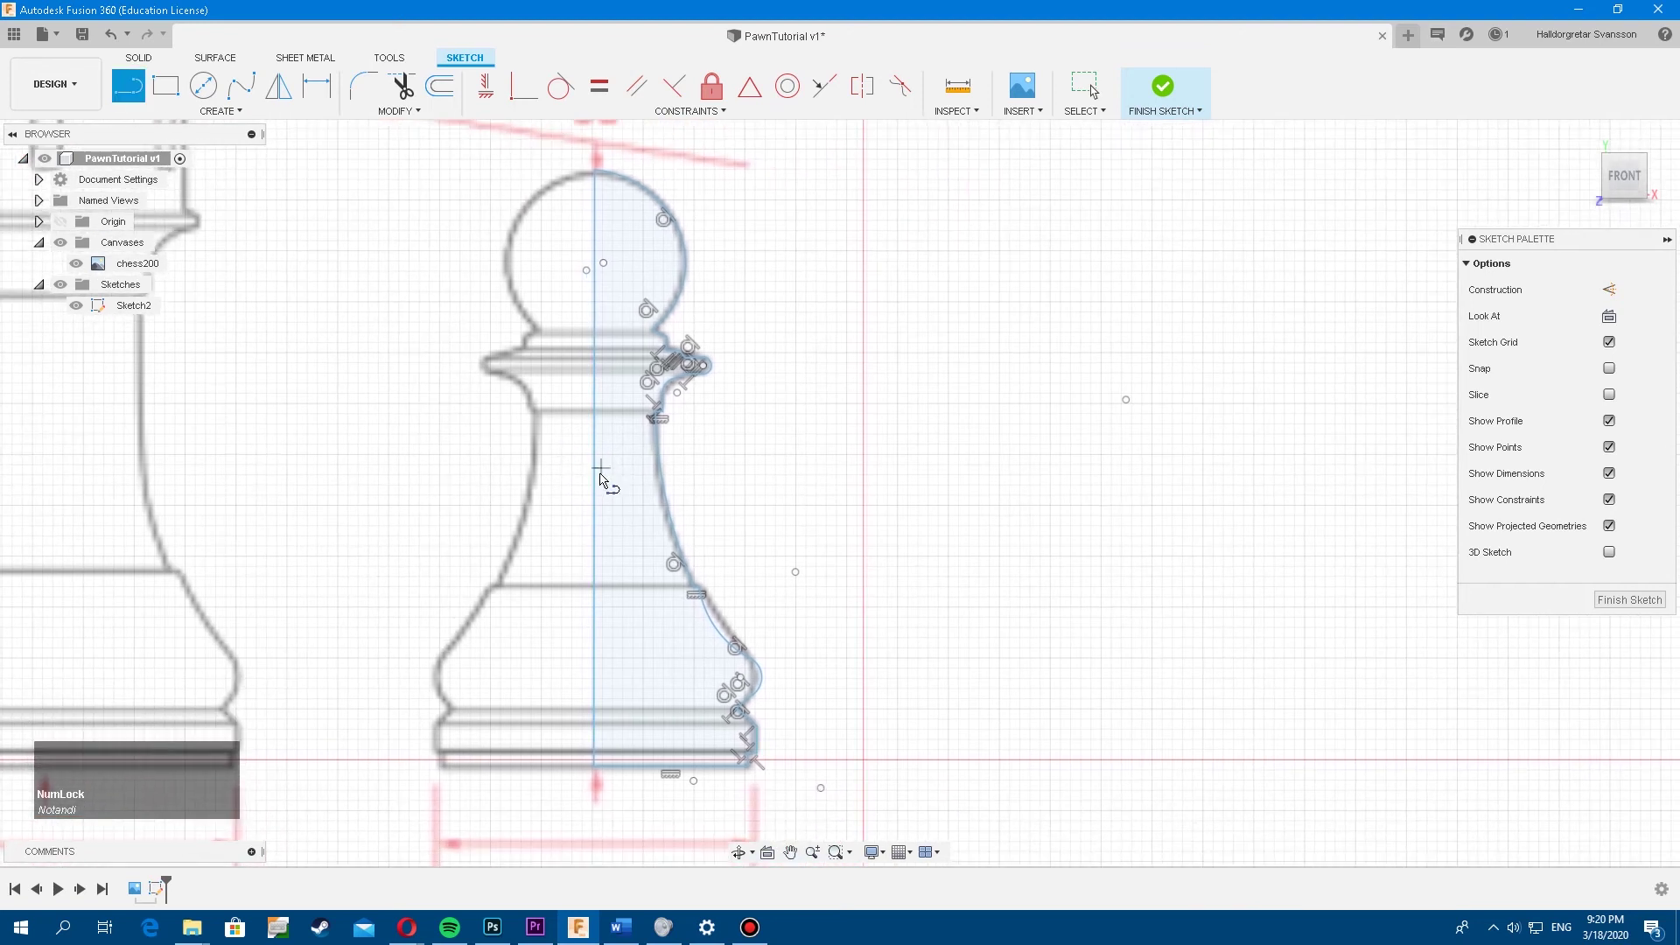
pyautogui.middleClick(580, 529)
pyautogui.middleClick(813, 529)
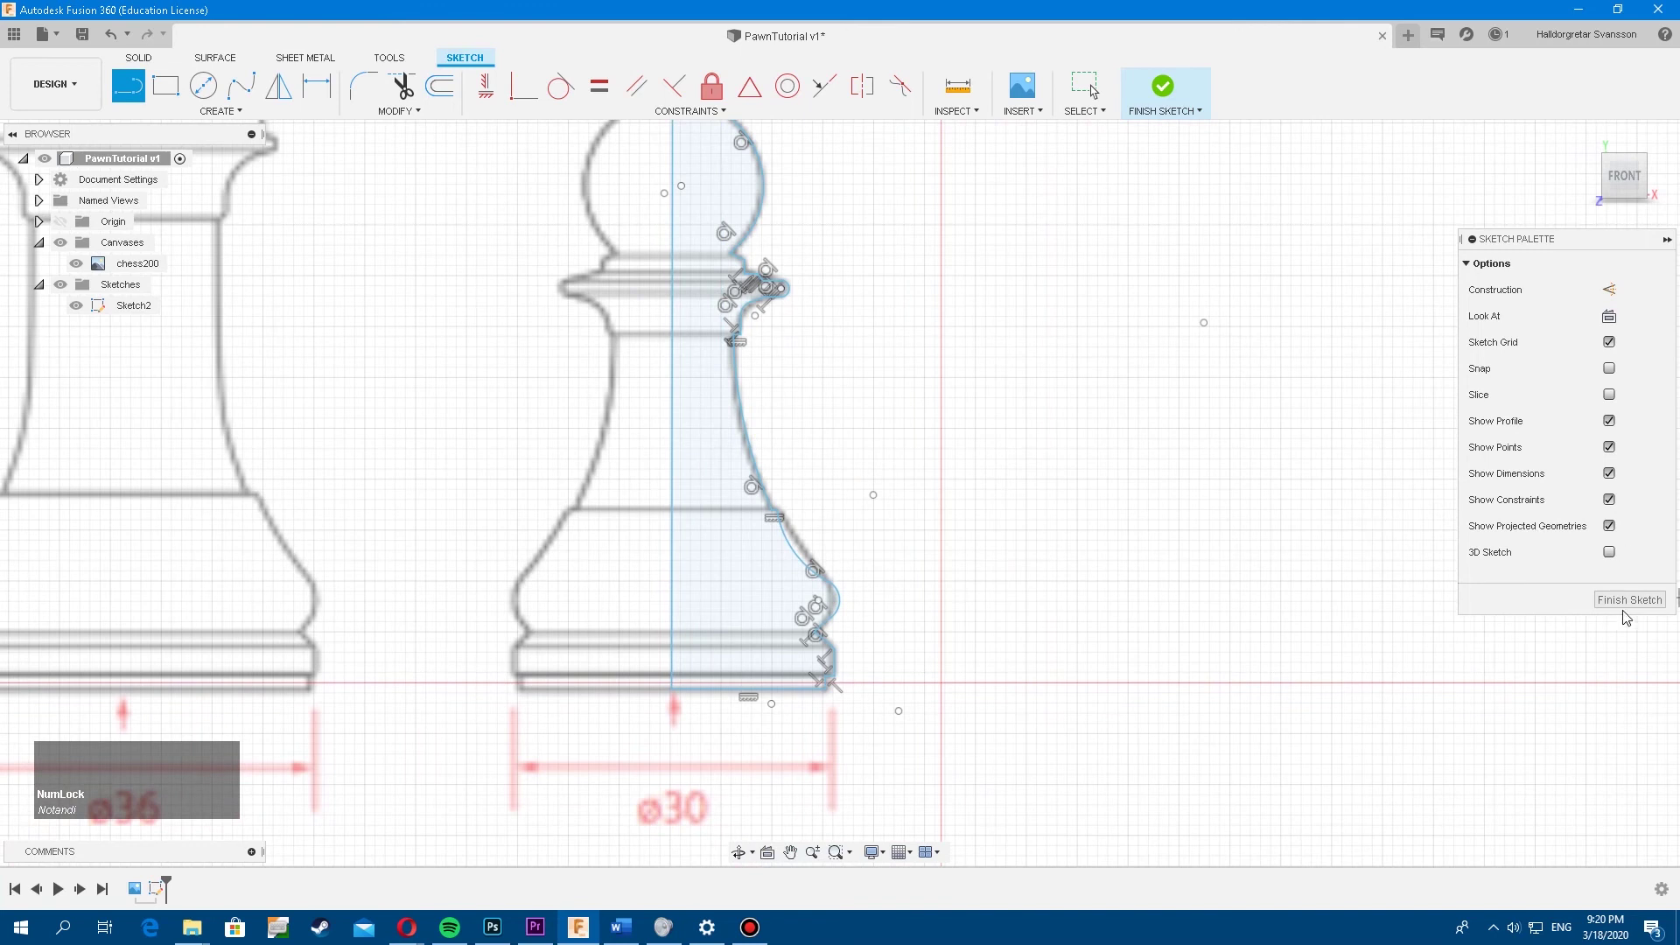
# Finish Sketch2, leaving the closed shaded pawn half-profile in the modelling view
pyautogui.click(1636, 606)
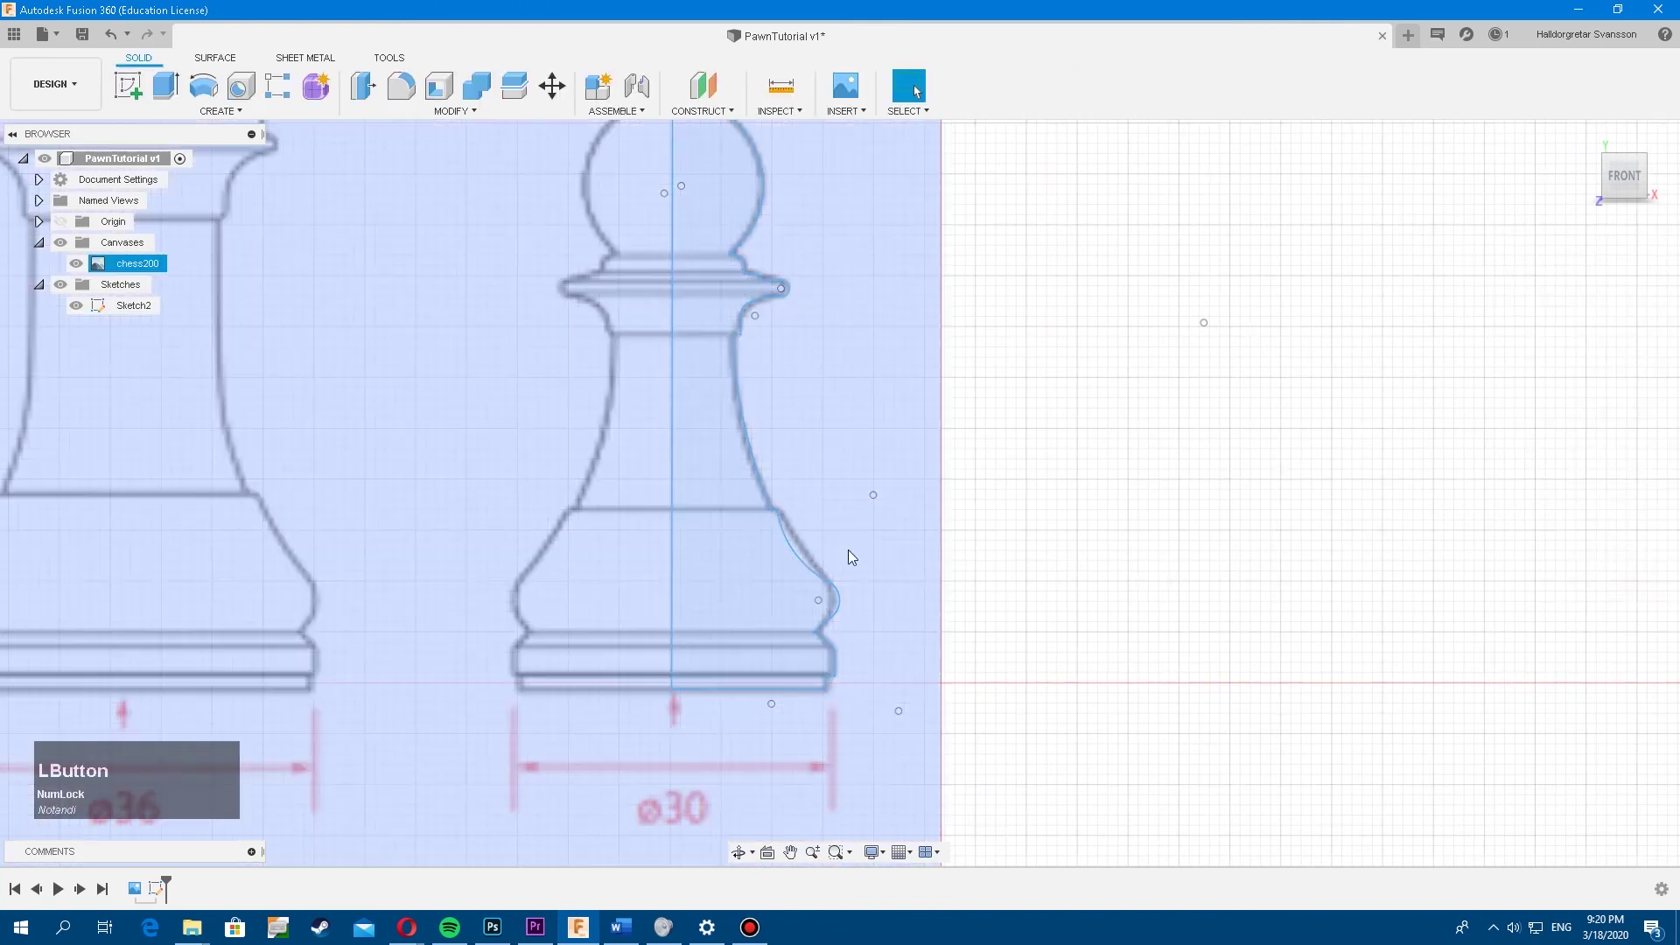
pyautogui.middleClick(822, 562)
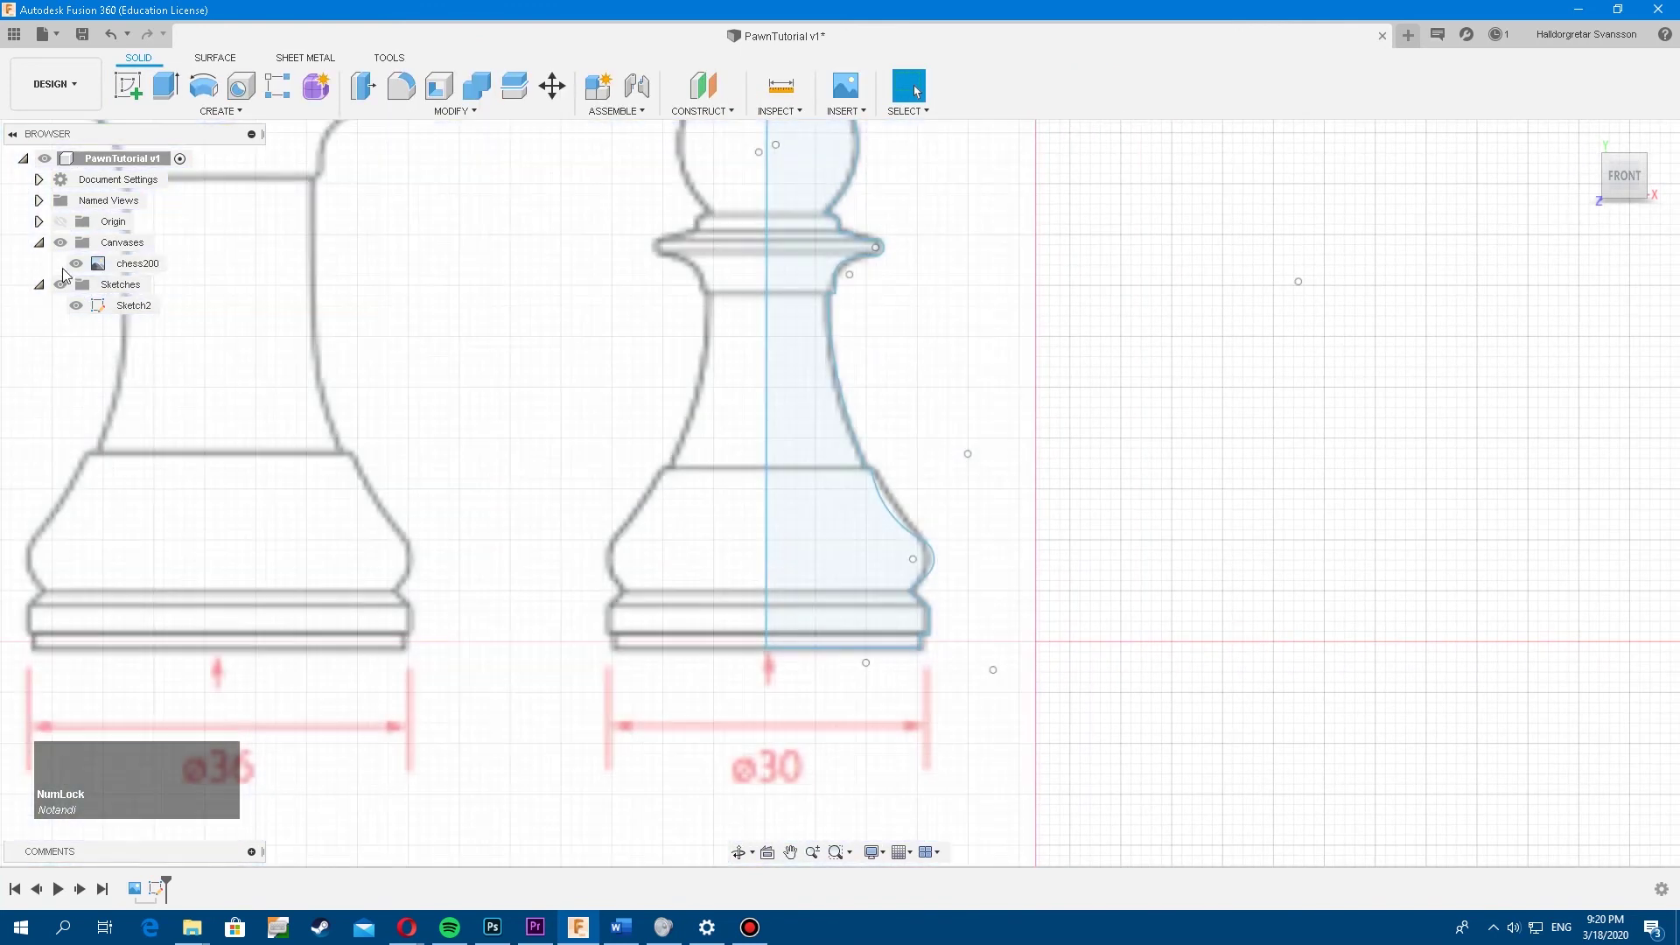
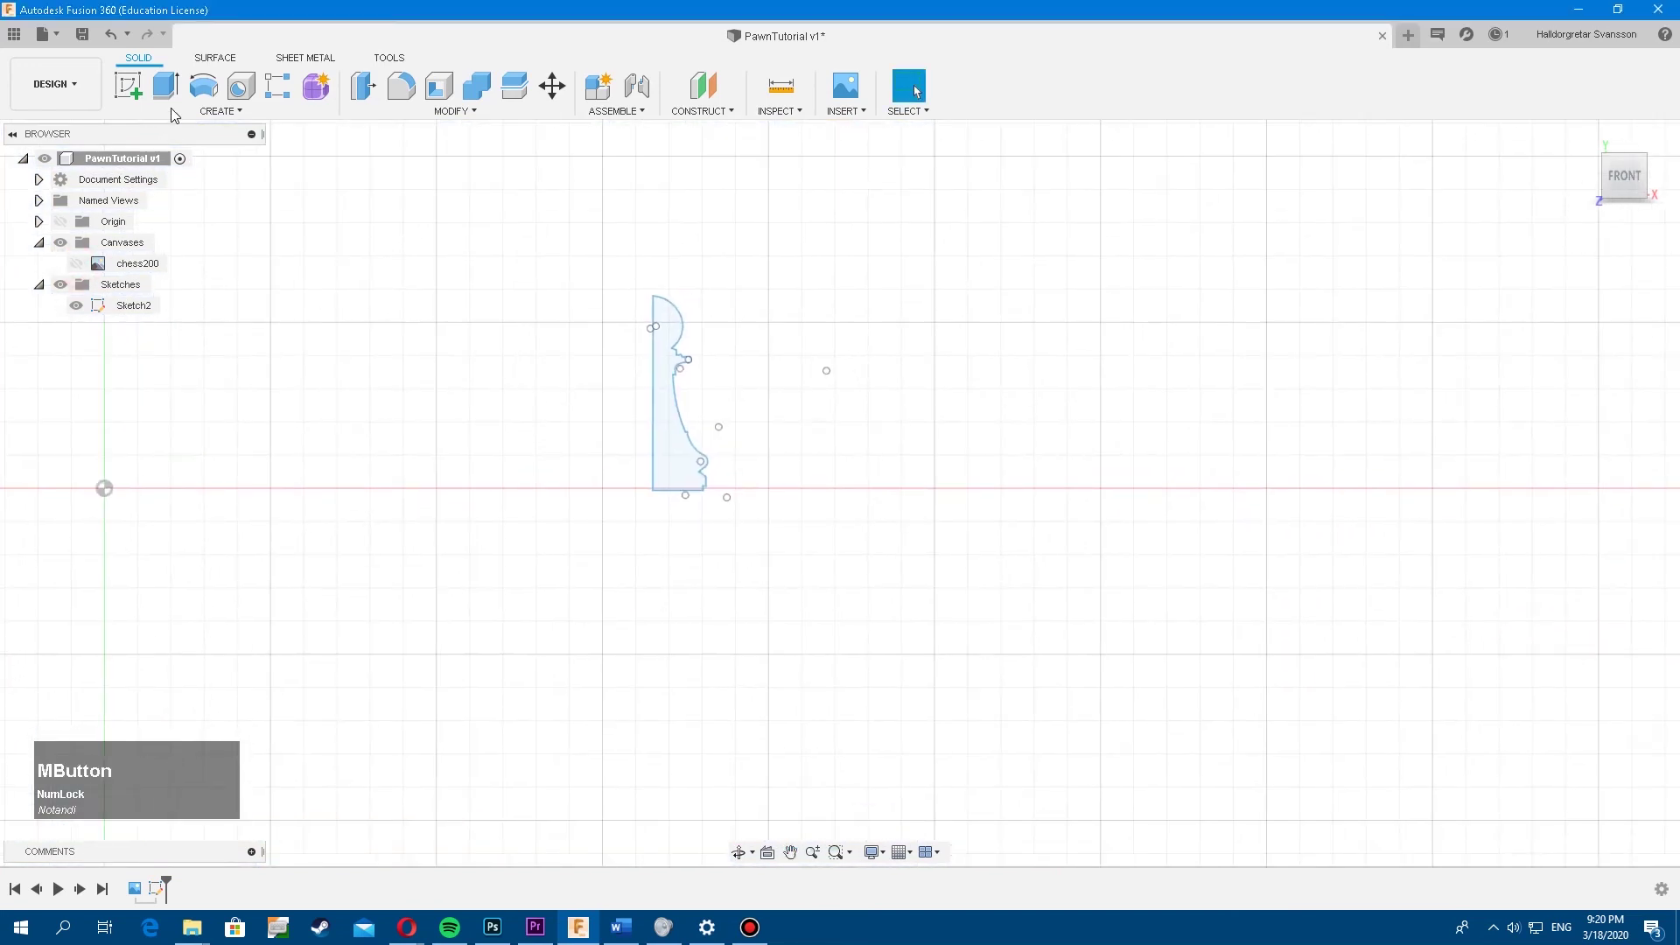
# Start a Revolve with the pawn half-profile as its profile and begin picking the axis
pyautogui.click(203, 87)
pyautogui.middleClick(389, 198)
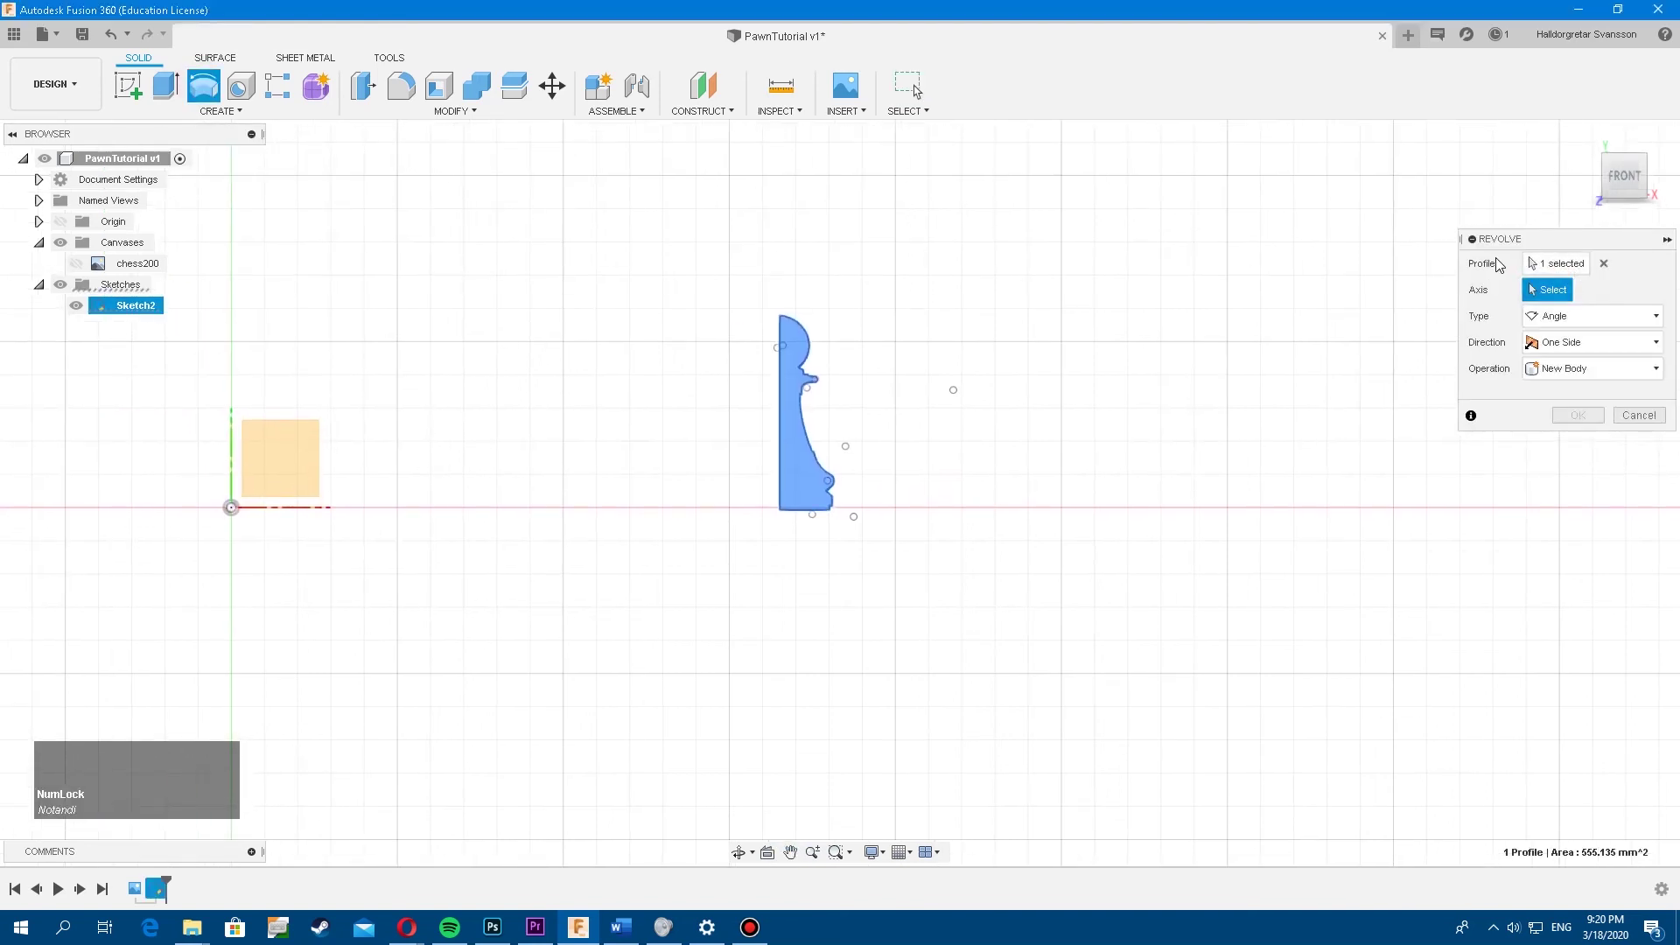
pyautogui.click(1523, 270)
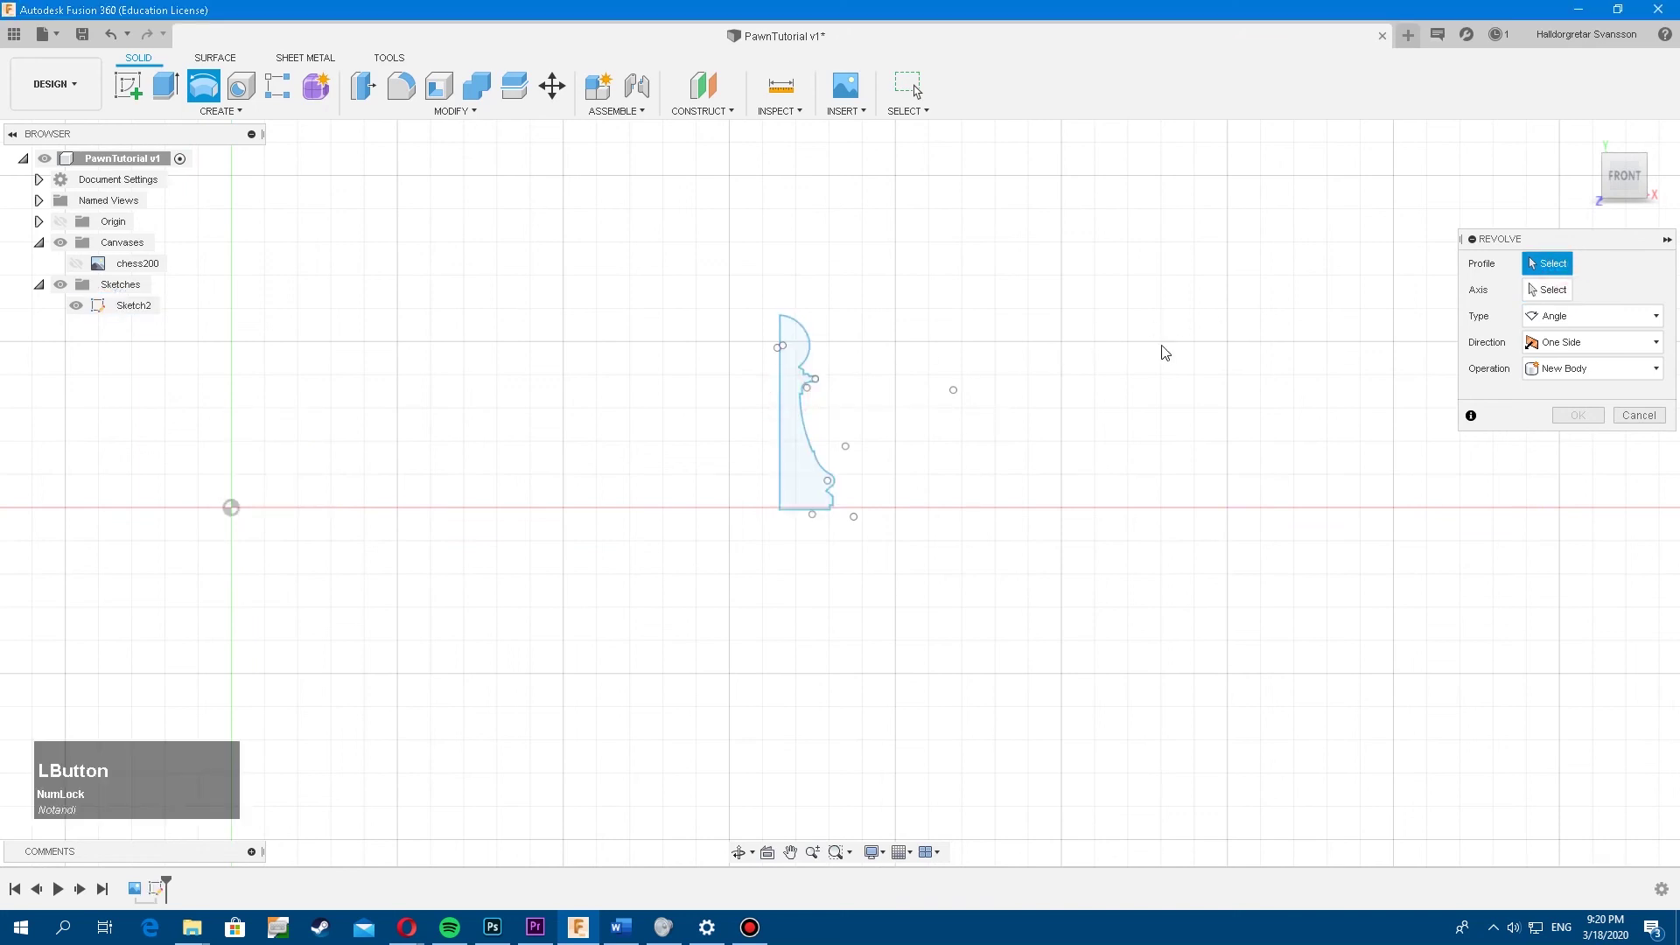
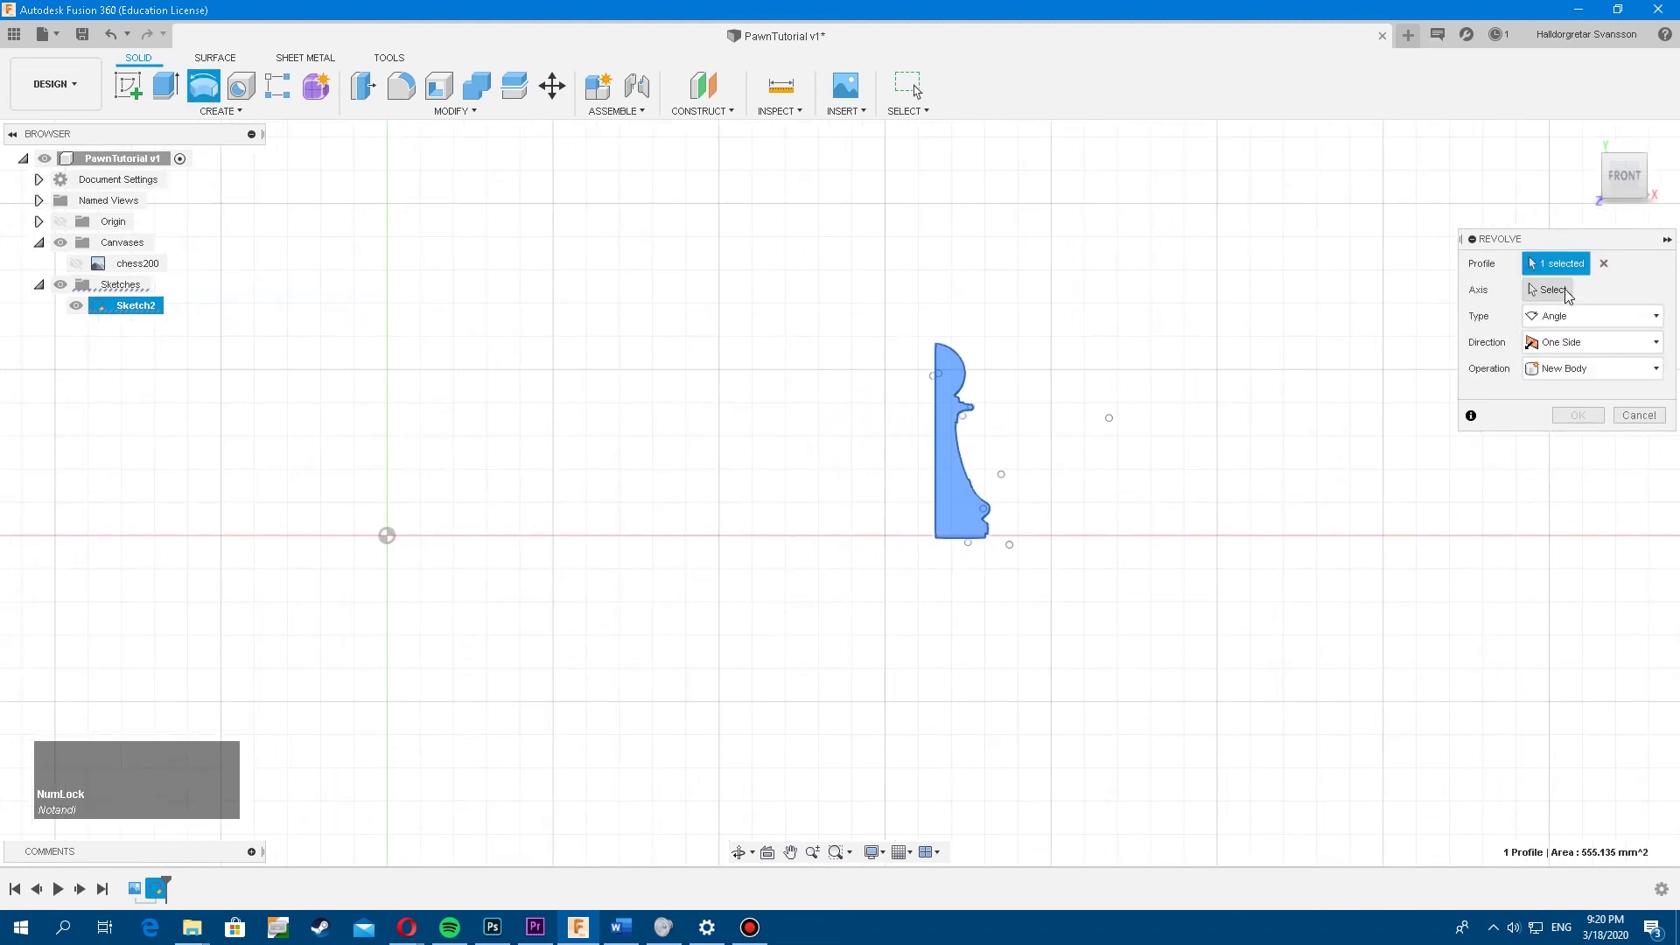
pyautogui.click(1570, 295)
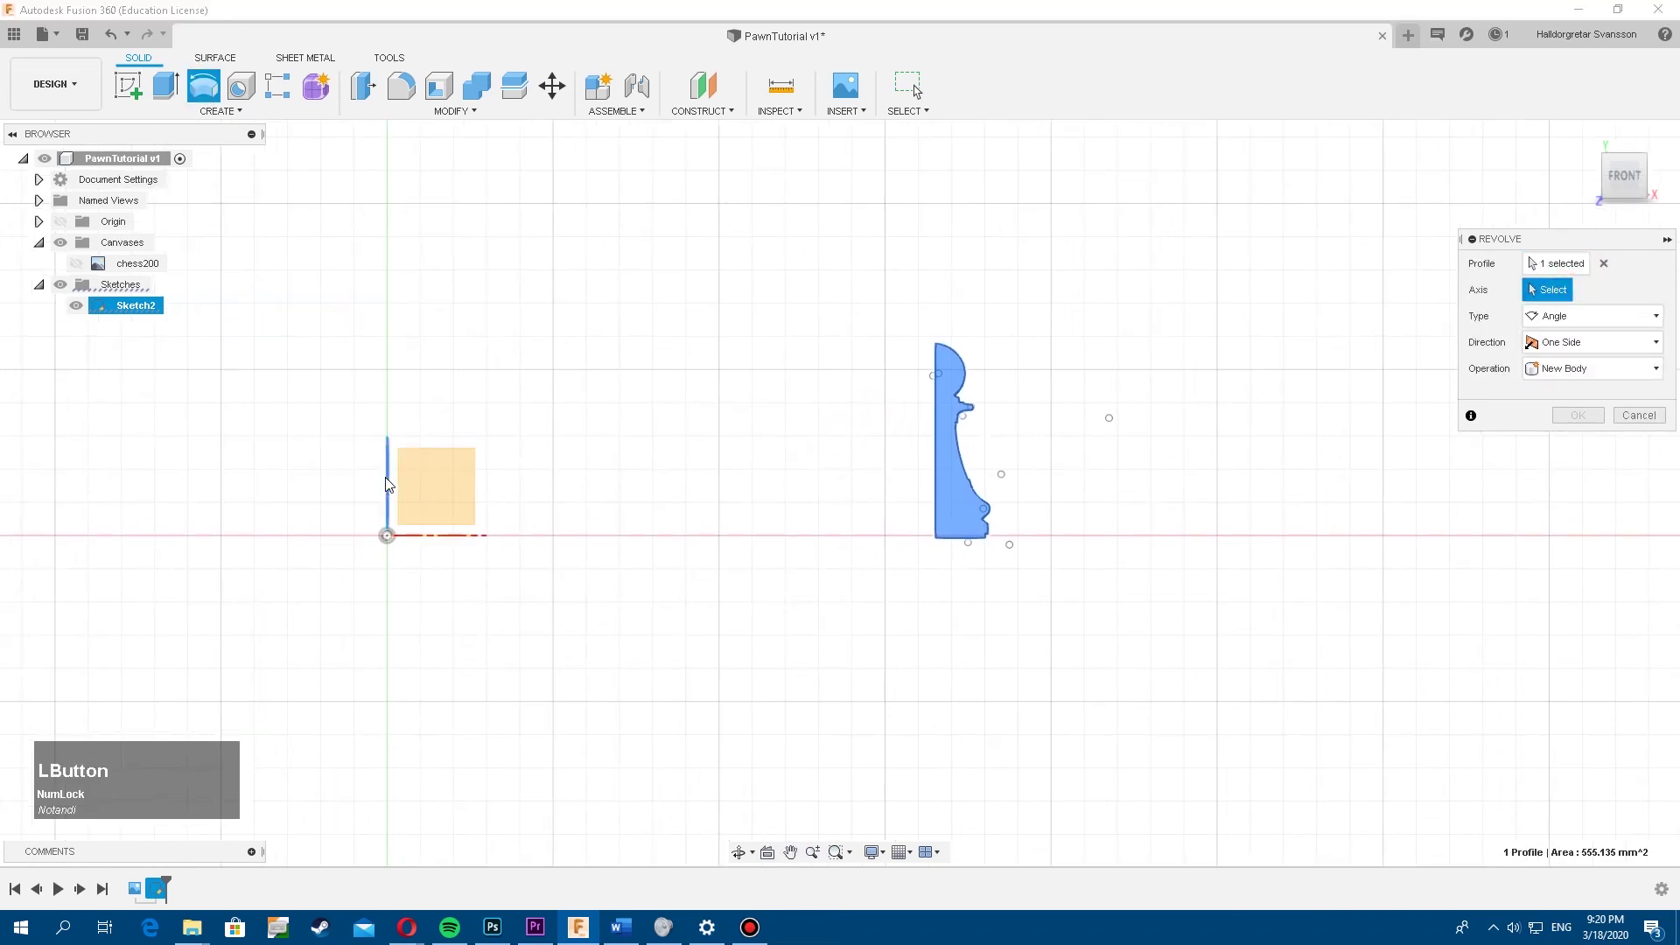
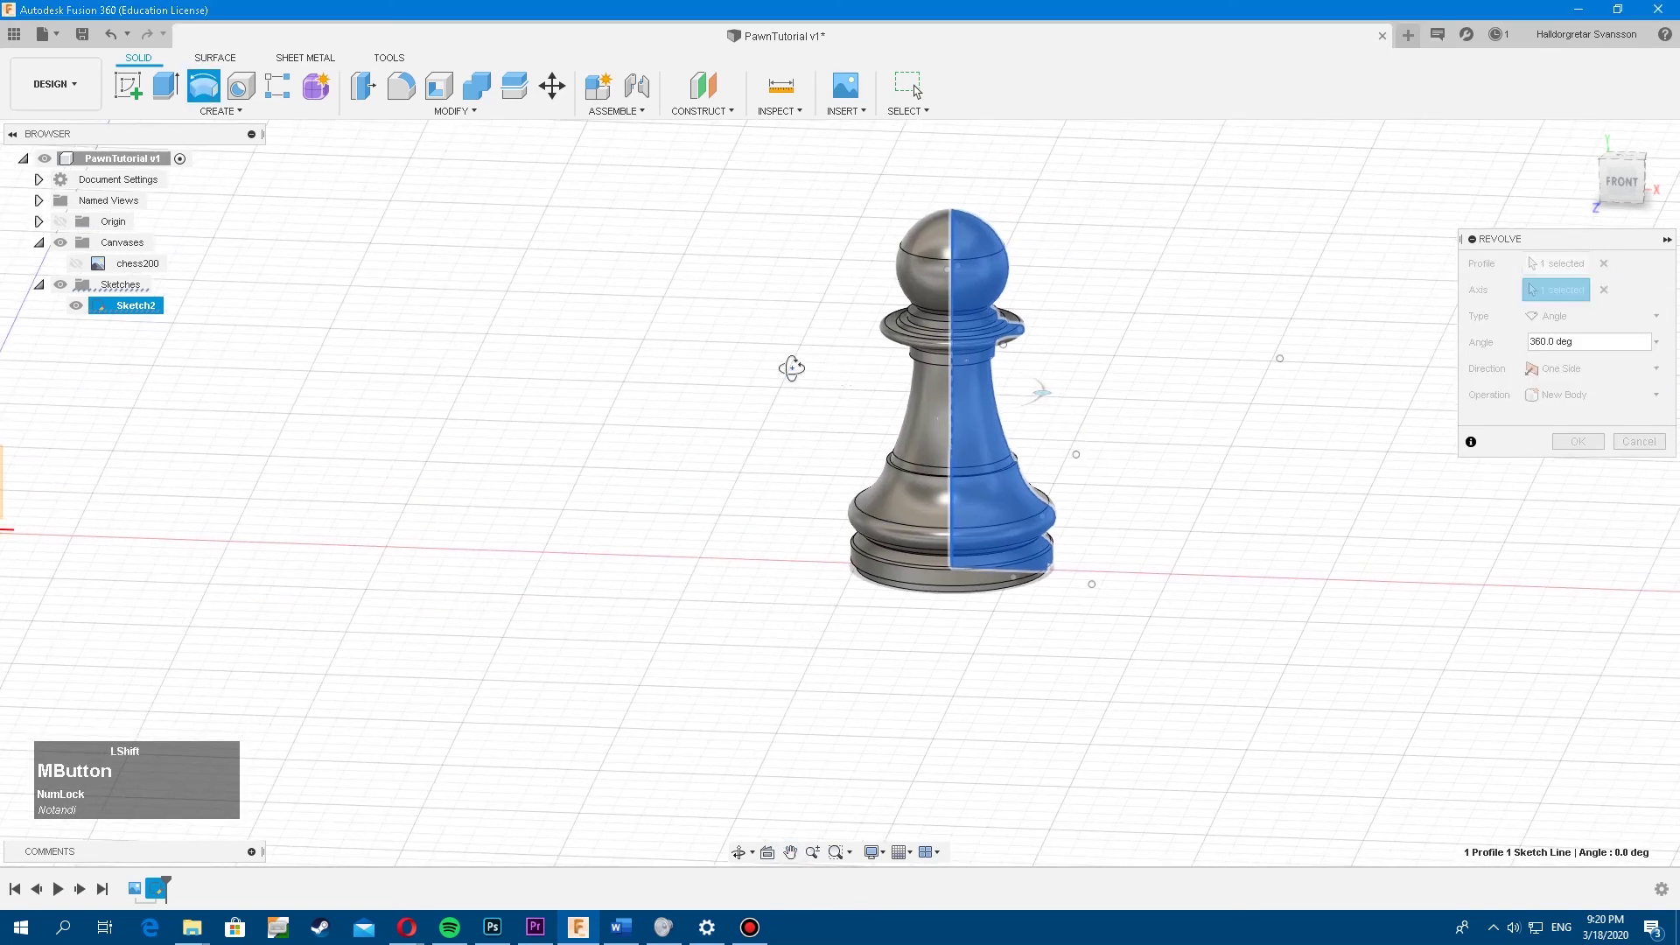
# Try a 180° revolve angle, then change it toward 360° while checking the preview
pyautogui.middleClick(811, 378)
pyautogui.press('KP_1')
pyautogui.press('KP_8')
pyautogui.press('KP_0')
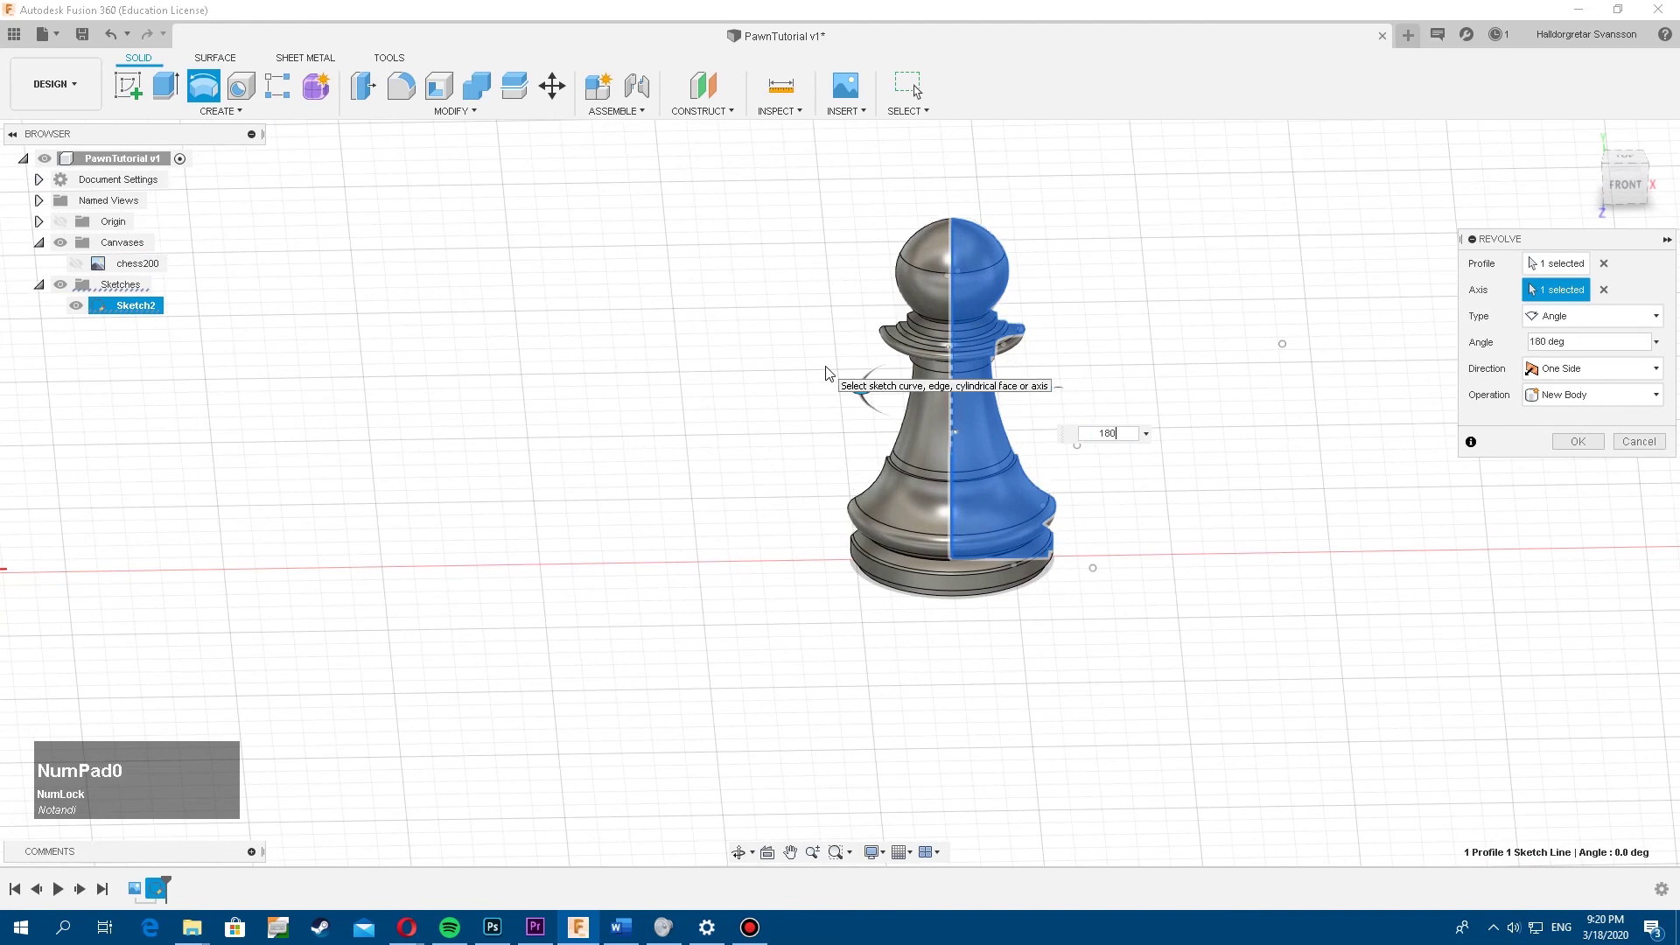
pyautogui.middleClick(870, 359)
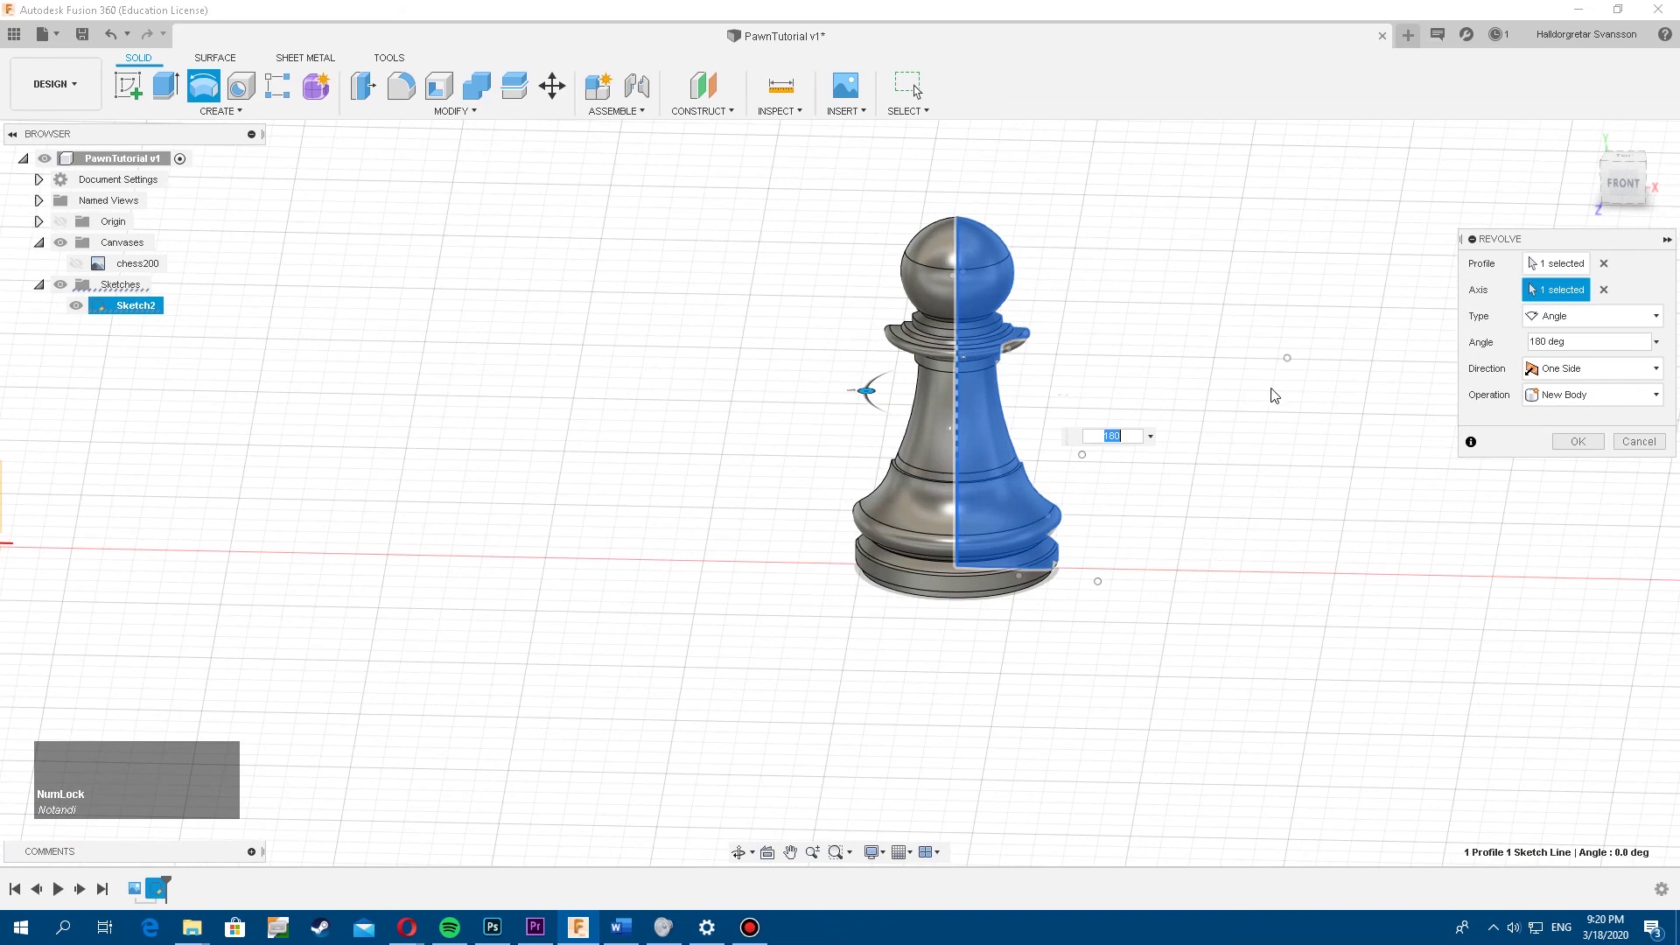
pyautogui.press('KP_3')
pyautogui.press('KP_6')
# Inspect the pawn from above and set the revolve angle to a full 360°
pyautogui.middleClick(1117, 405)
pyautogui.middleClick(1038, 415)
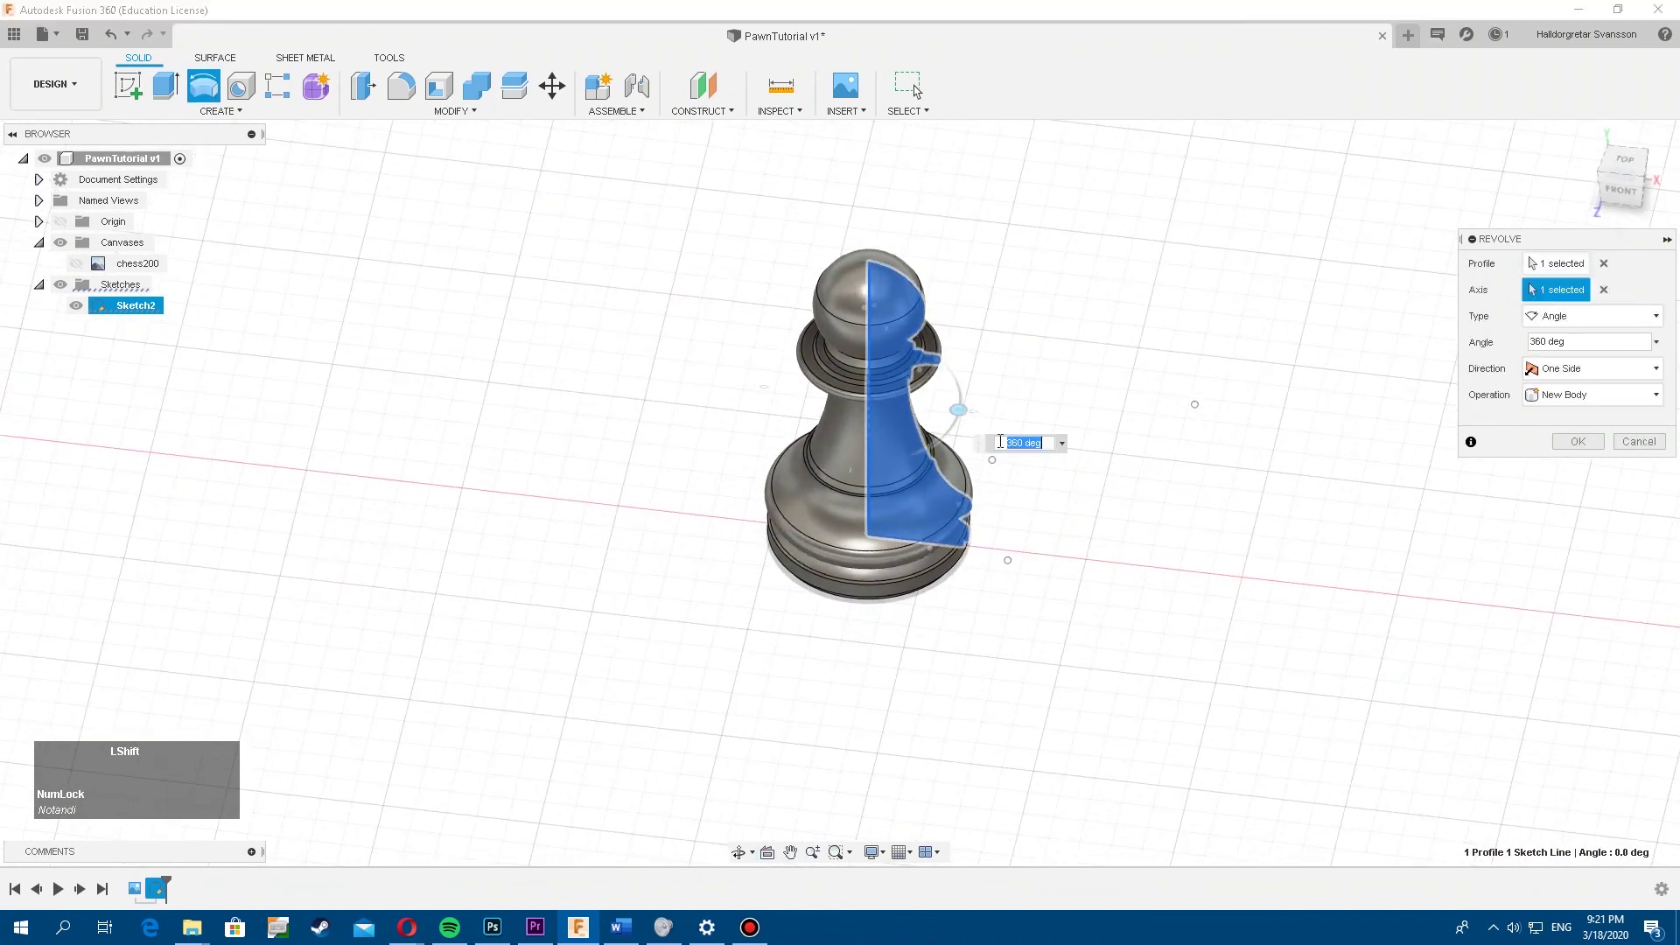
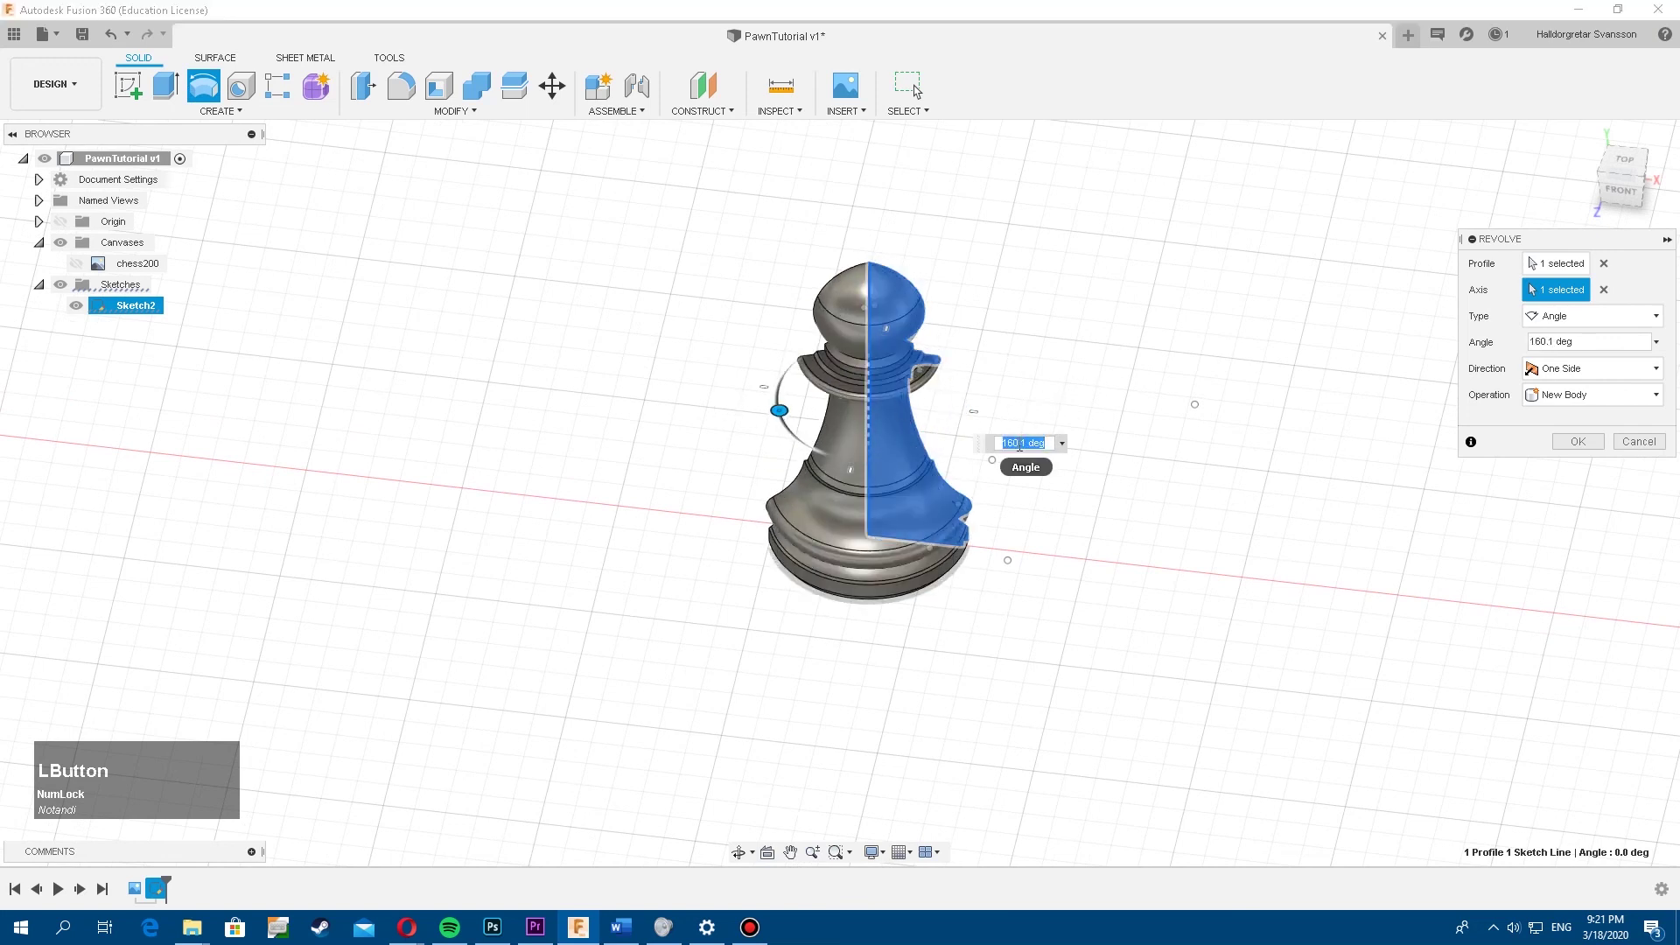
pyautogui.press('KP_3')
pyautogui.press('KP_6')
pyautogui.press('KP_0')
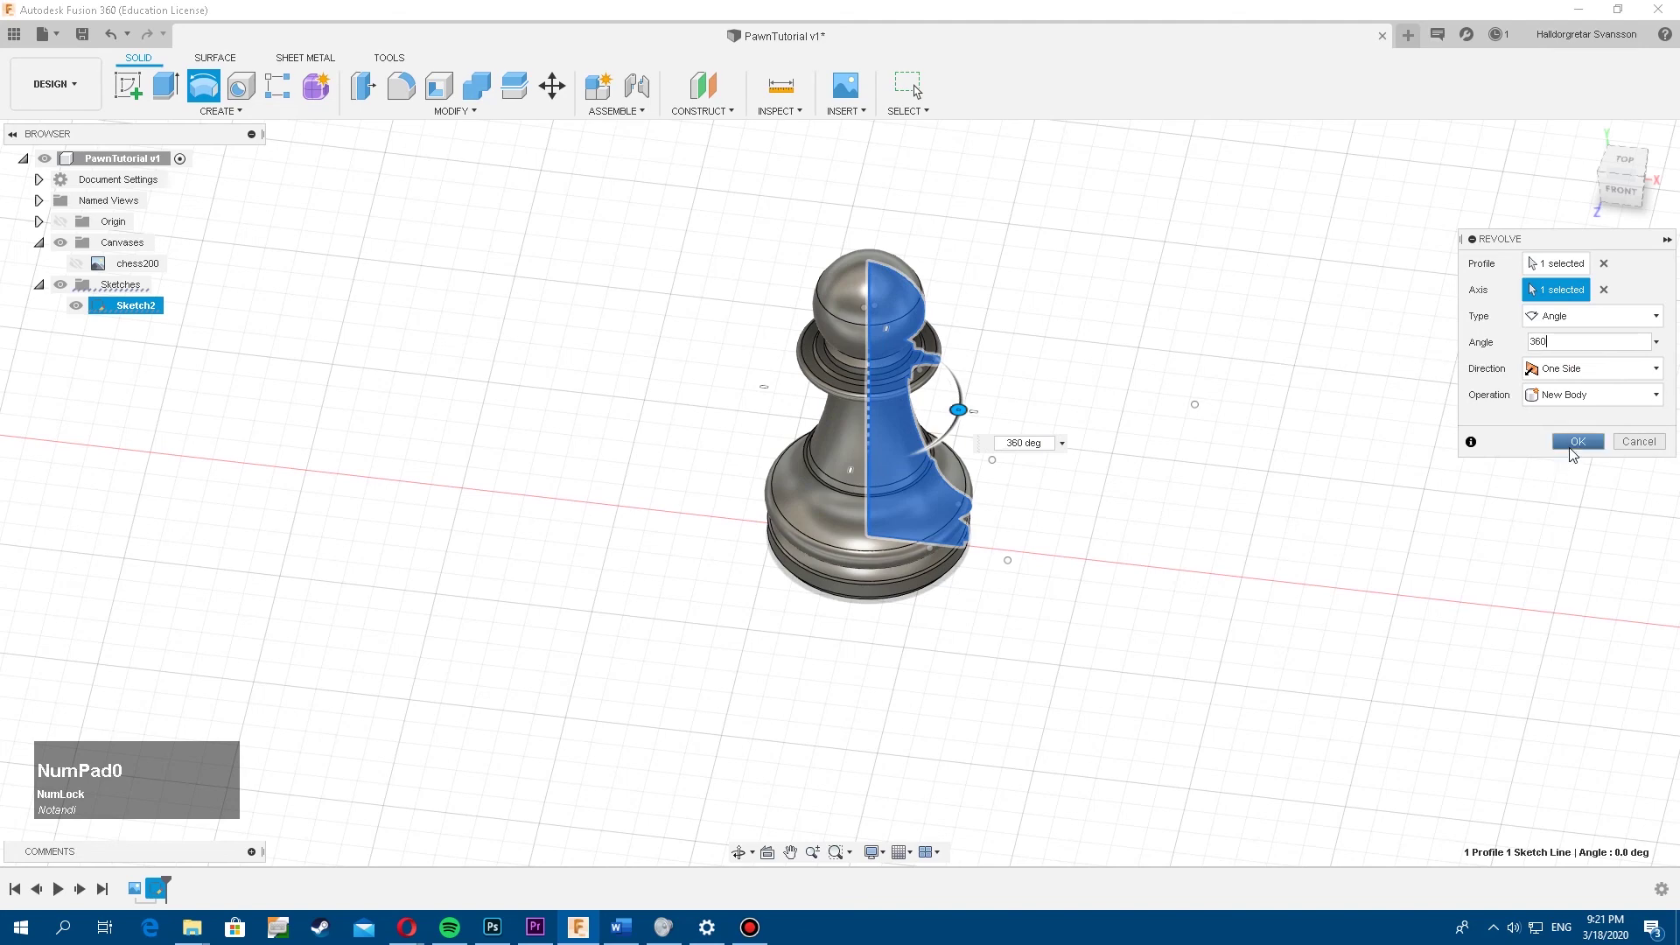
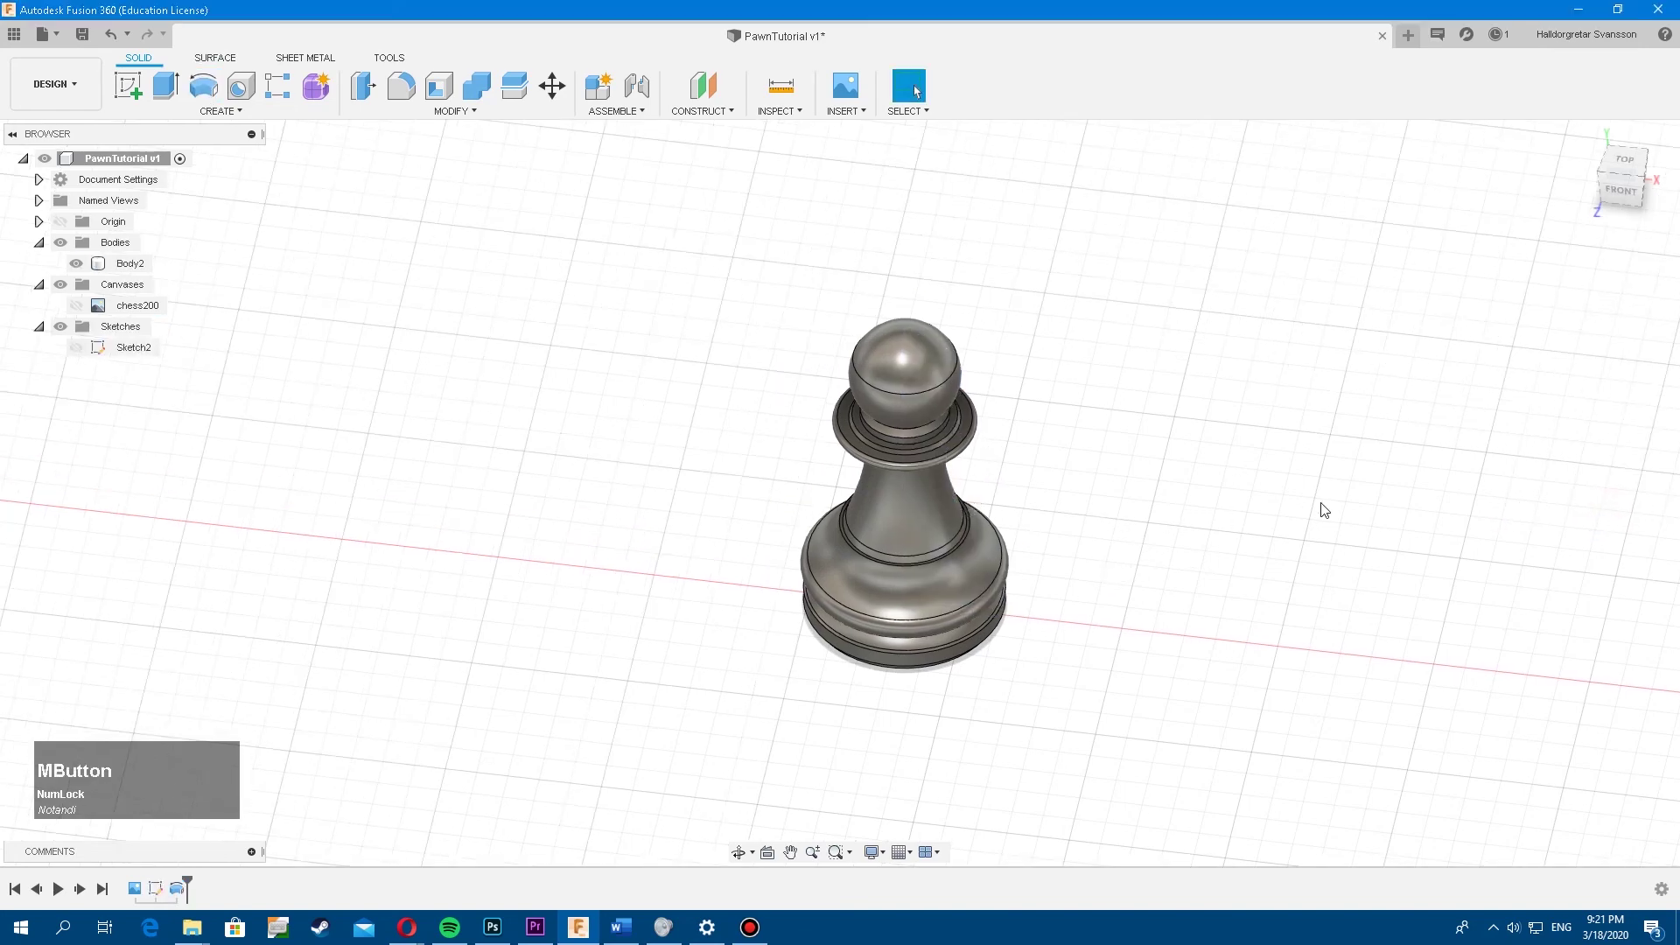
pyautogui.middleClick(1219, 498)
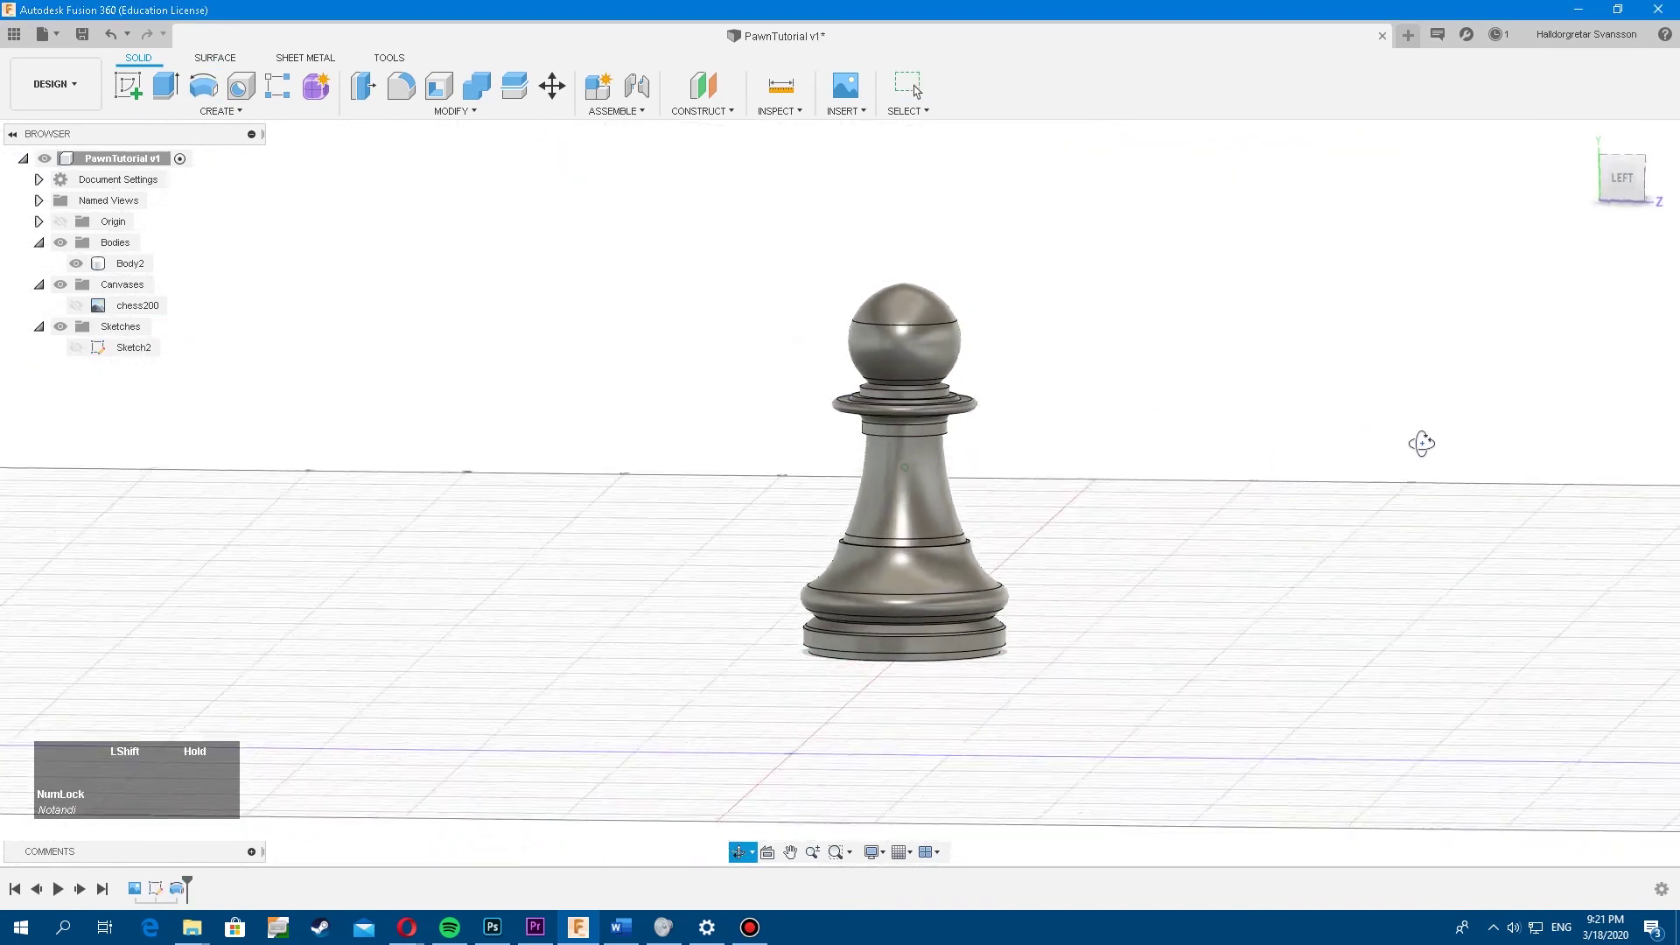
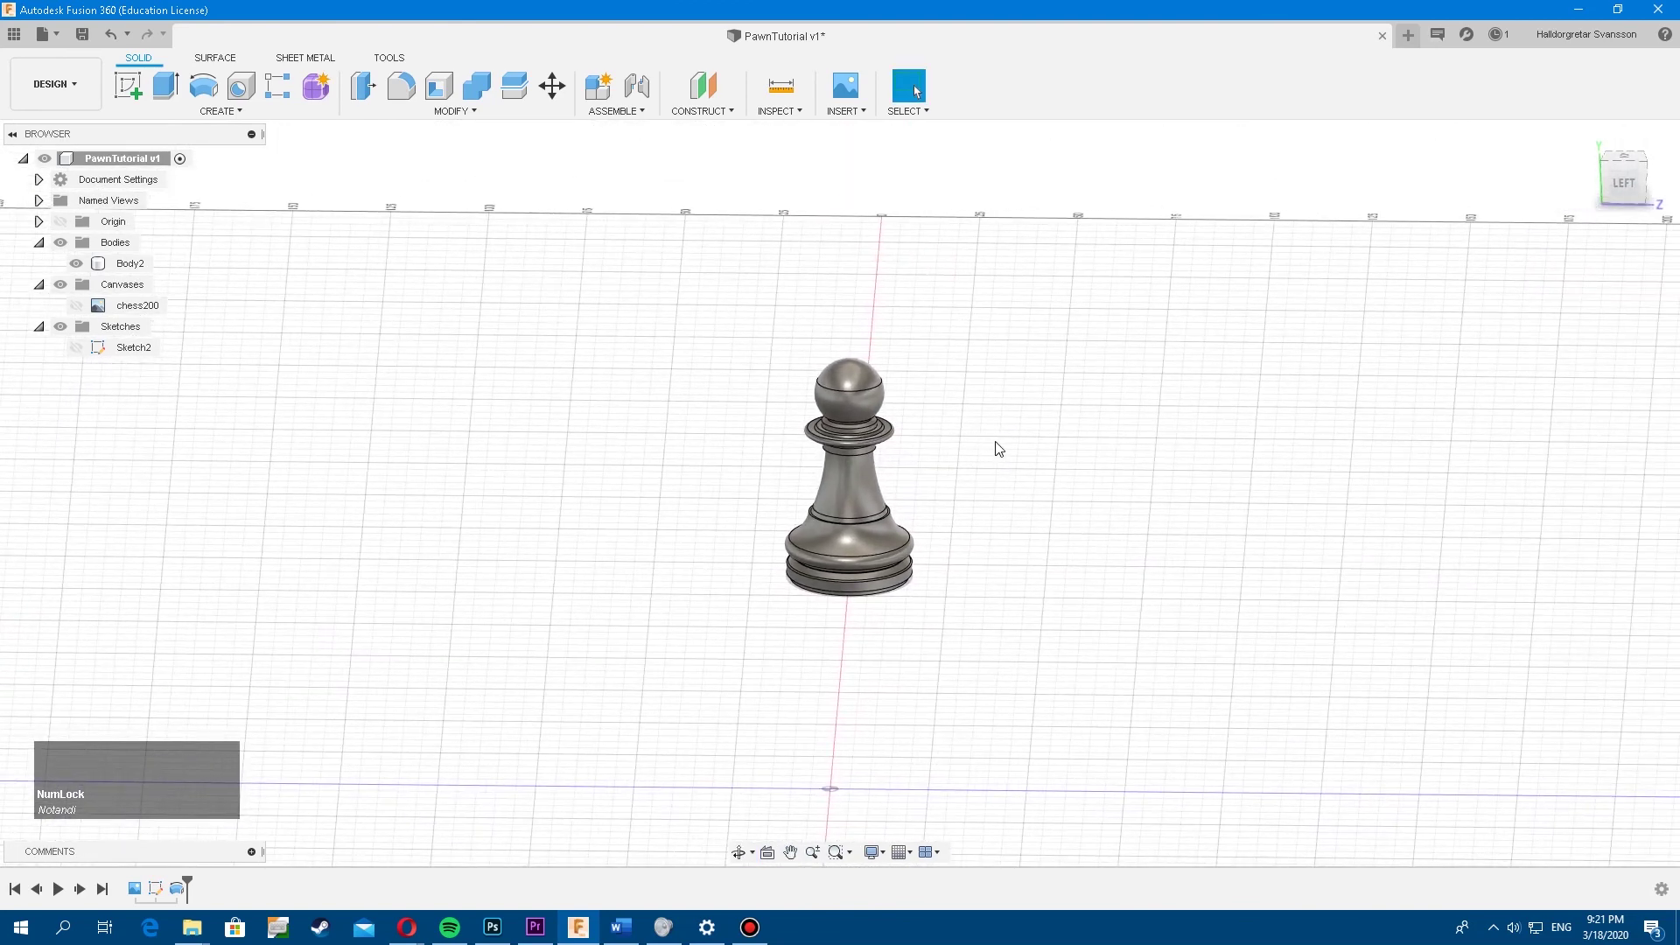
pyautogui.middleClick(987, 420)
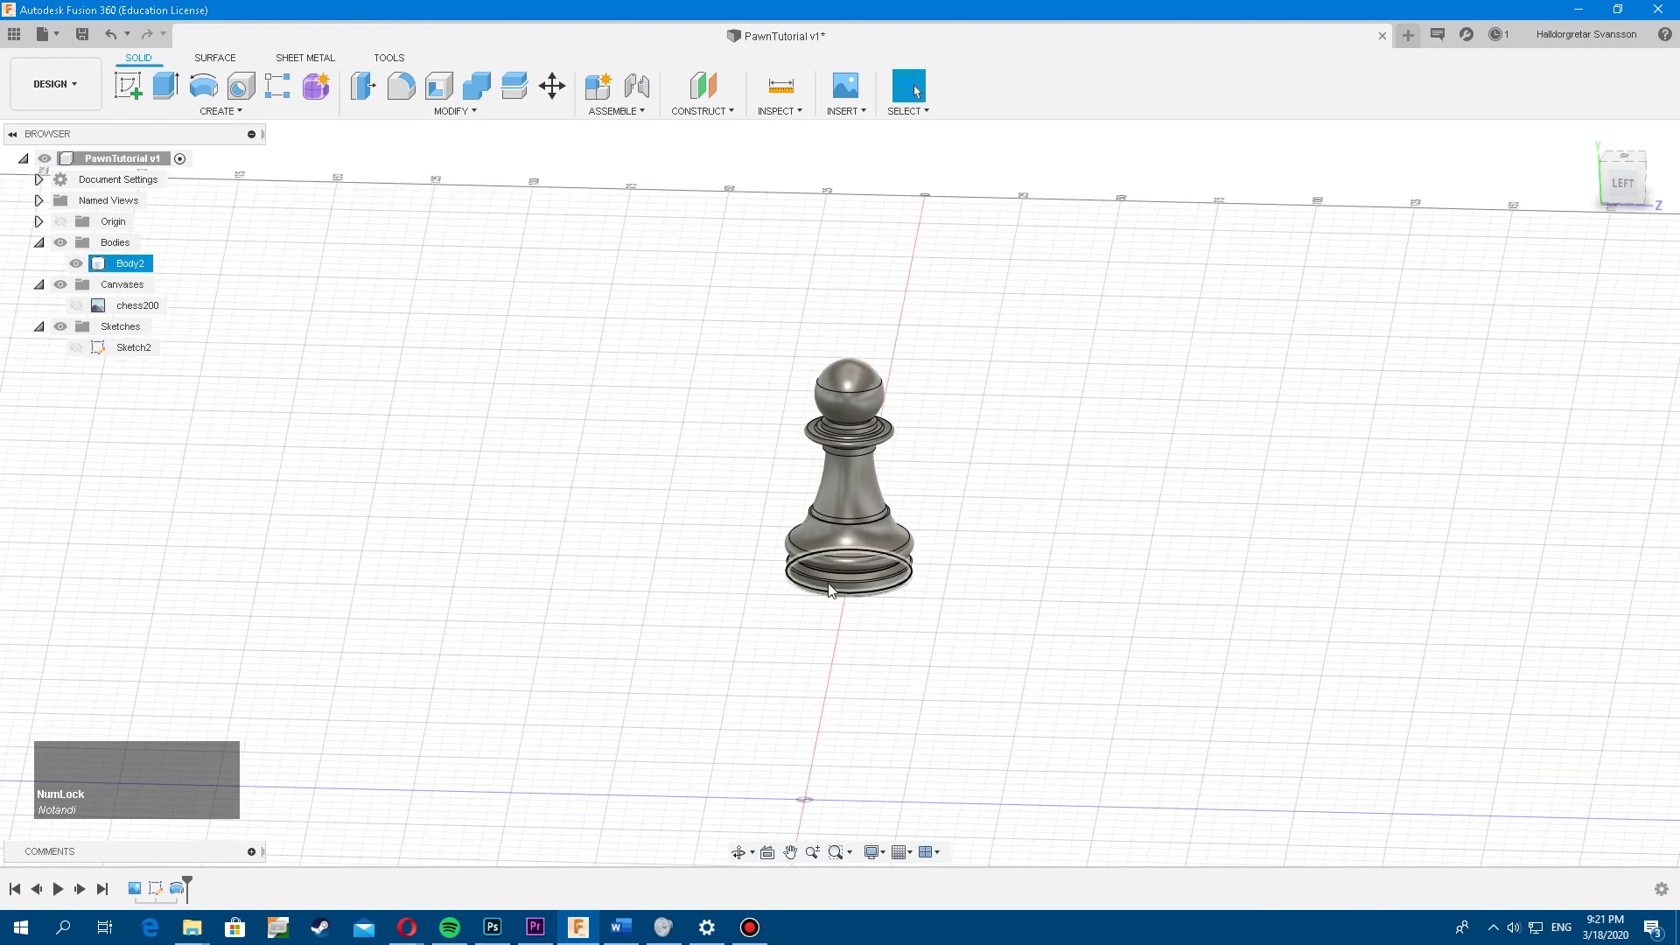